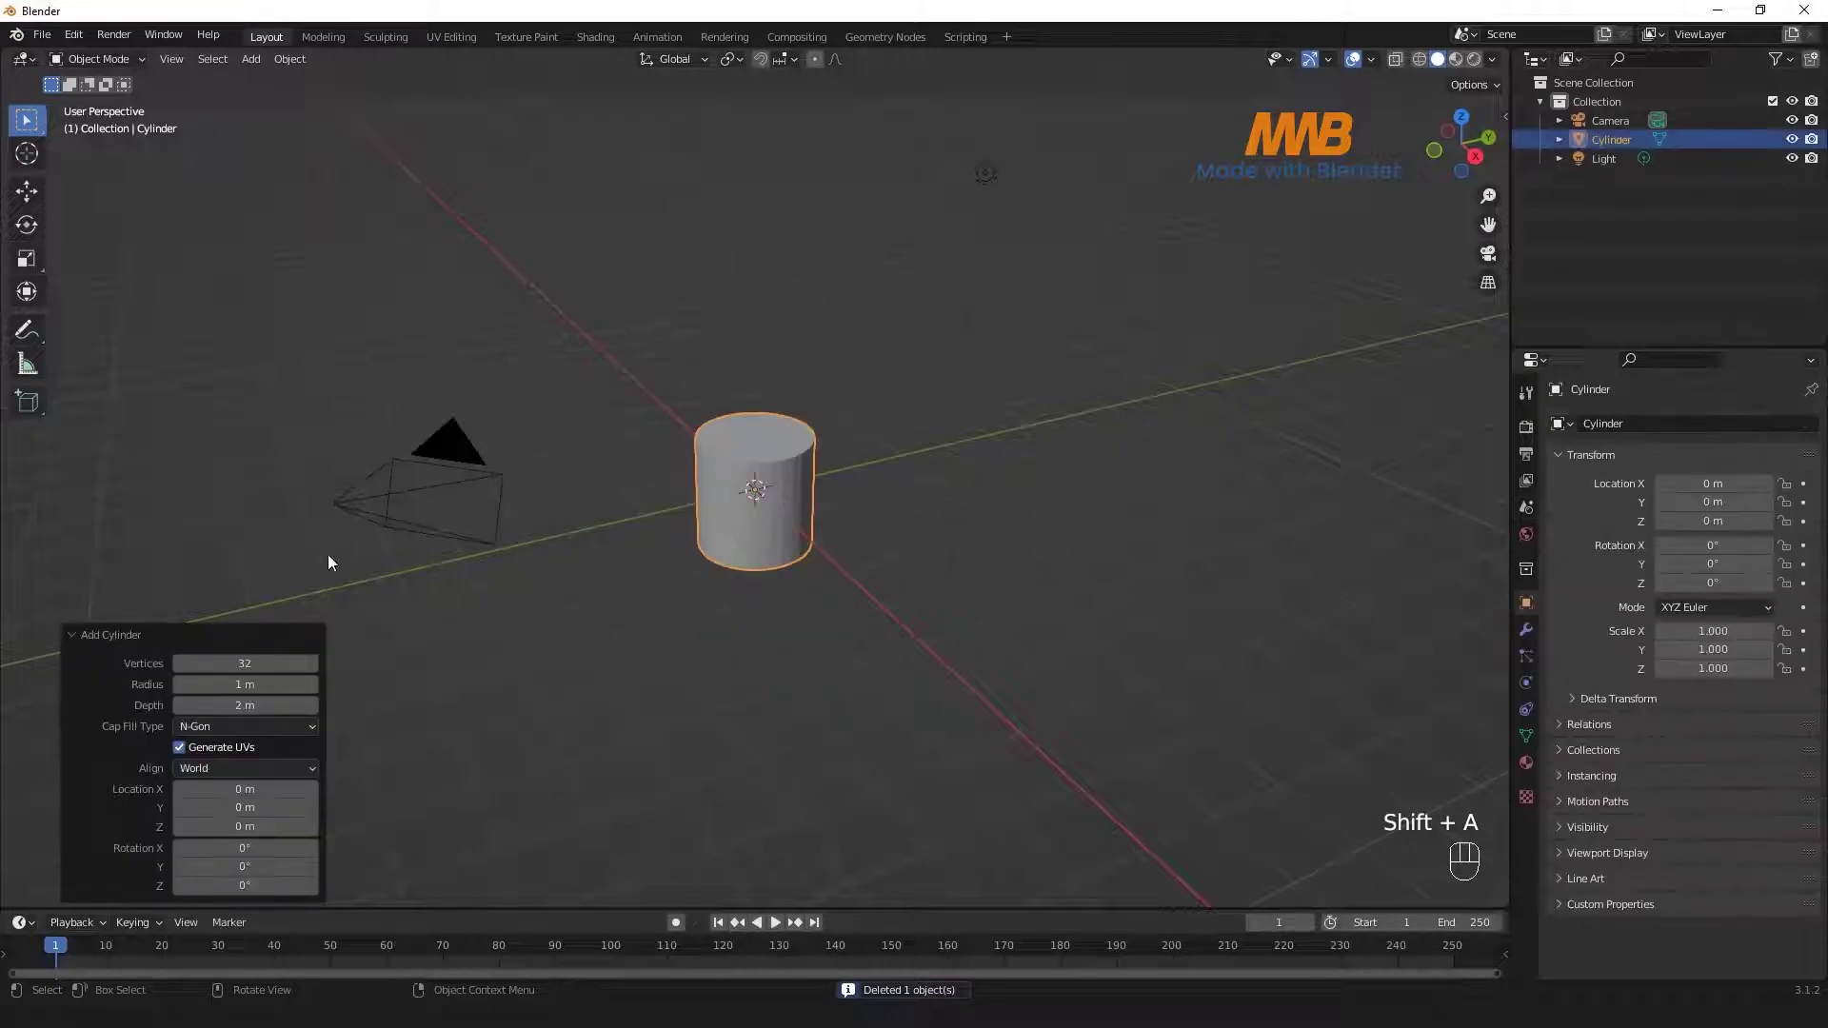
- Enter mesh editing on the cylinder in face mode and view it from the front
key("Tab")
left_click(32, 240)
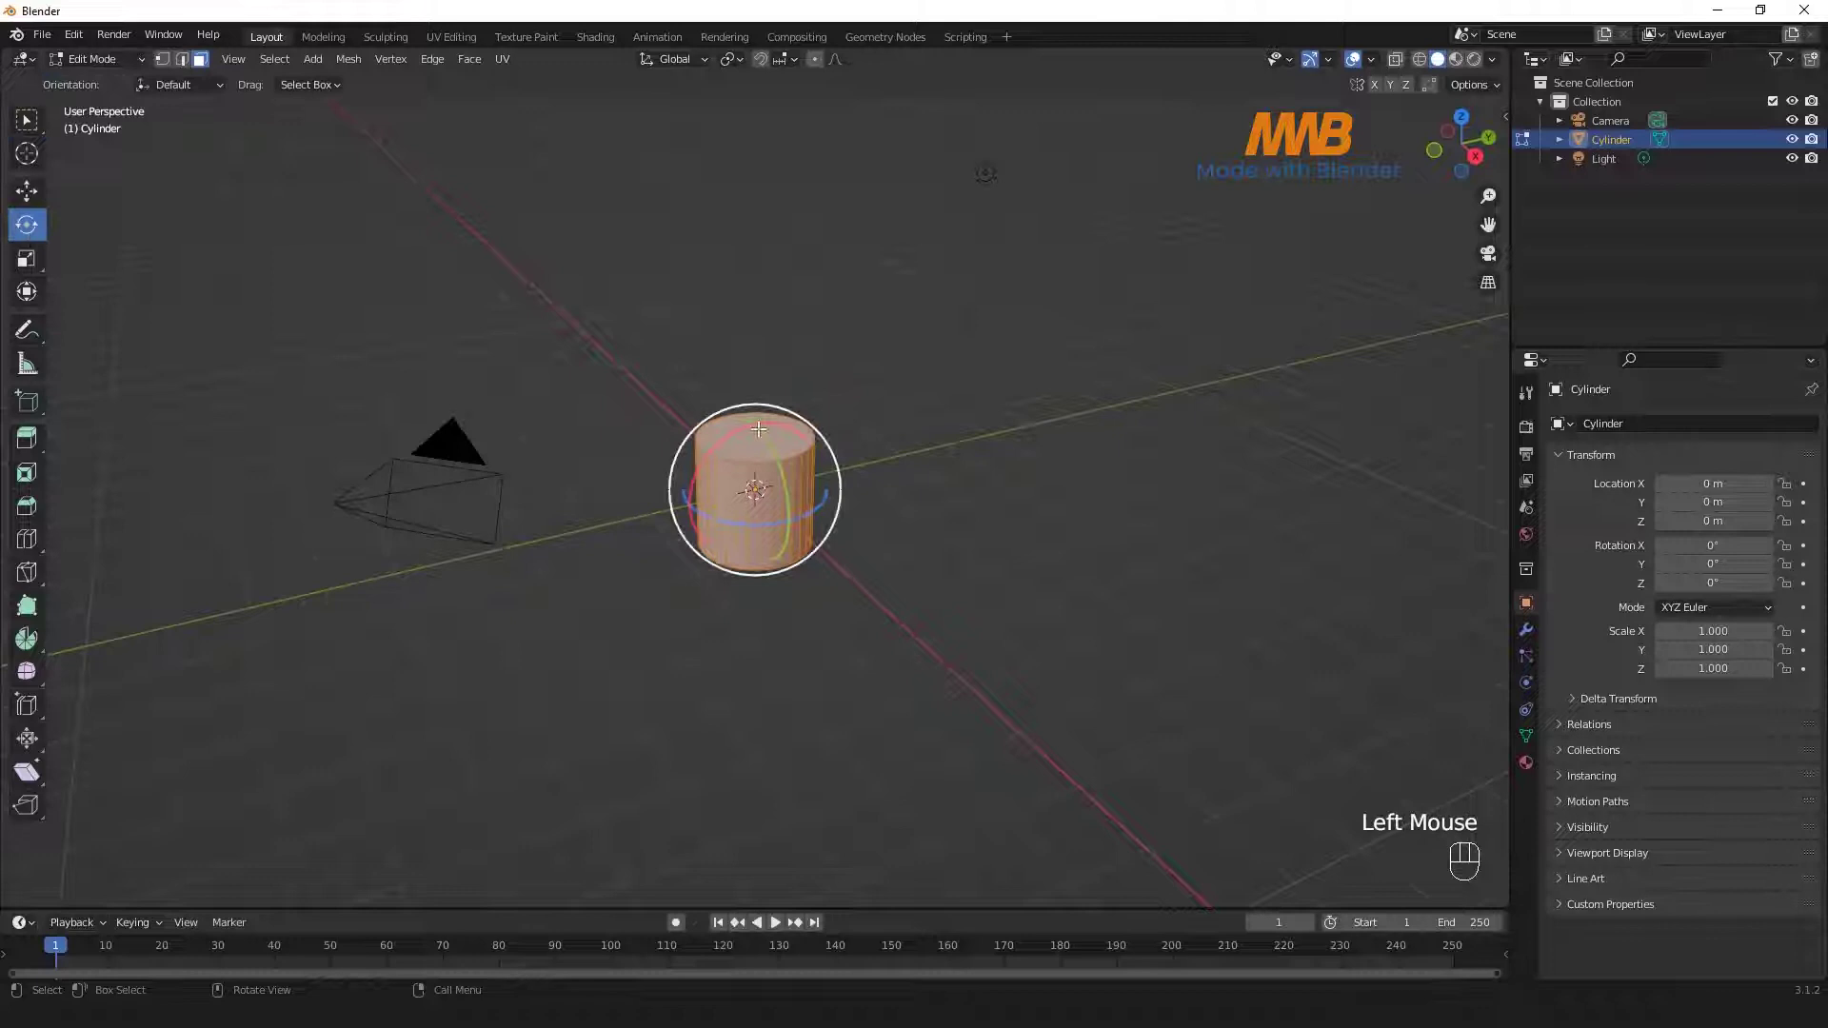
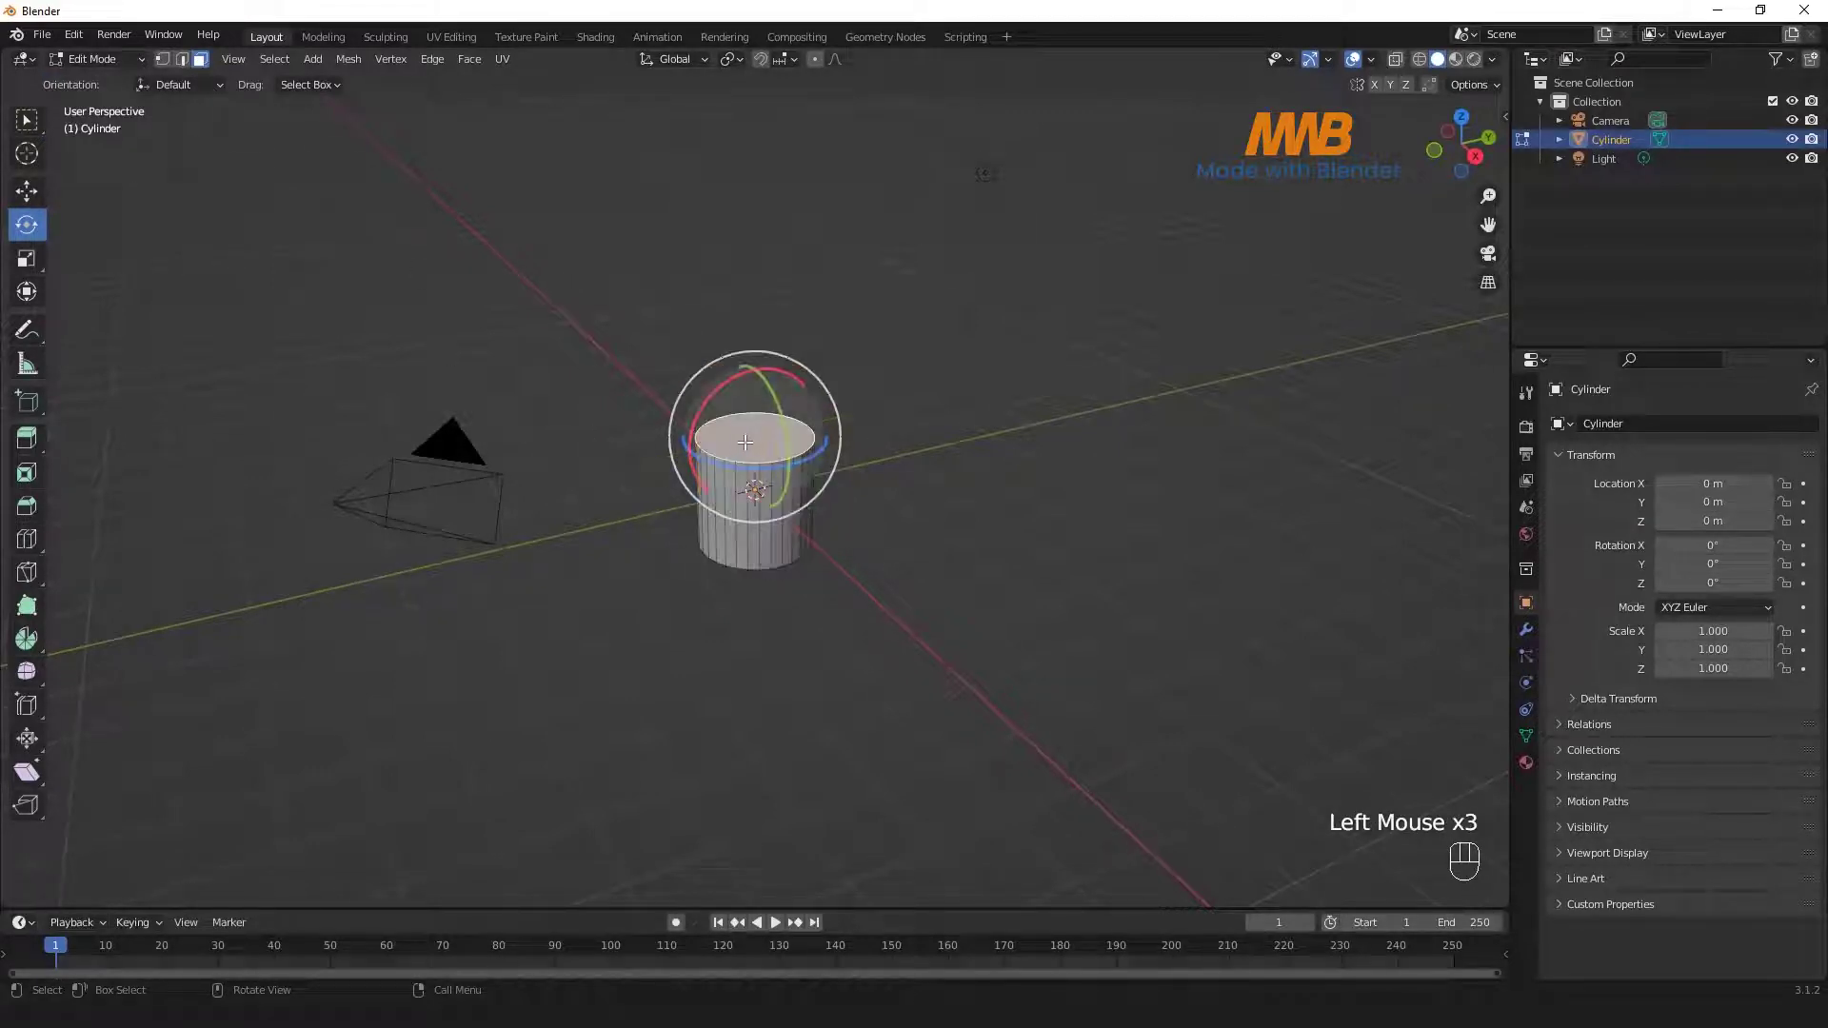
key("KP_1")
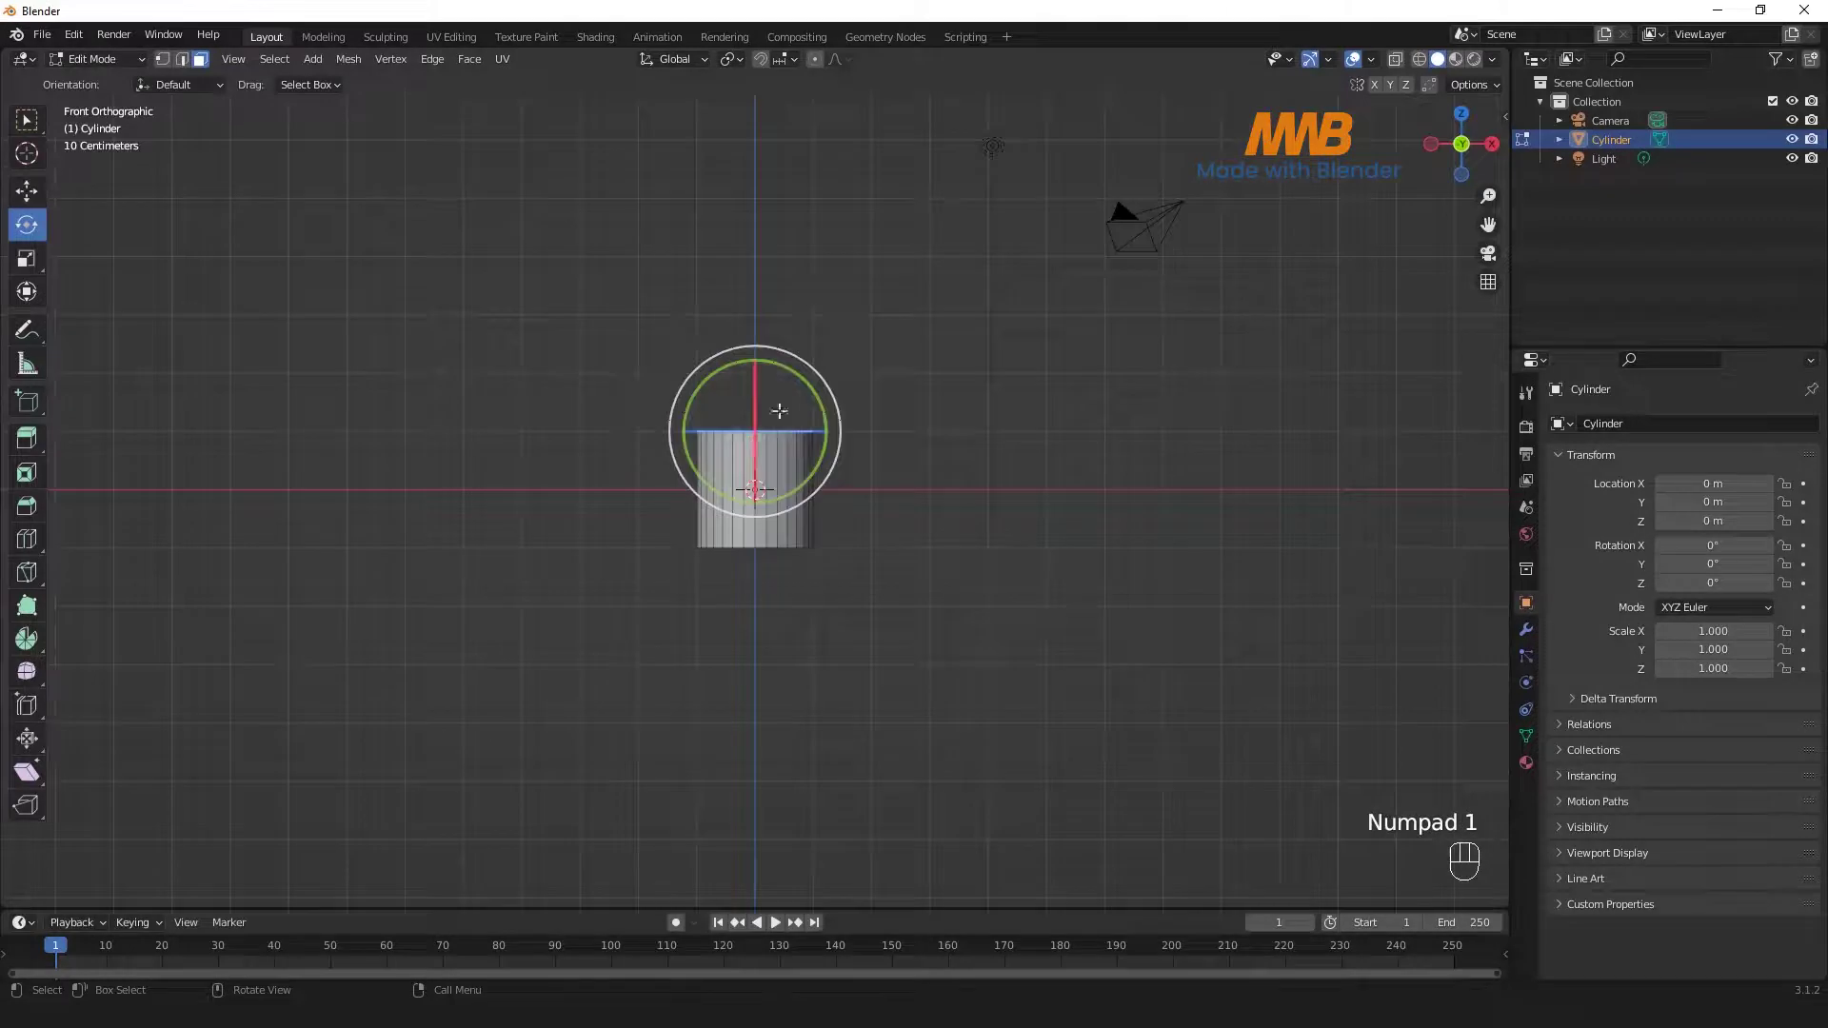
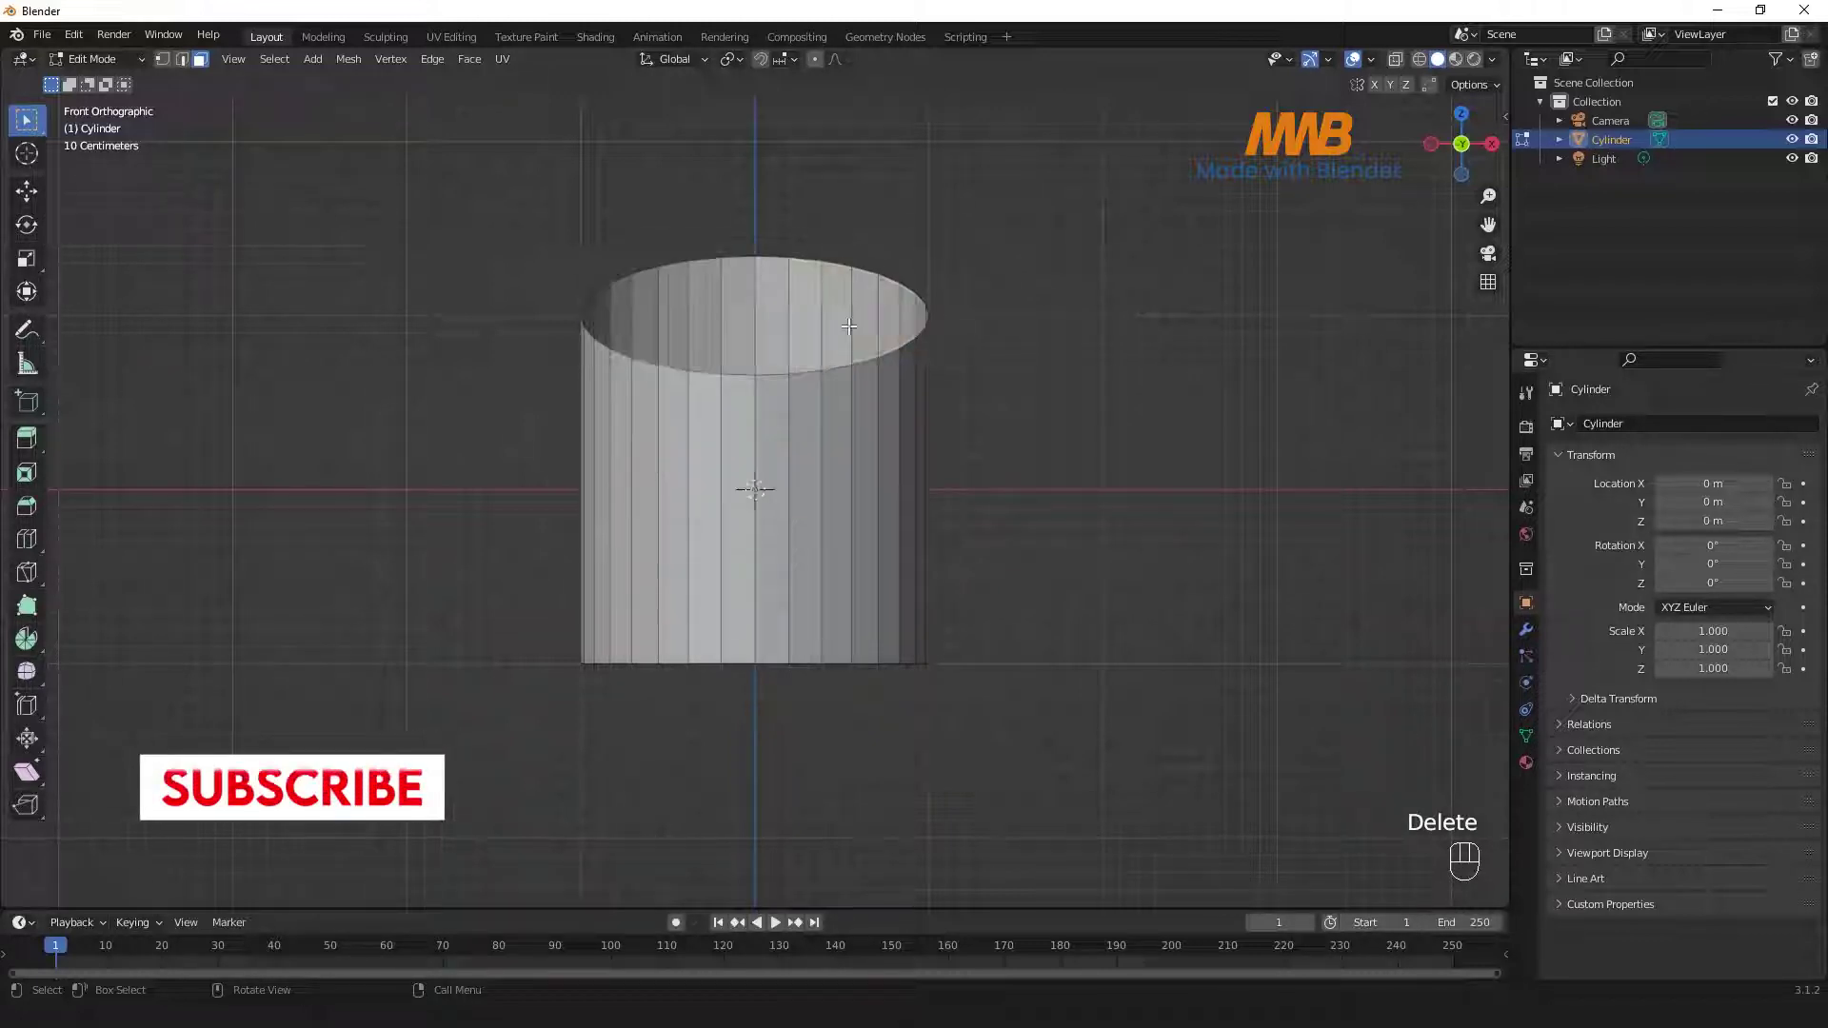
- Switch to edge selection and view the open-topped tube from the front
left_click(184, 68)
key("KP_1")
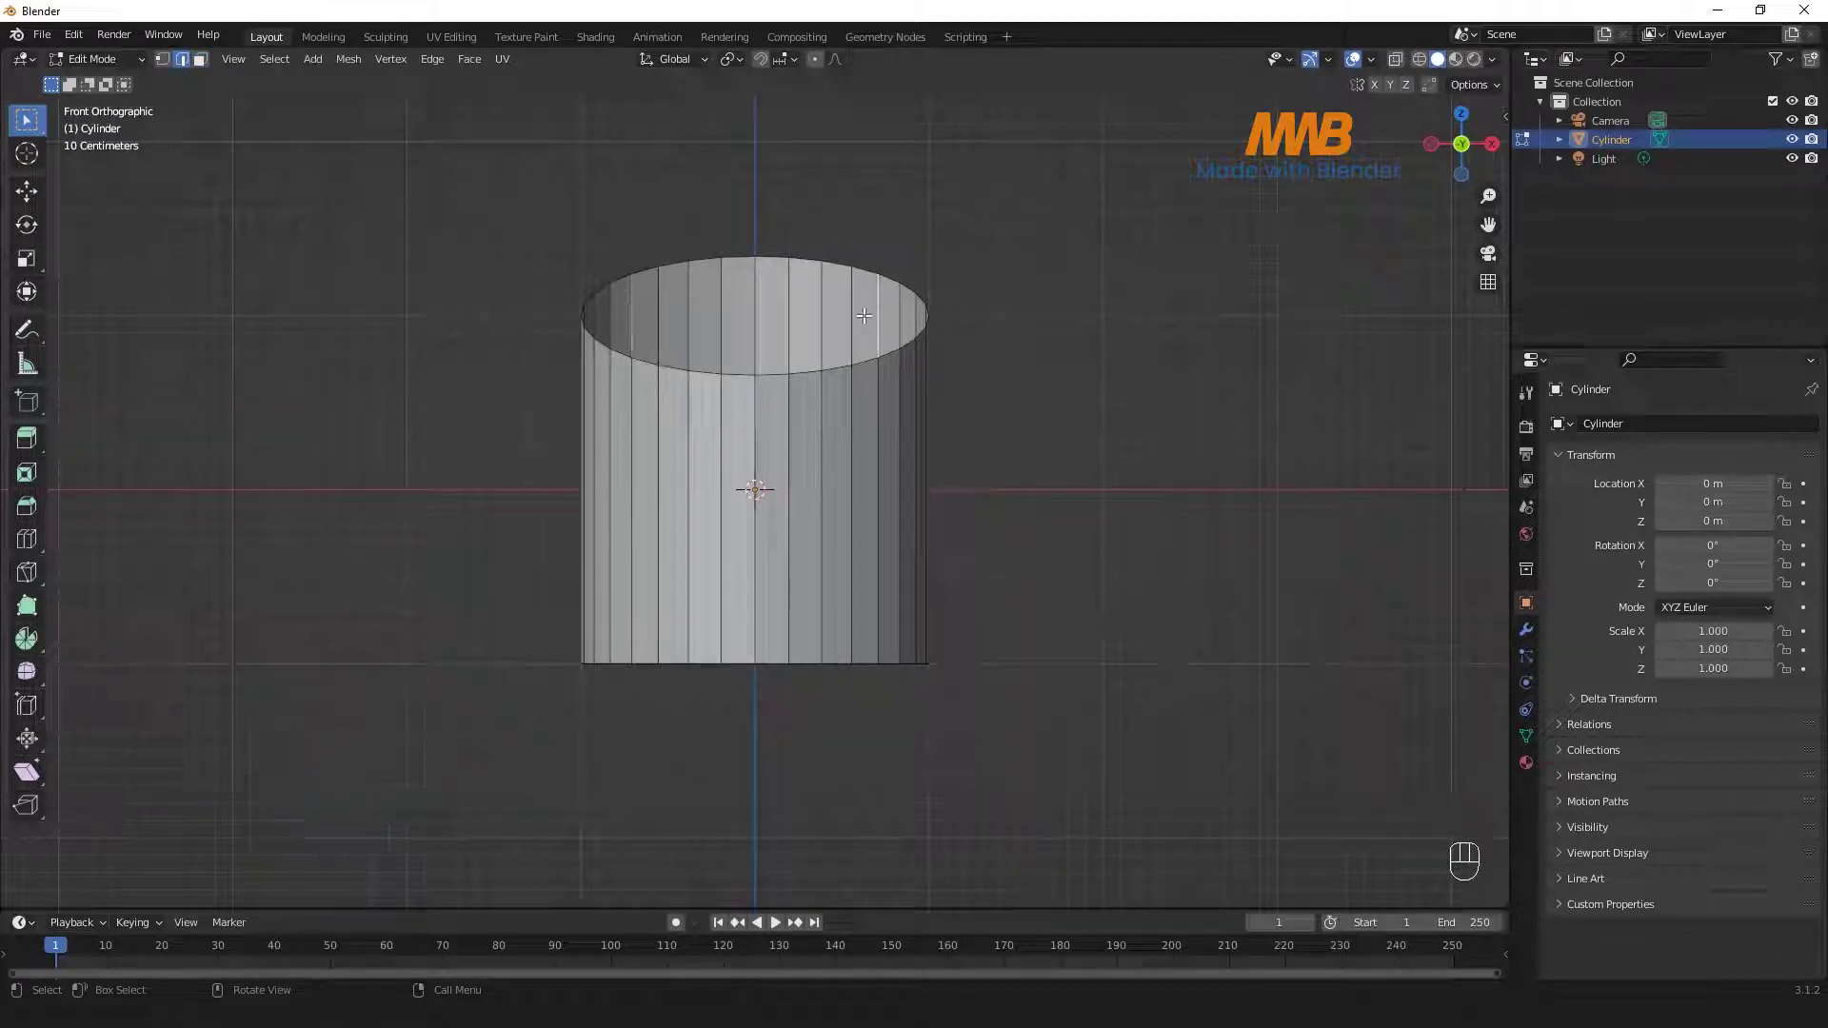
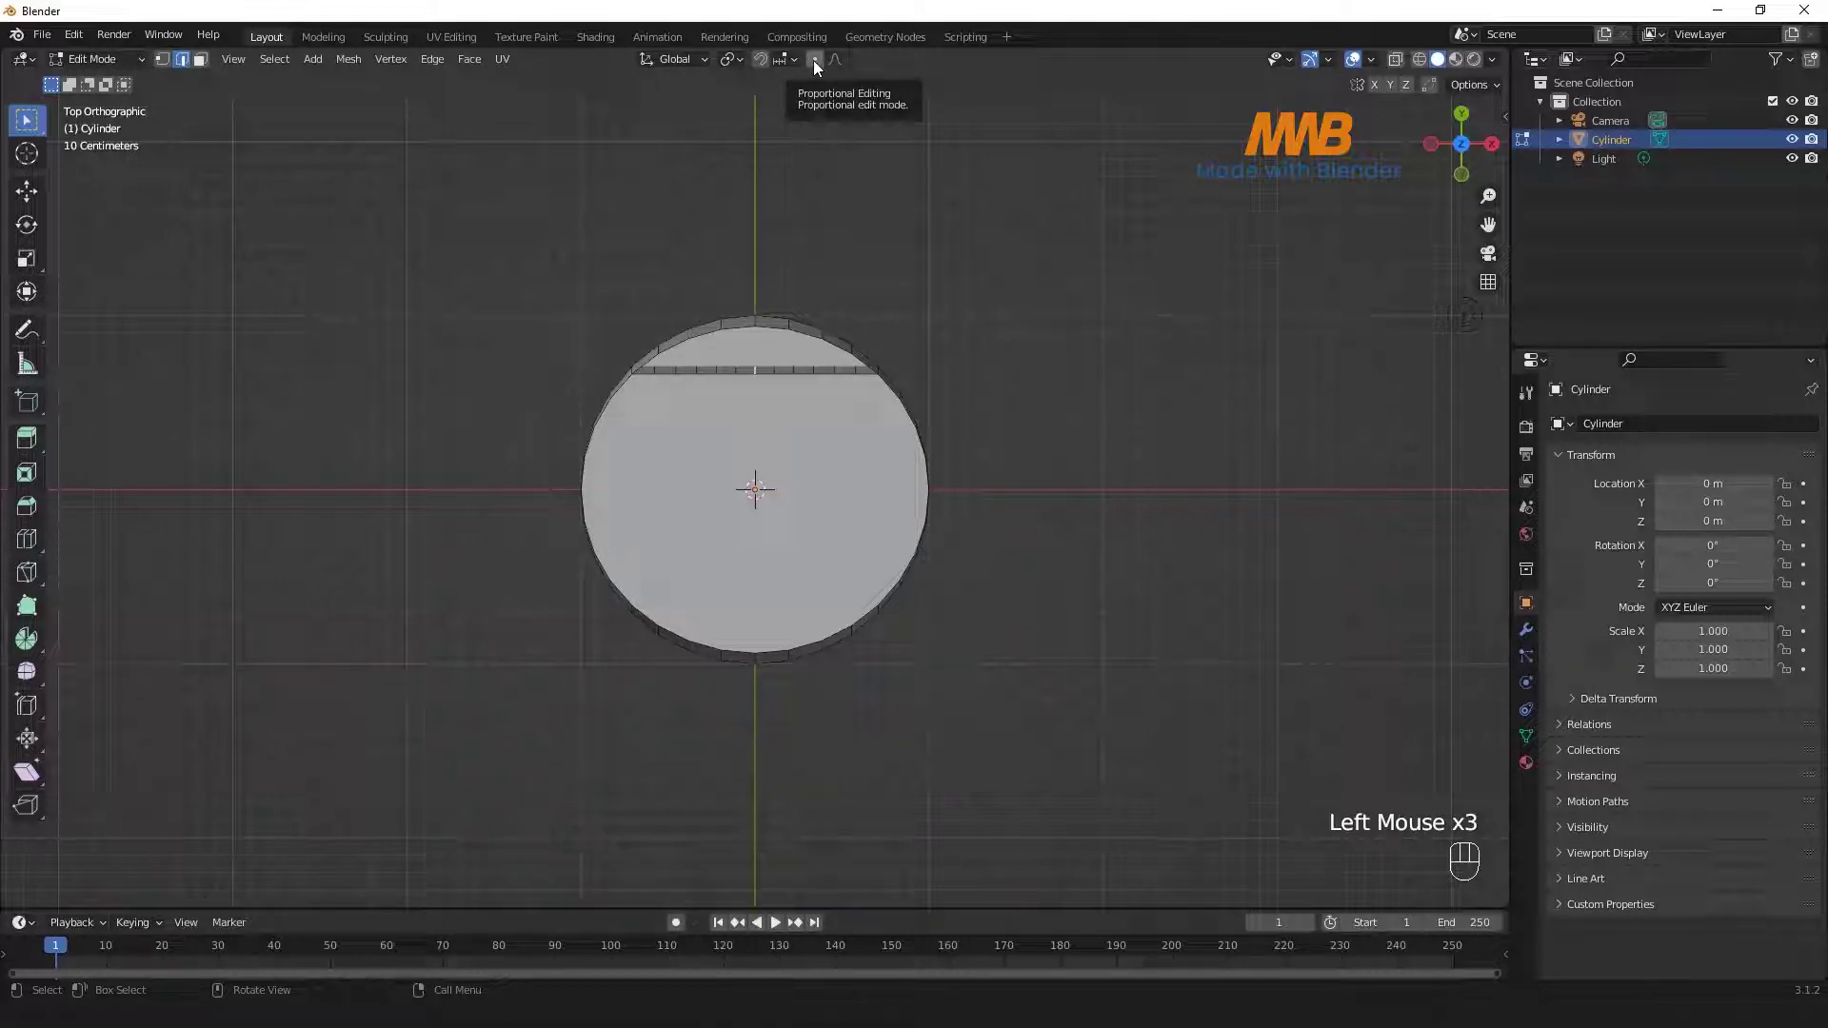
- Set a spherical proportional falloff and grab the divider's middle to bow it
left_click(820, 66)
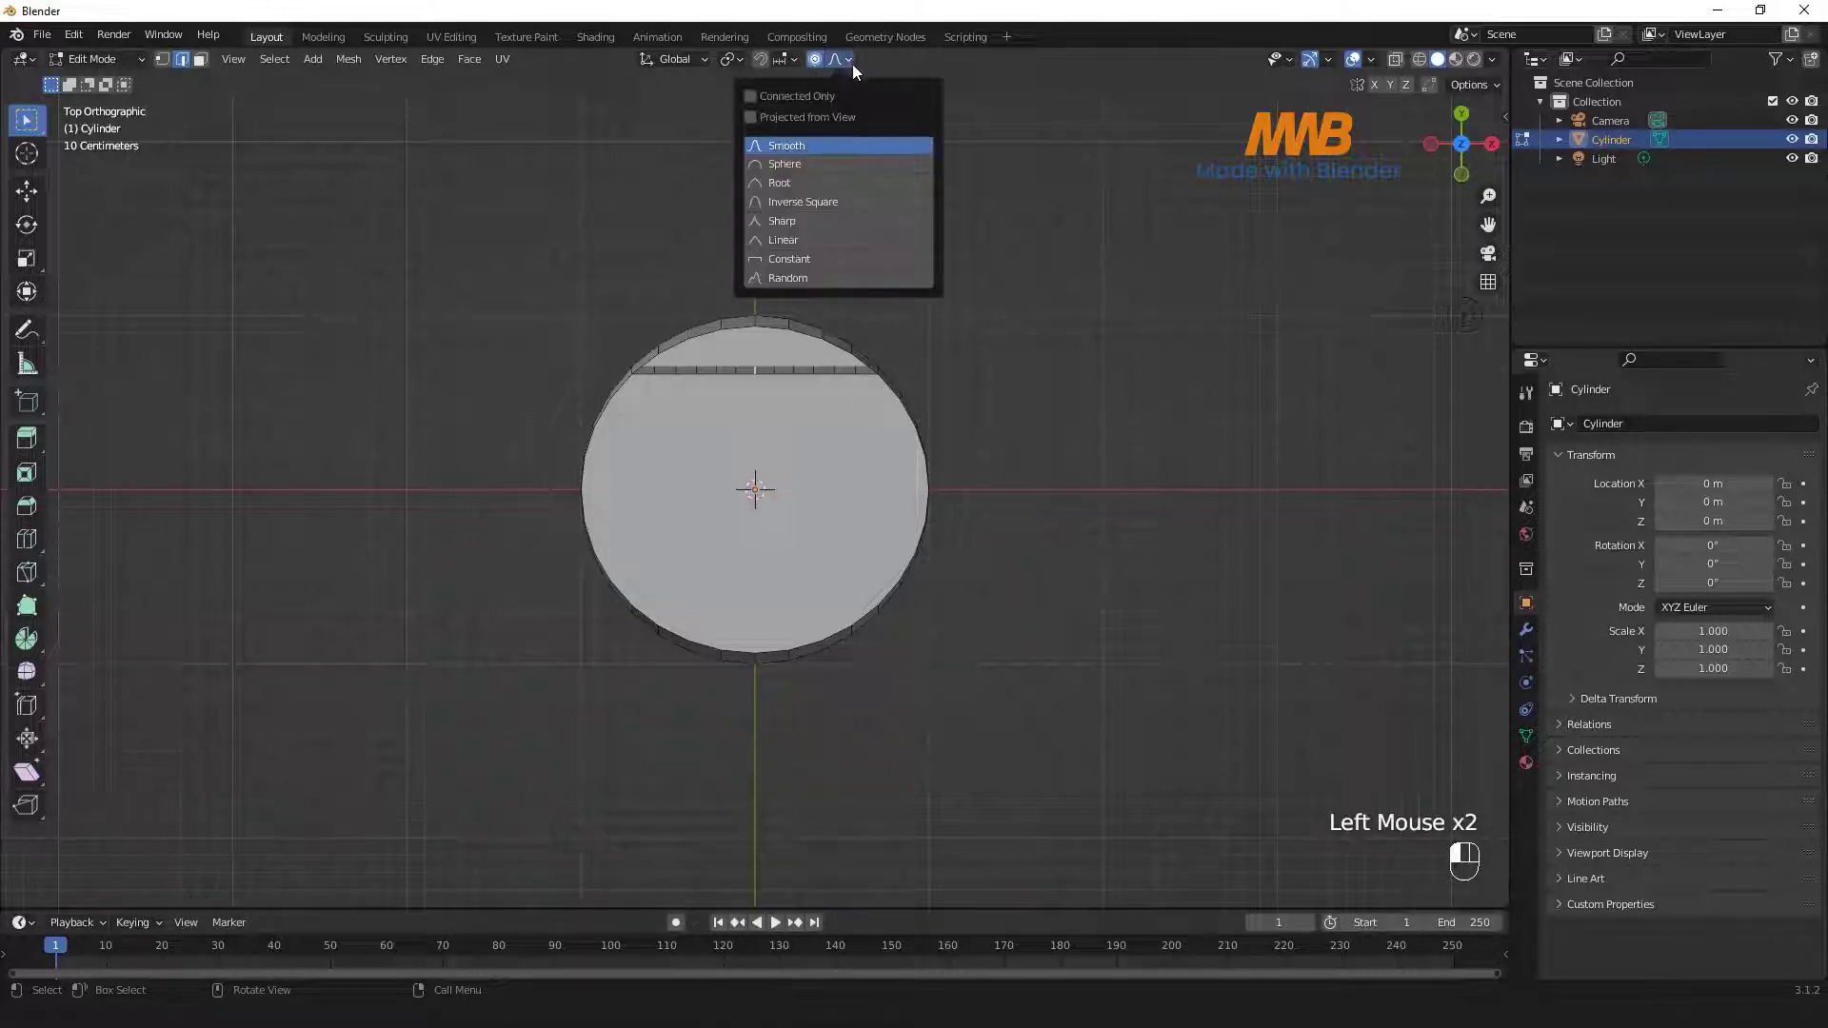
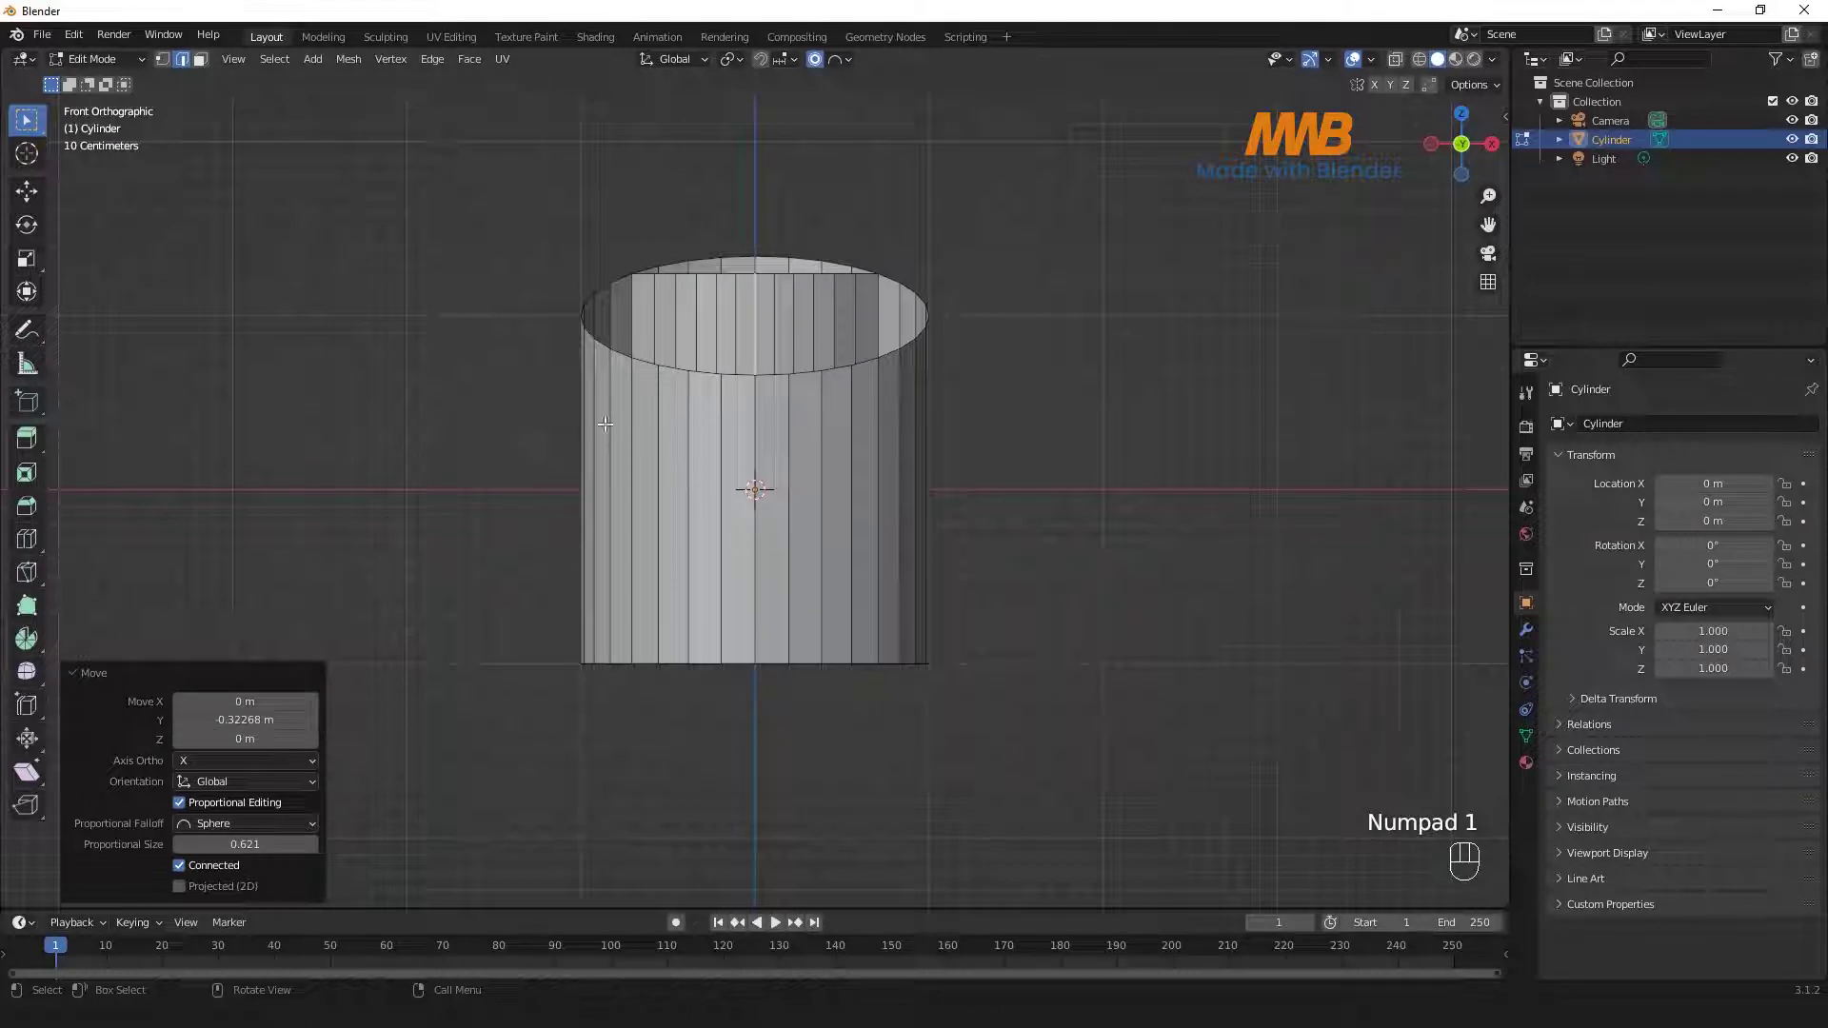
left_click(641, 430)
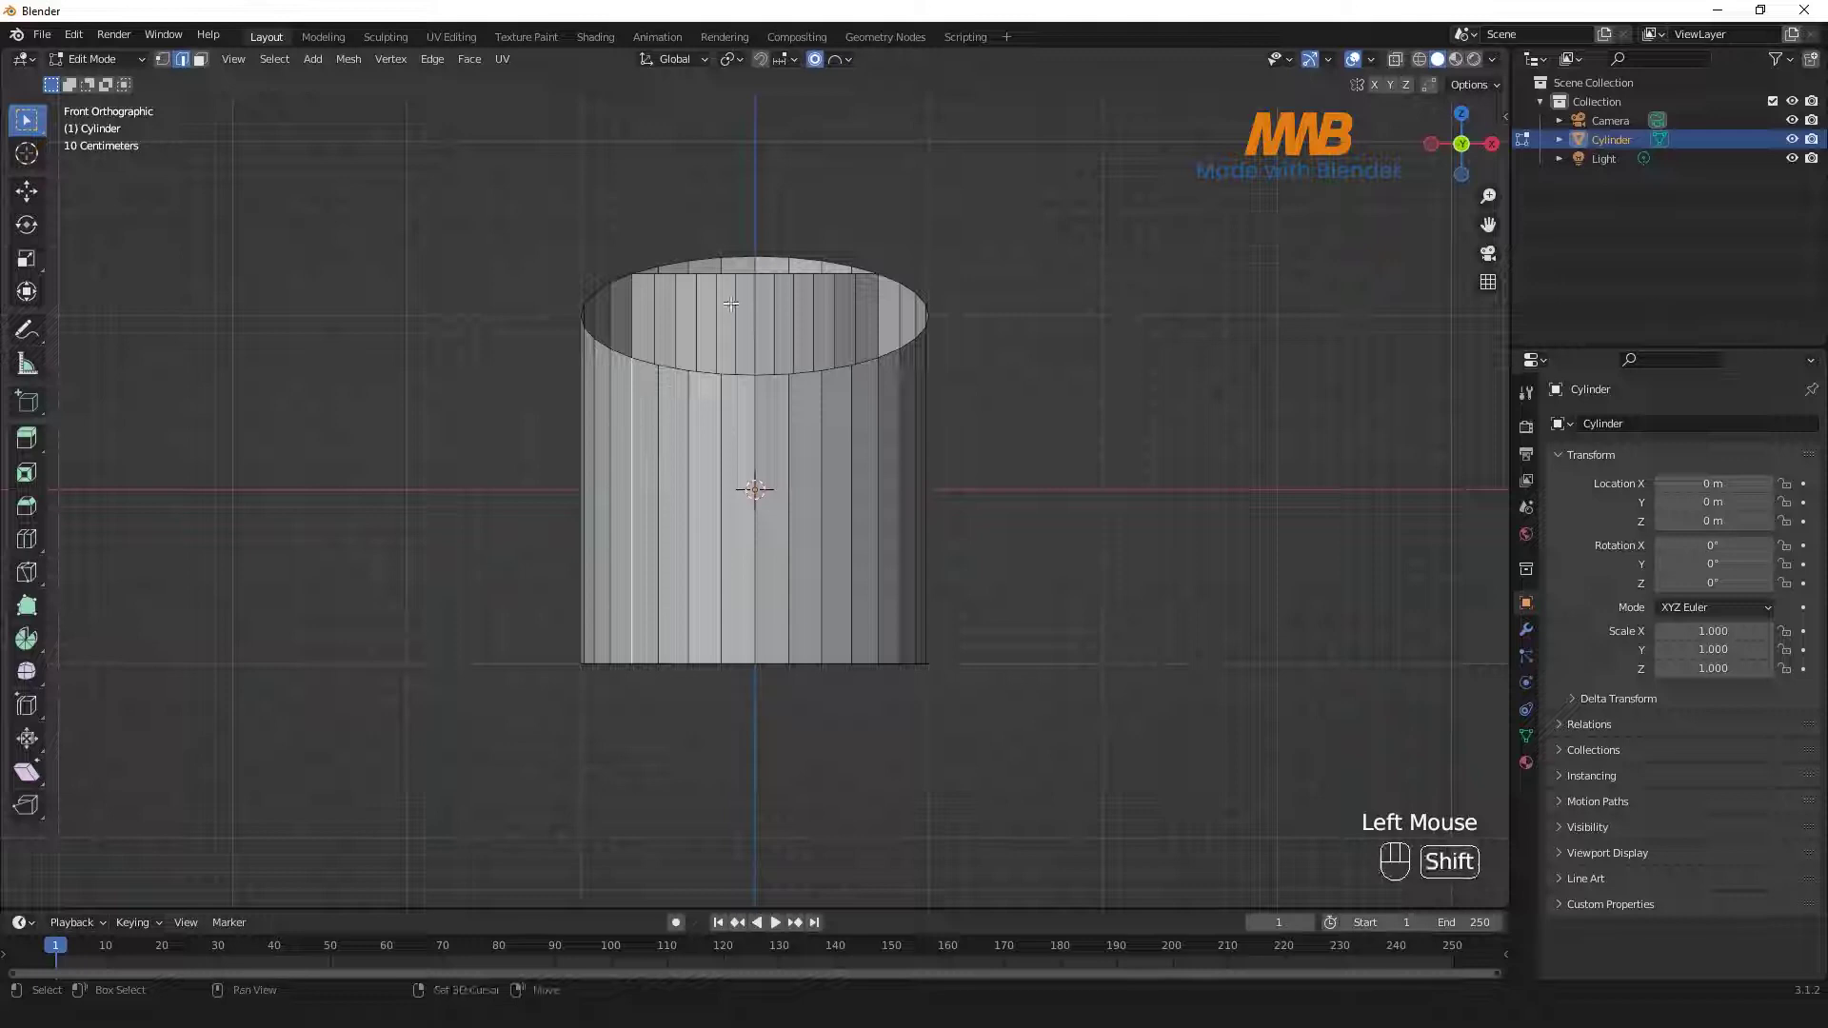
- Bridge a left divider wall, loop-cut it into 9 strips and bend it into a curve
left_click(726, 299)
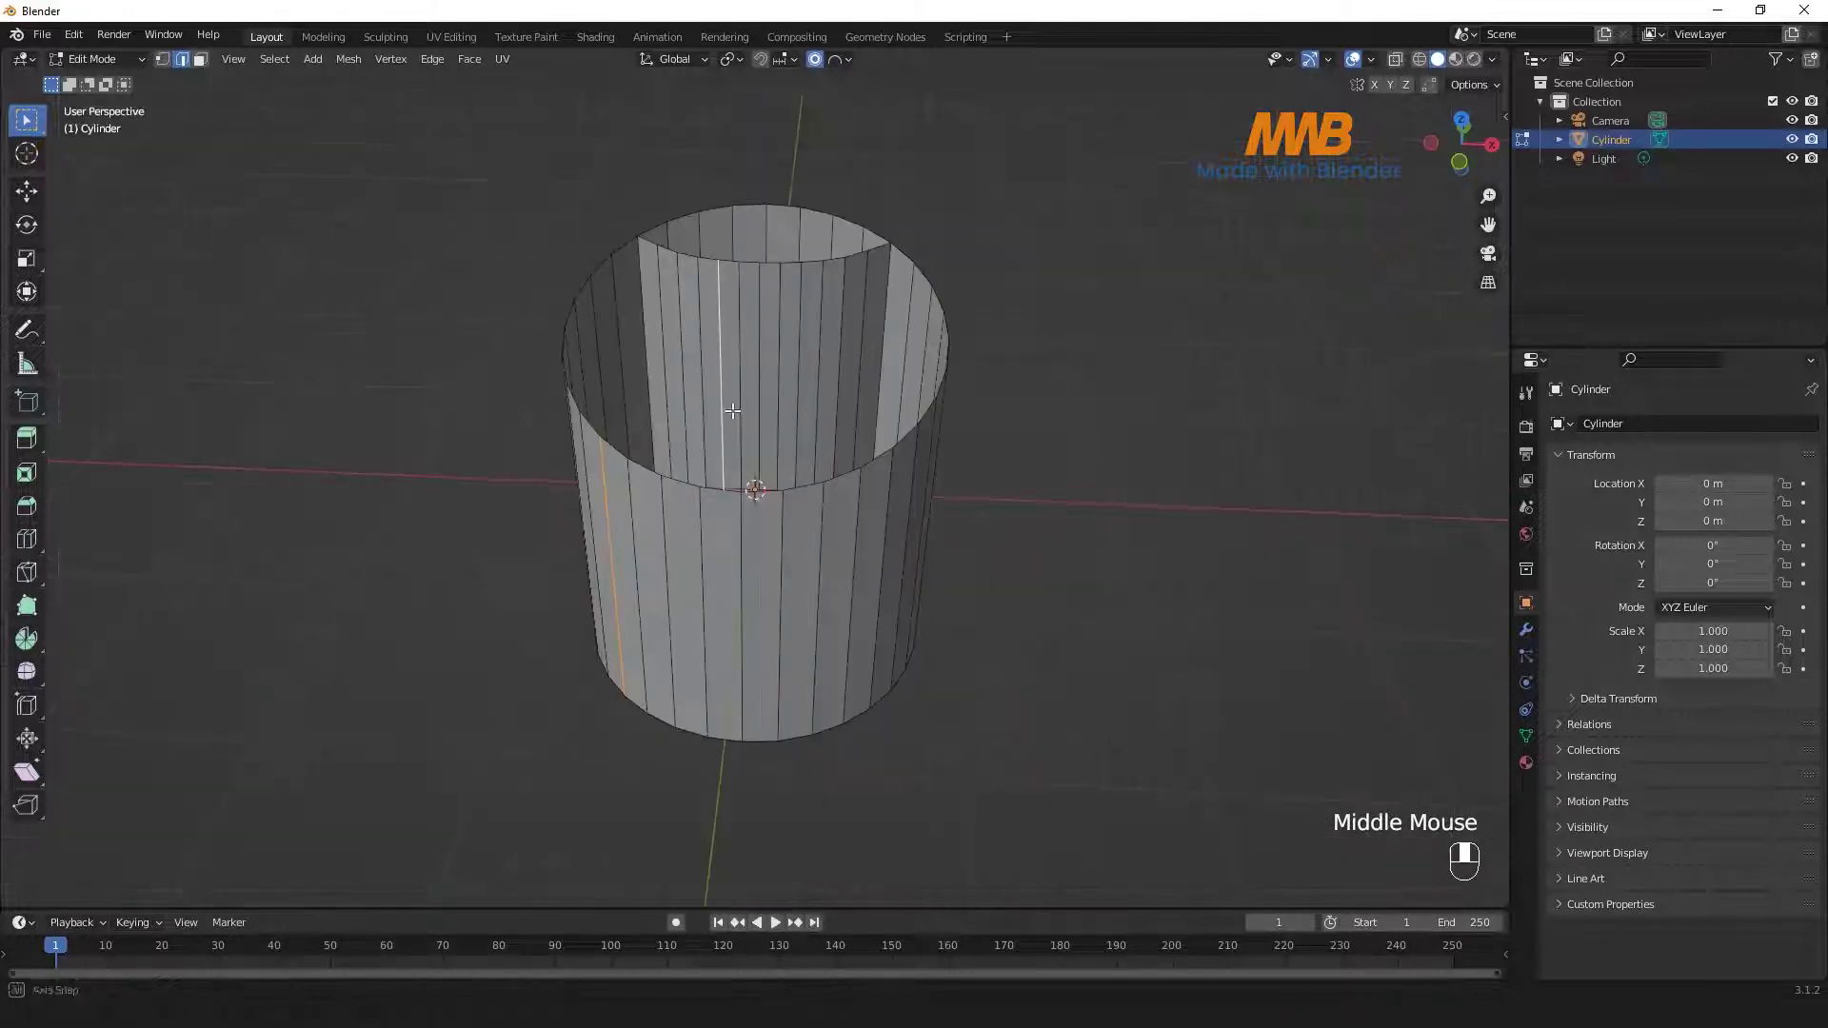
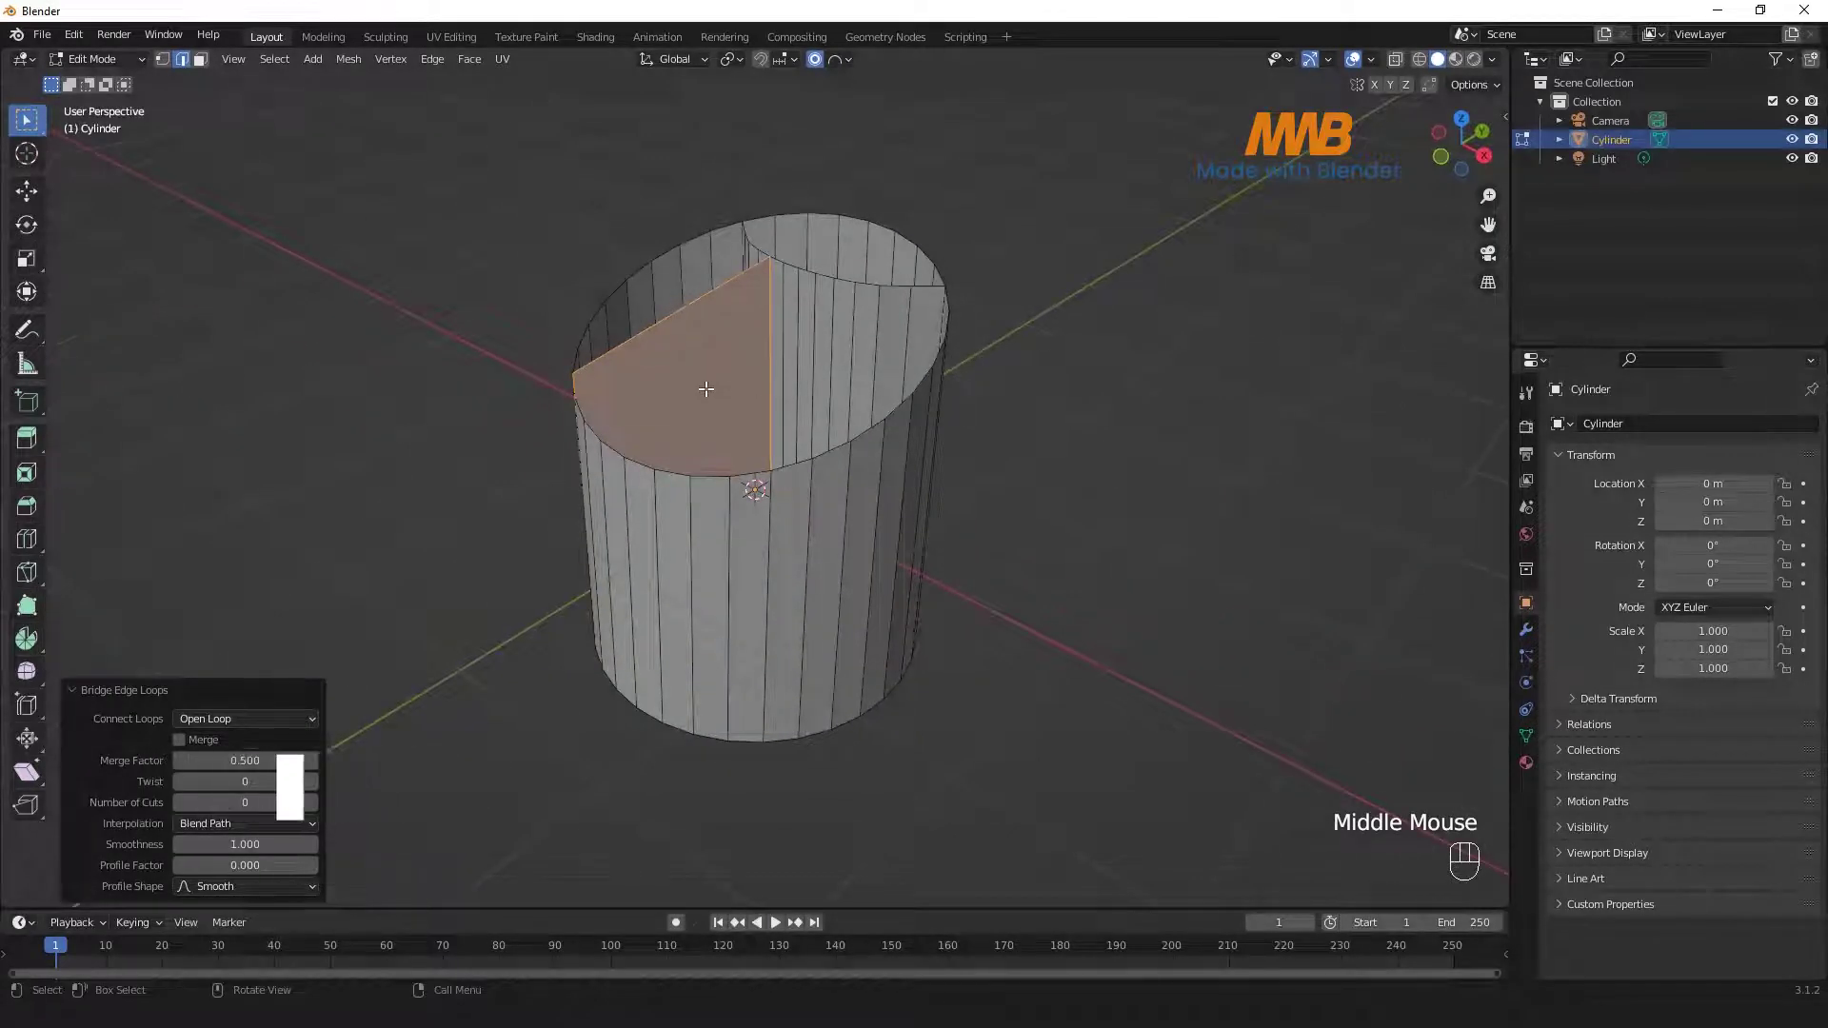
key("ctrl+r")
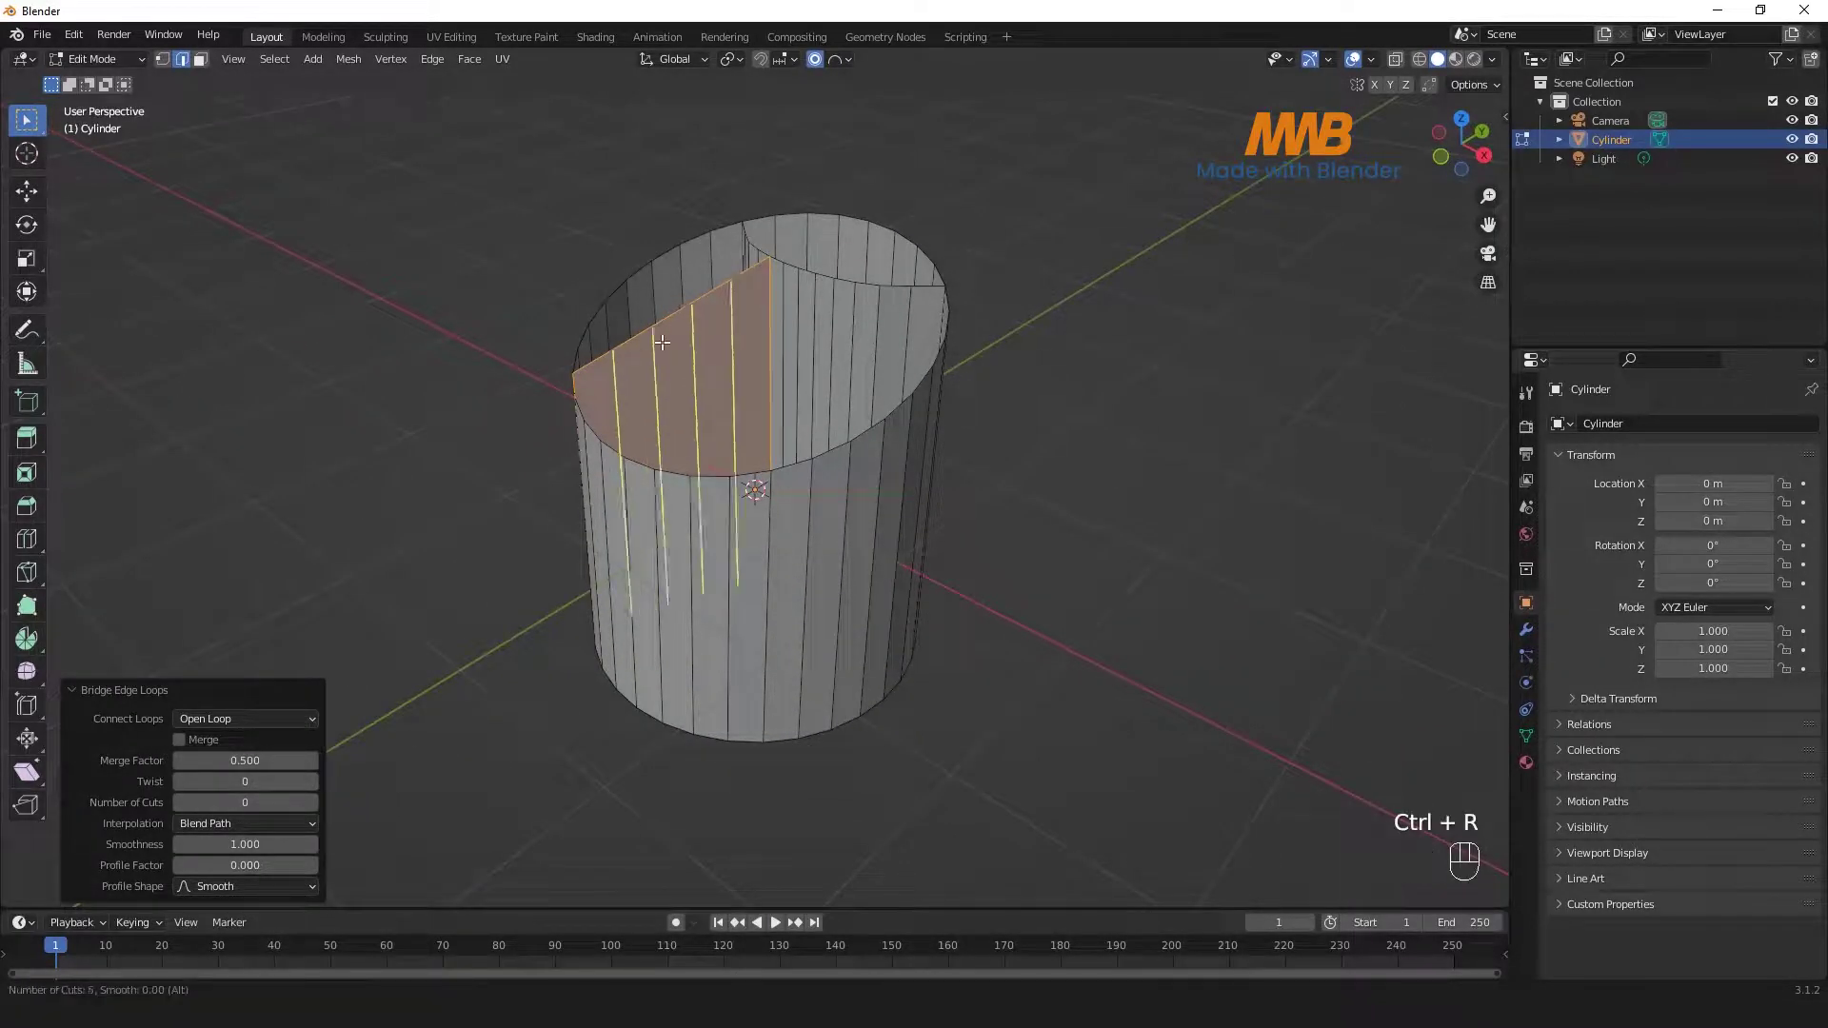
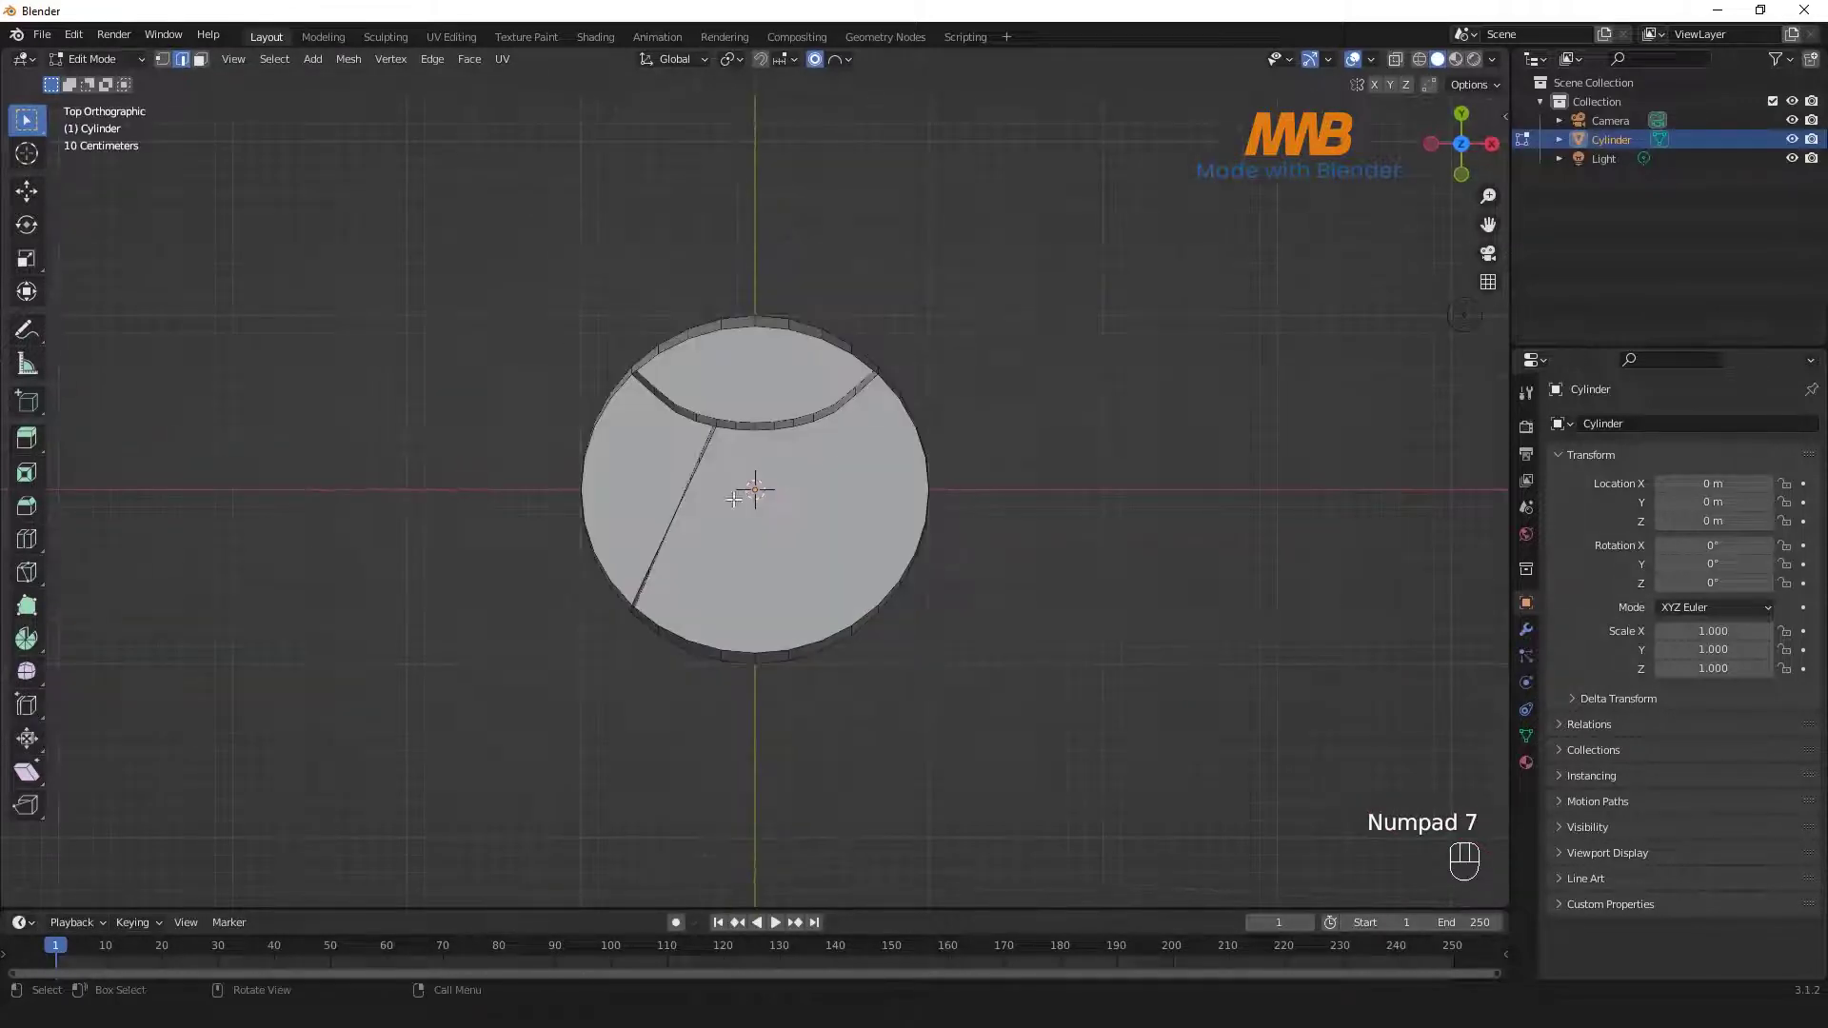
key("g")
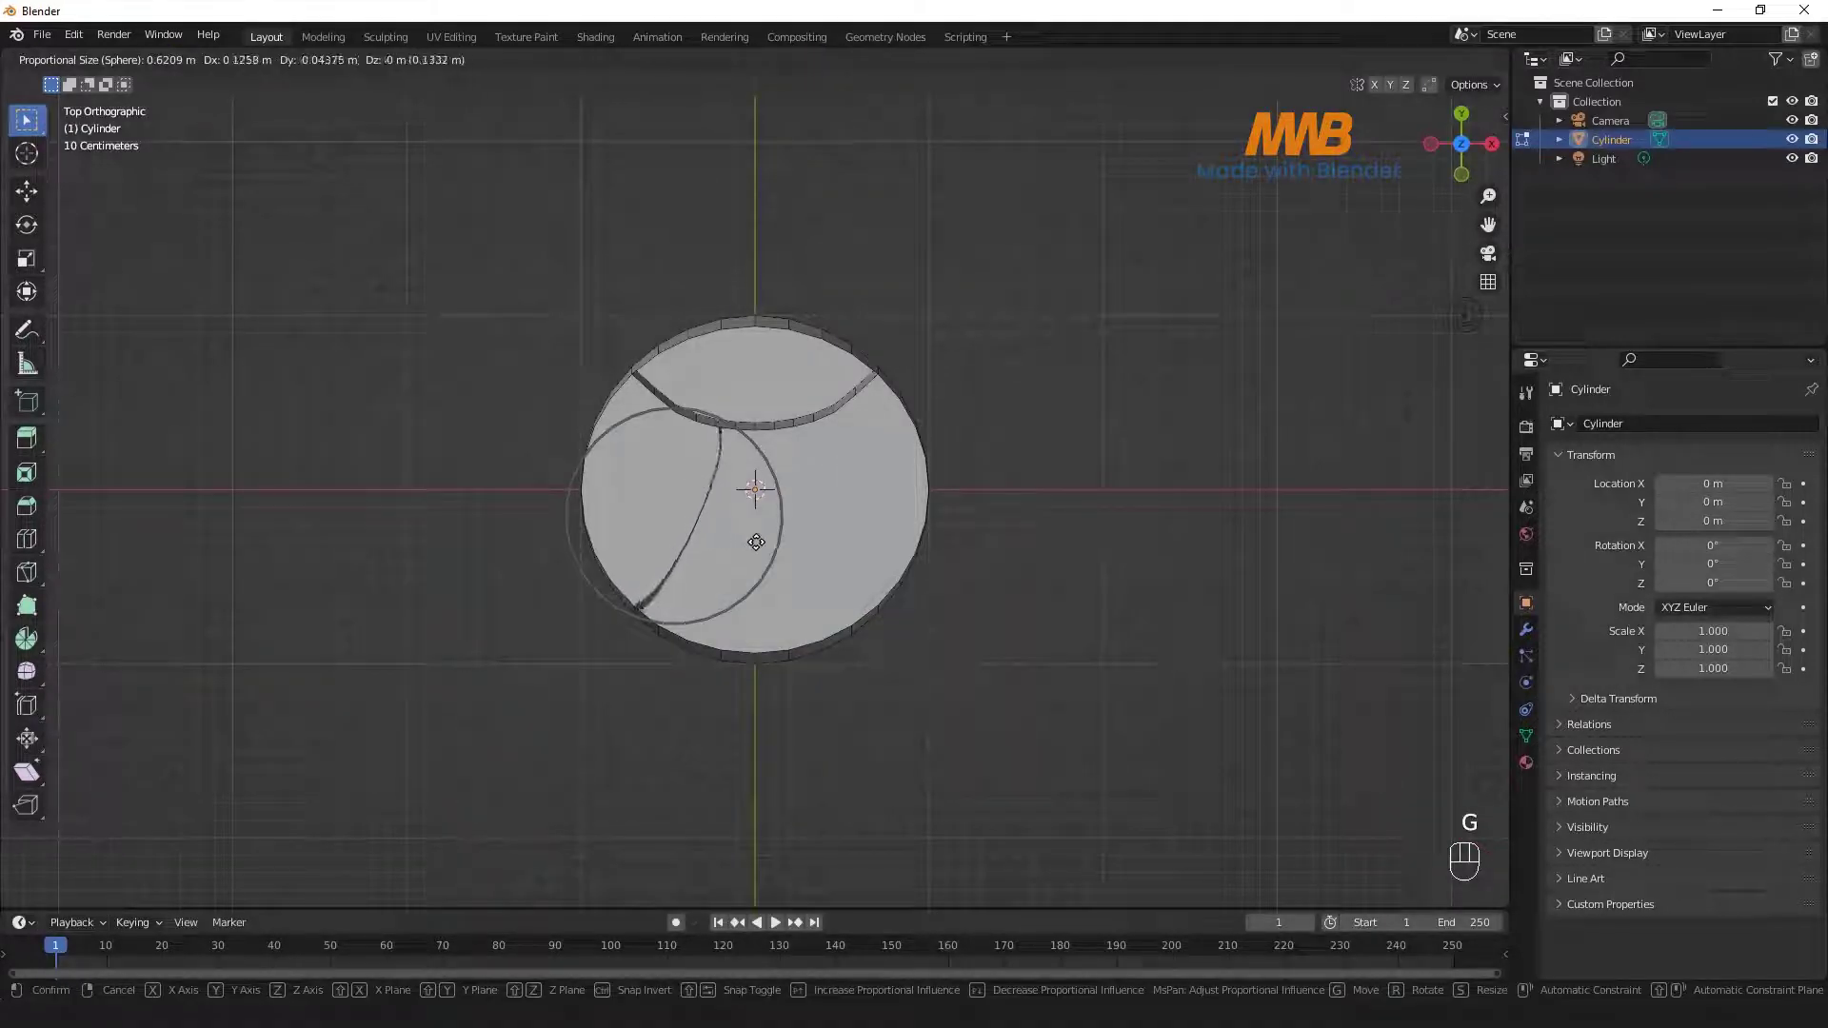
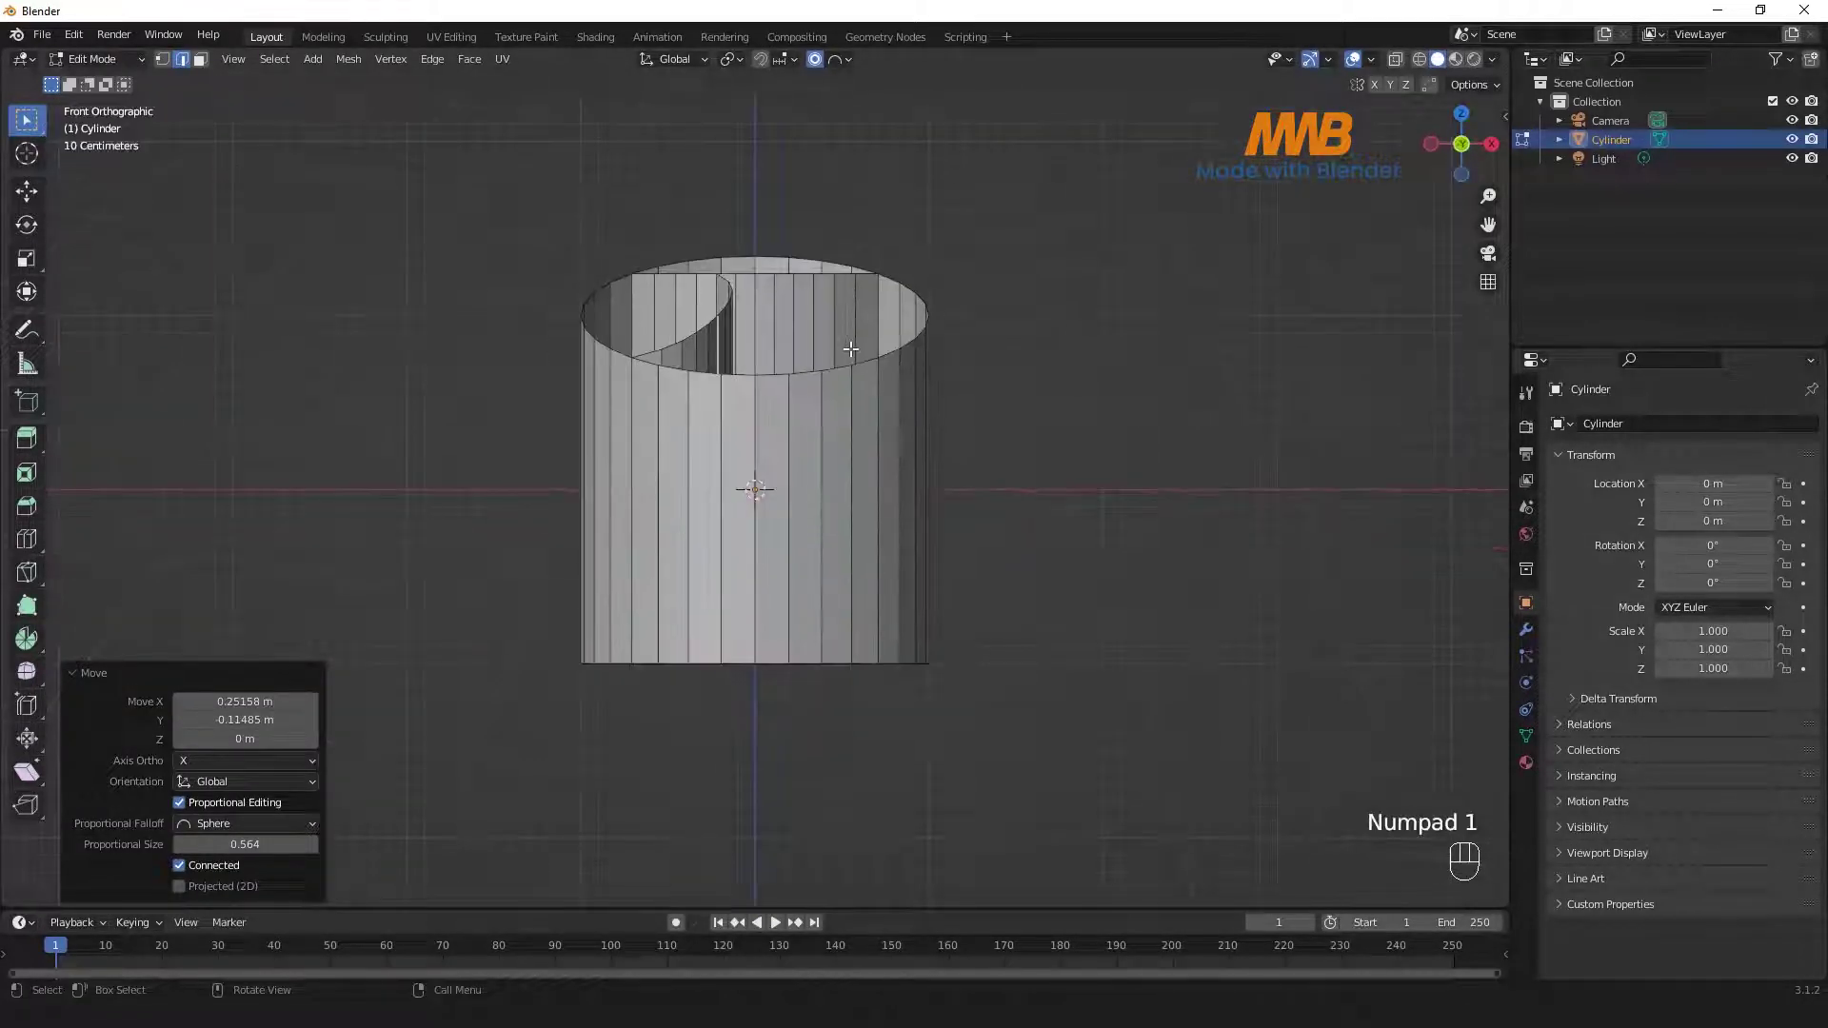
left_click(803, 307)
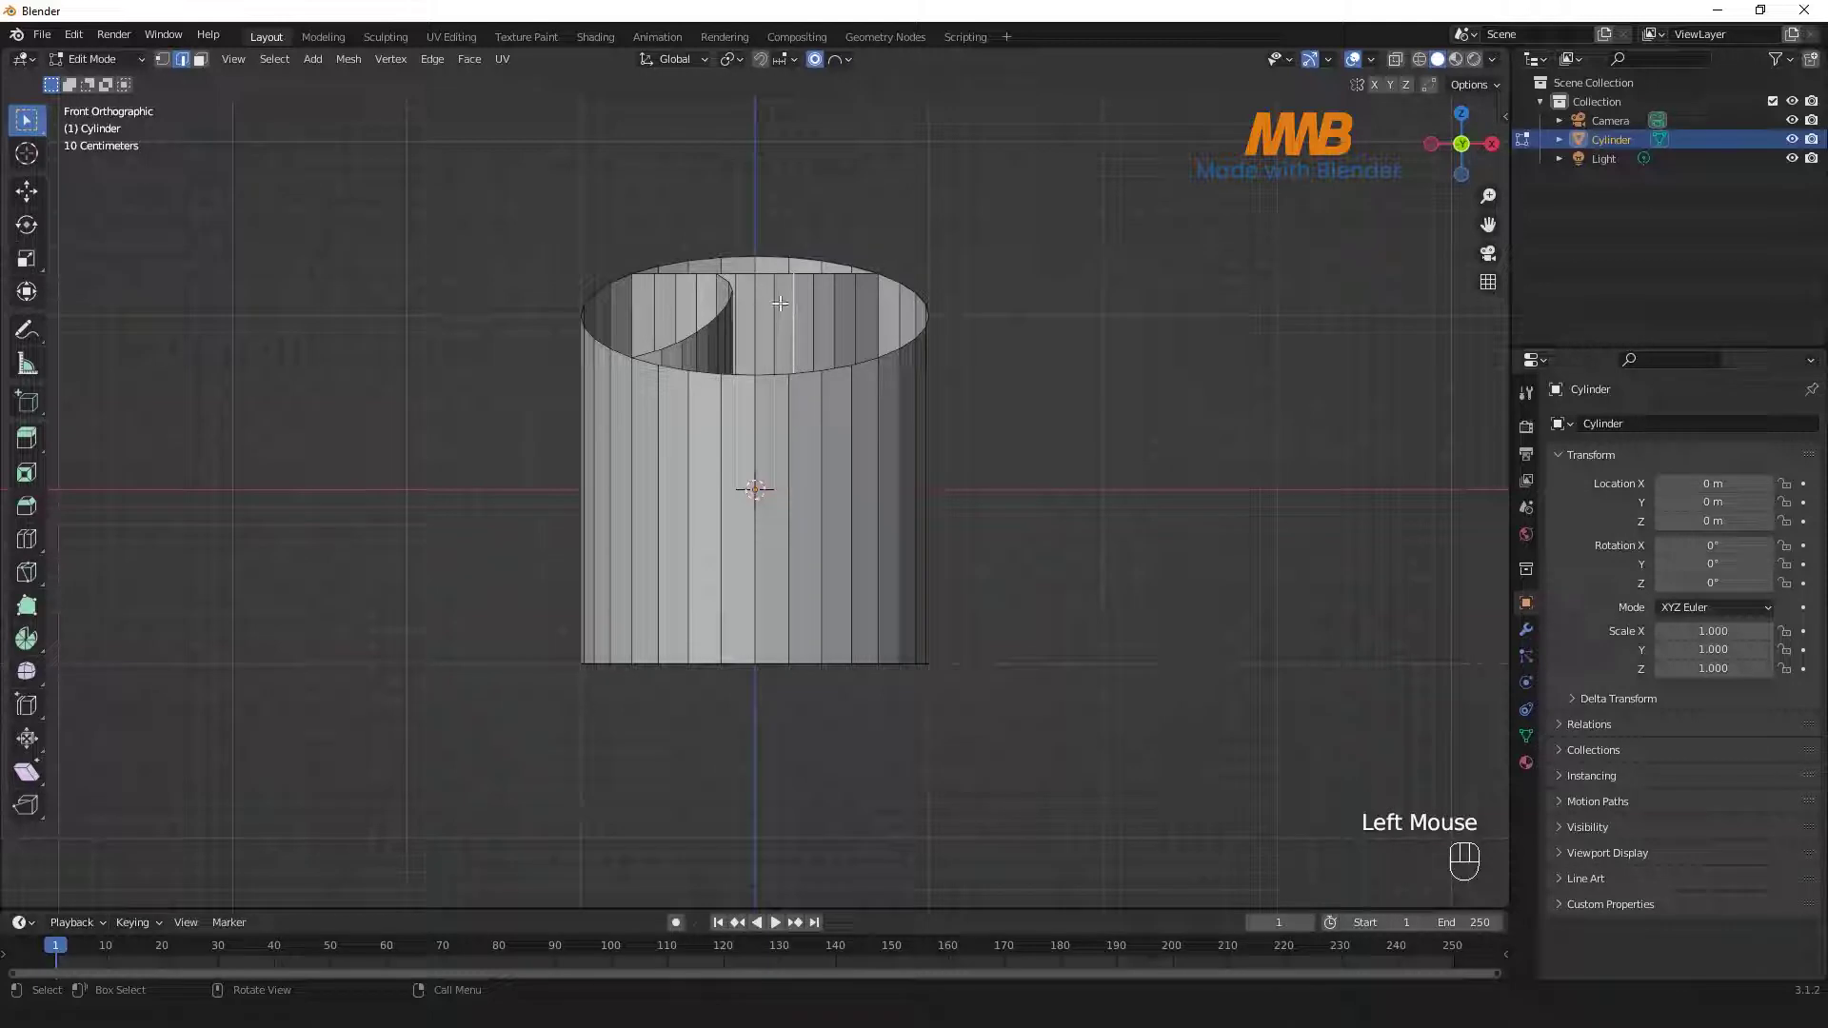
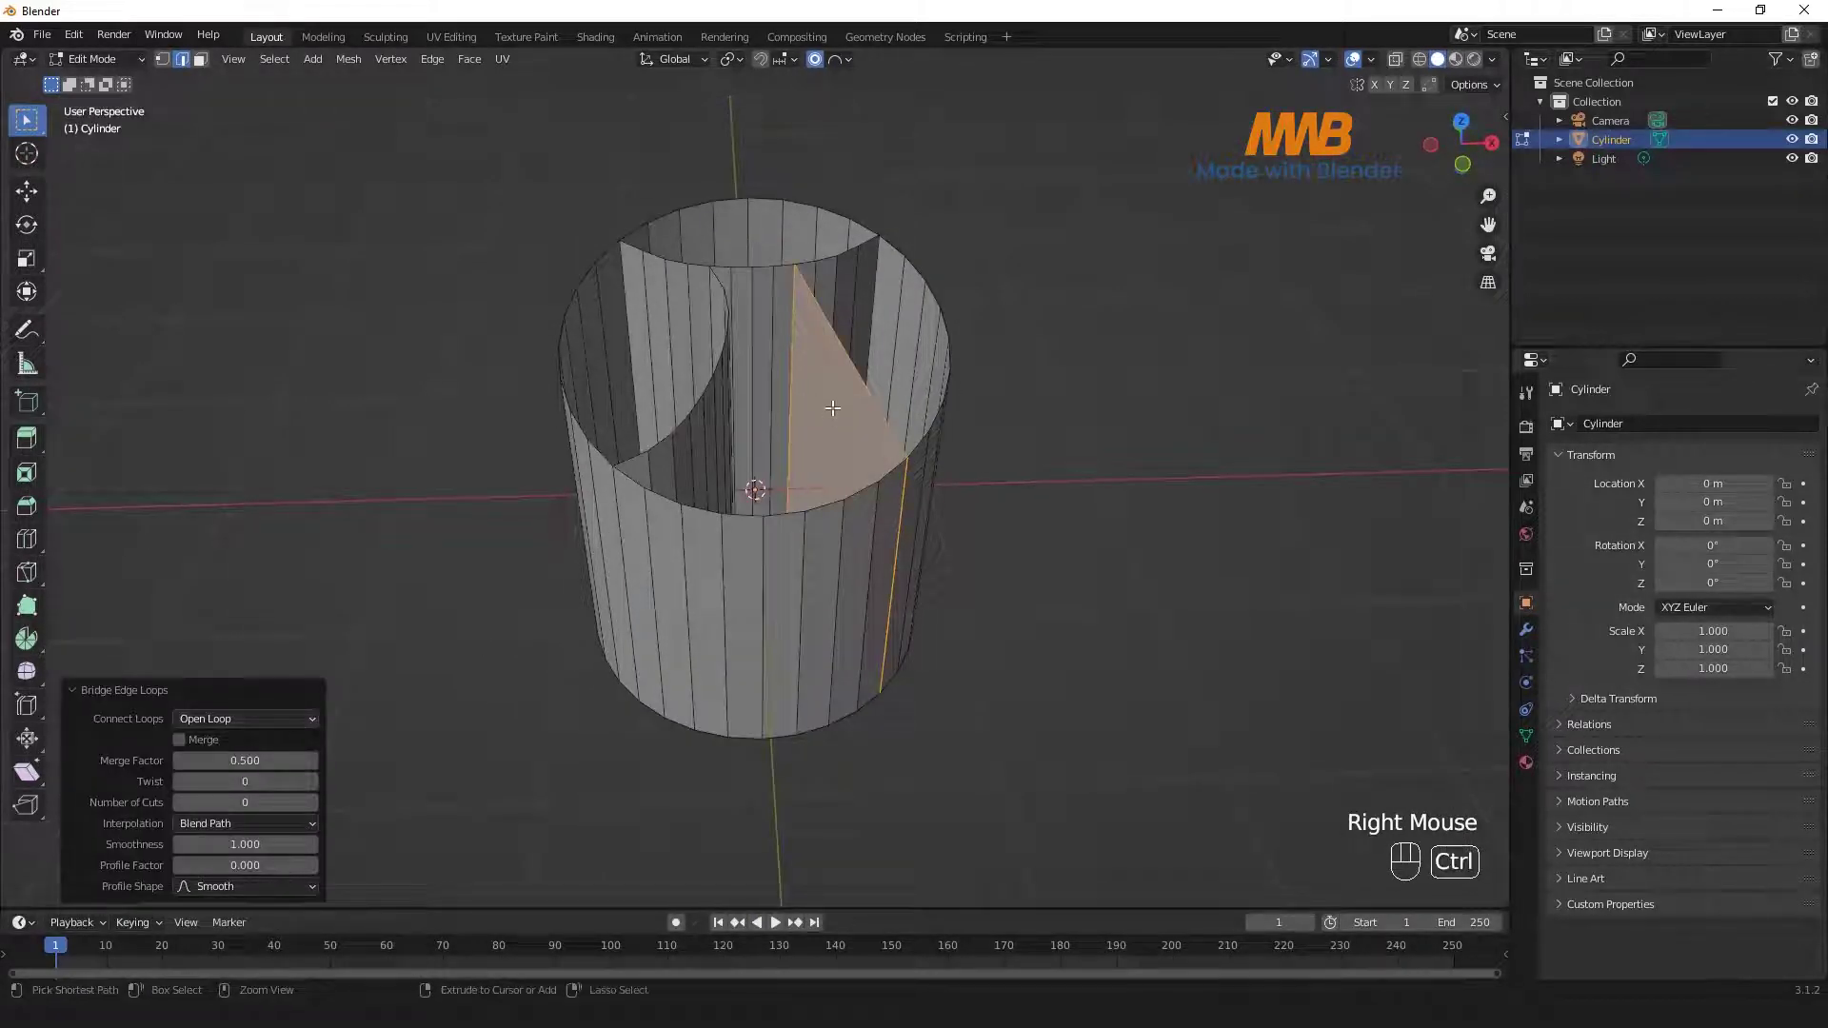
- Loop-cut the right divider into strips and bend its middle edge into a curve from top view
key("ctrl+r")
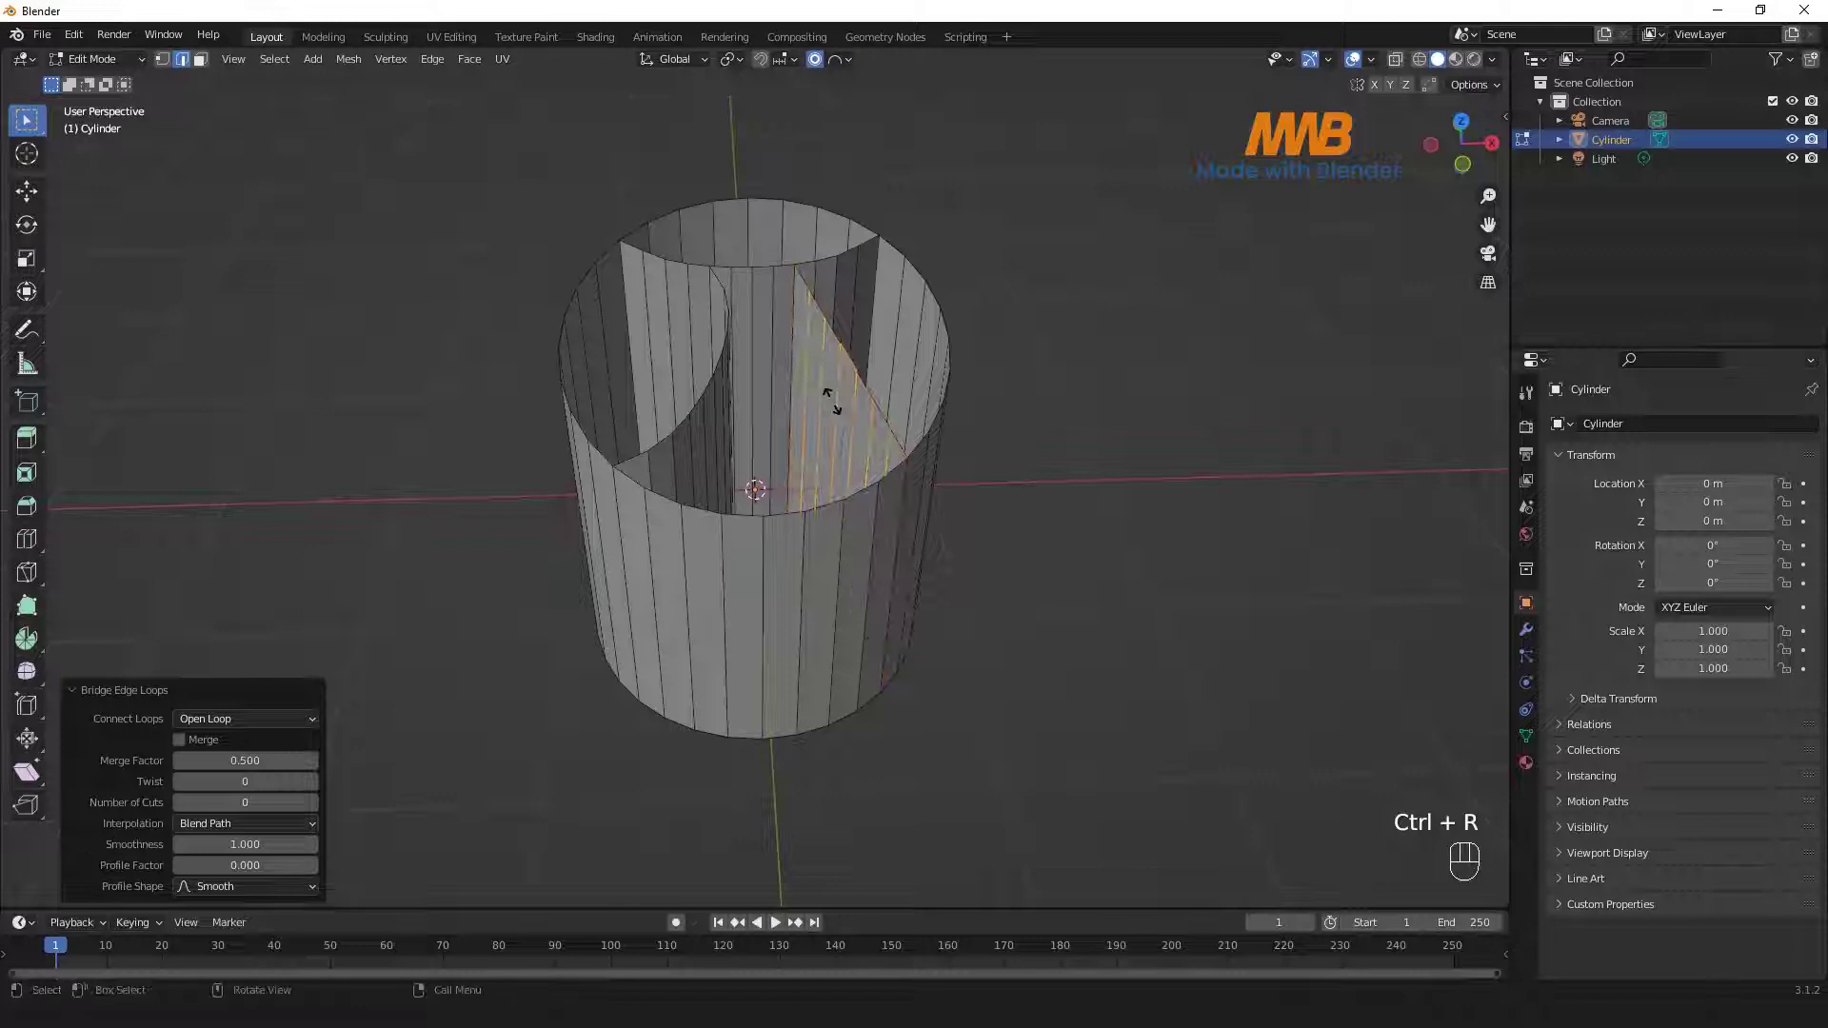
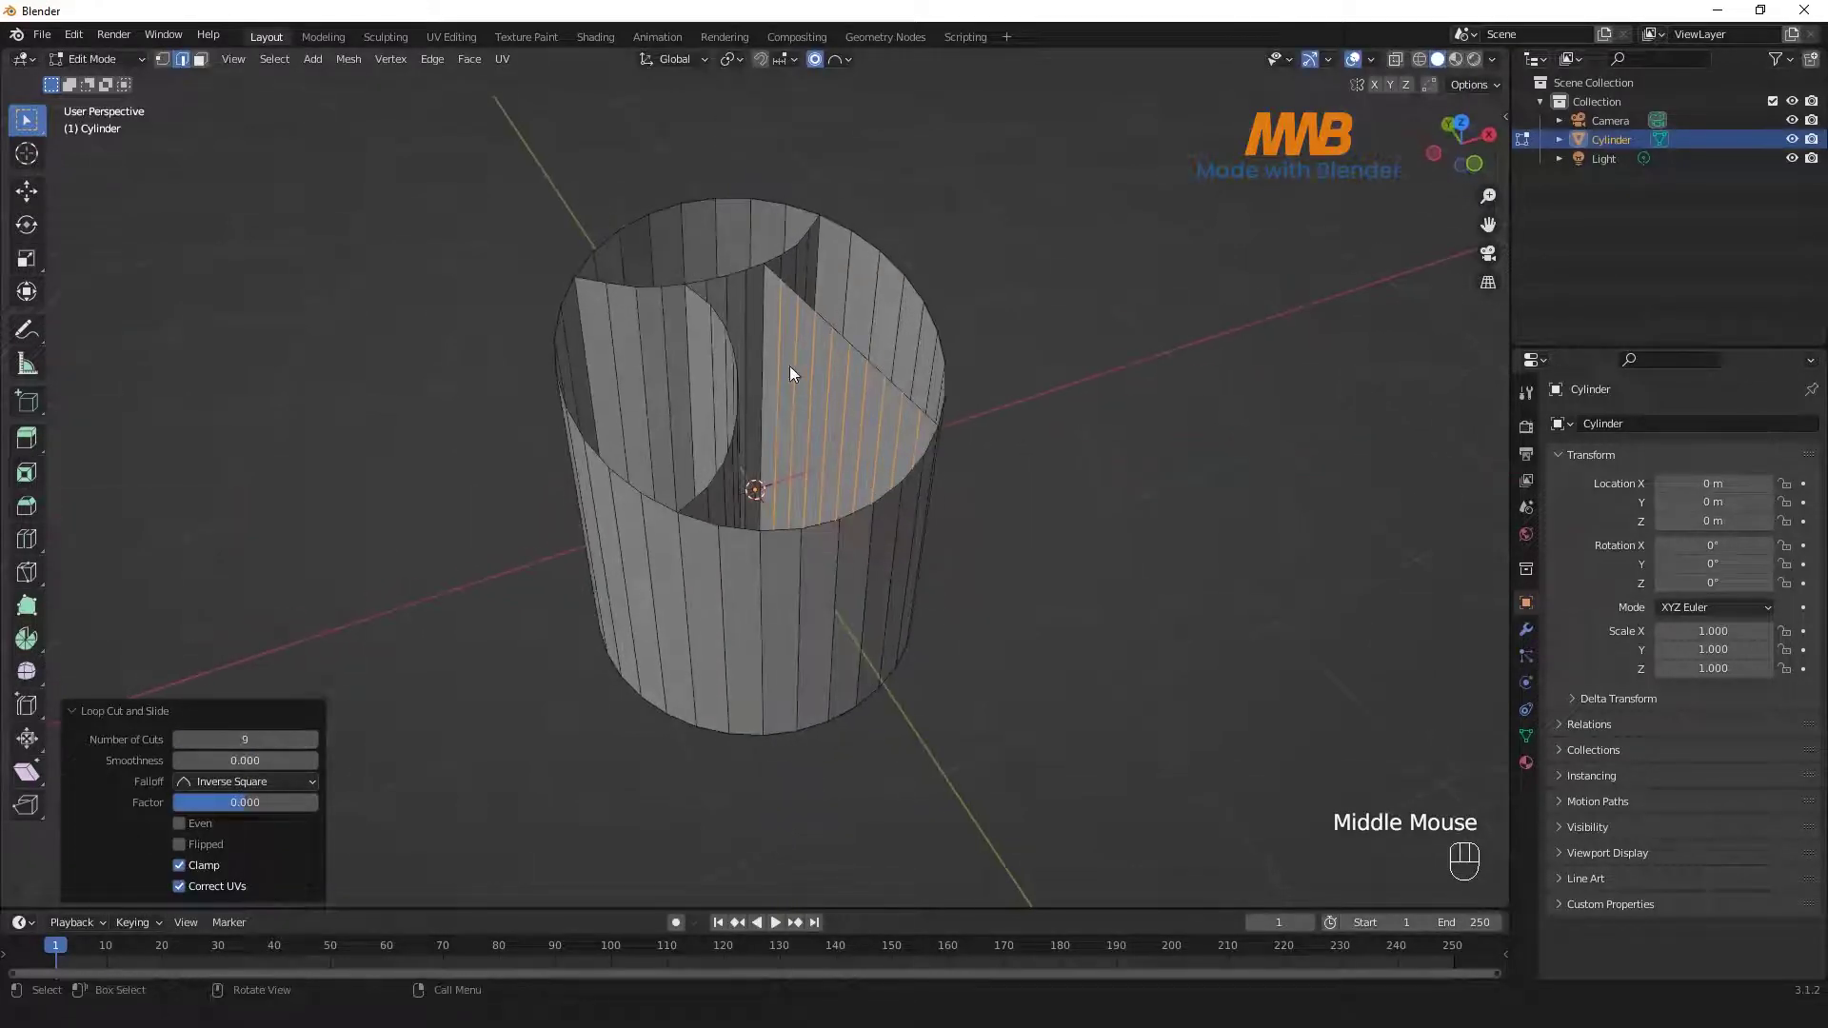
left_click(830, 372)
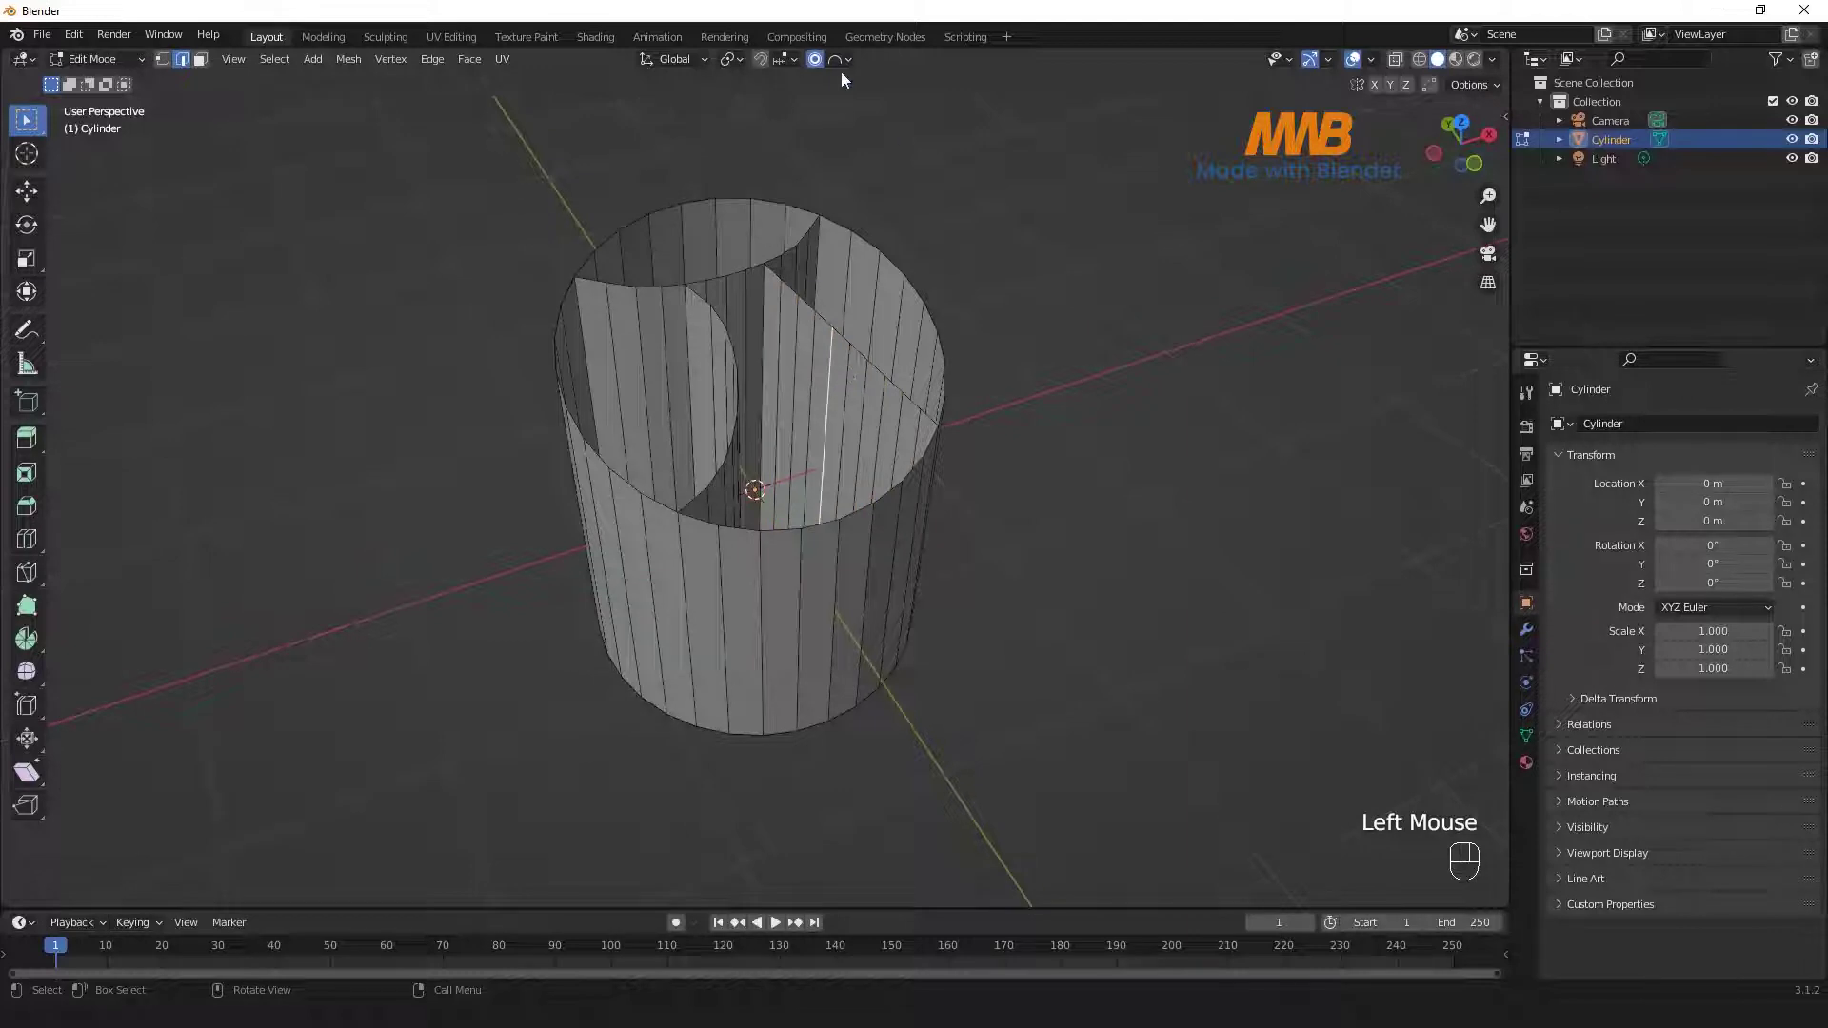
key("KP_7")
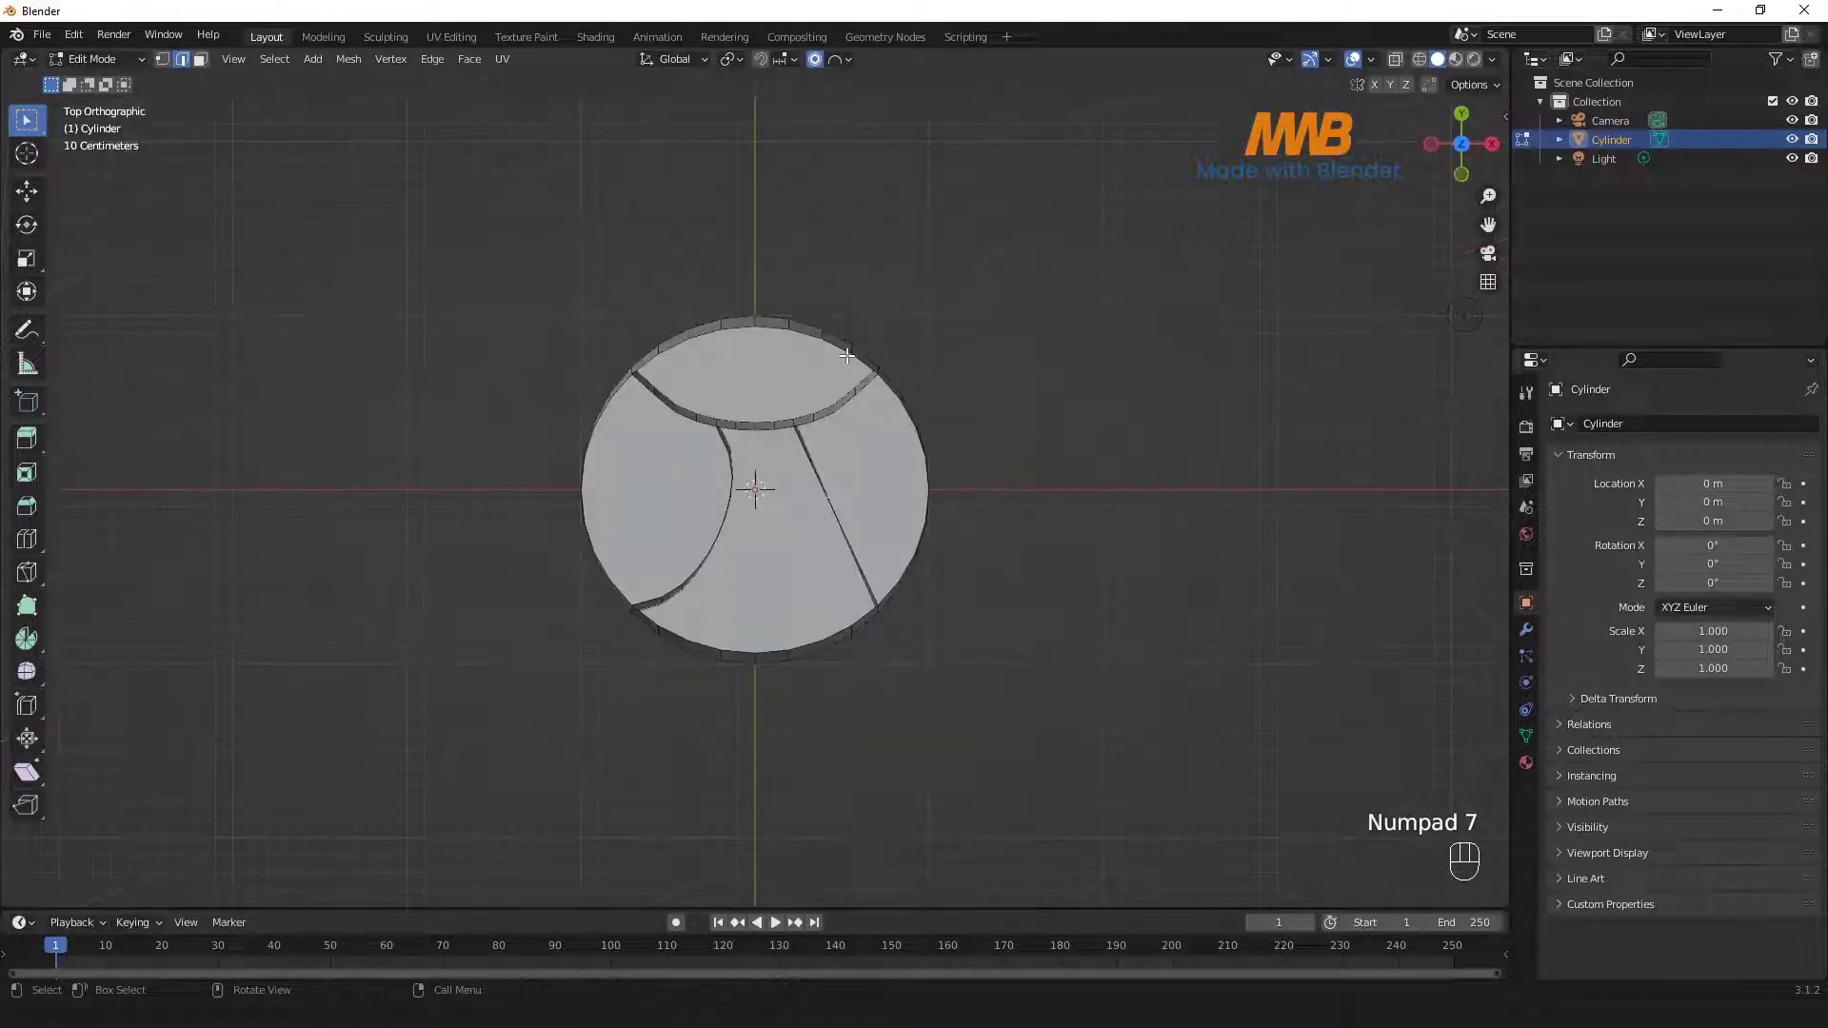
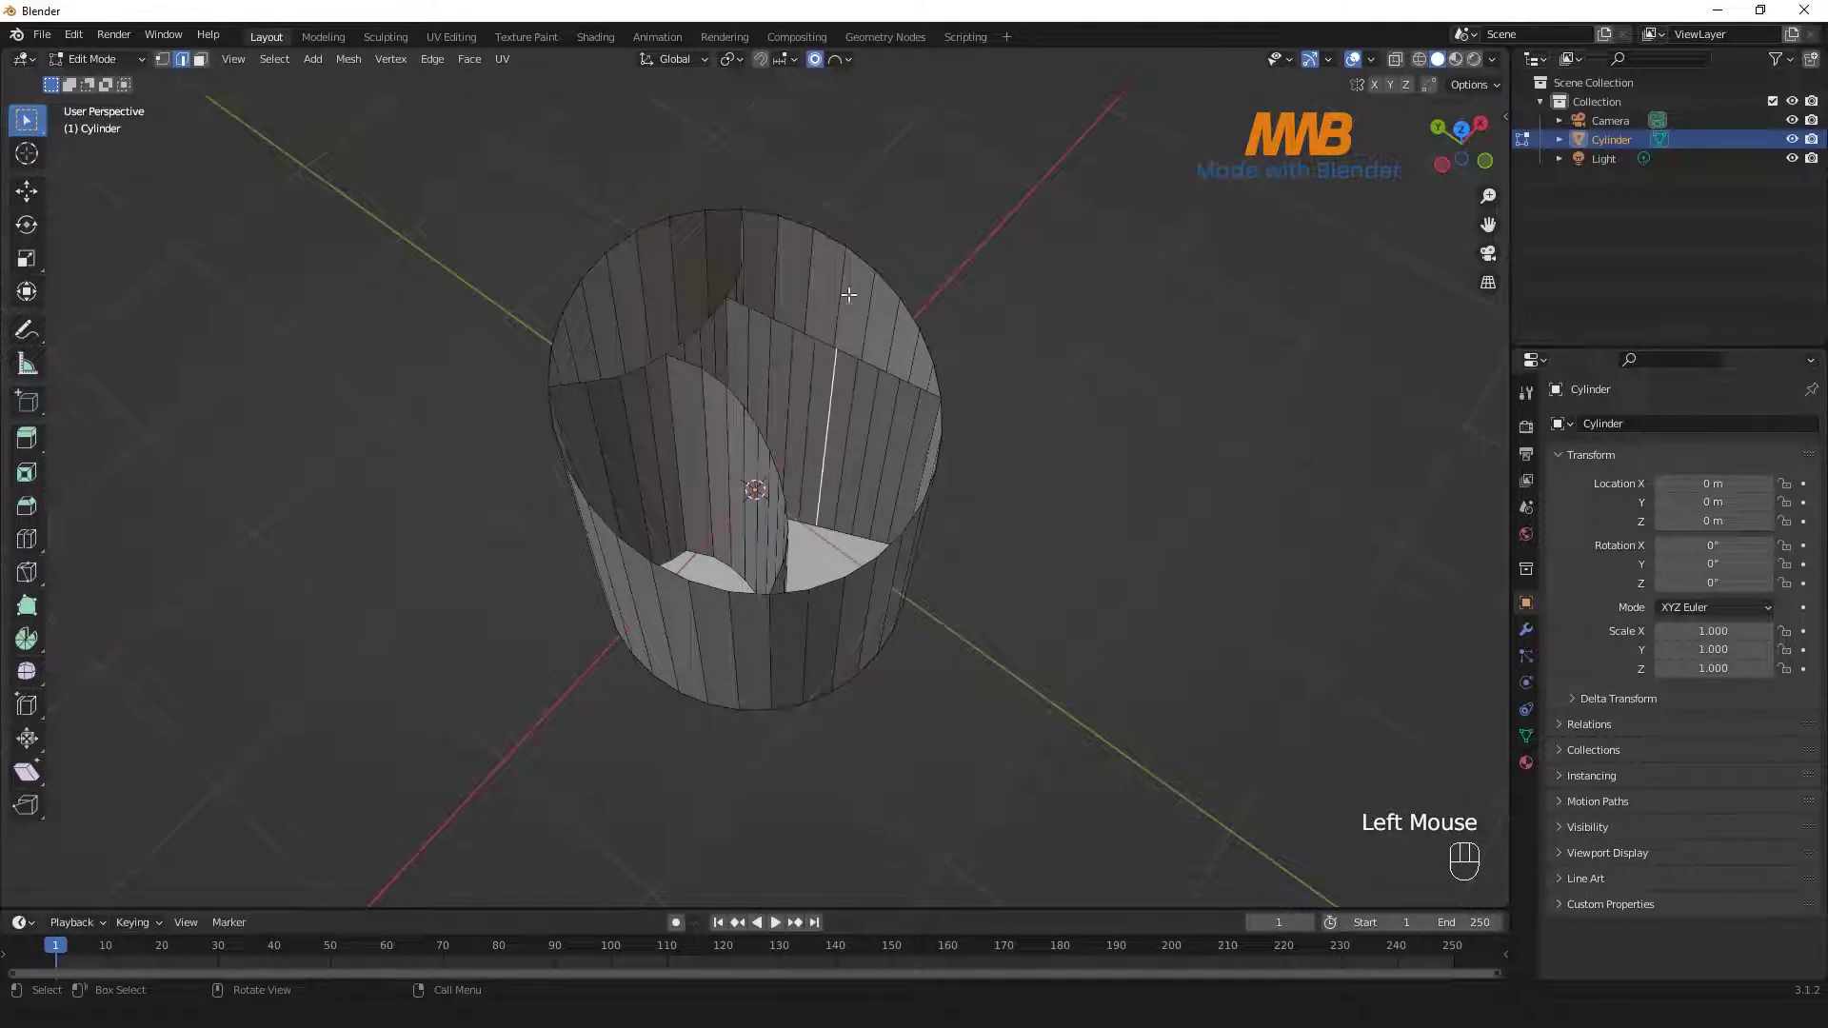
key("KP_7")
key("g")
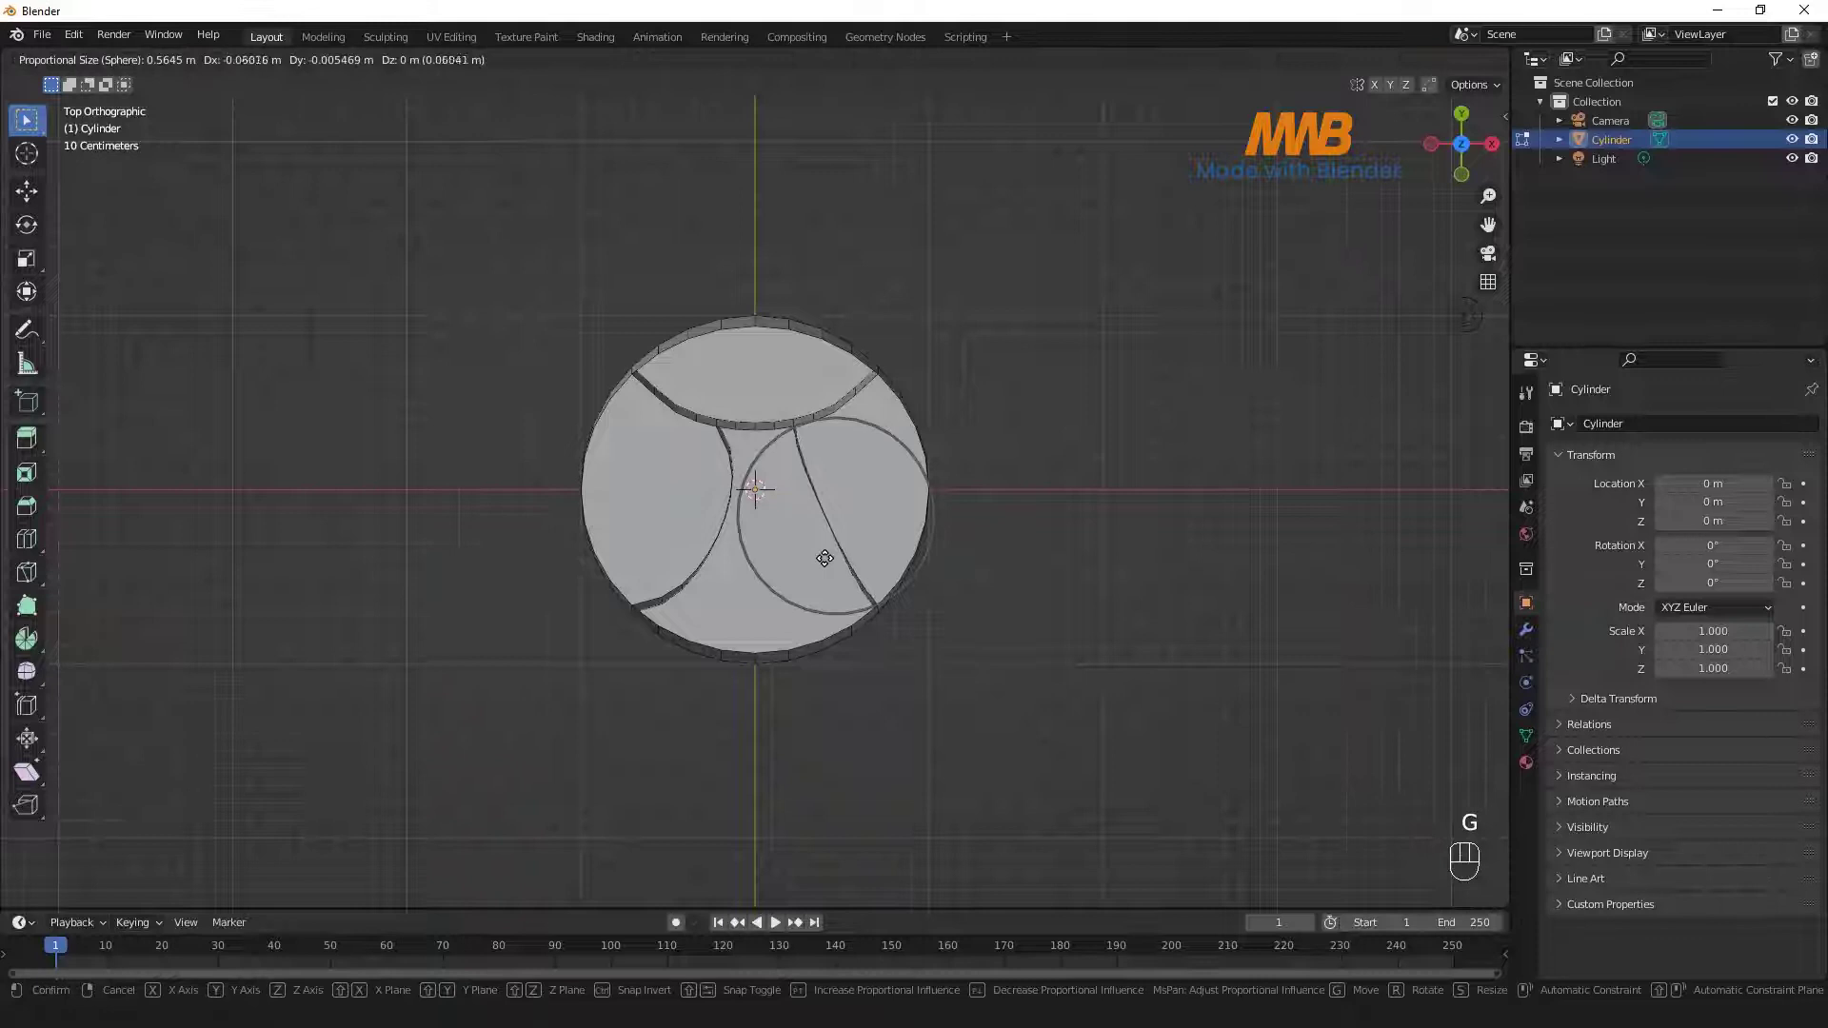
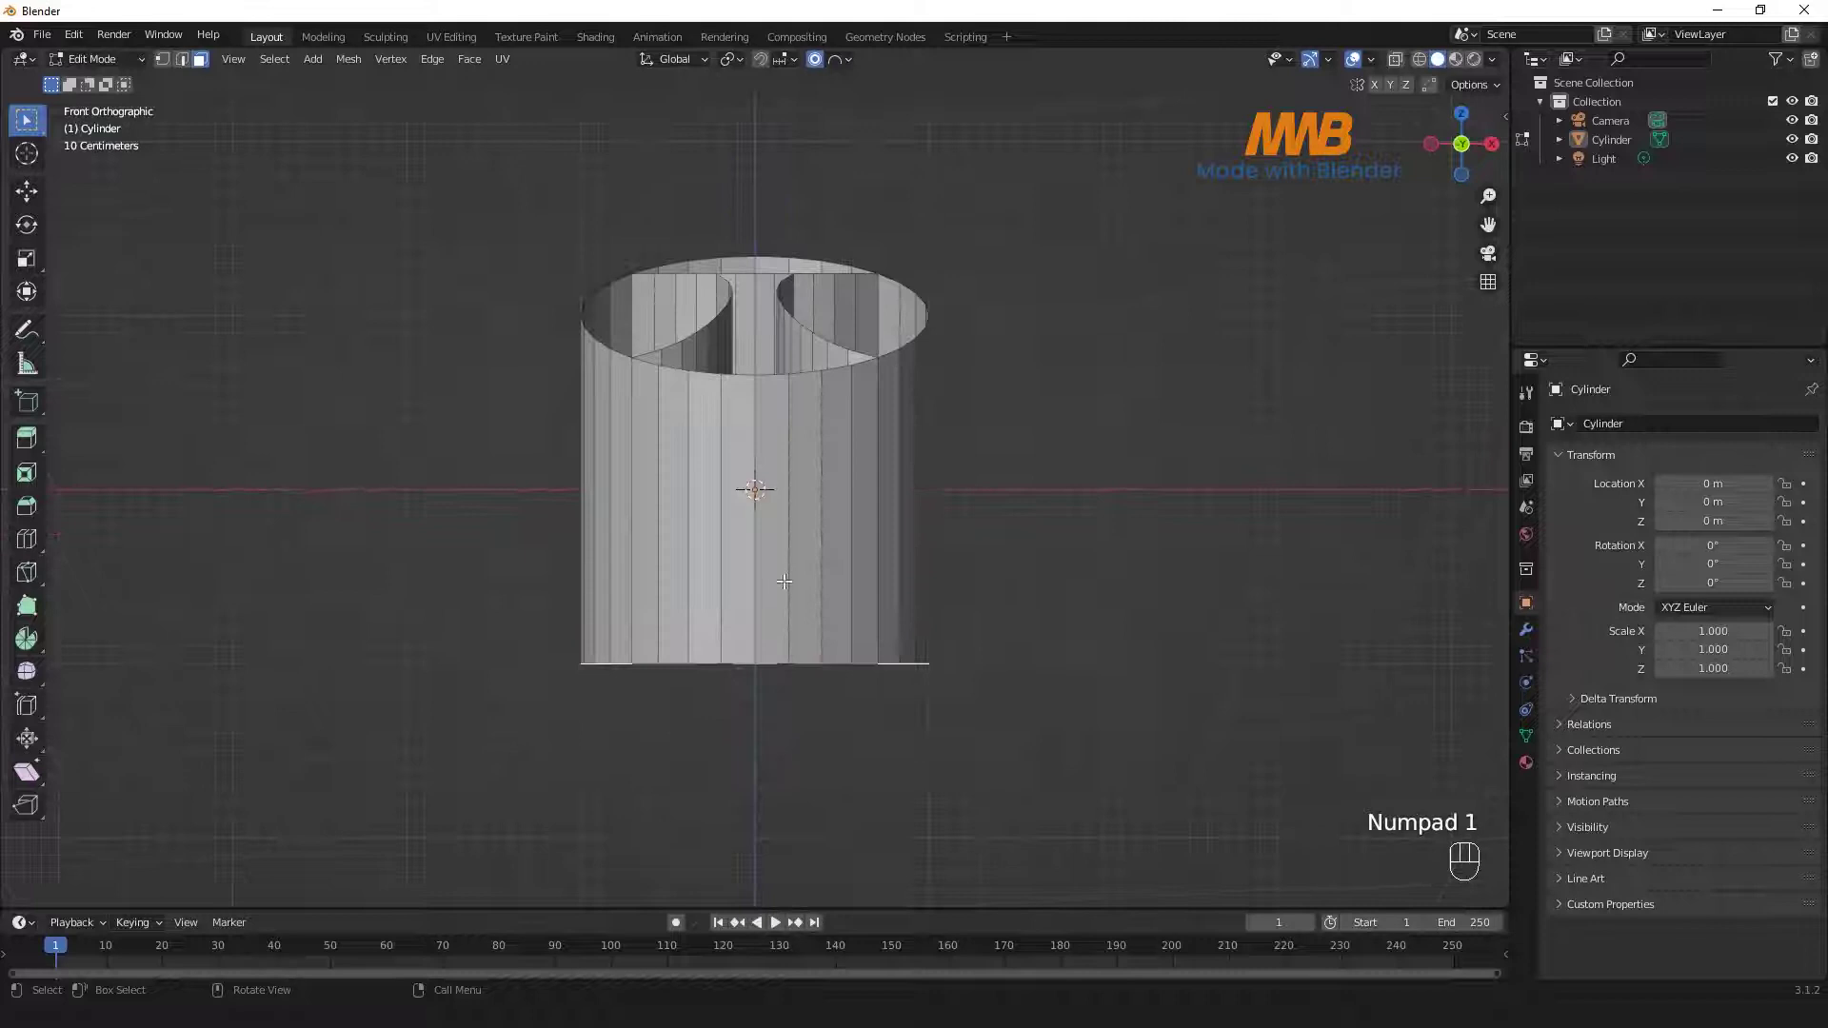
- Extrude the holder's bottom rim downward into a thin band
key("g")
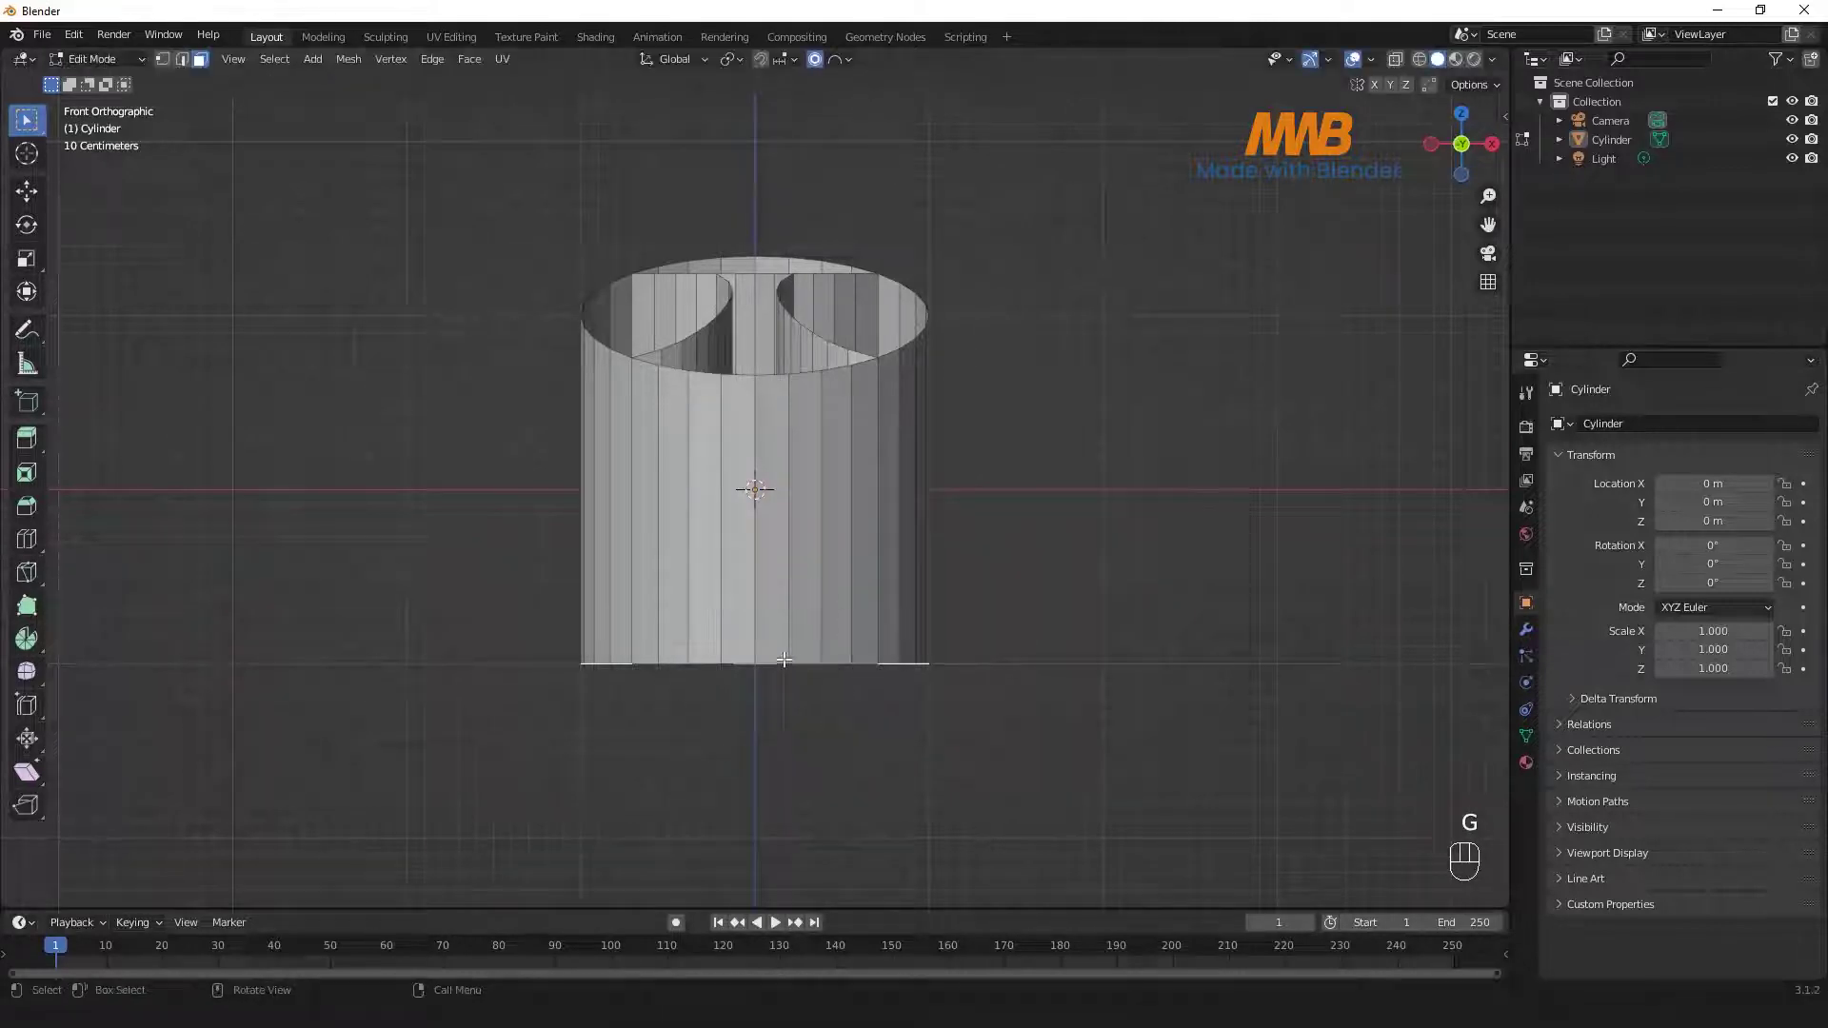
left_click(819, 67)
key("e")
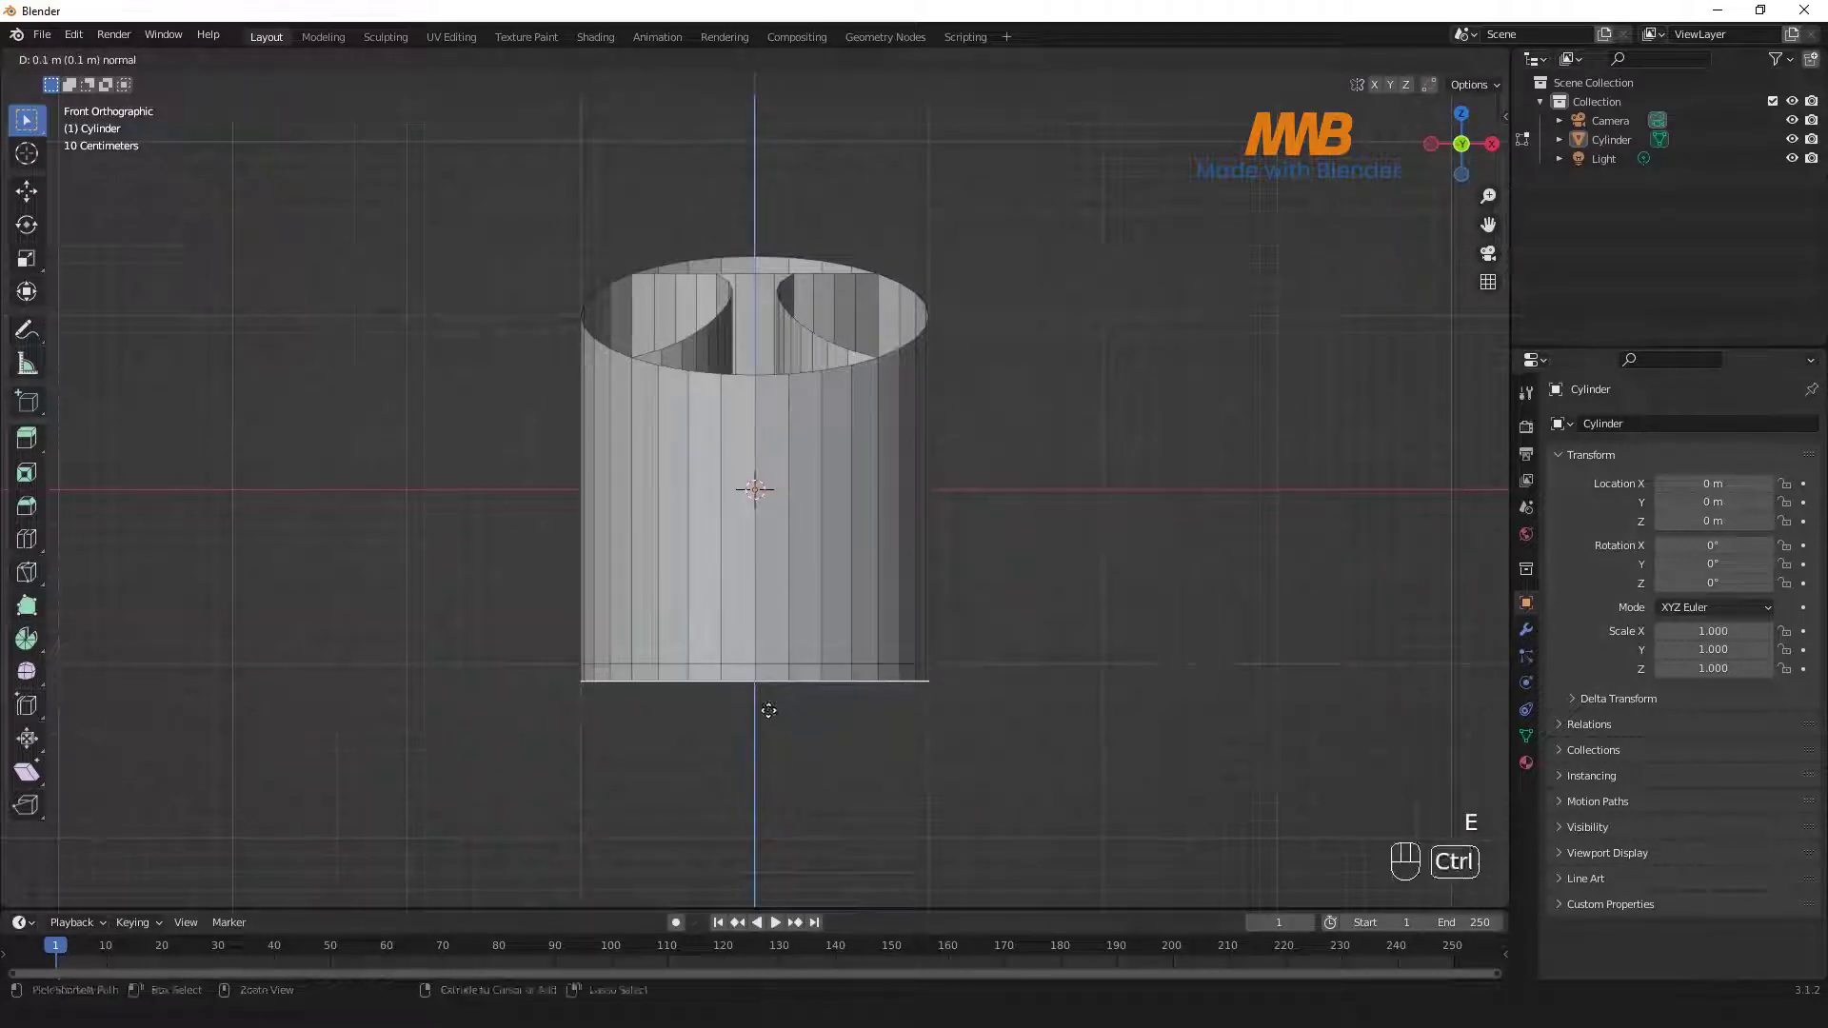
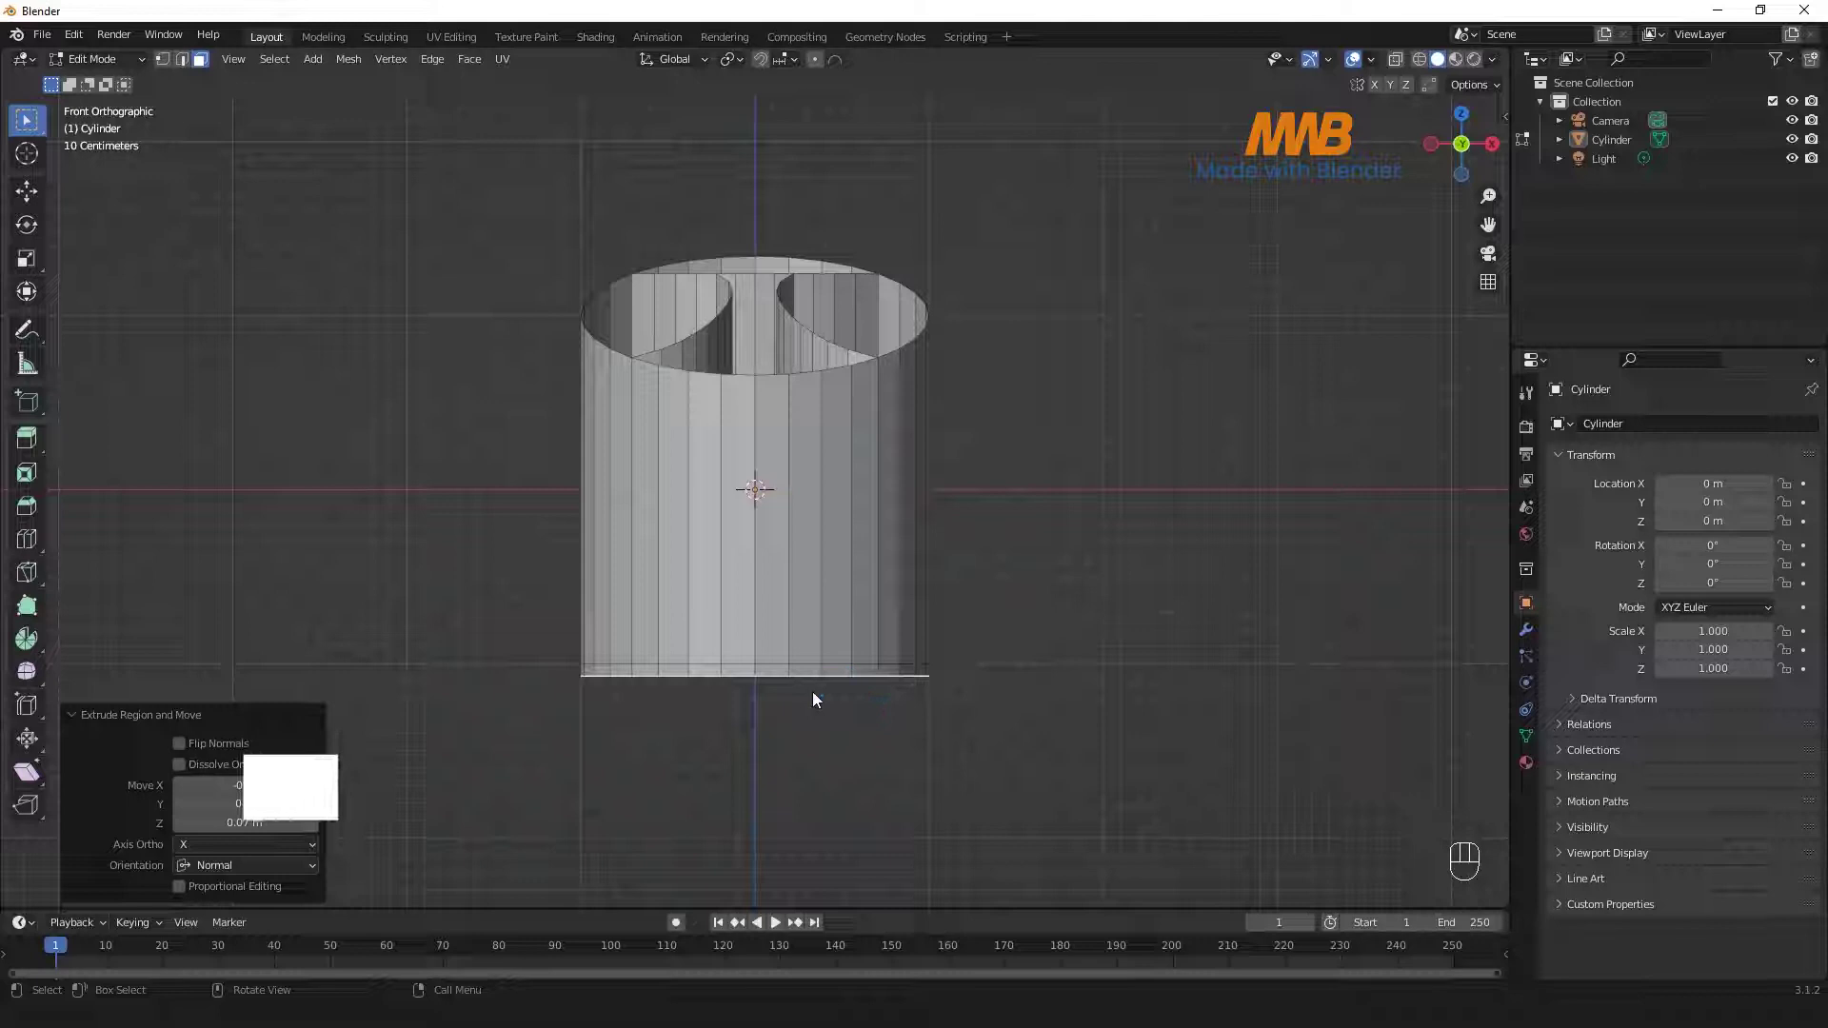
scroll("up", 3)
key("alt+z")
- Select the bottom band of faces and extrude them outward along their normals
left_click_drag(612, 746, 557, 721)
left_click_drag(531, 711, 1027, 724)
key("alt+z")
key("alt+e")
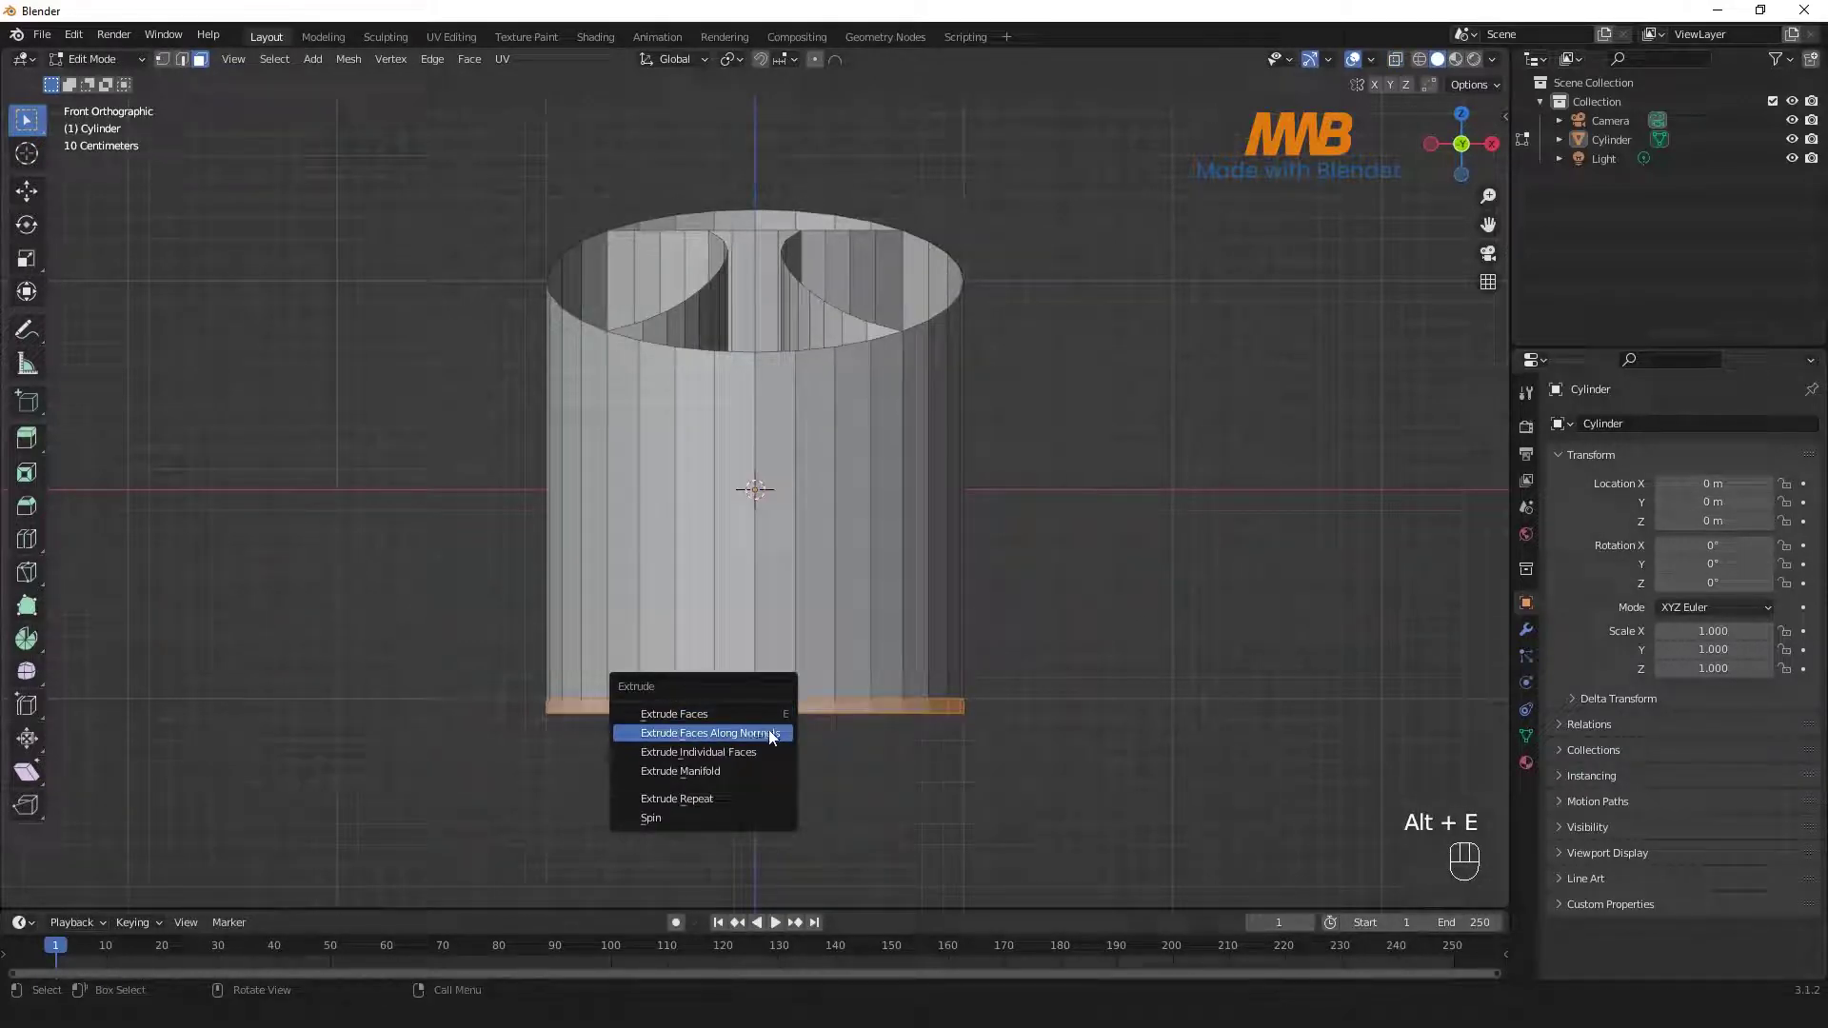
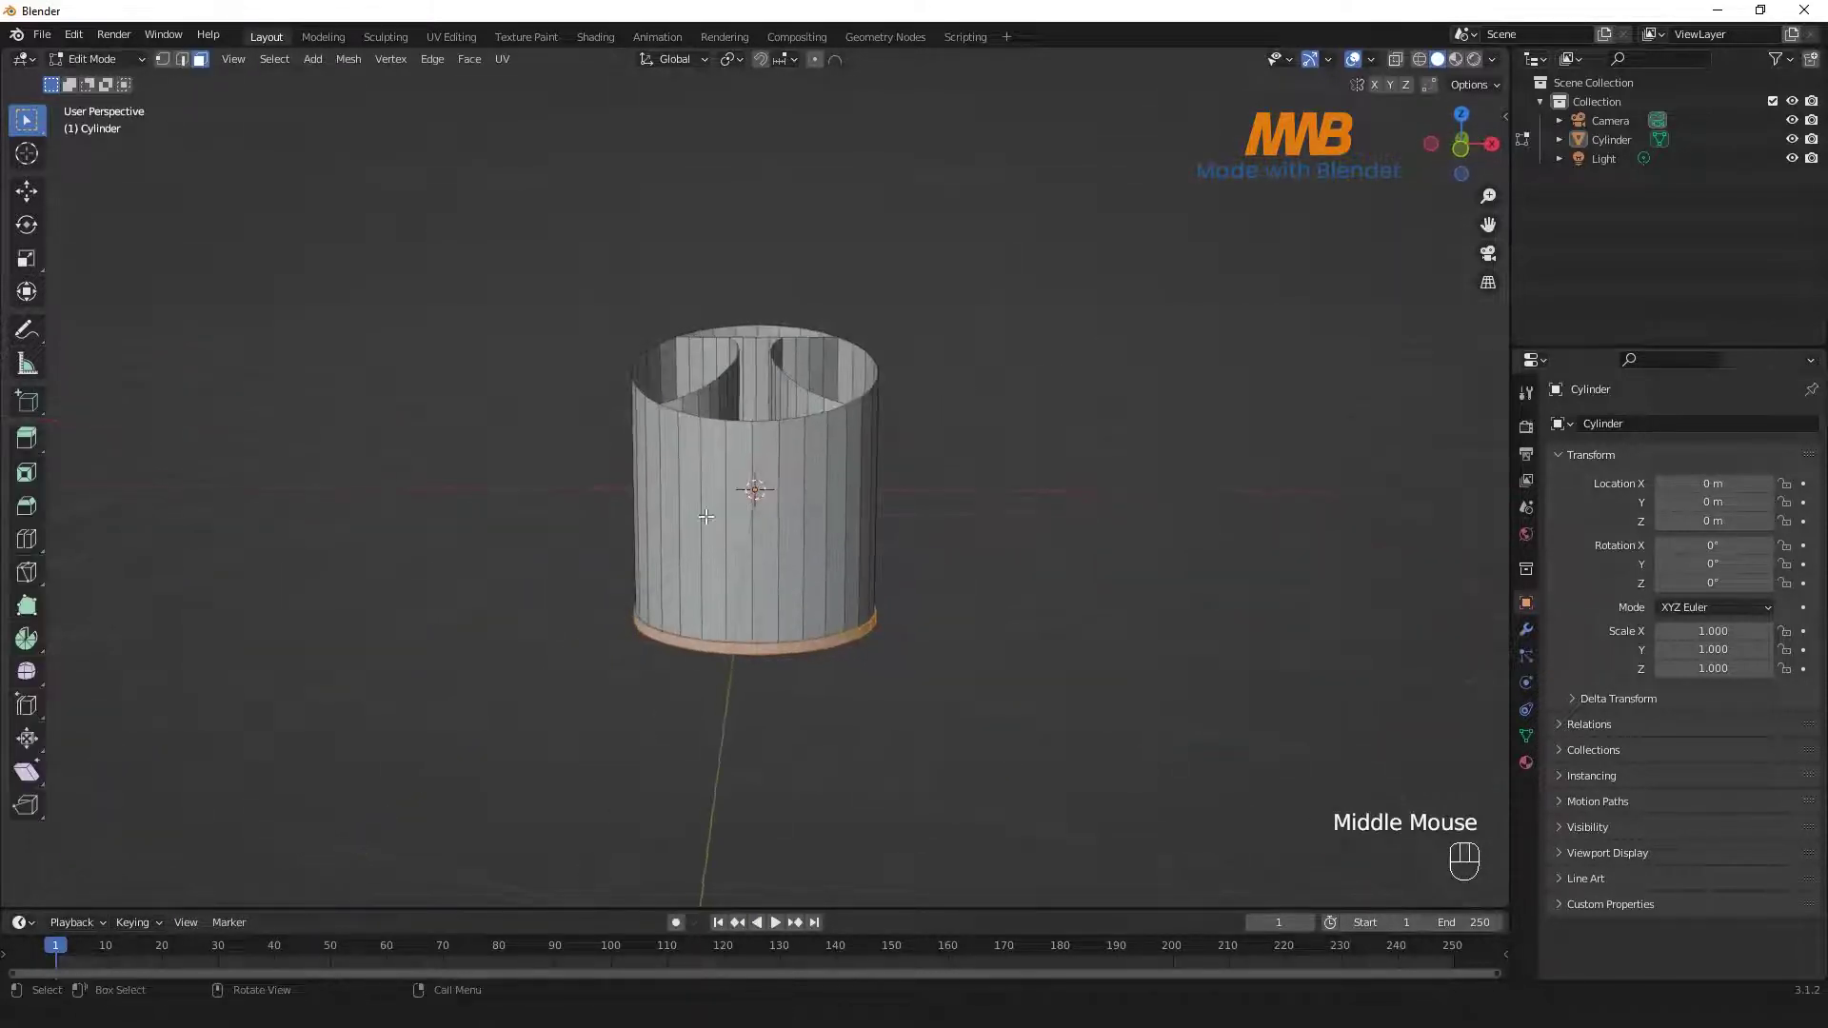
- Select the outer shell's top rim face ring on Cylinder.001 in edit mode
key("3")
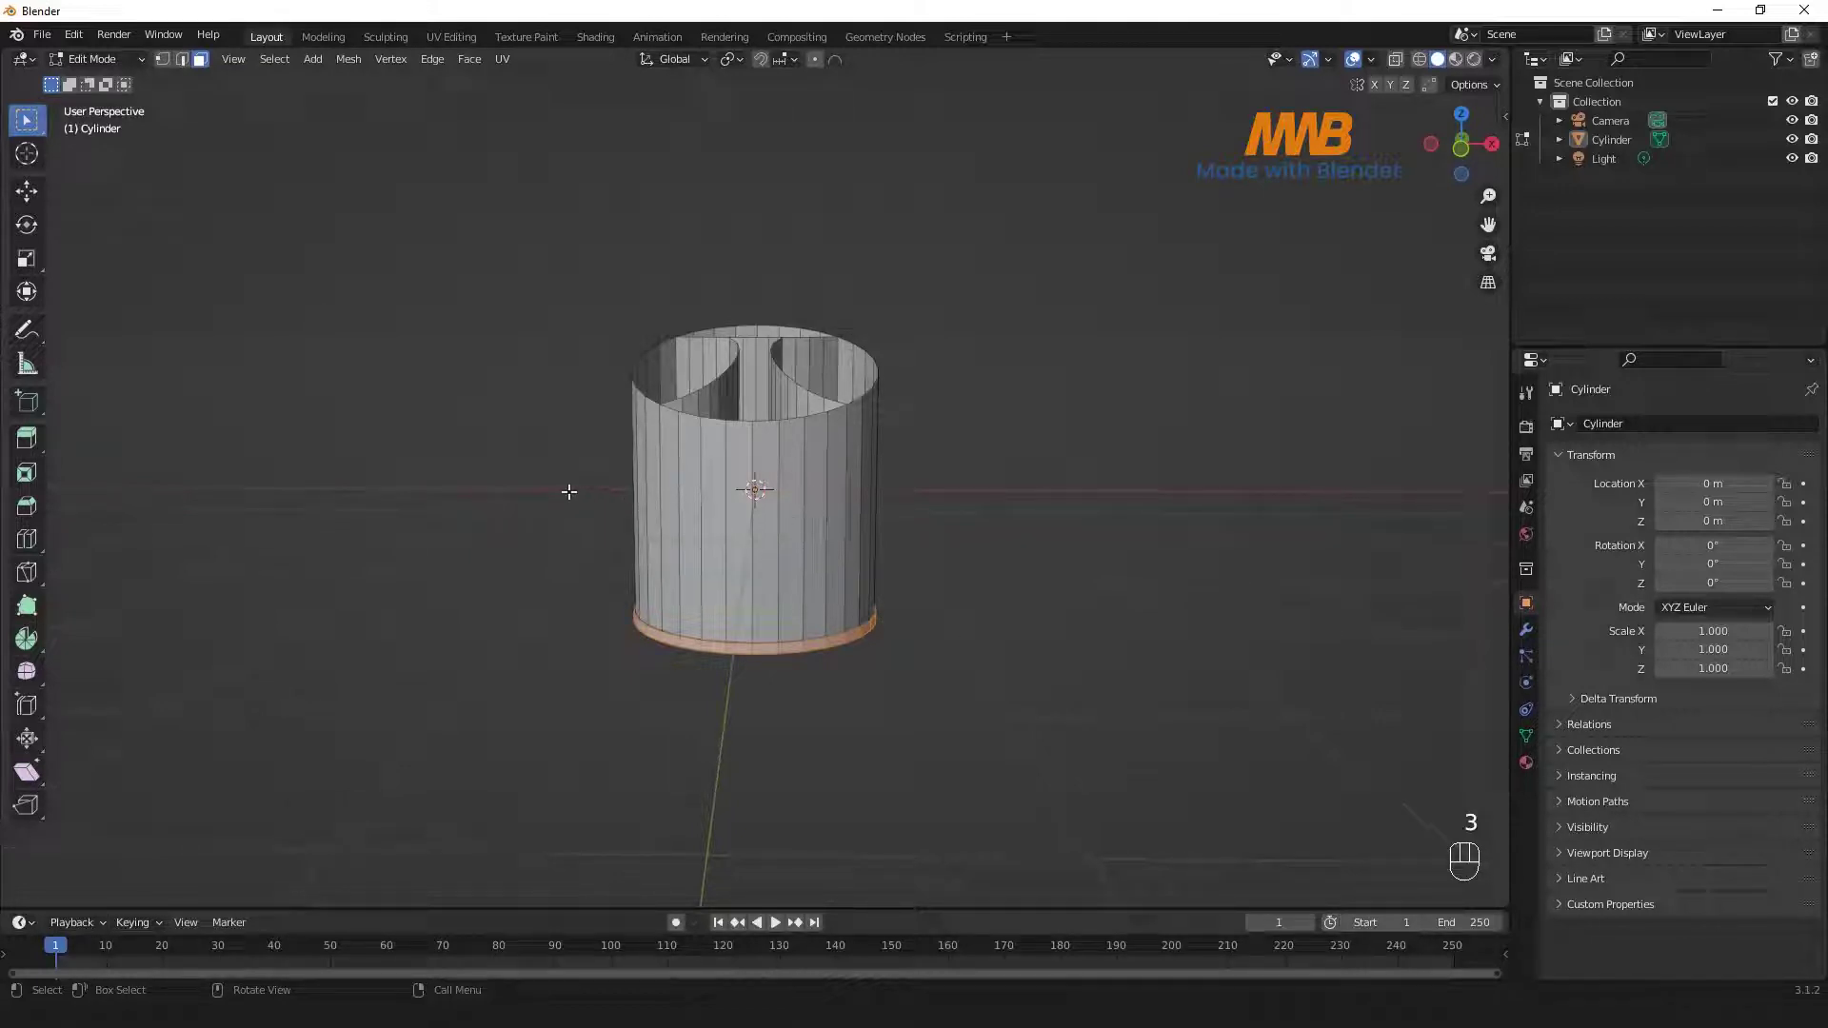
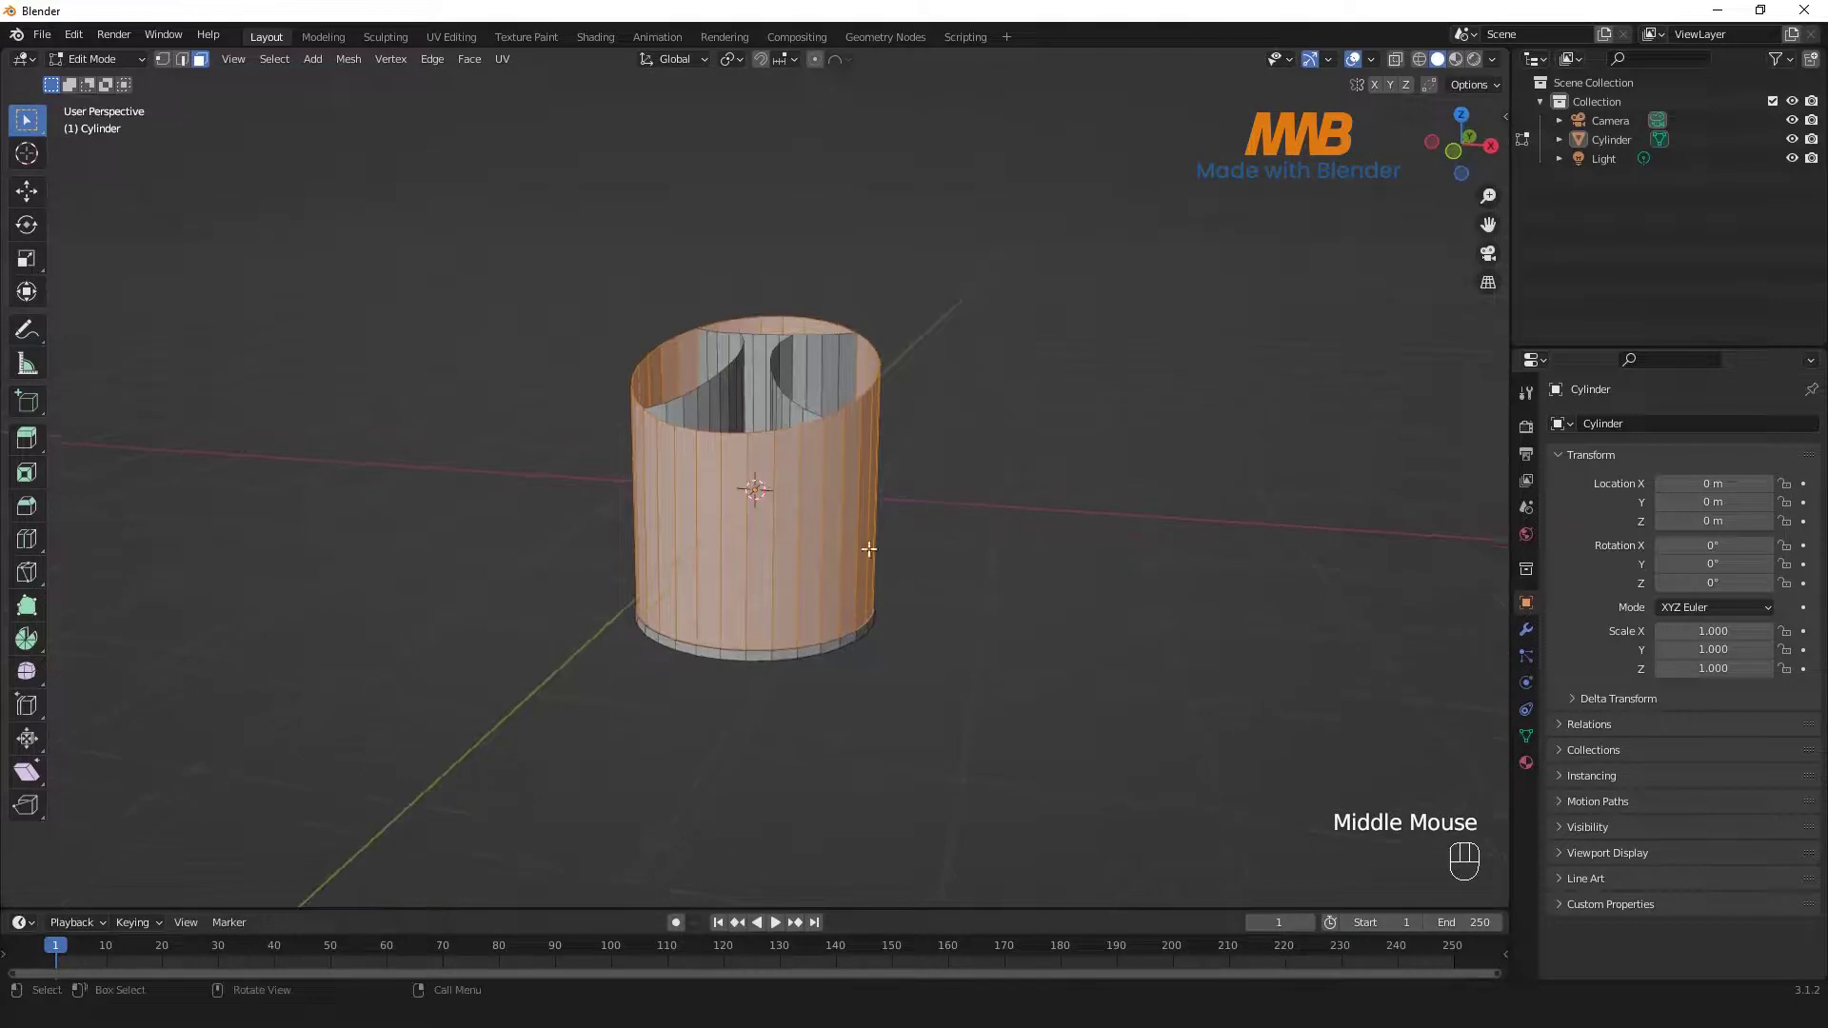
scroll("up", 3)
left_click_drag(715, 545, 852, 876)
key("Tab")
key("g")
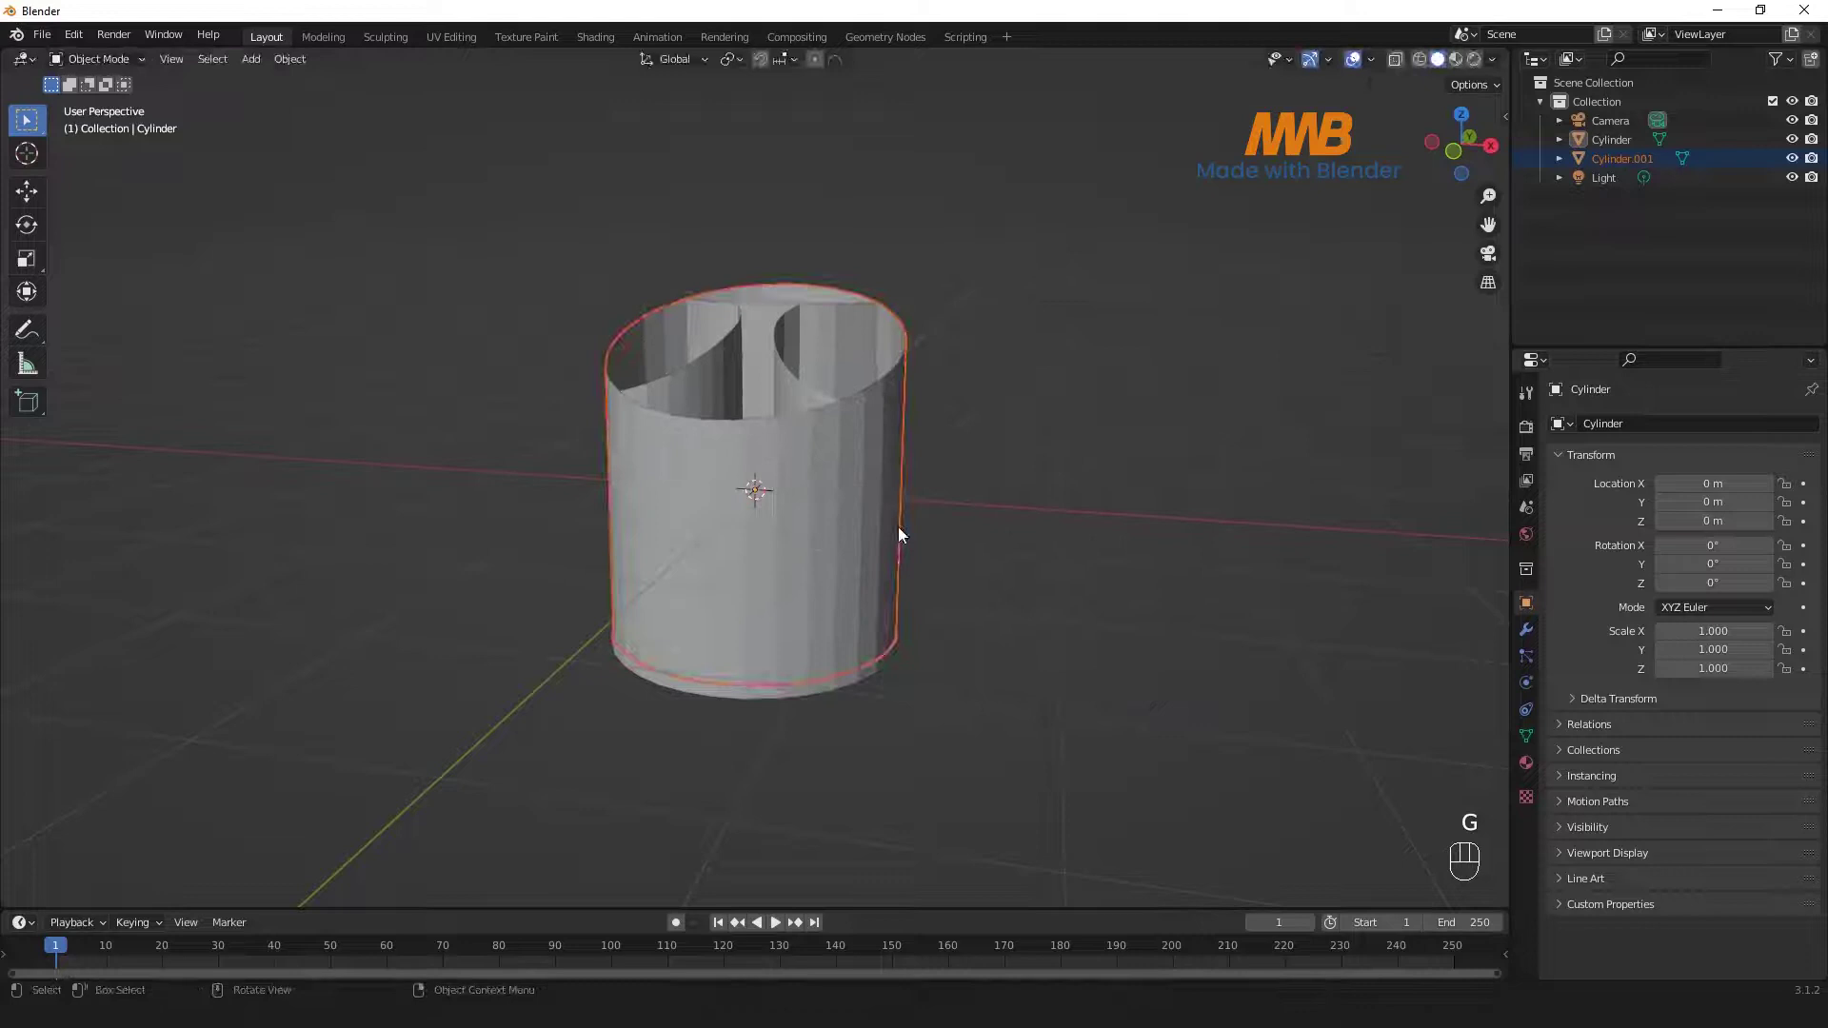
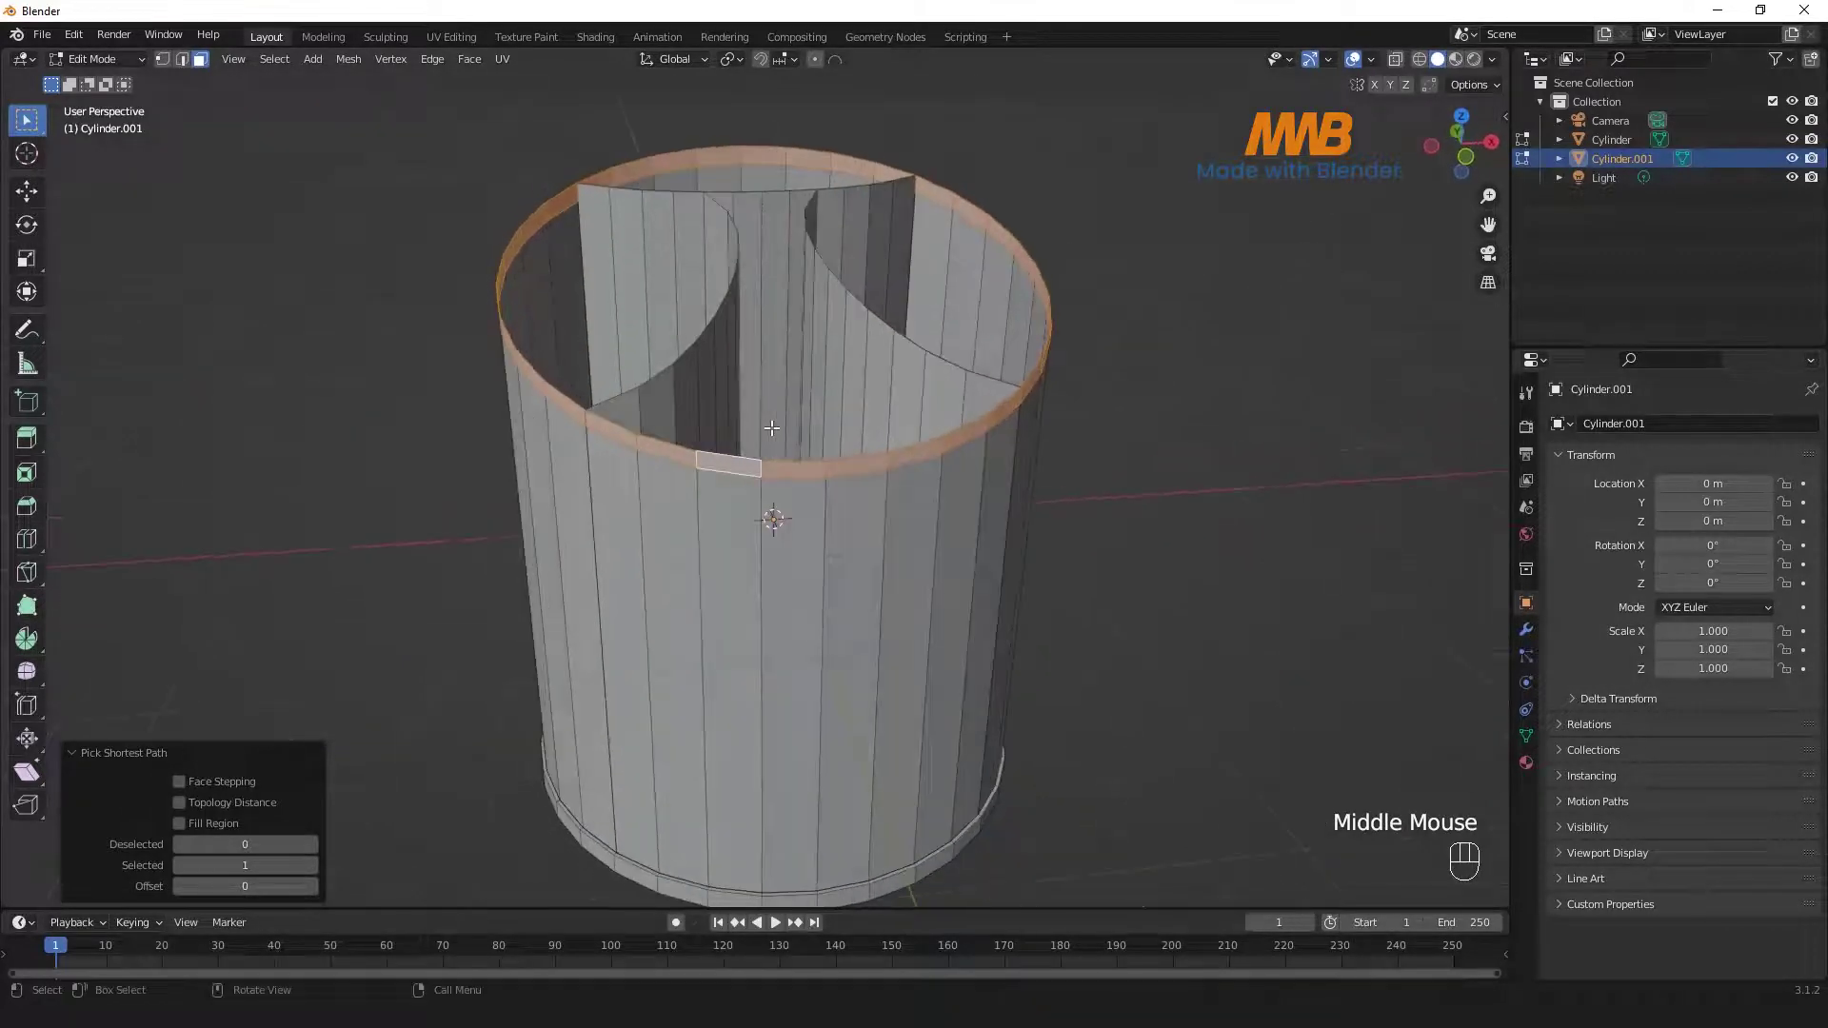
- Extrude the rim about 0.048 m along normals into a lip, then return to the shell's faces
key("KP_1")
key("alt+e")
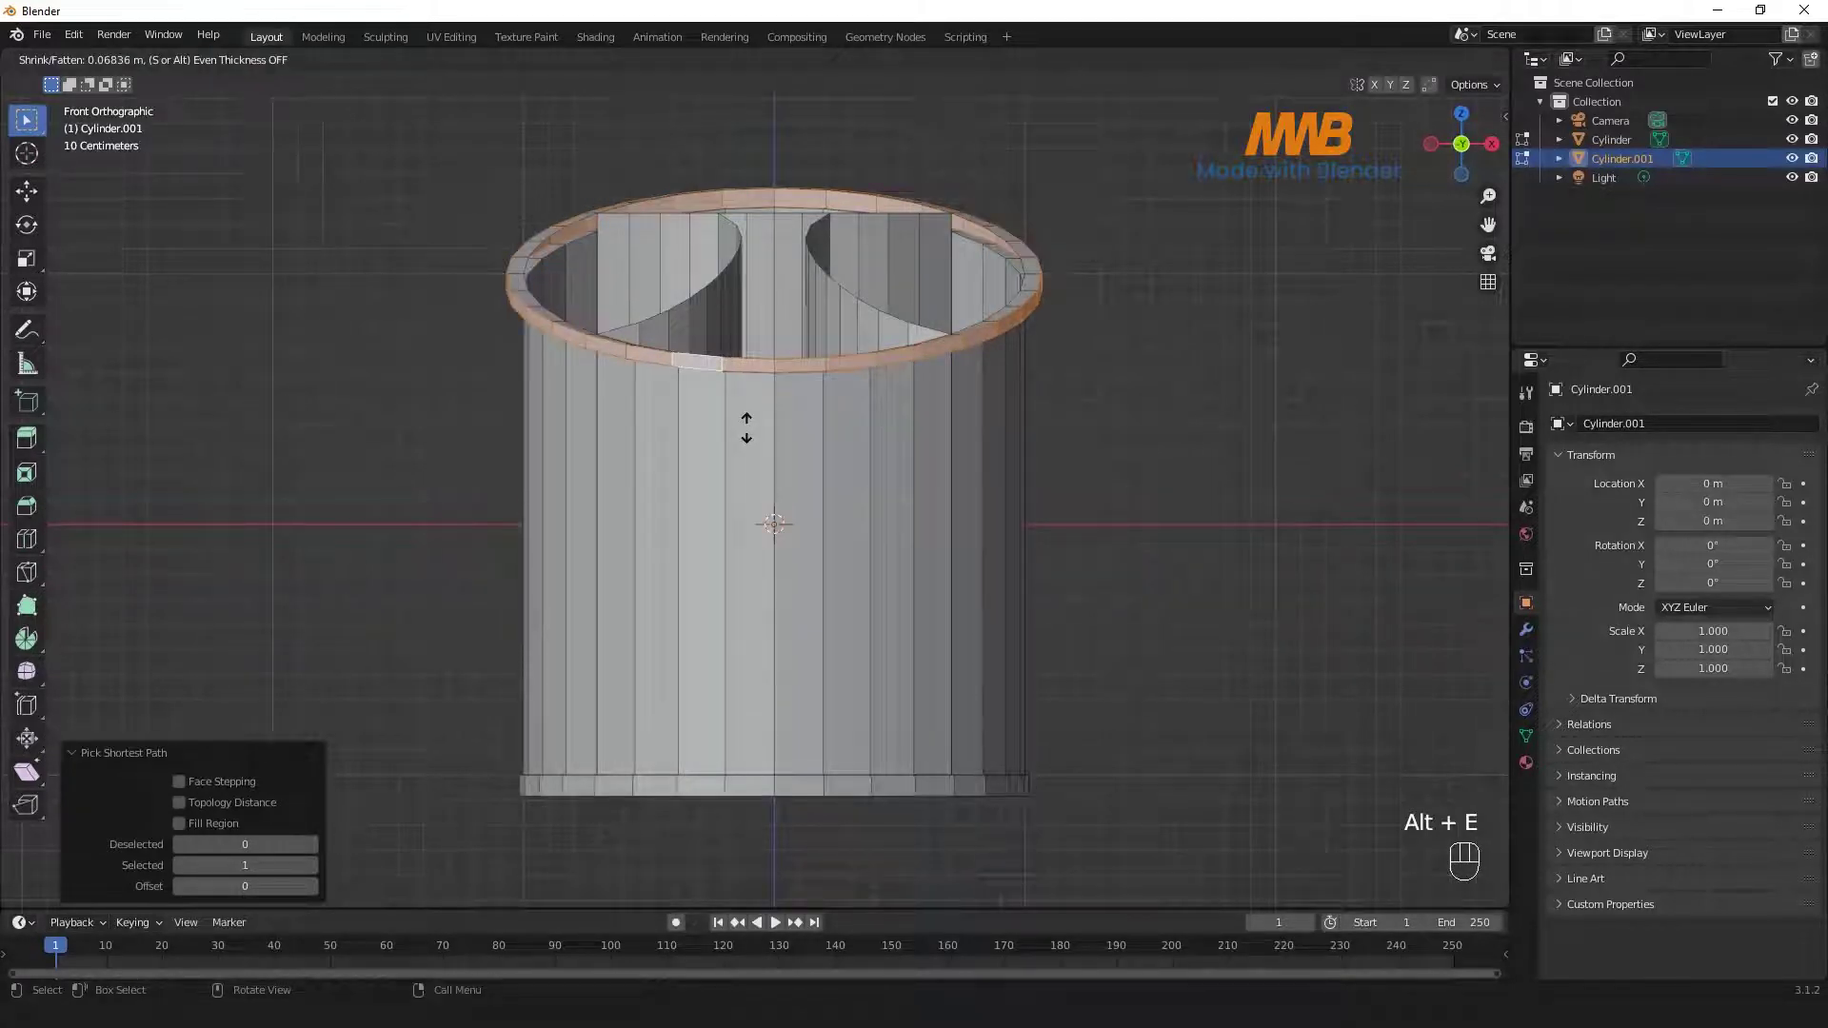
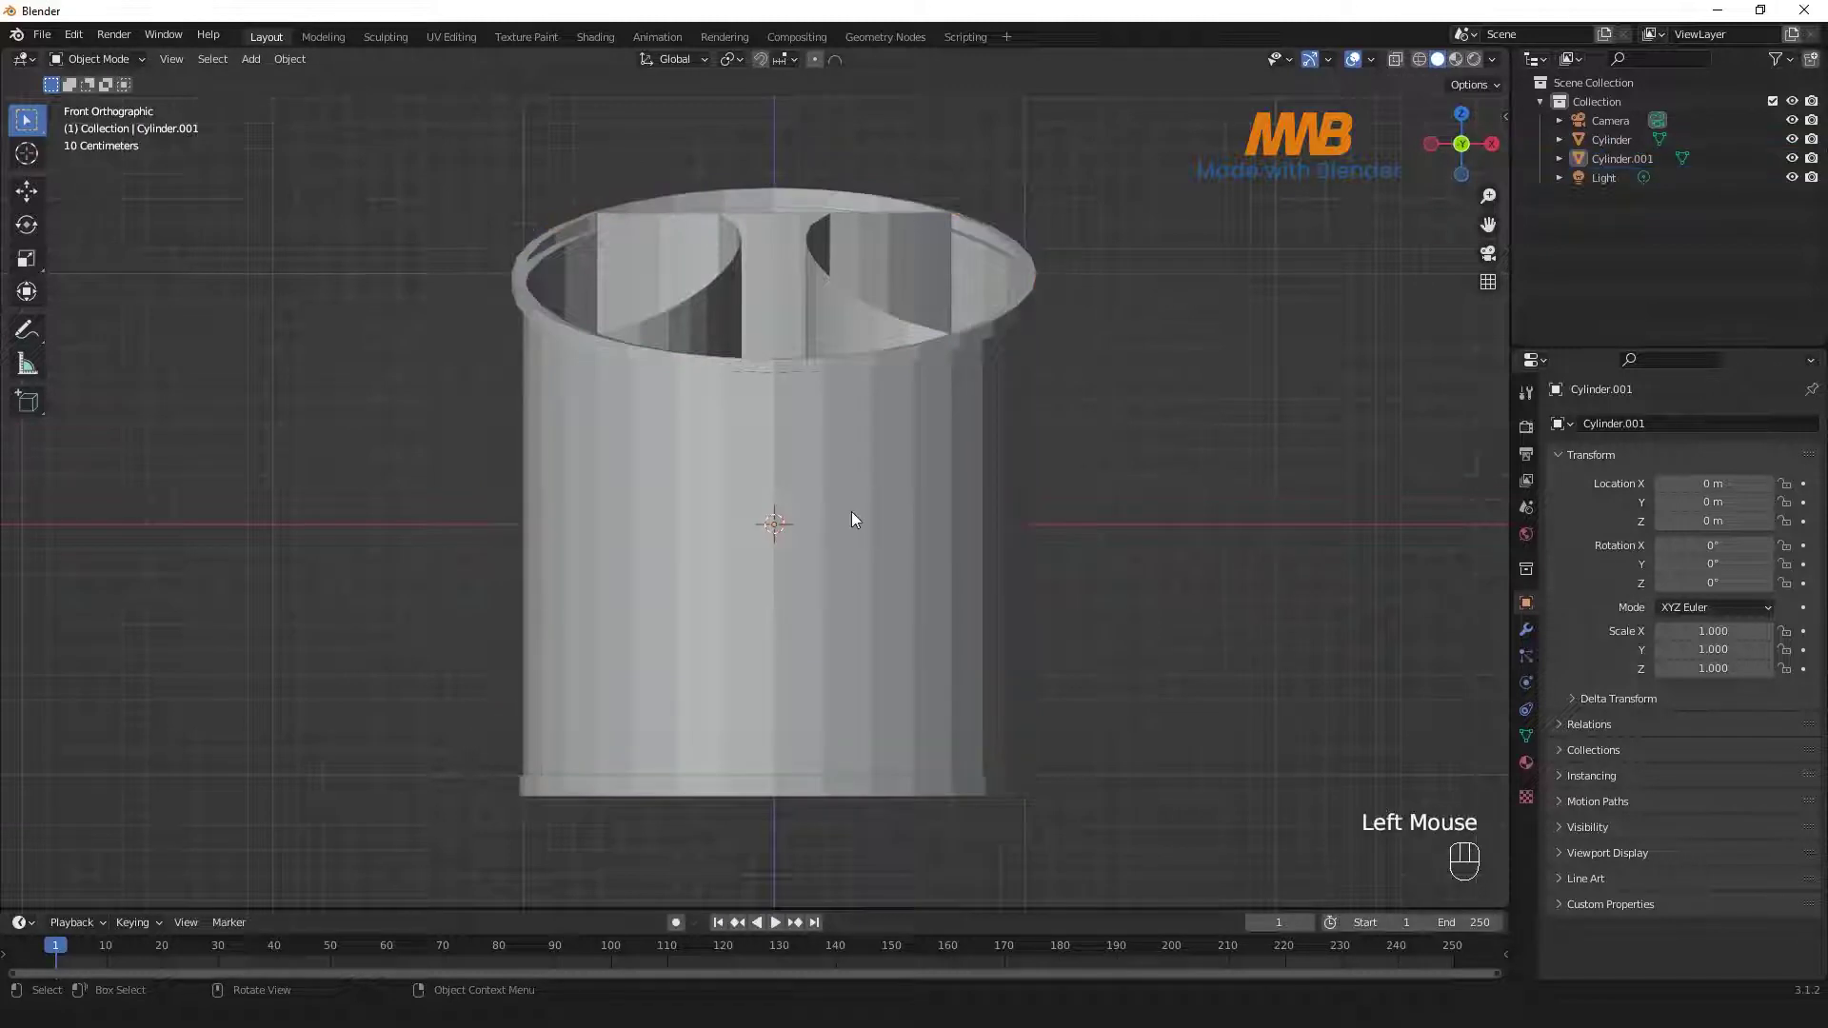
key("KP_1")
scroll("down", 3)
key("Tab")
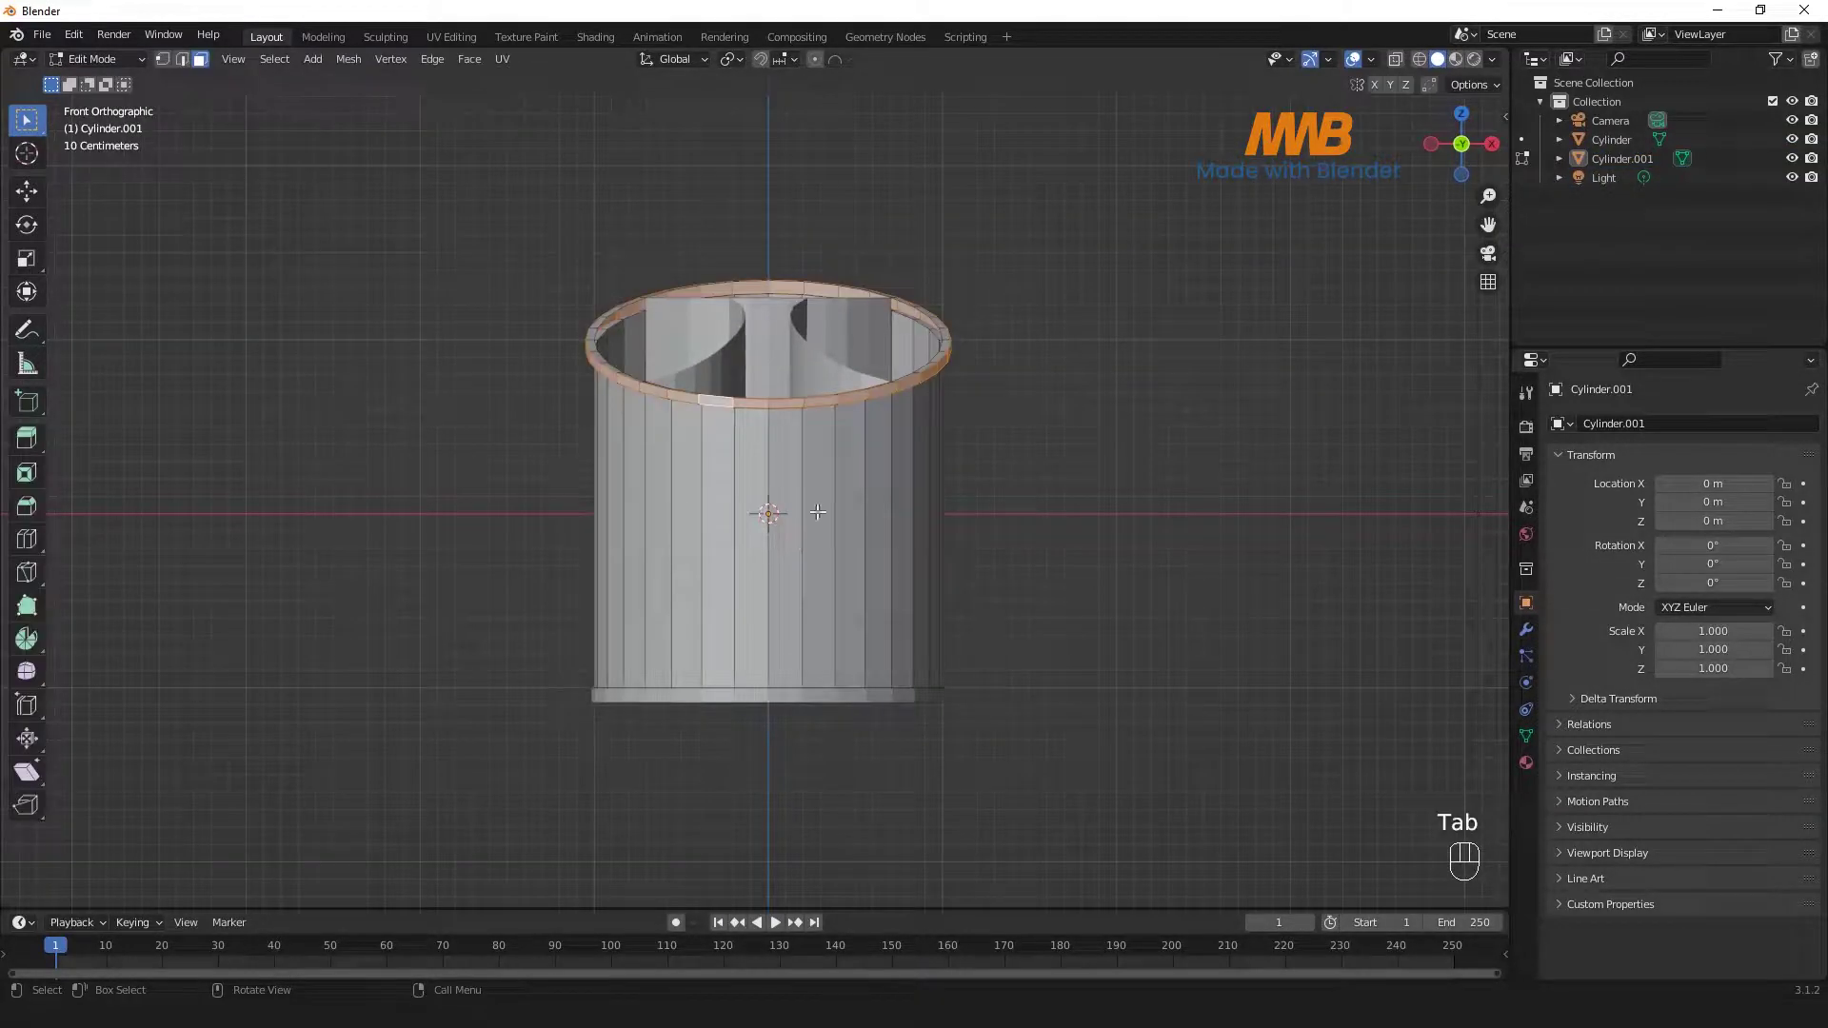
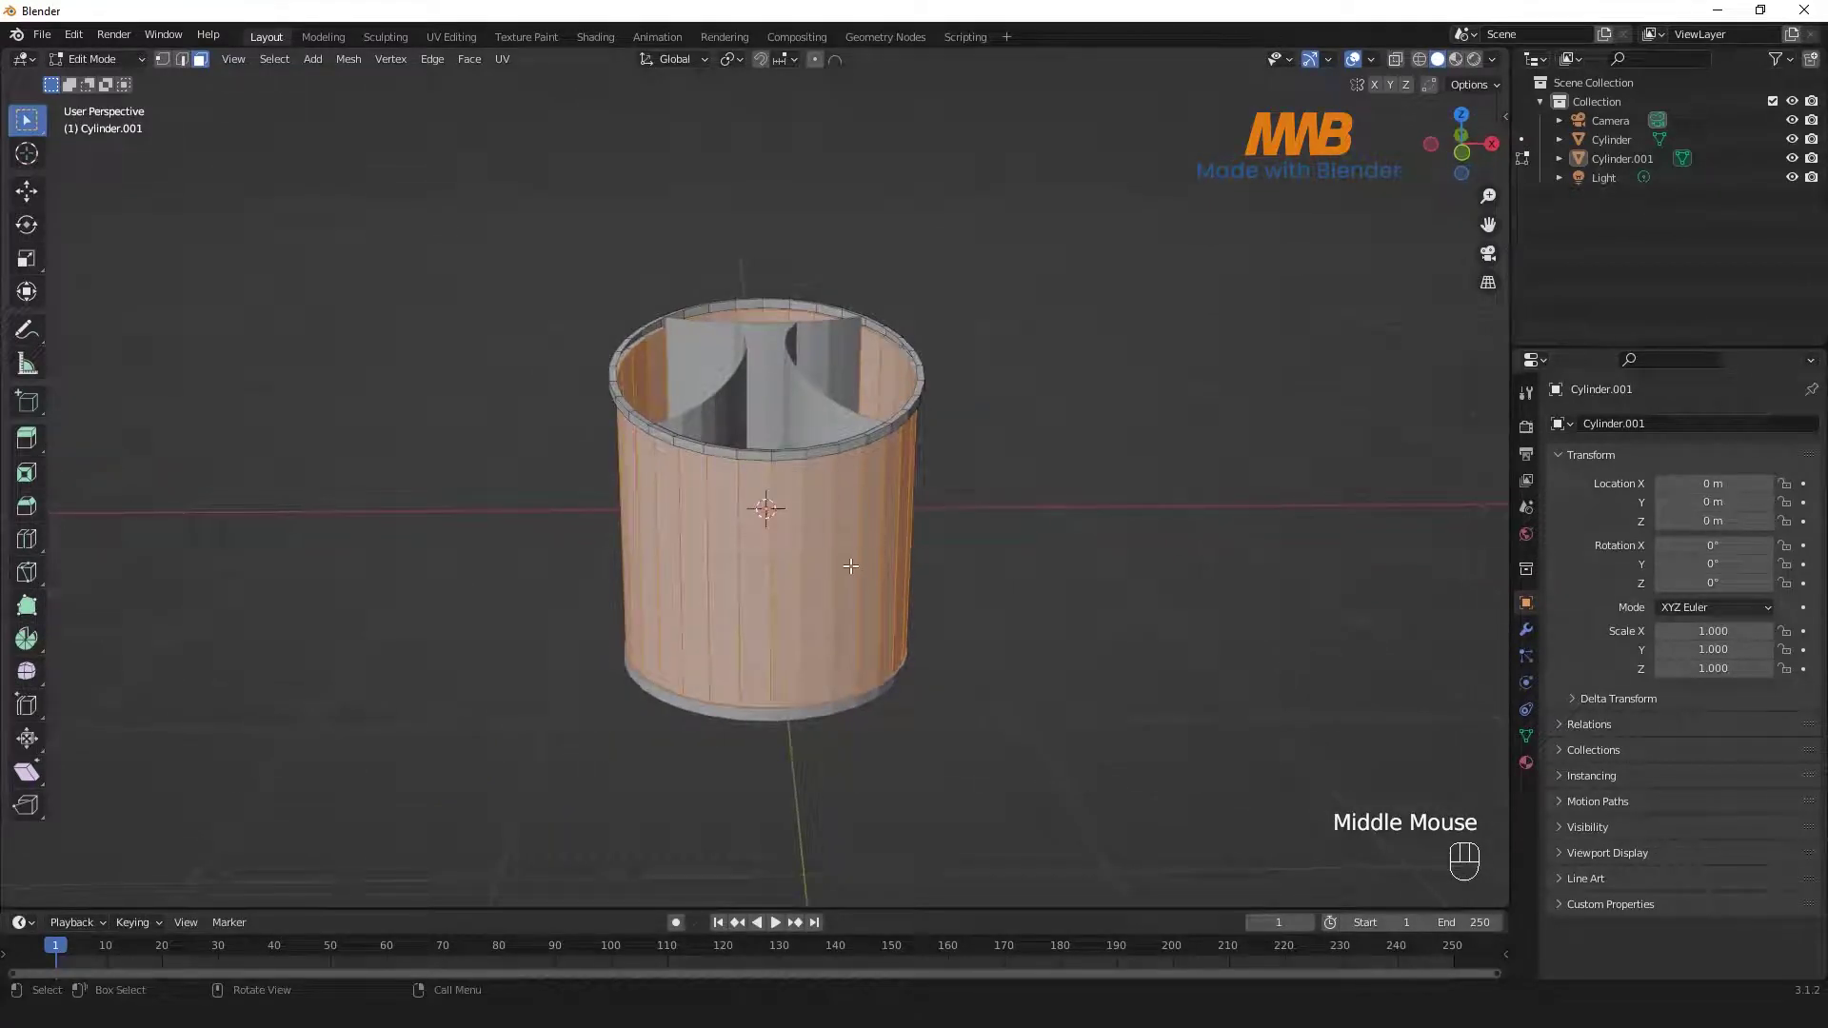
- Separate the side wall faces into Cylinder.002 and return to object mode
key("p")
key("Tab")
key("g")
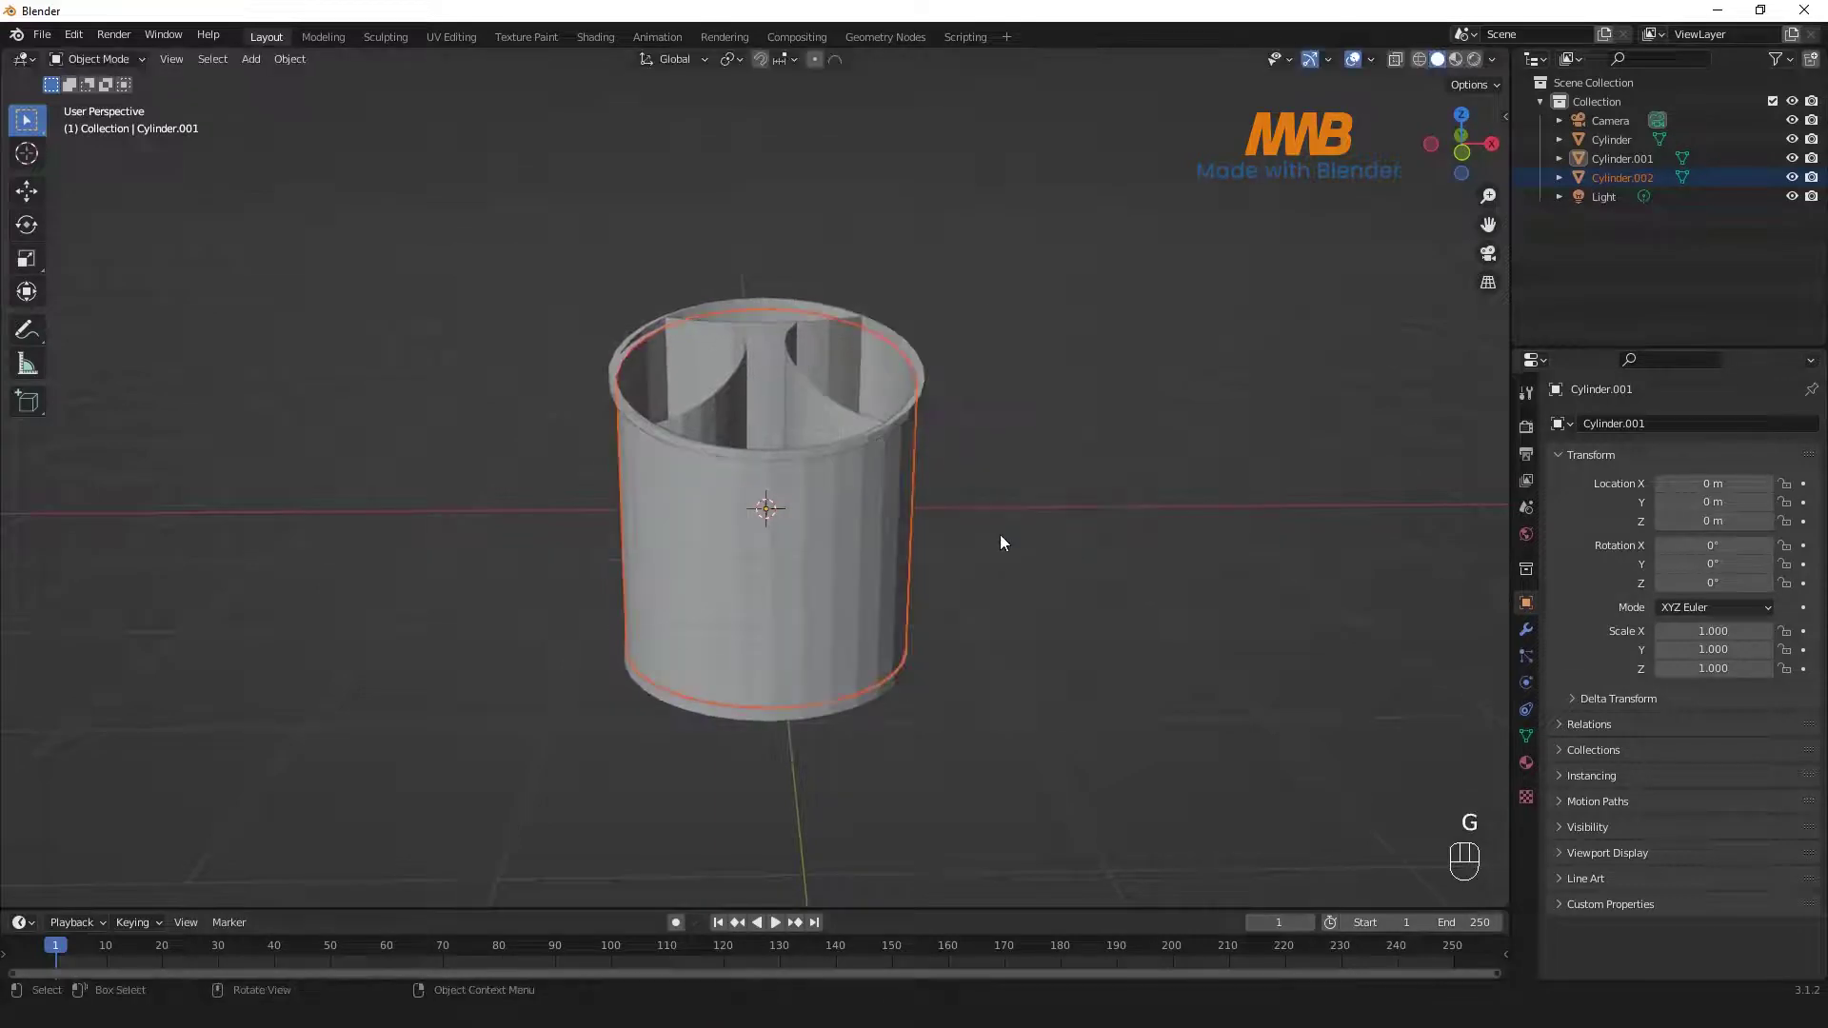
scroll("up", 3)
left_click_drag(953, 479, 653, 508)
scroll("up", 3)
left_click(254, 446)
- Orbit in close to the lip rim's gap and reopen Cylinder.001 for editing
left_click_drag(397, 471, 344, 421)
left_click_drag(489, 465, 558, 467)
middle_click(545, 462)
left_click_drag(581, 283, 645, 182)
left_click_drag(656, 168, 610, 274)
scroll("up", 3)
left_click_drag(721, 349, 700, 397)
left_click_drag(699, 392, 617, 297)
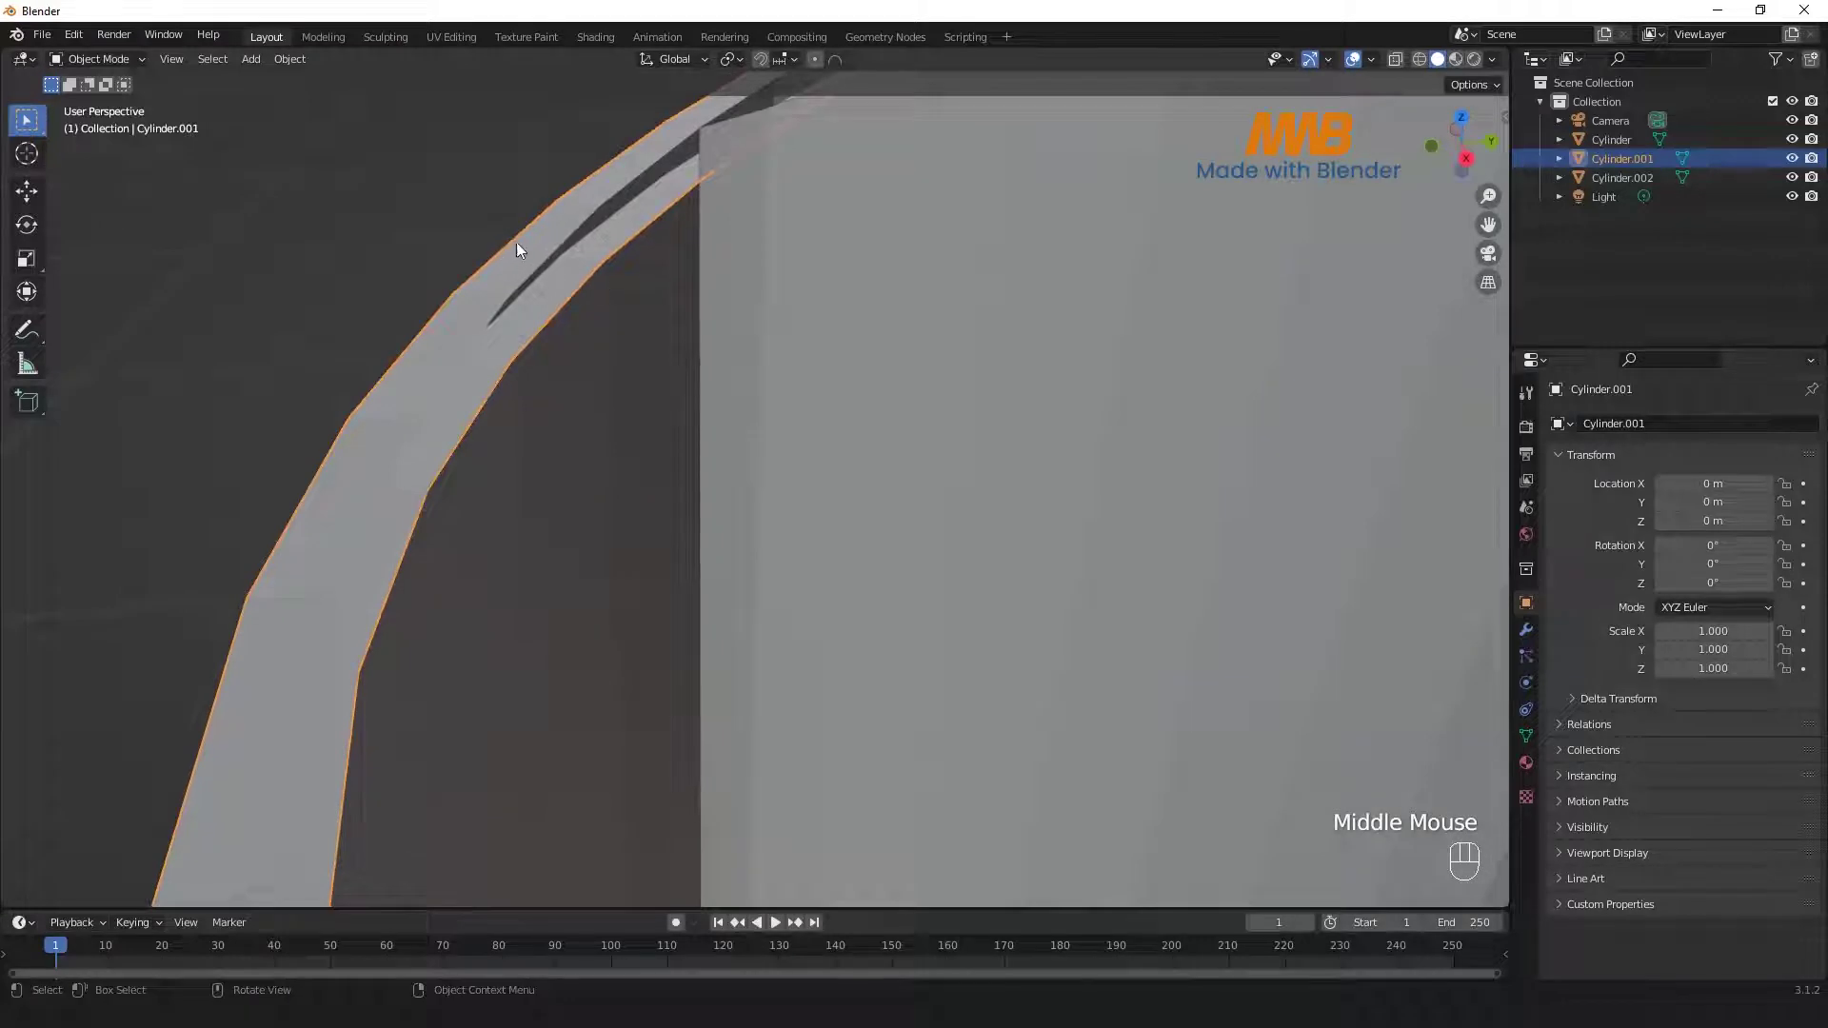
key("Tab")
left_click(193, 75)
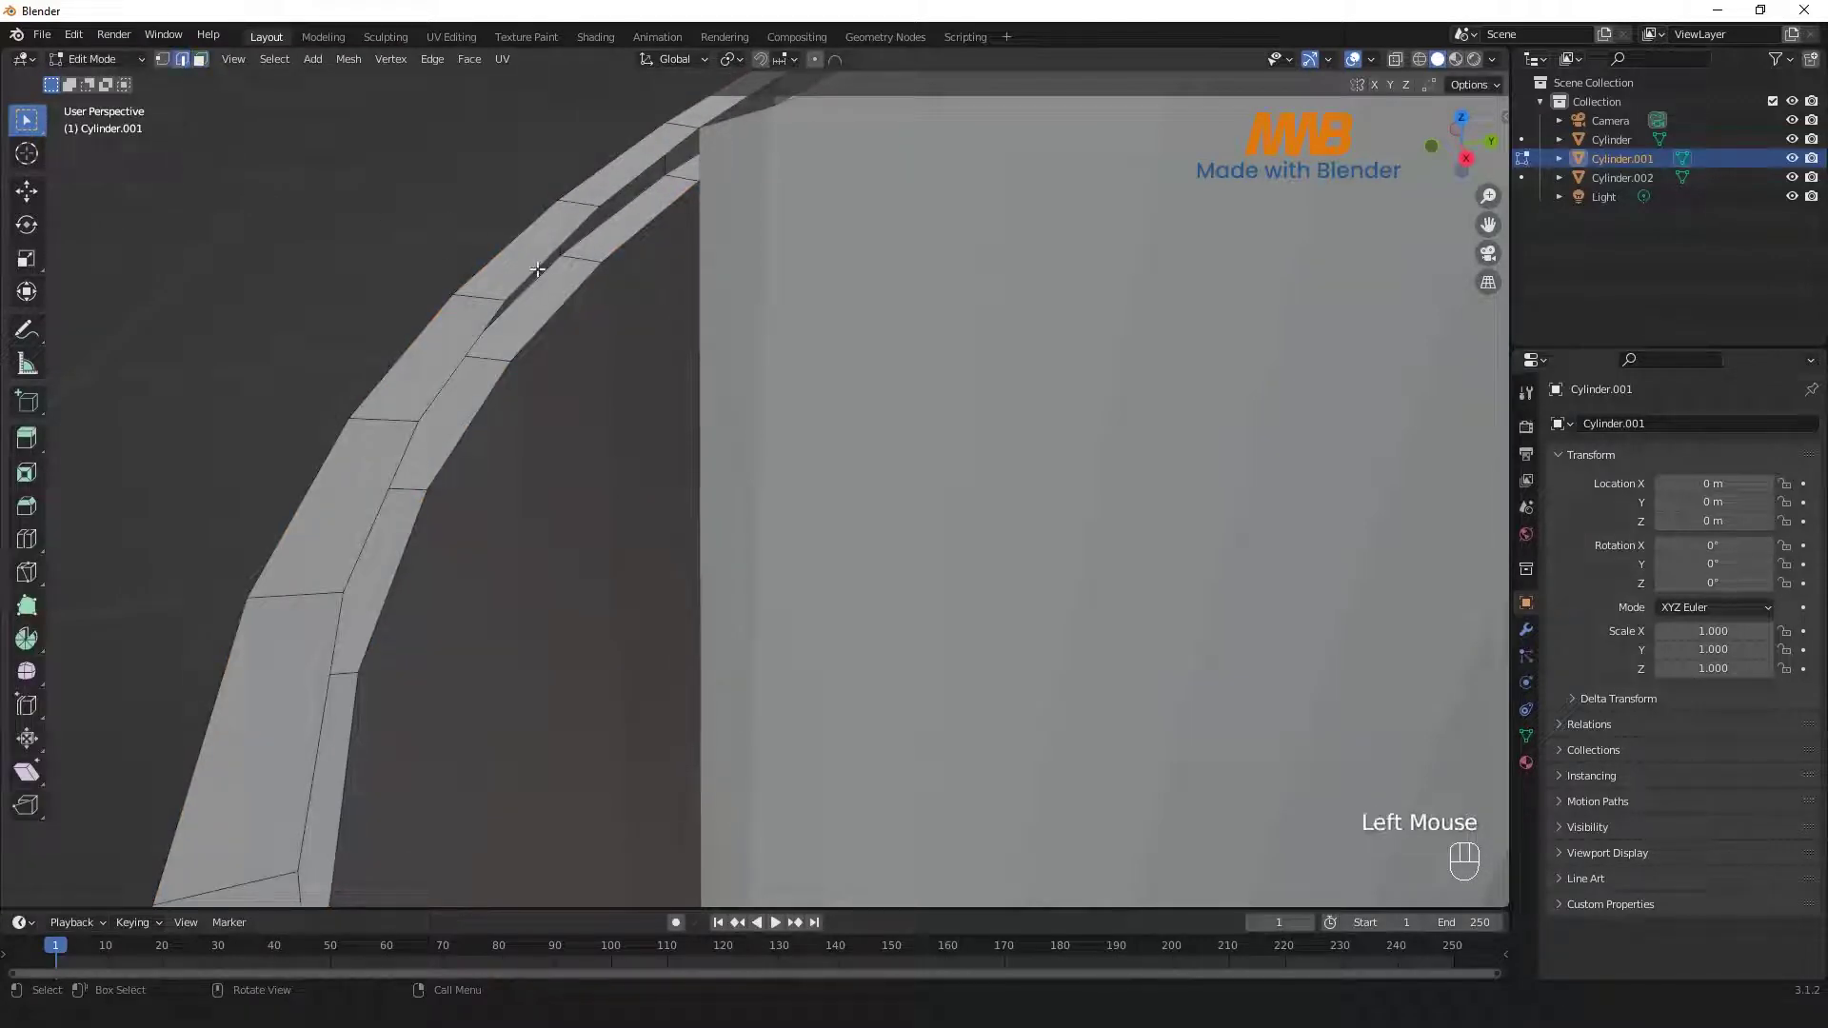
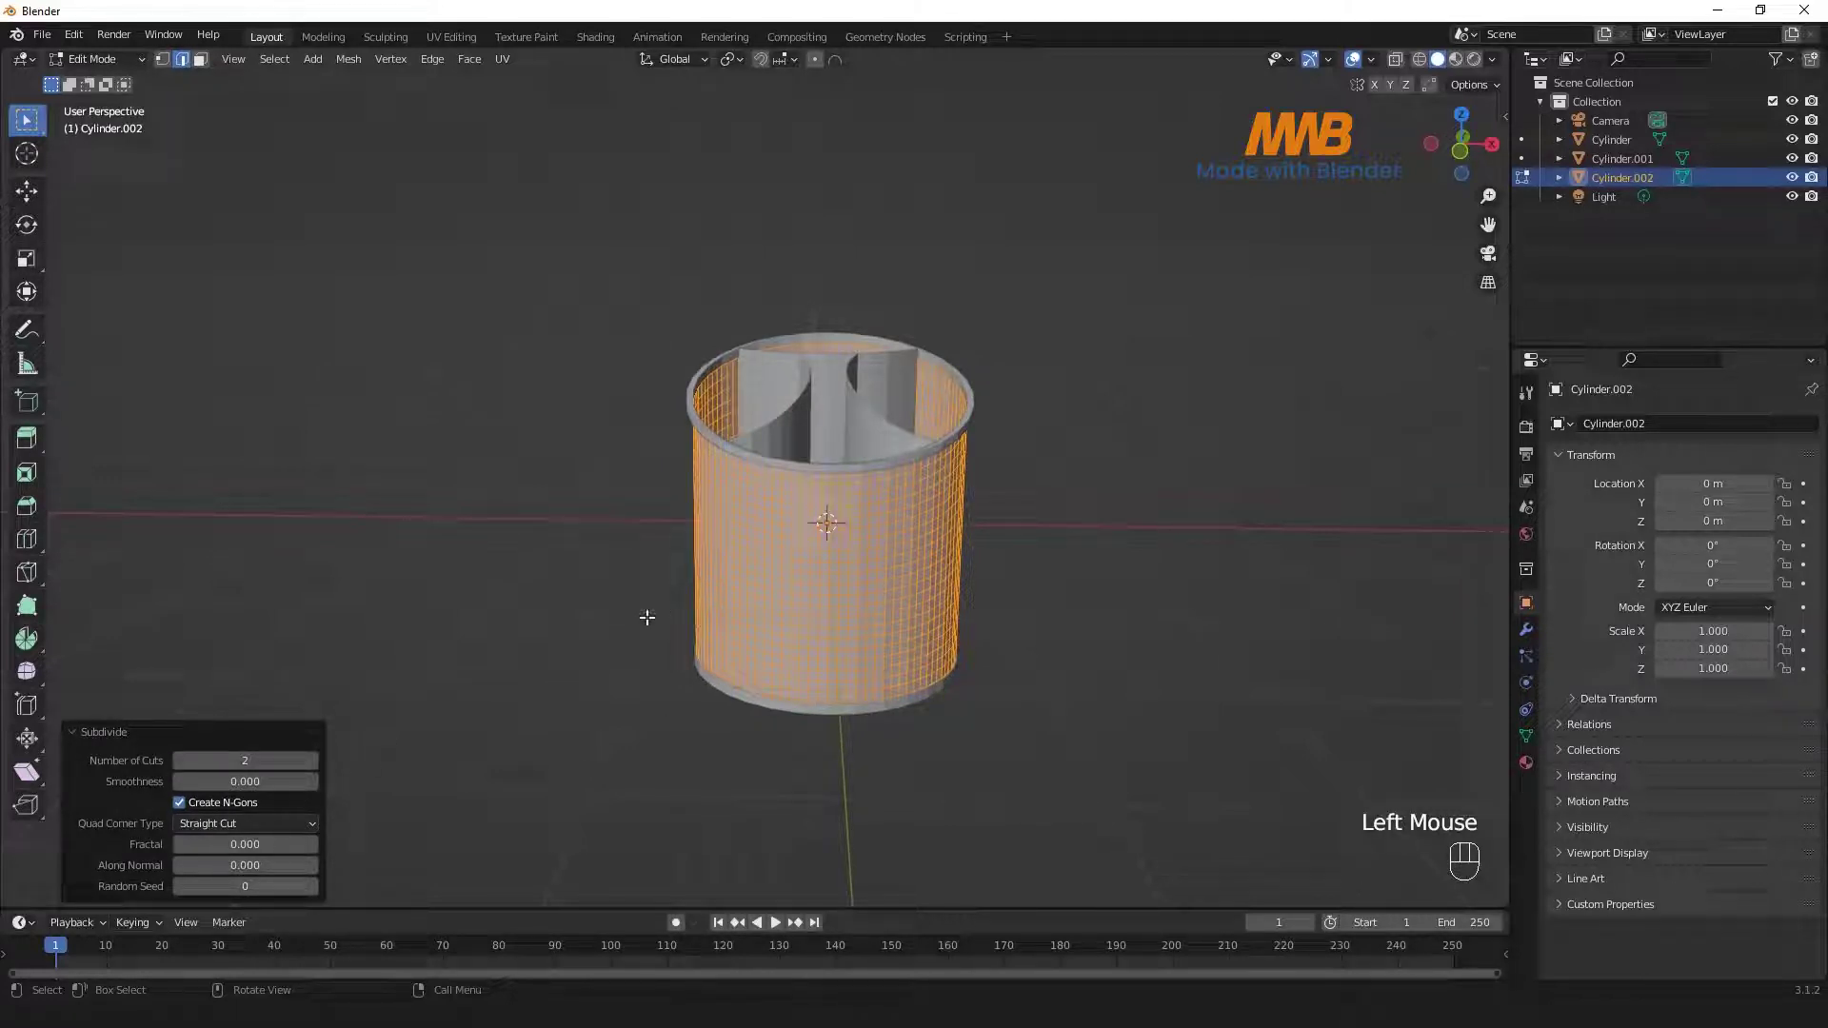
- Reduce the wall subdivision to 1 cut, leave edit mode and reselect Cylinder.002
left_click(182, 766)
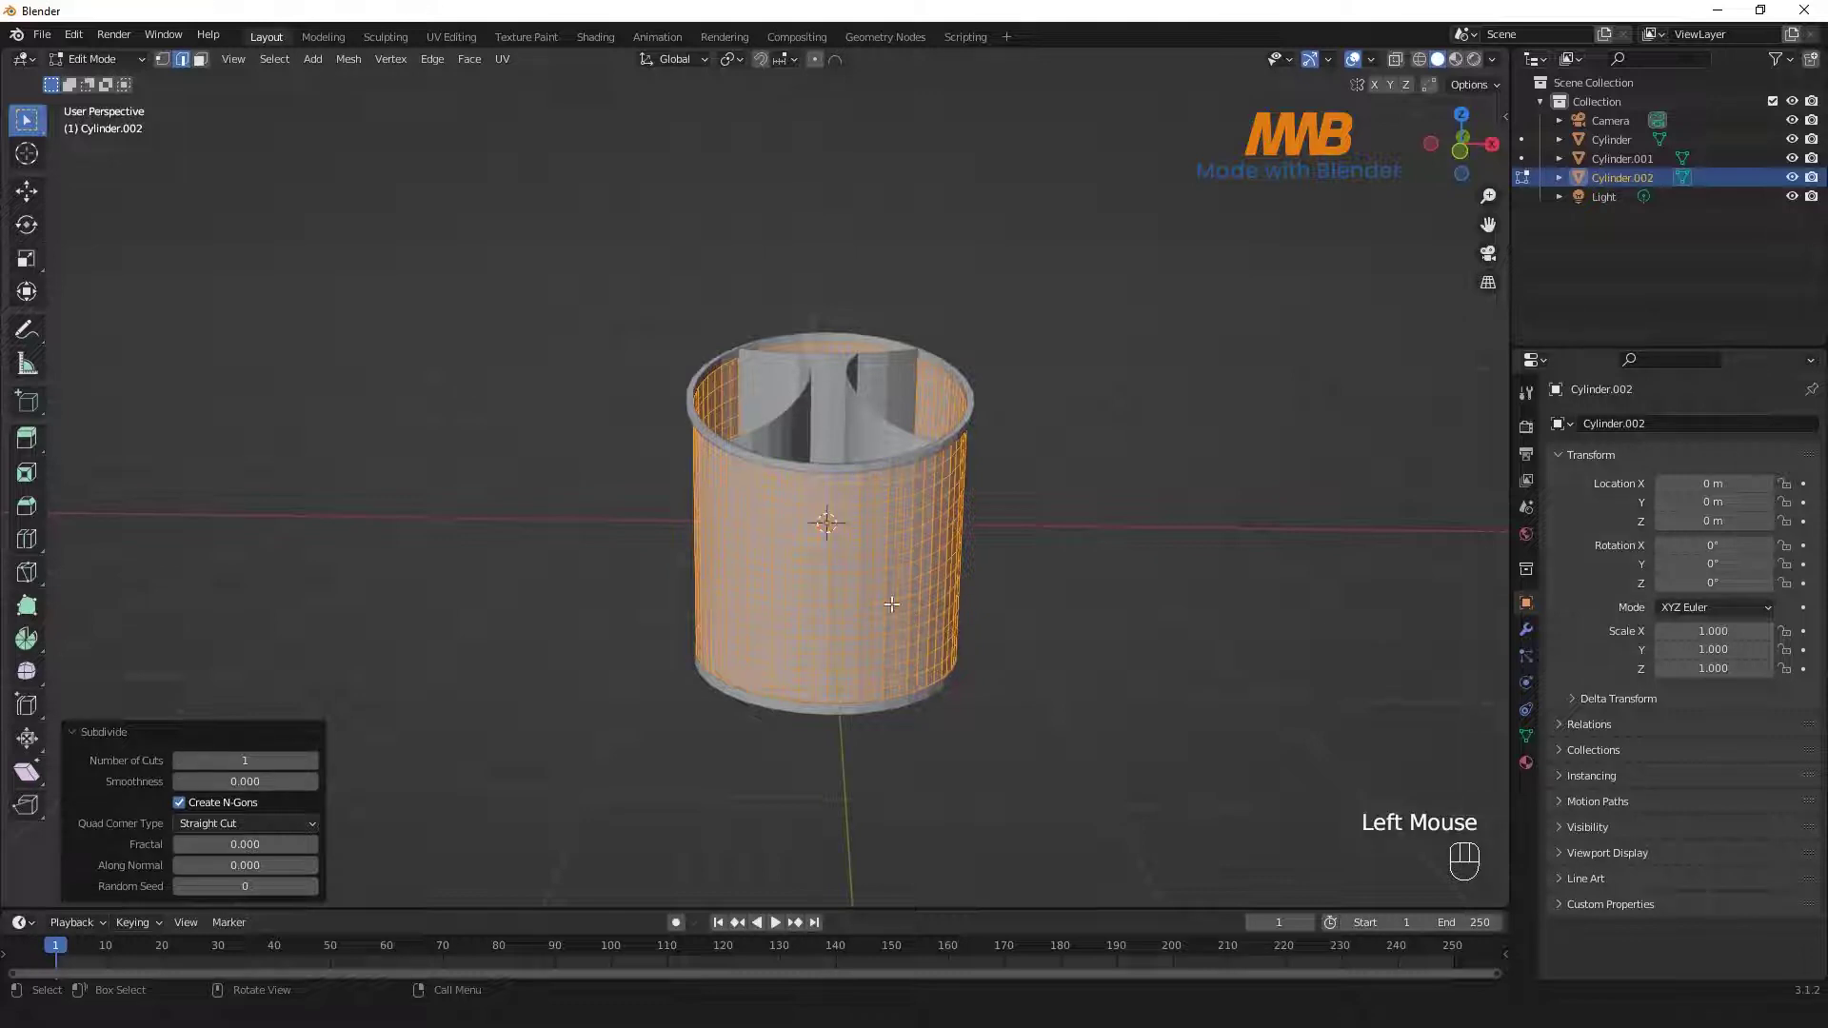
key("Tab")
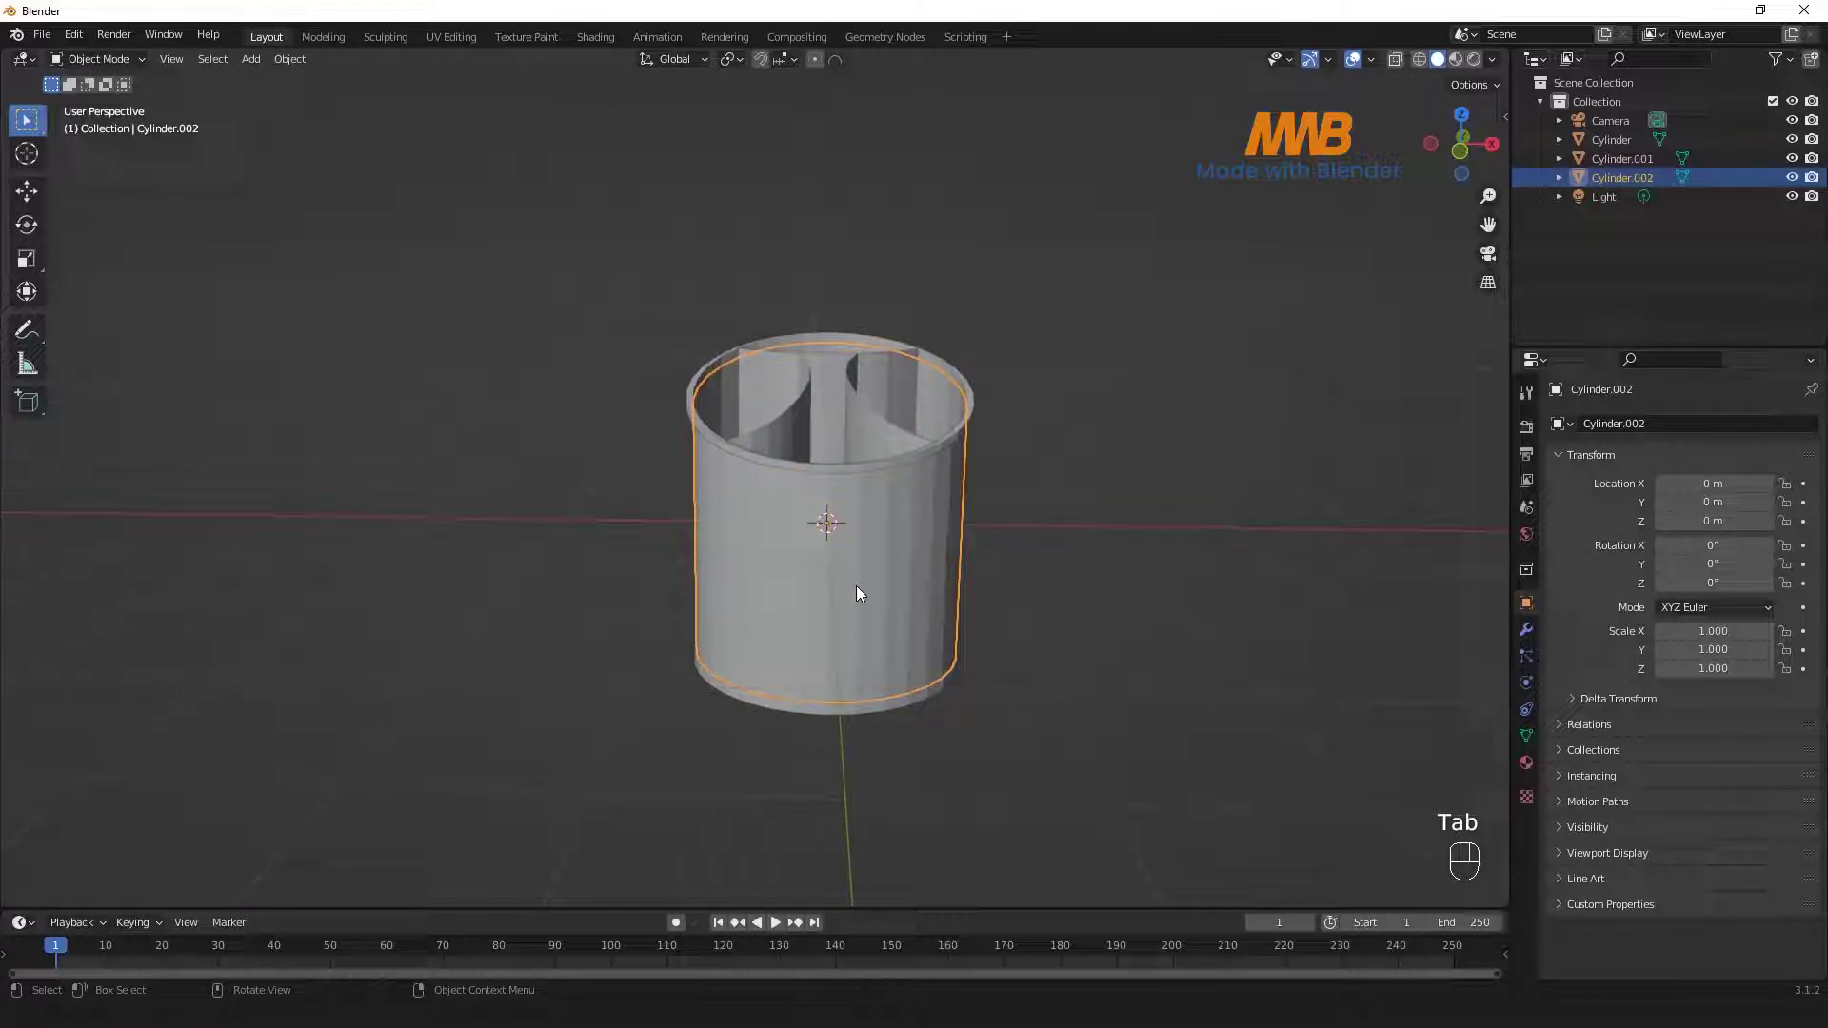
left_click_drag(923, 553, 757, 517)
left_click(793, 545)
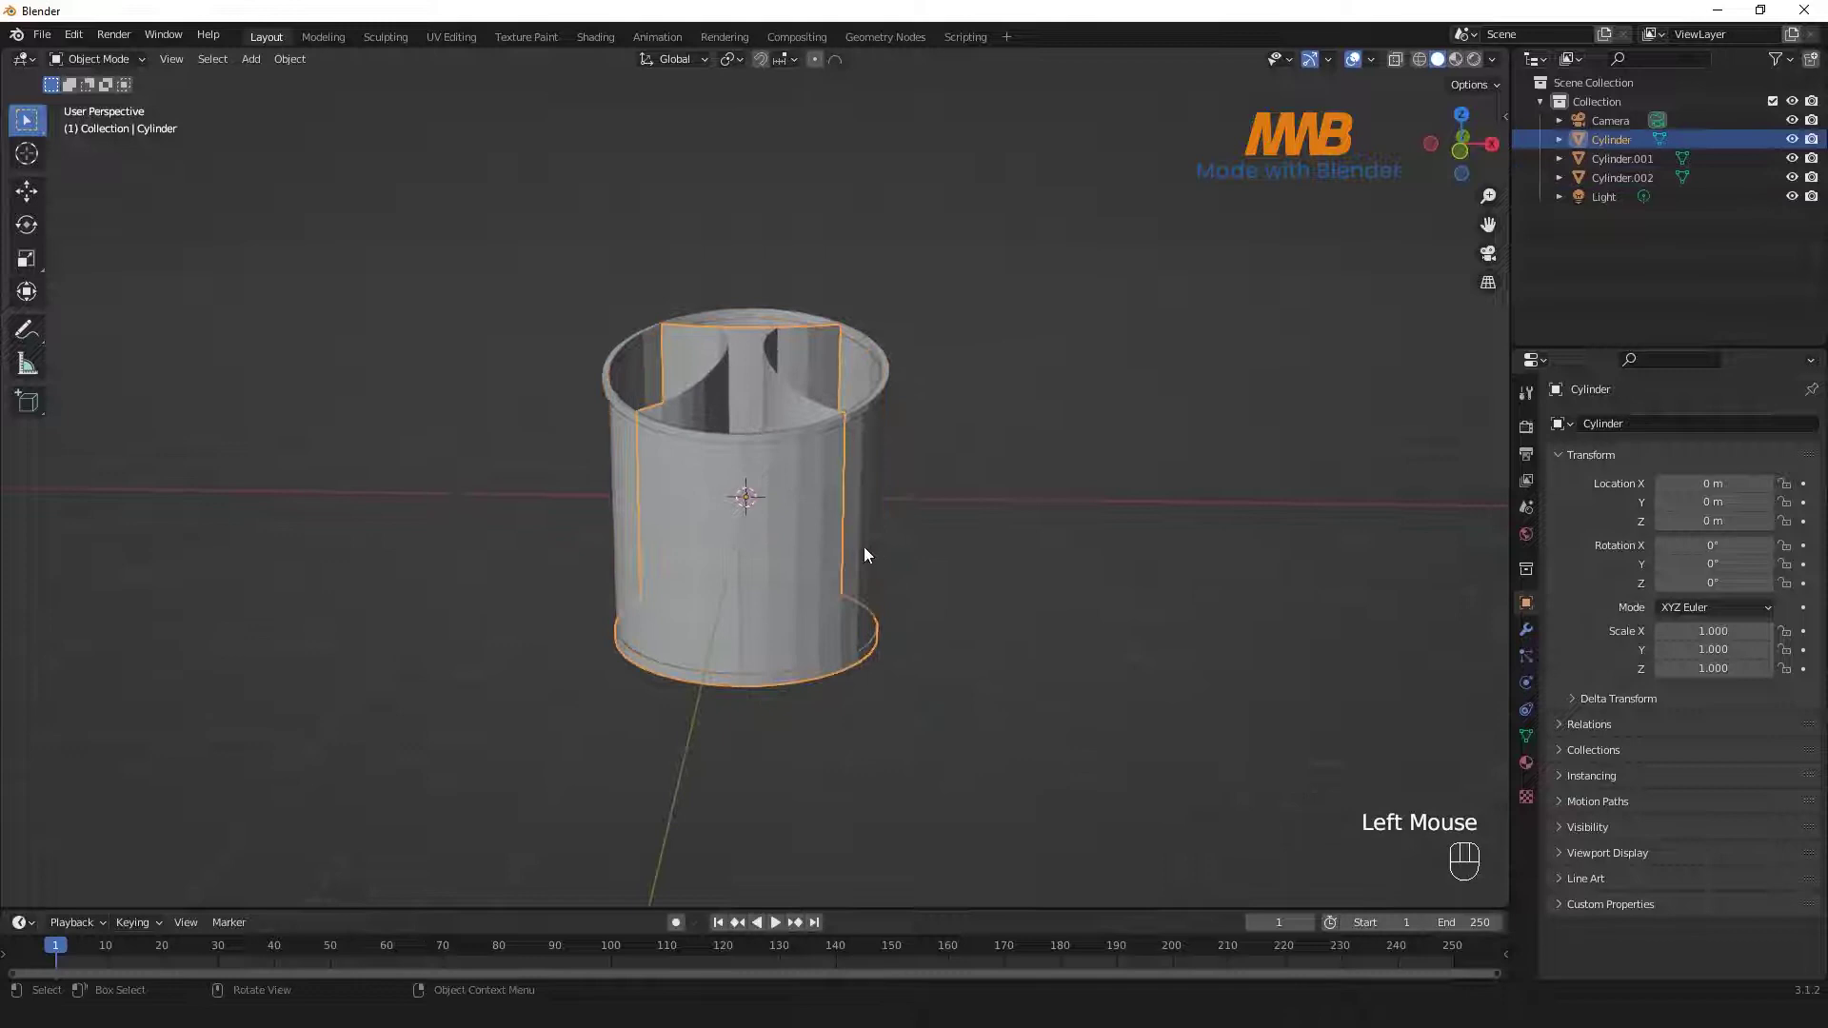
left_click(813, 544)
key("g")
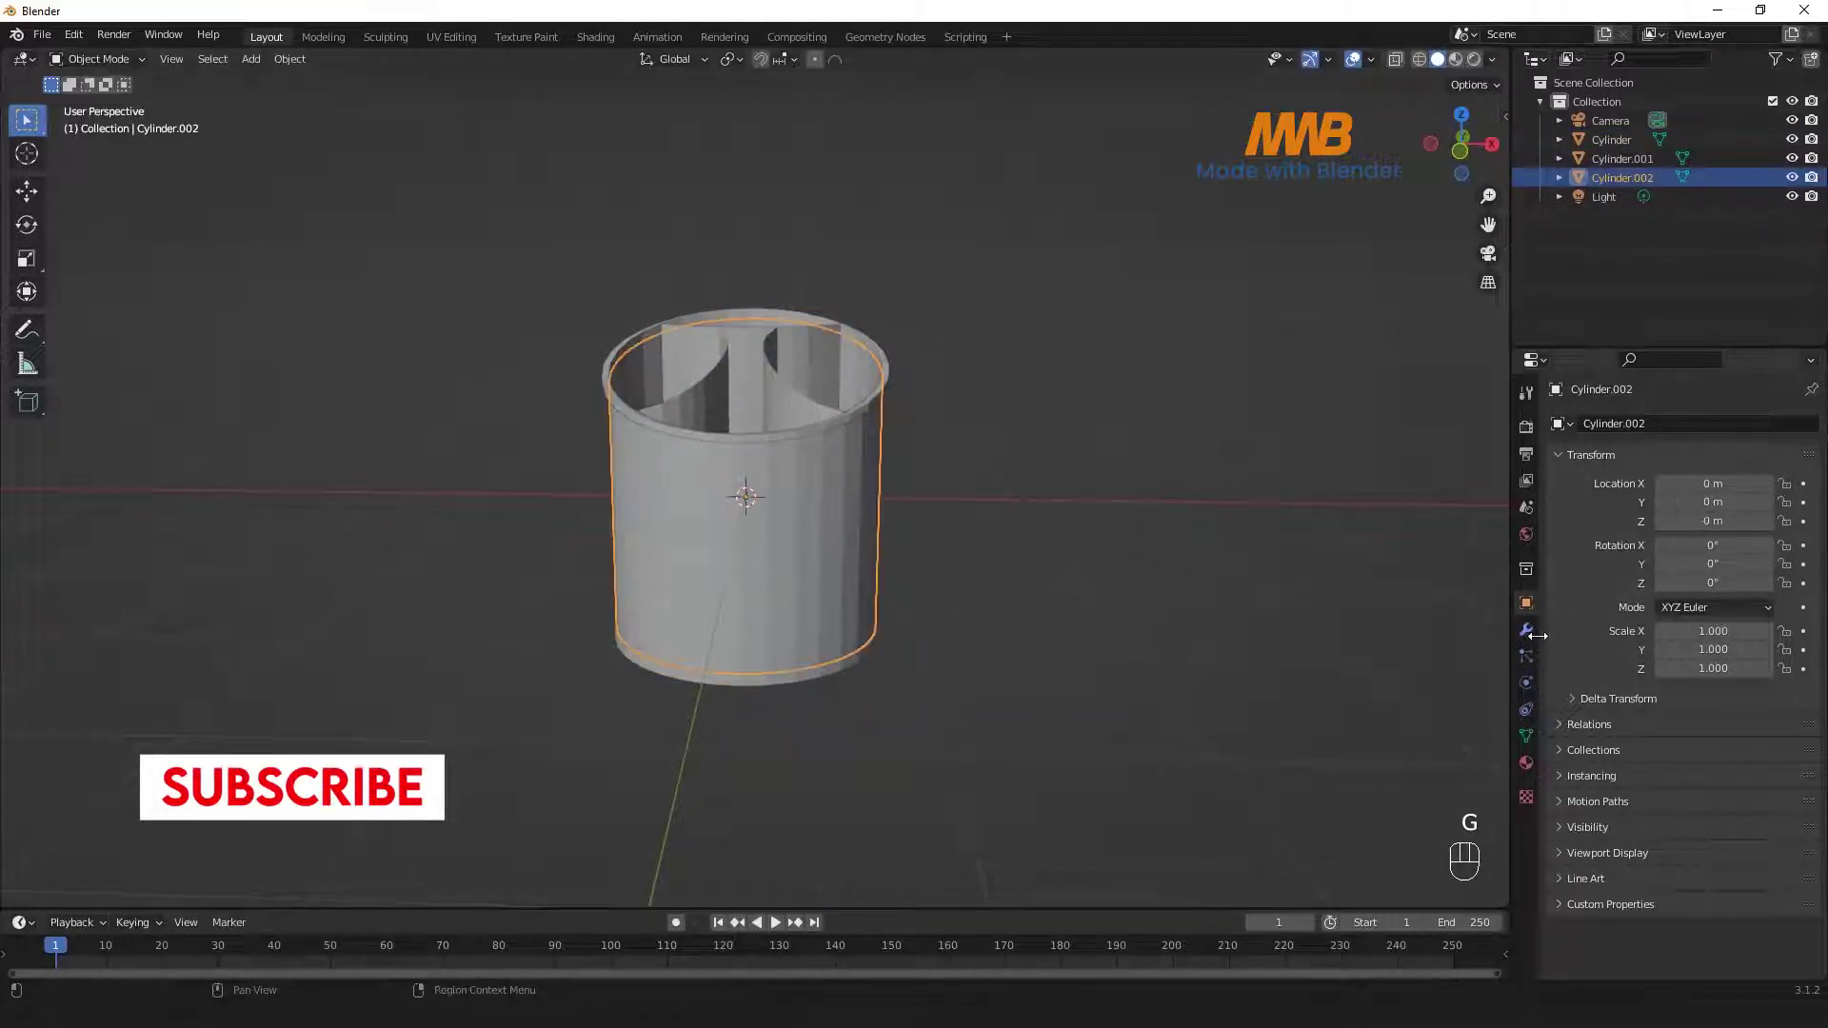
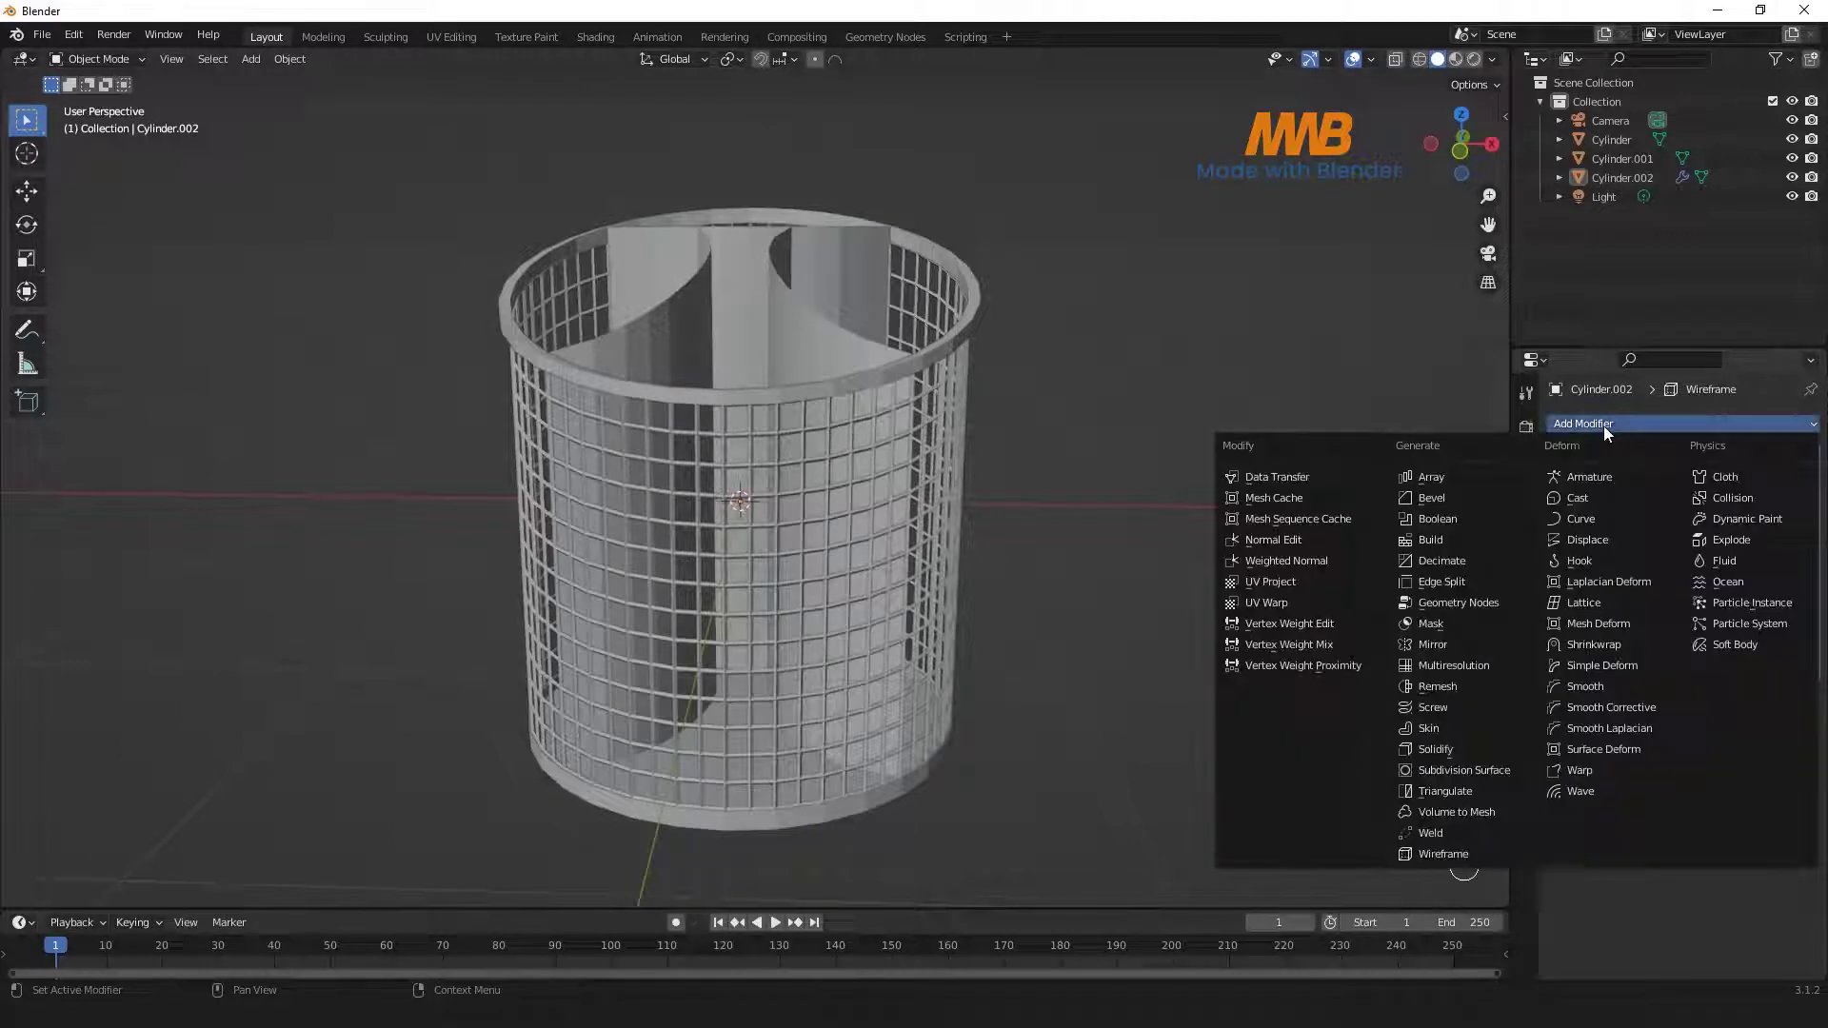
- Add a Bevel modifier to the mesh wall to round its strands
left_click(881, 531)
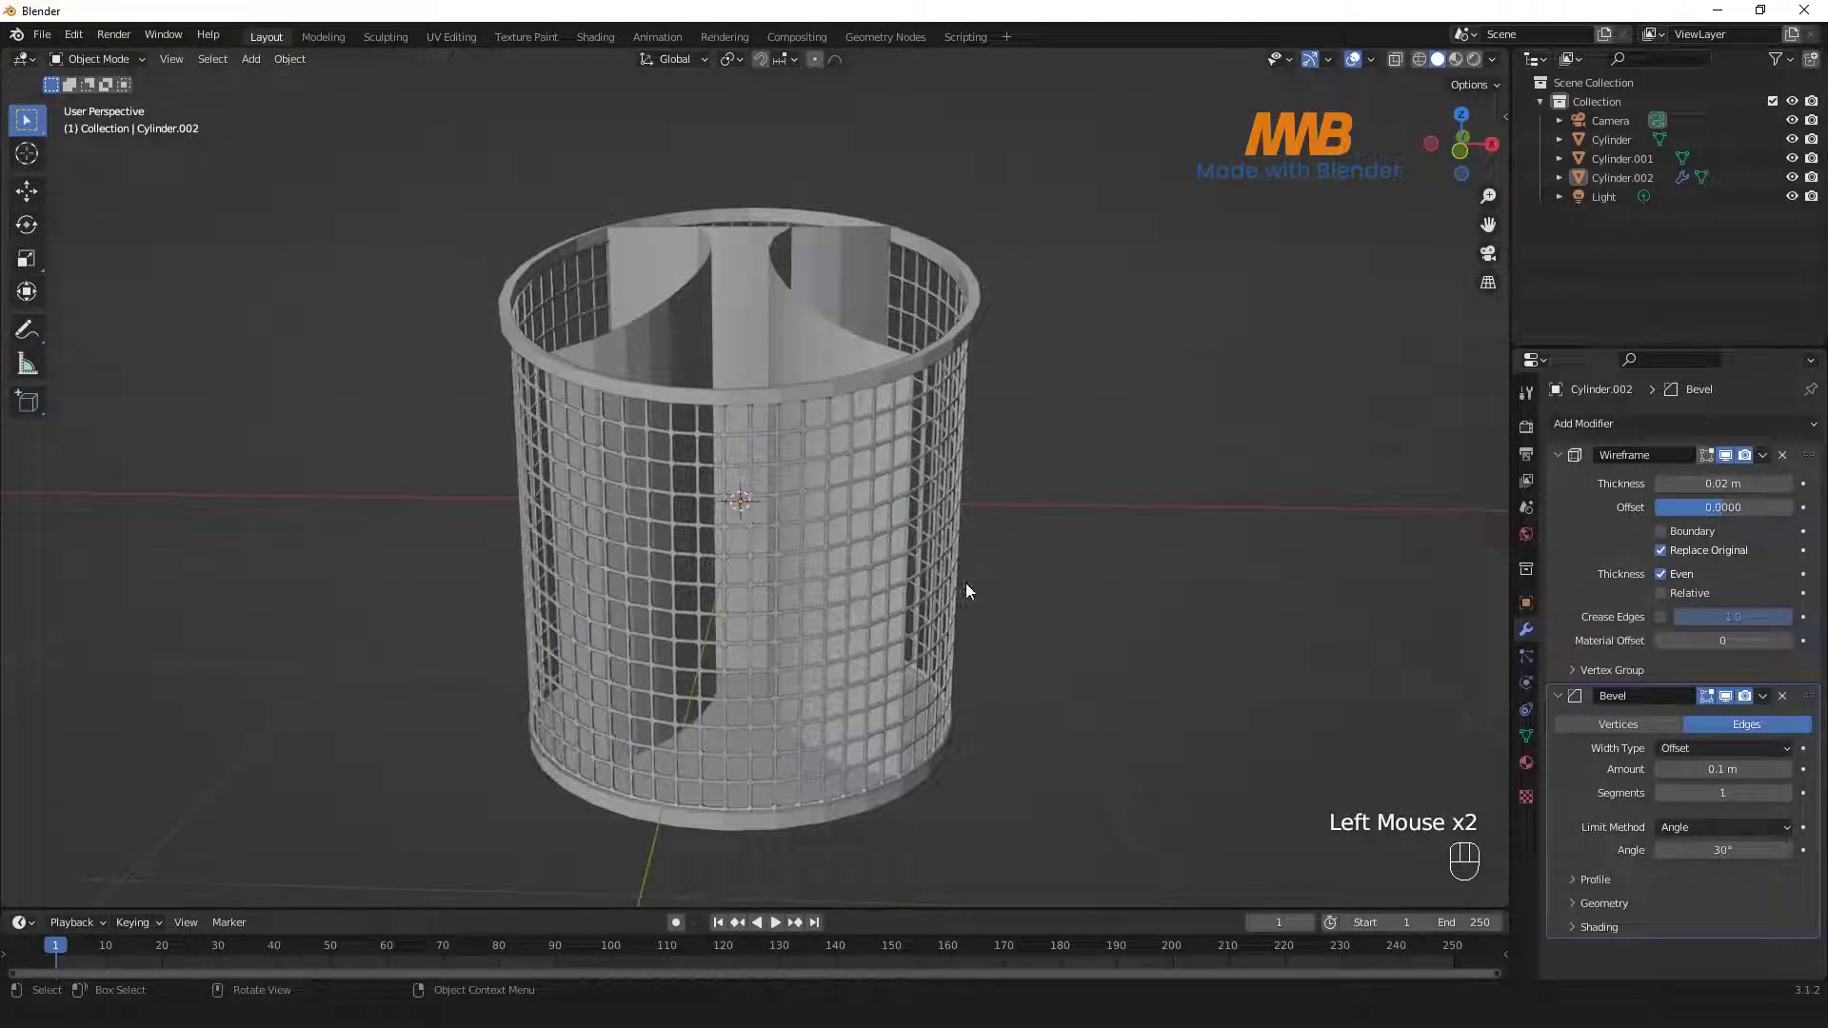
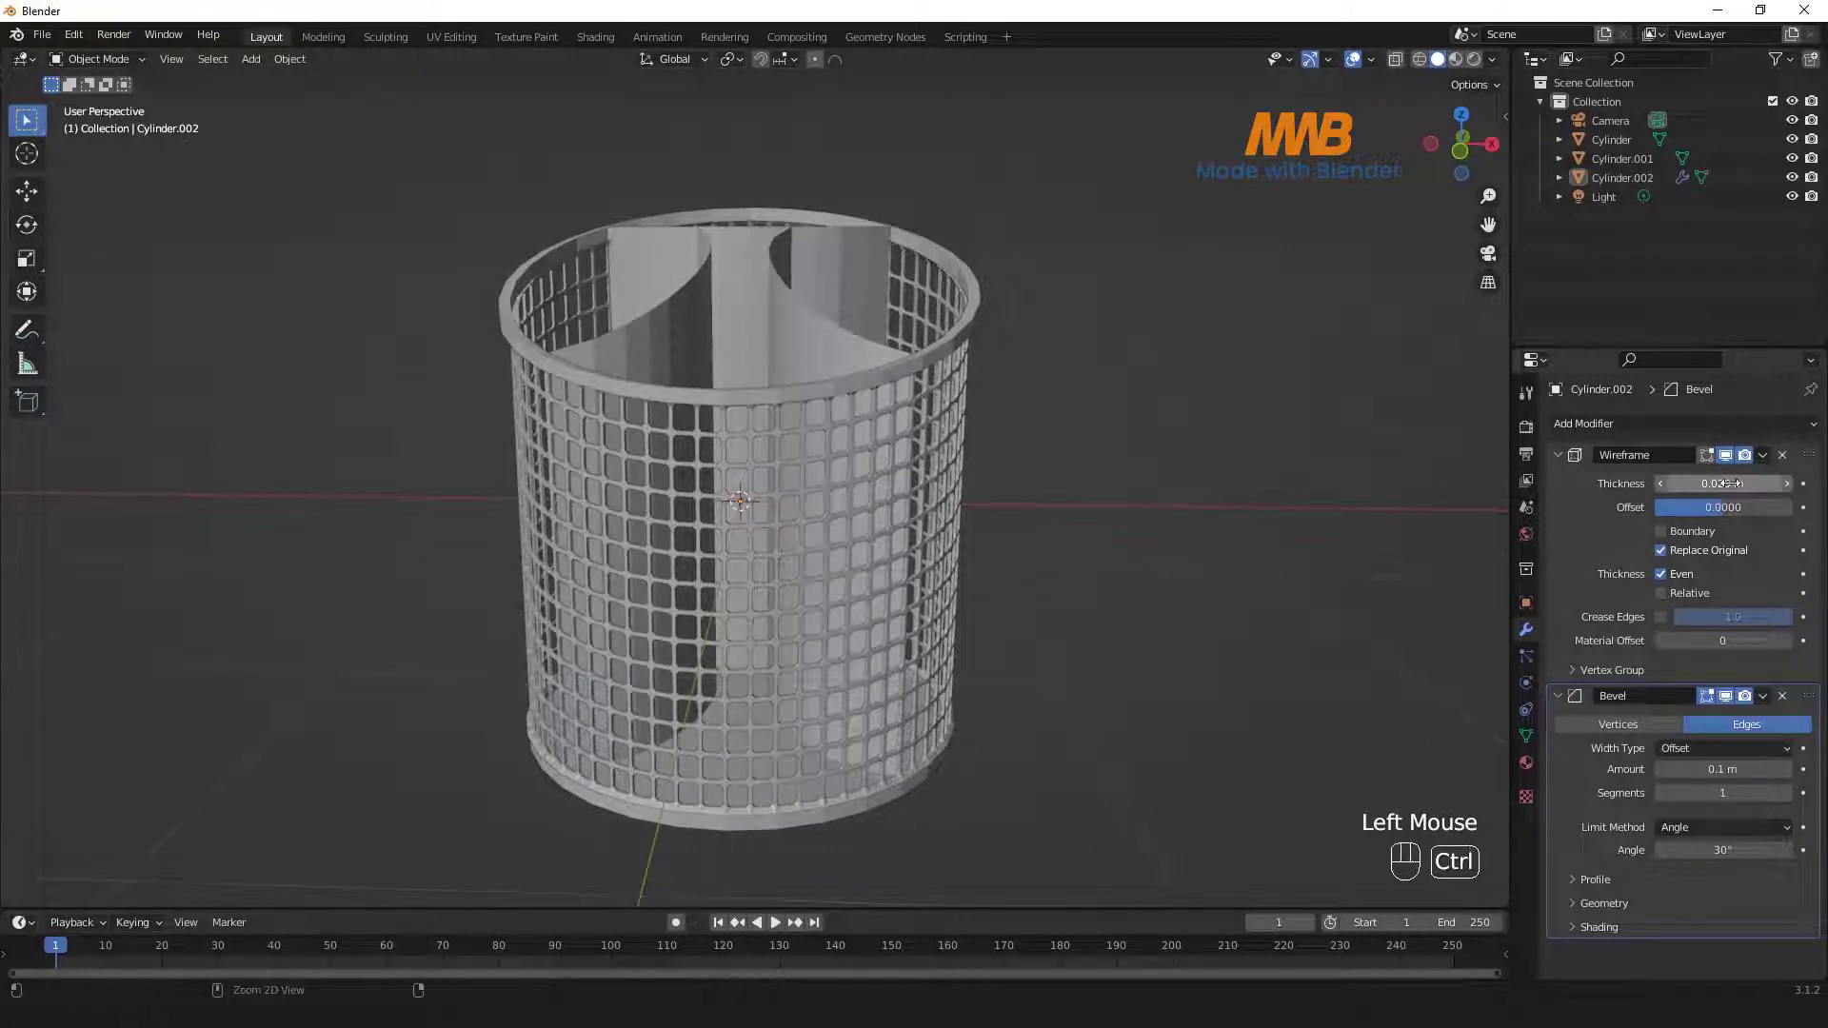
key("ctrl+z")
left_click(635, 600)
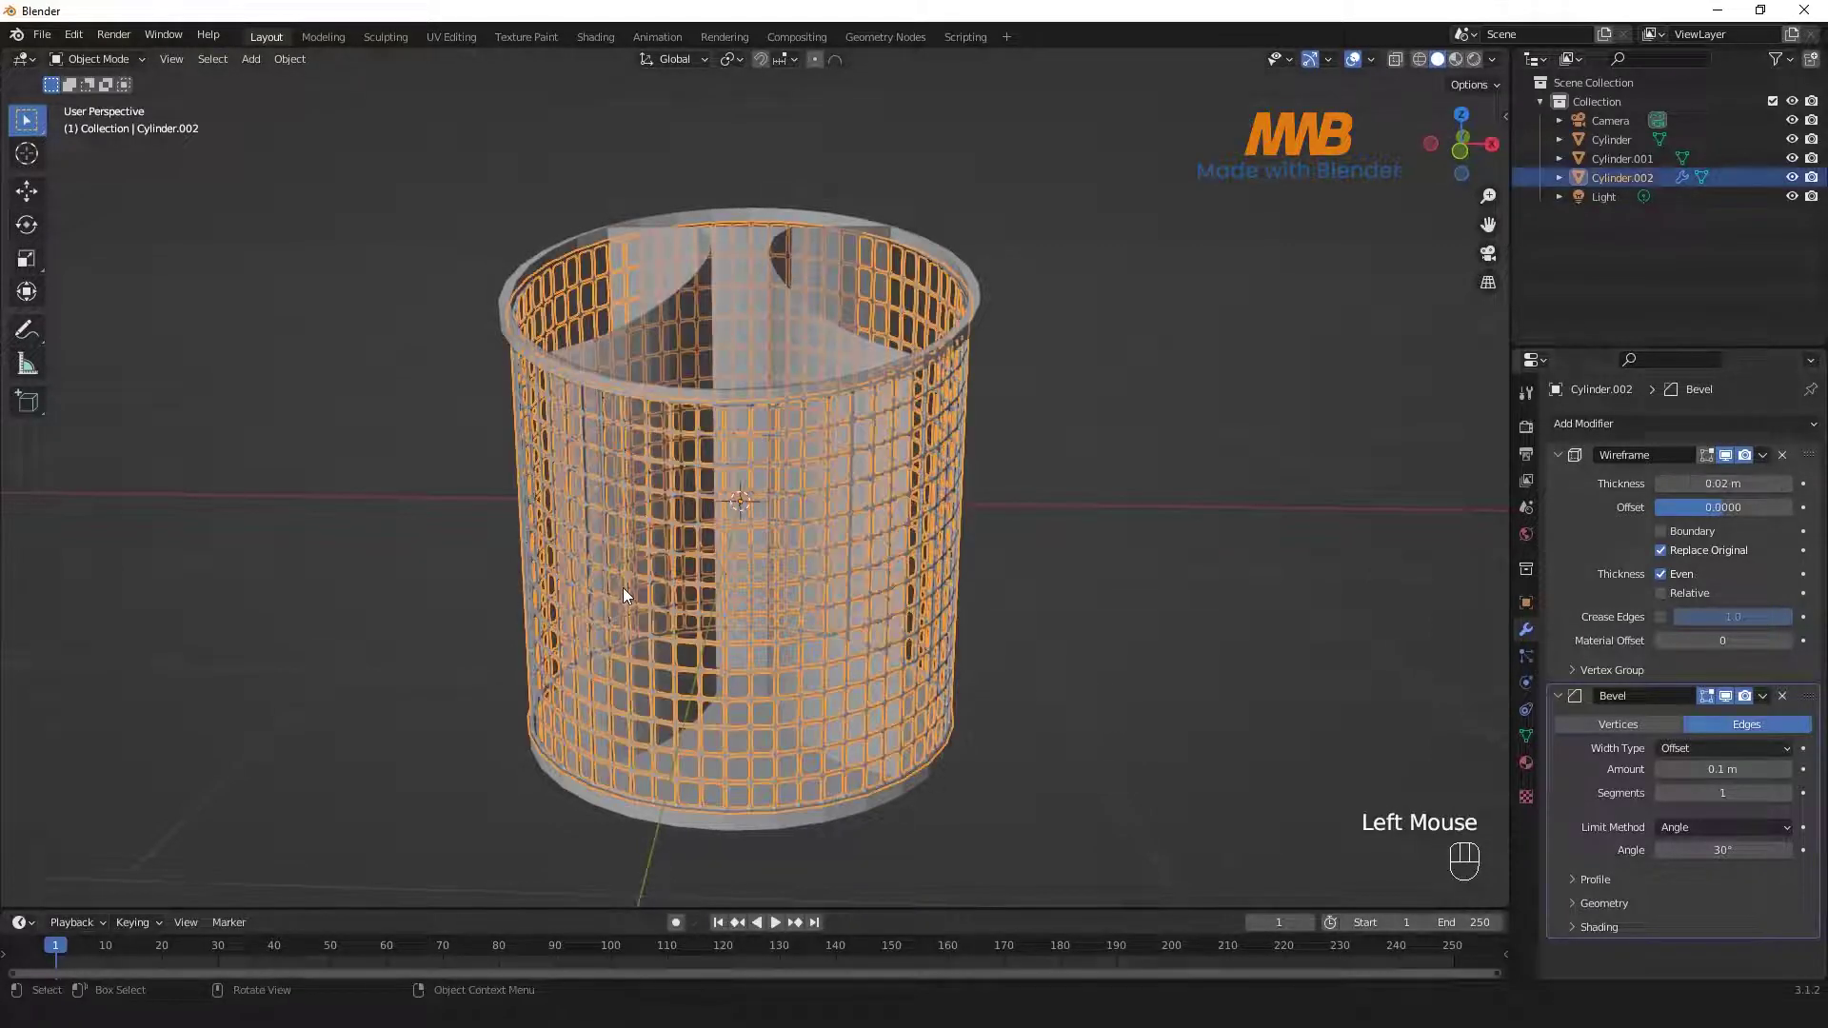
- Subdivide the wall once more for smaller holes and raise Wireframe thickness to 0.021 m
key("Tab")
left_click_drag(625, 579, 548, 432)
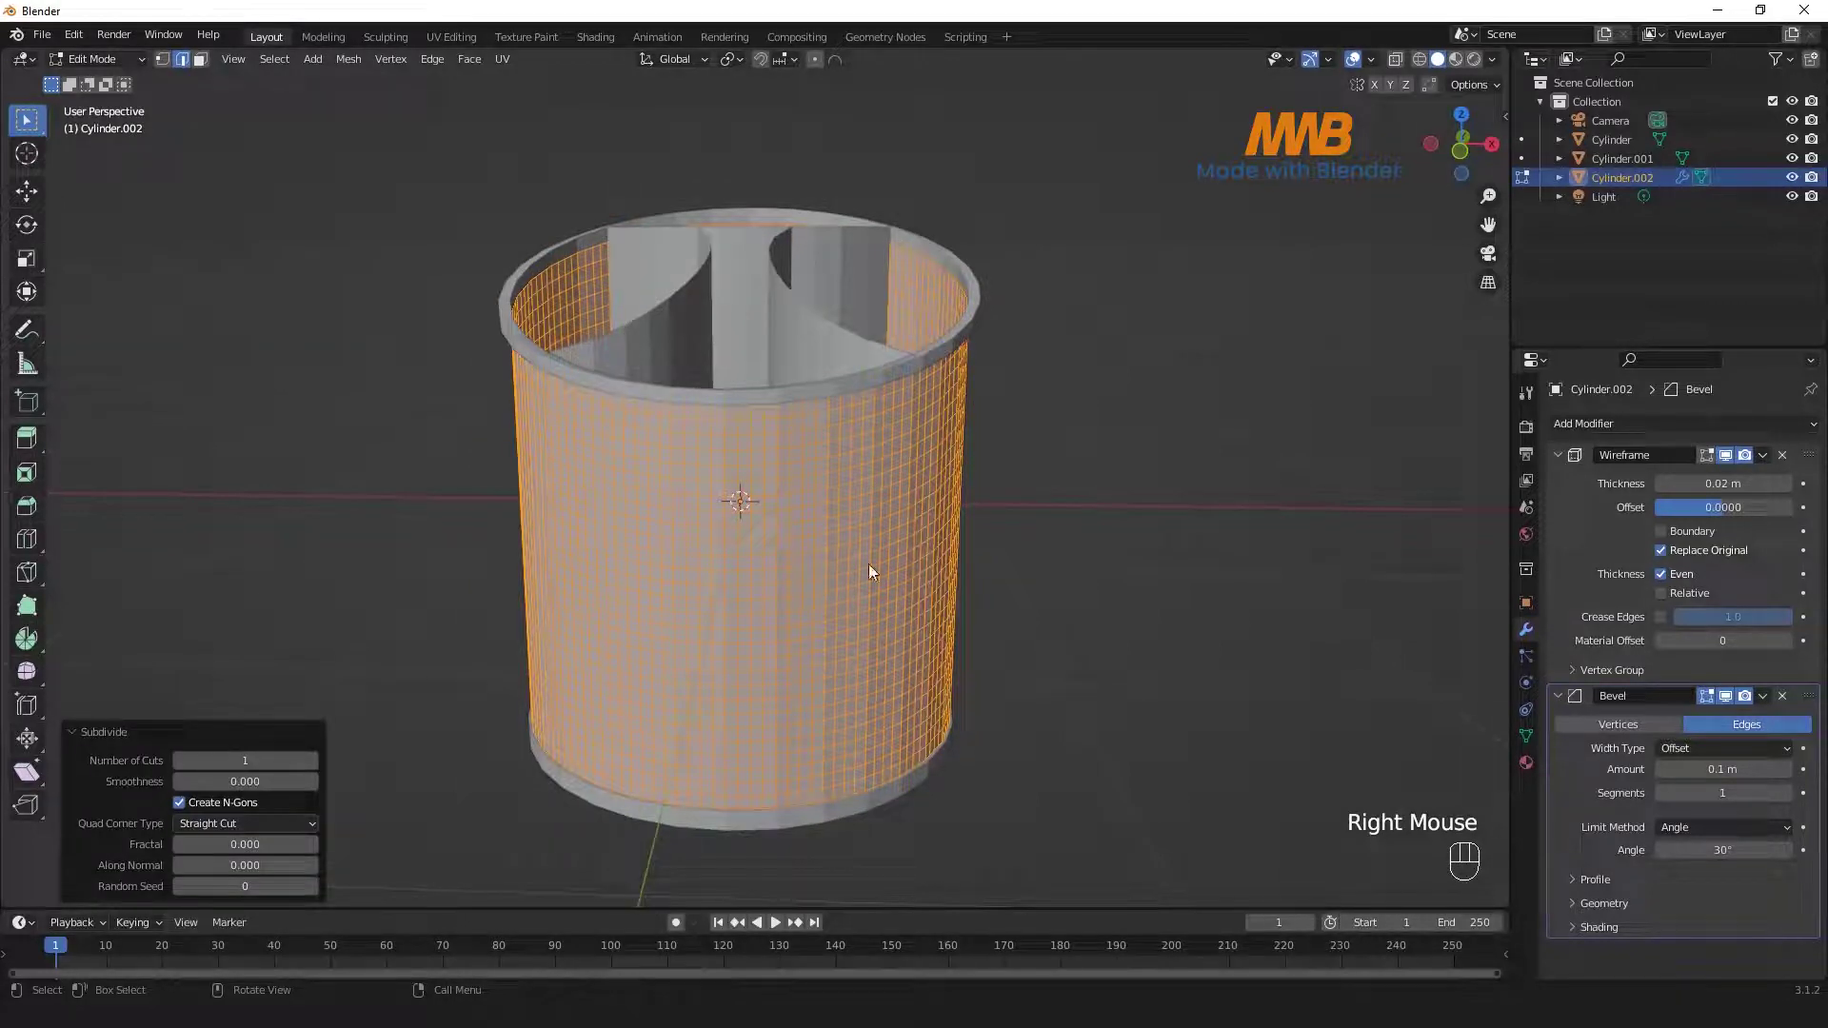
key("Tab")
left_click(1268, 602)
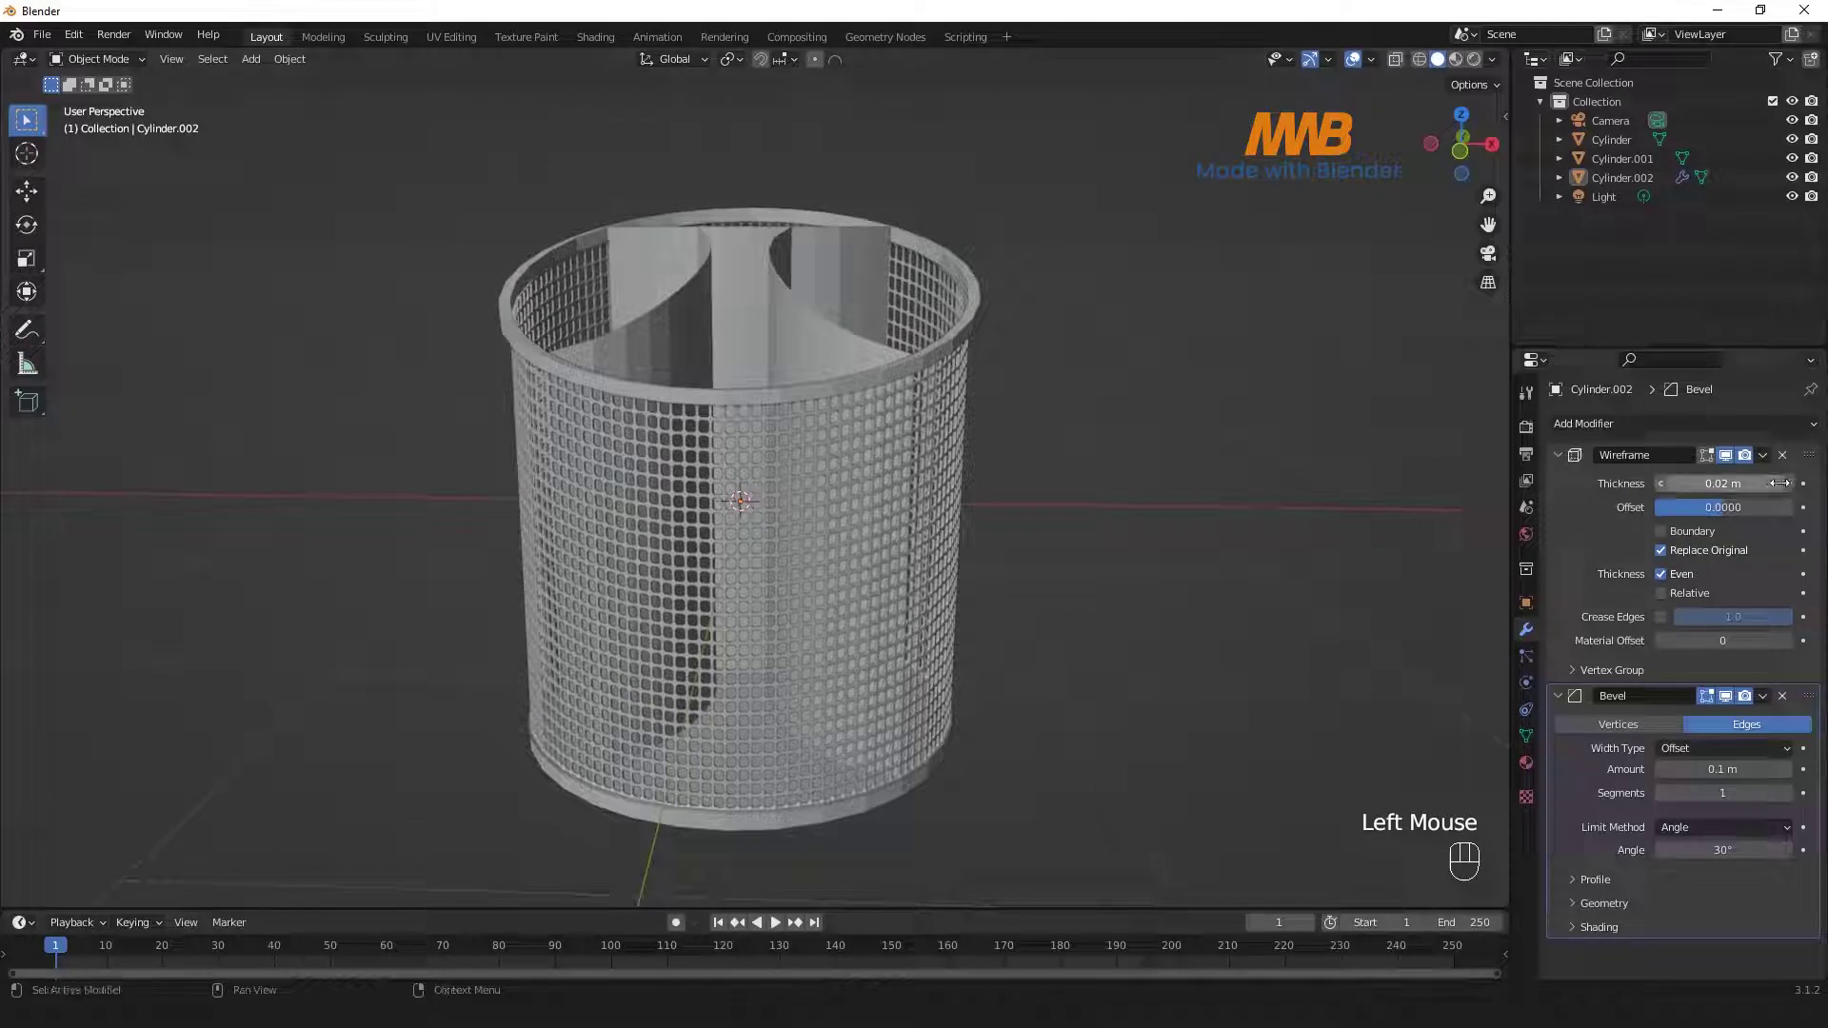
left_click(1792, 488)
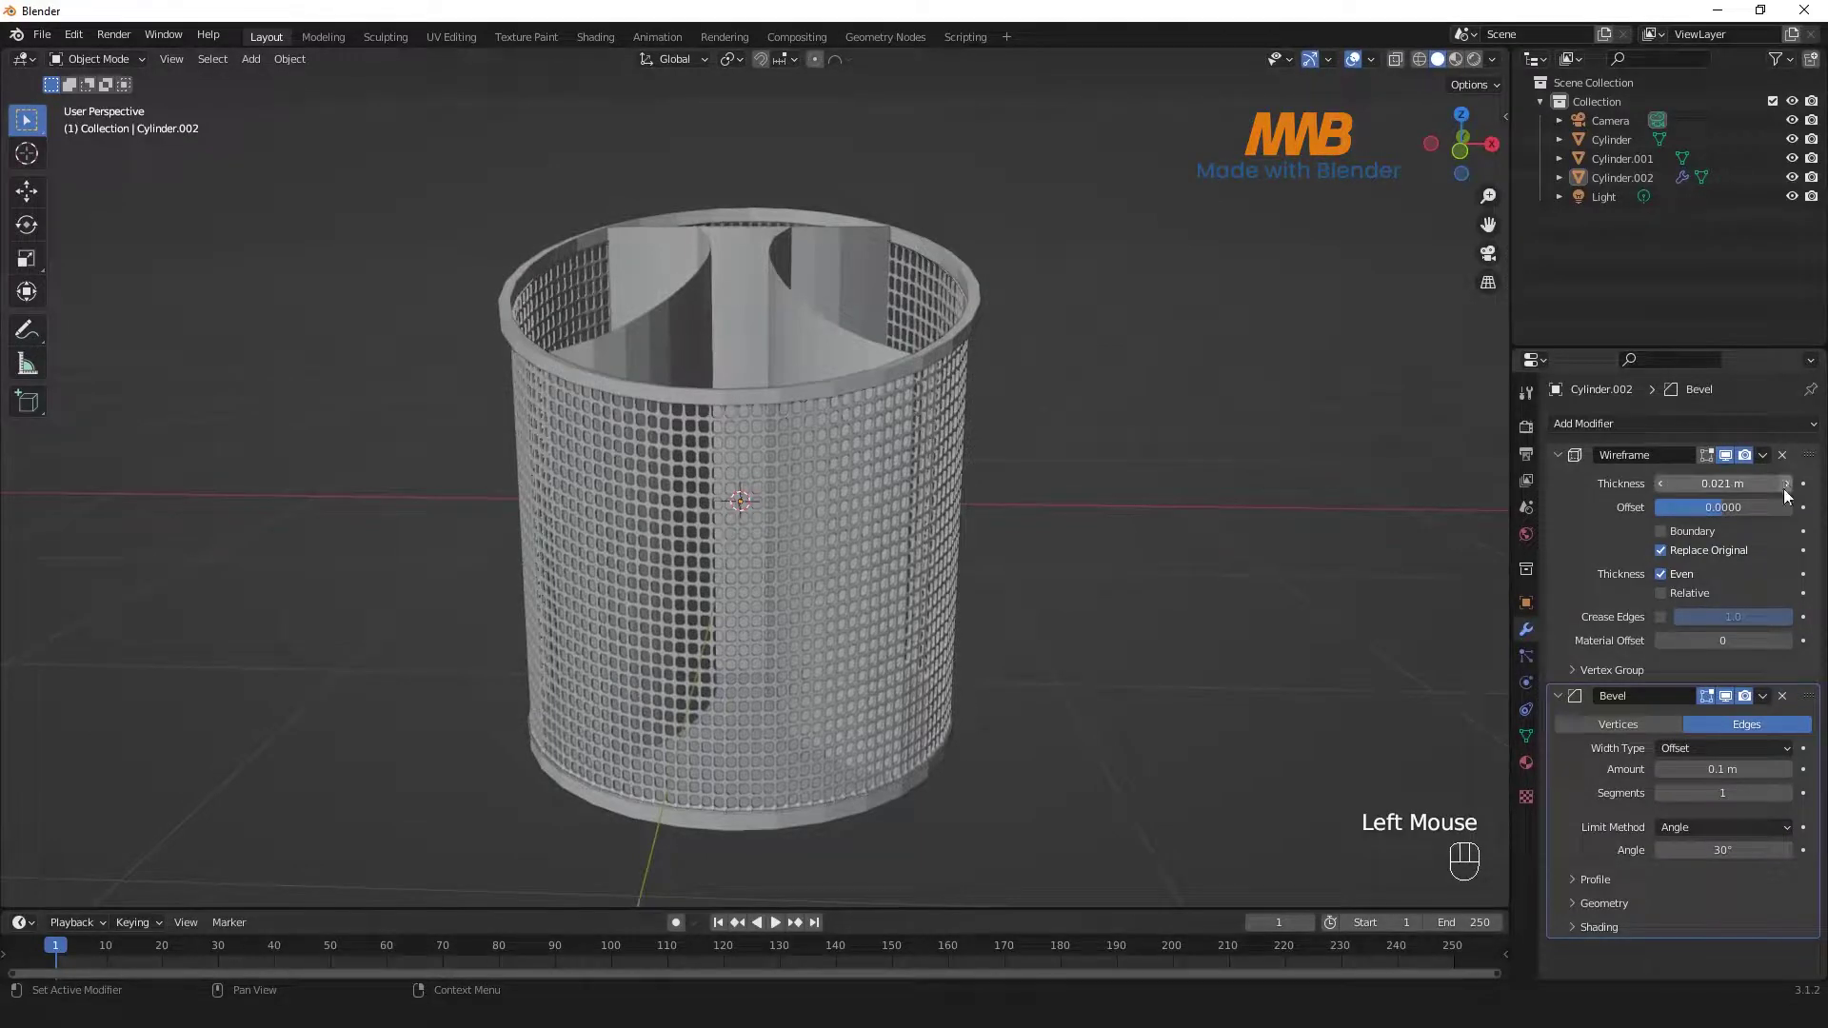
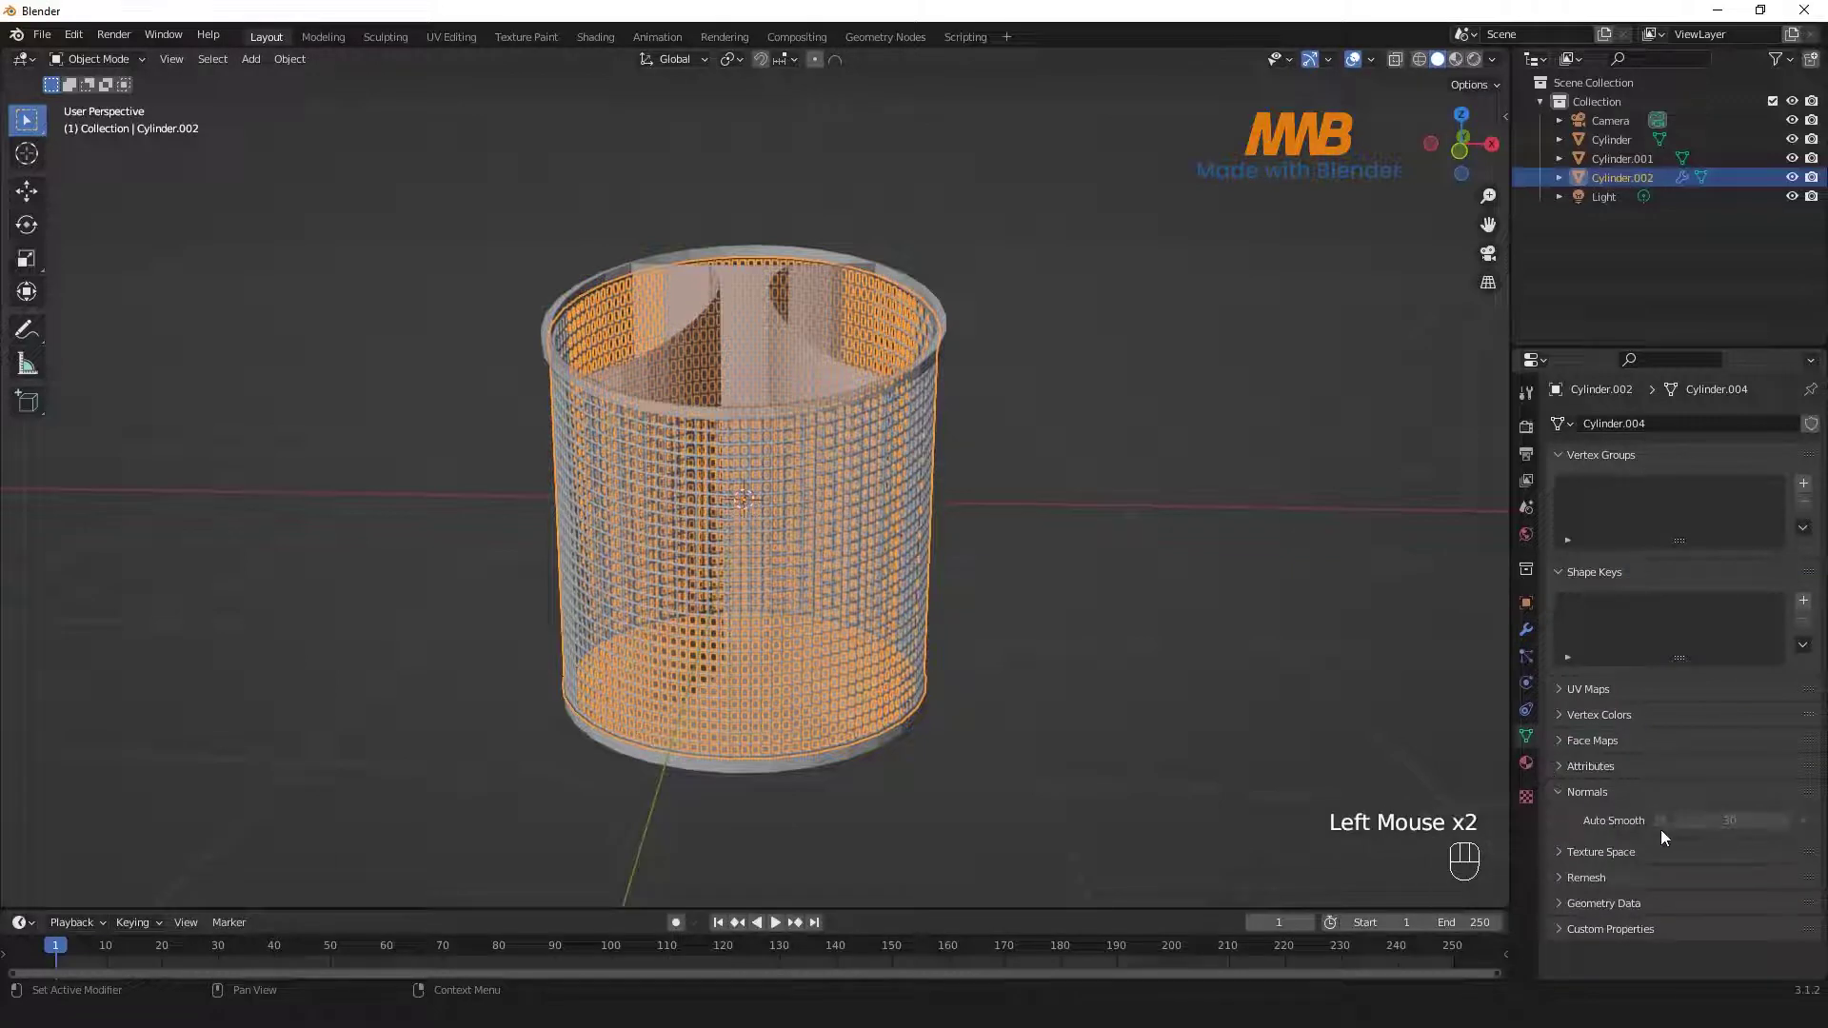
- Give the curved divider Cylinder a Subdivision Surface modifier at viewport level 2
scroll("up", 3)
left_click_drag(810, 505, 736, 264)
left_click_drag(710, 230, 716, 273)
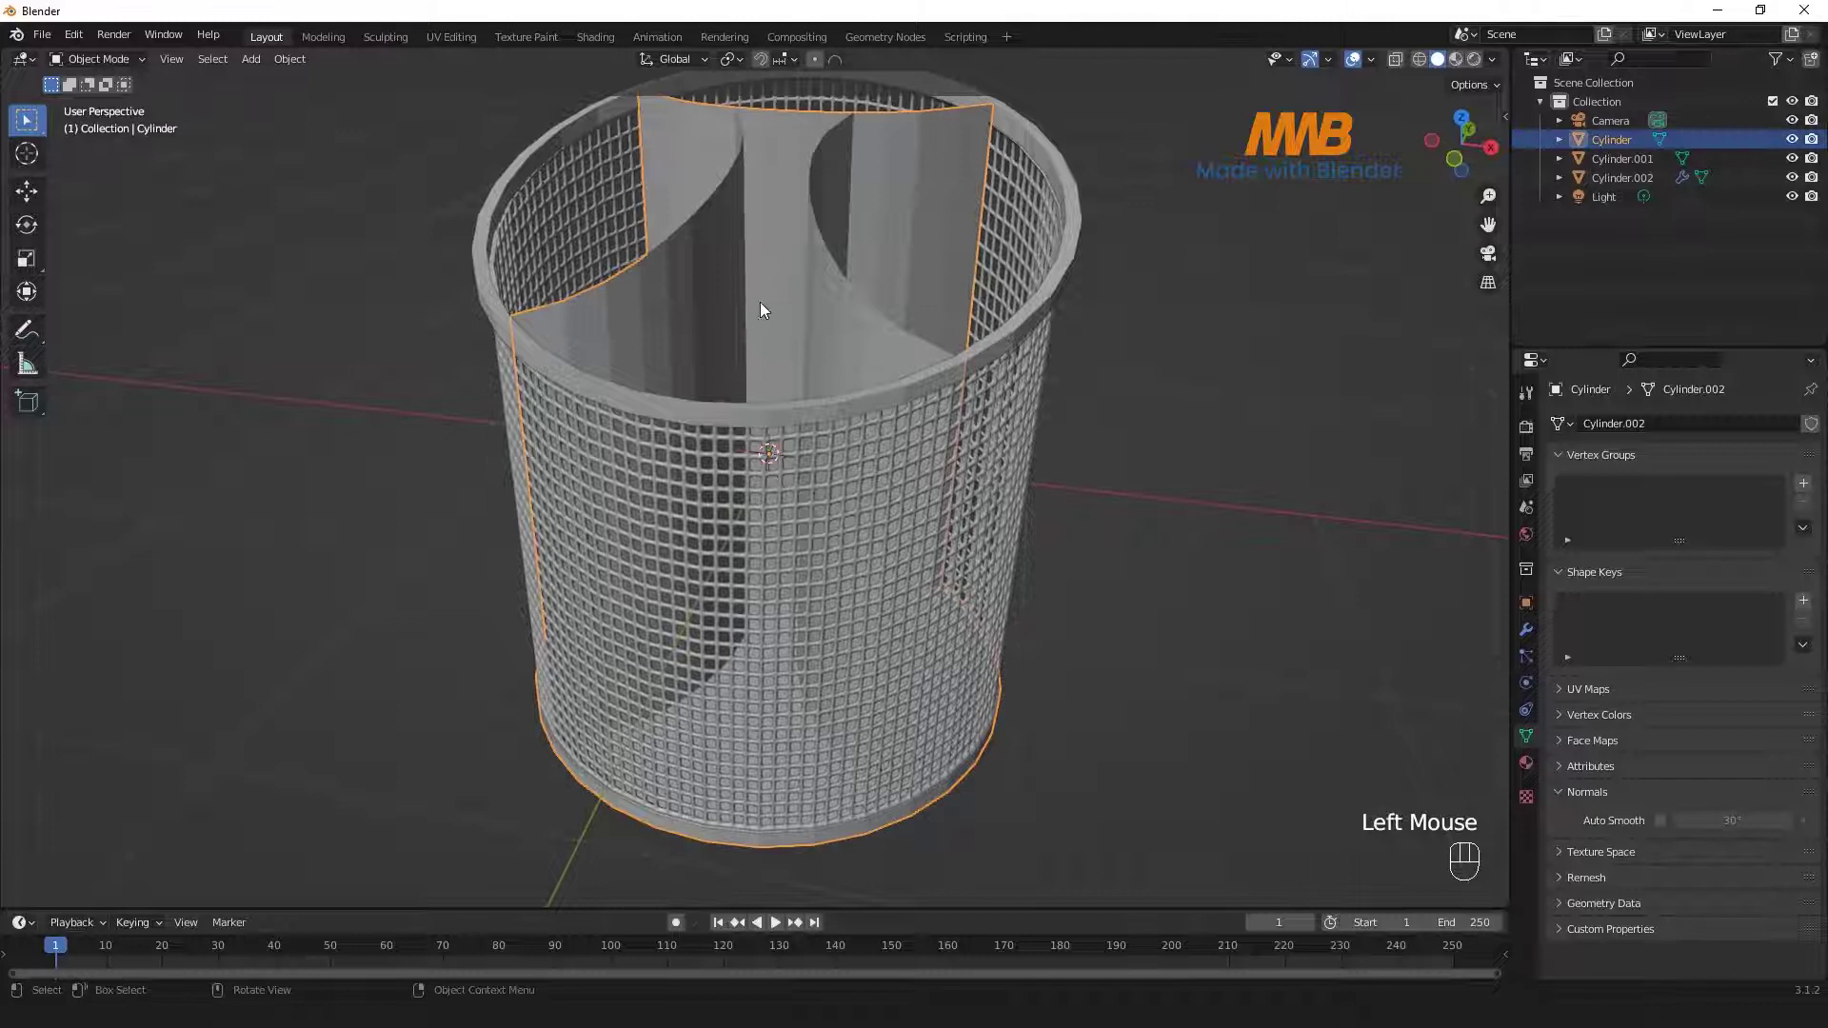
left_click(1531, 636)
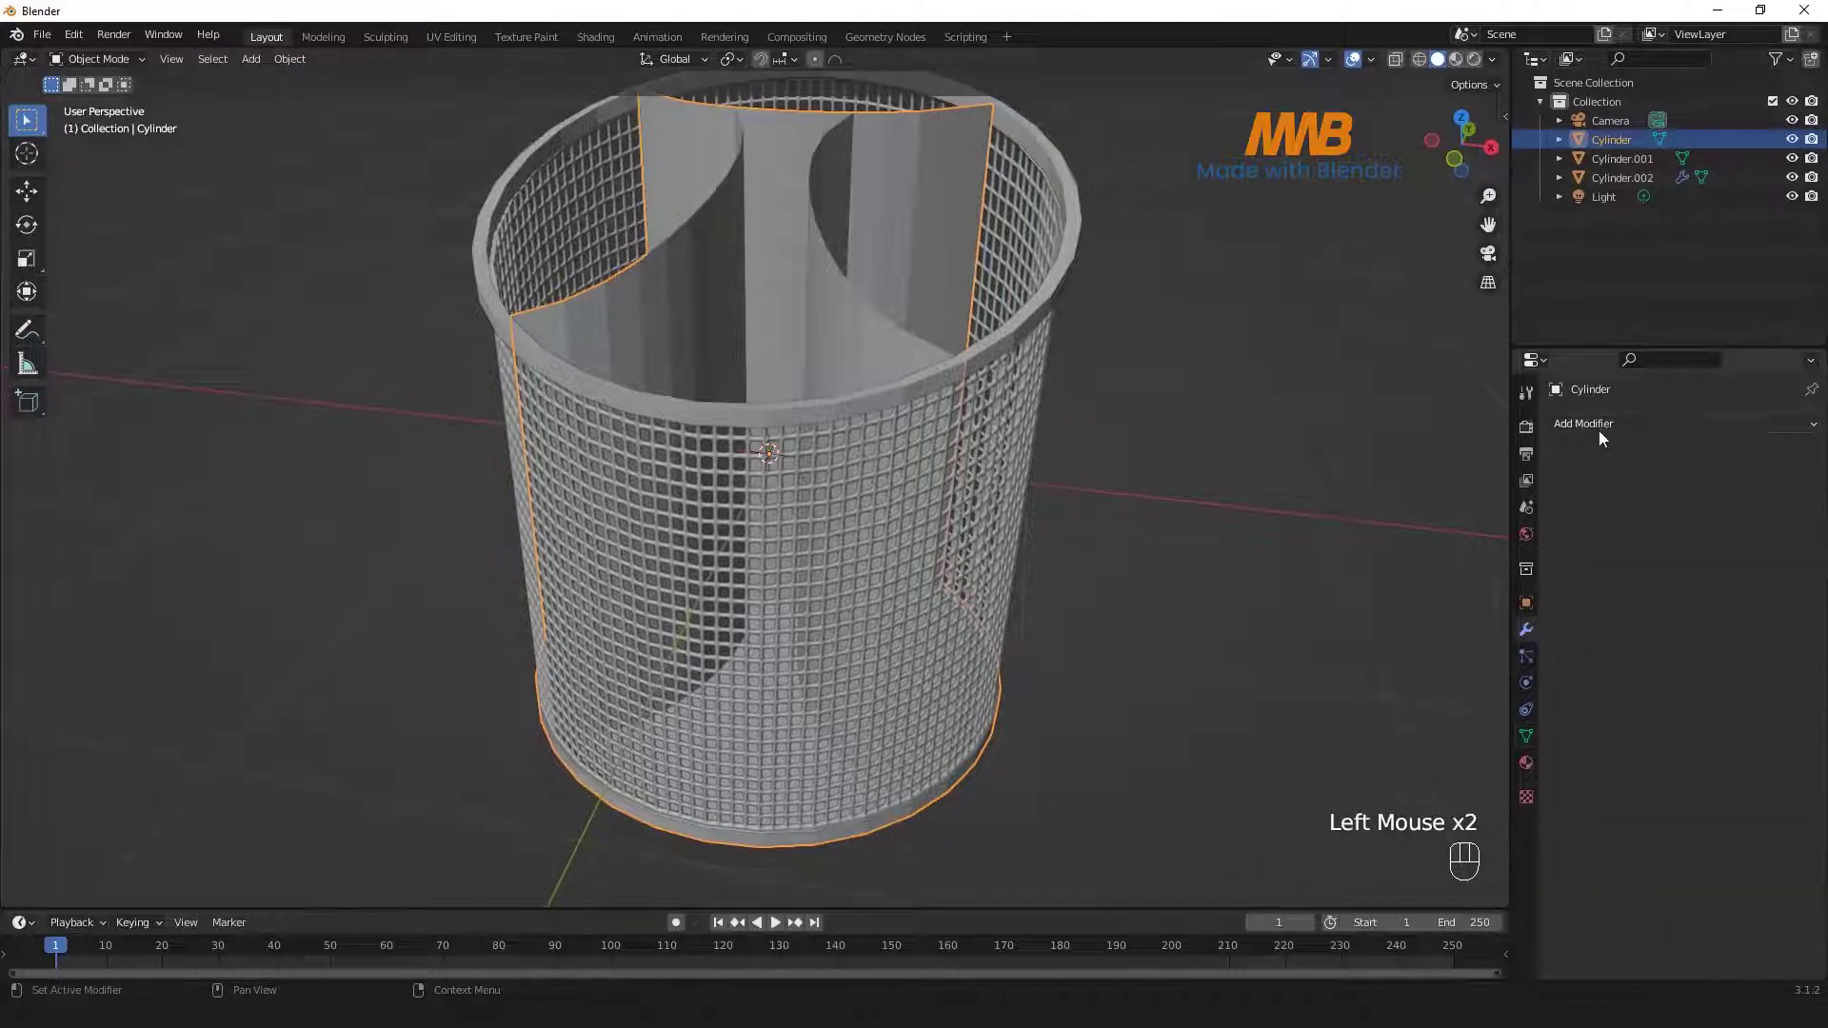
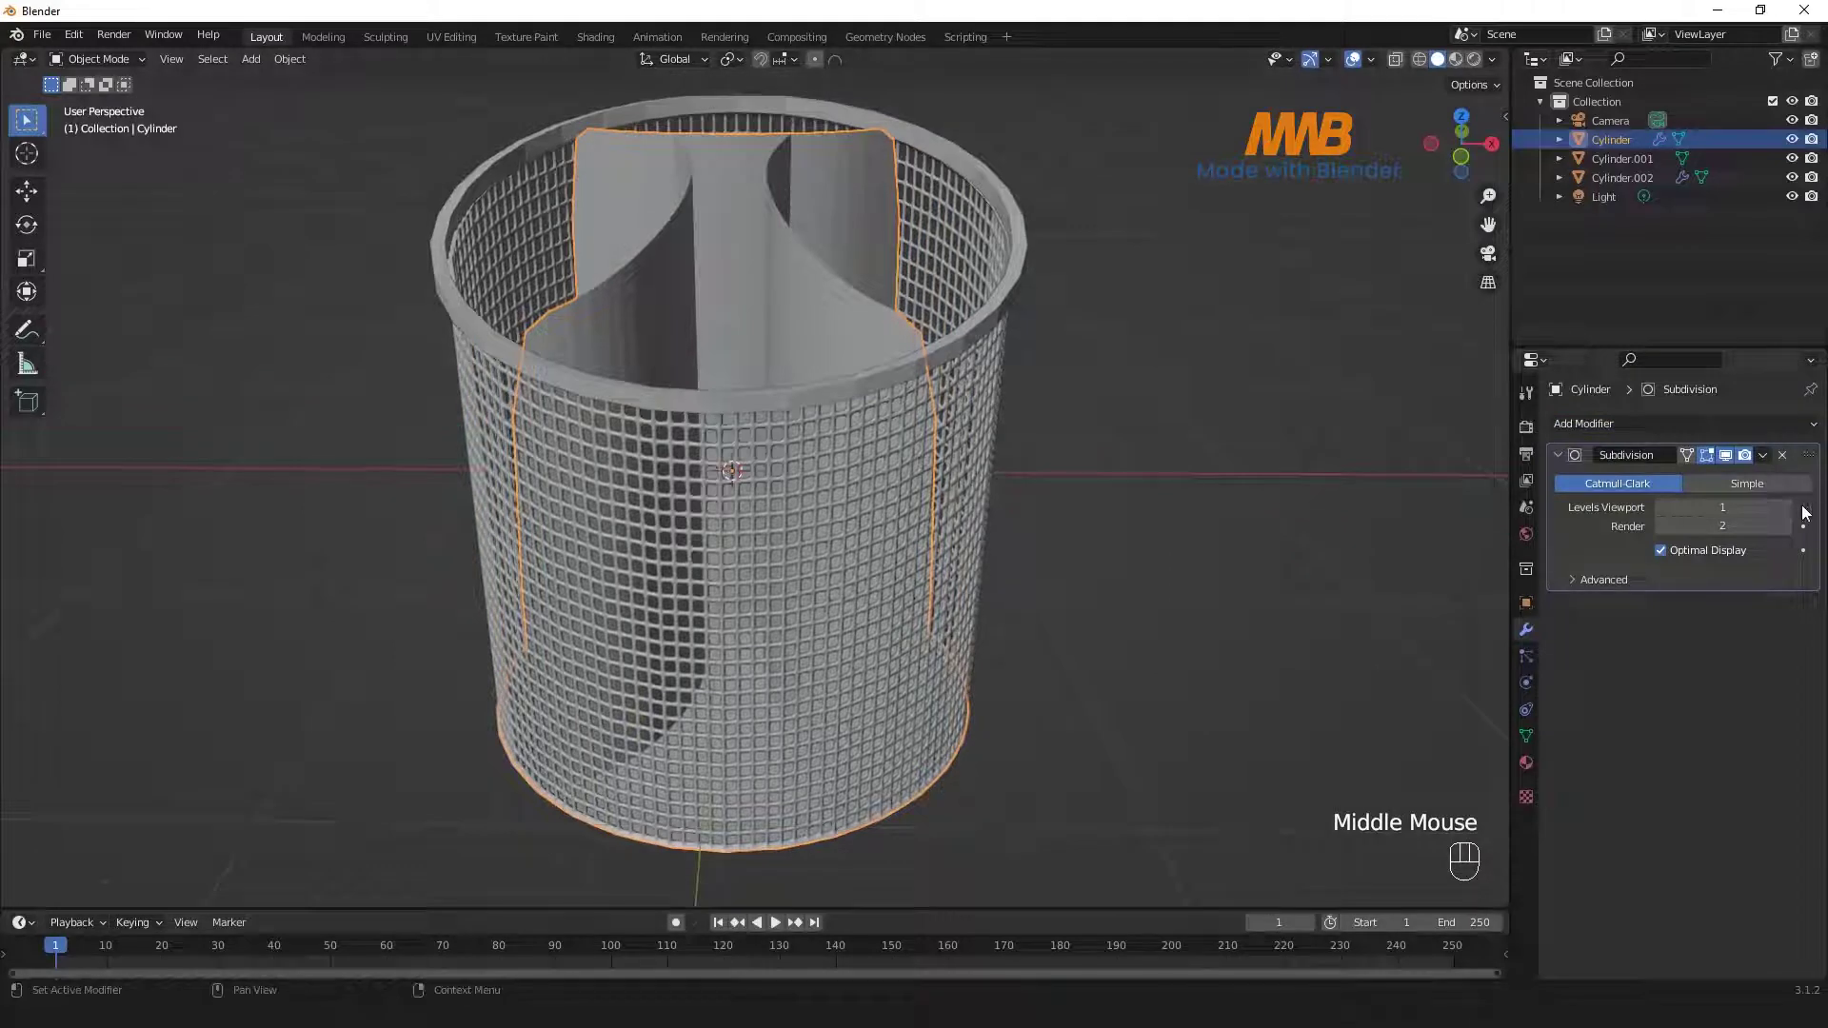
left_click(1794, 511)
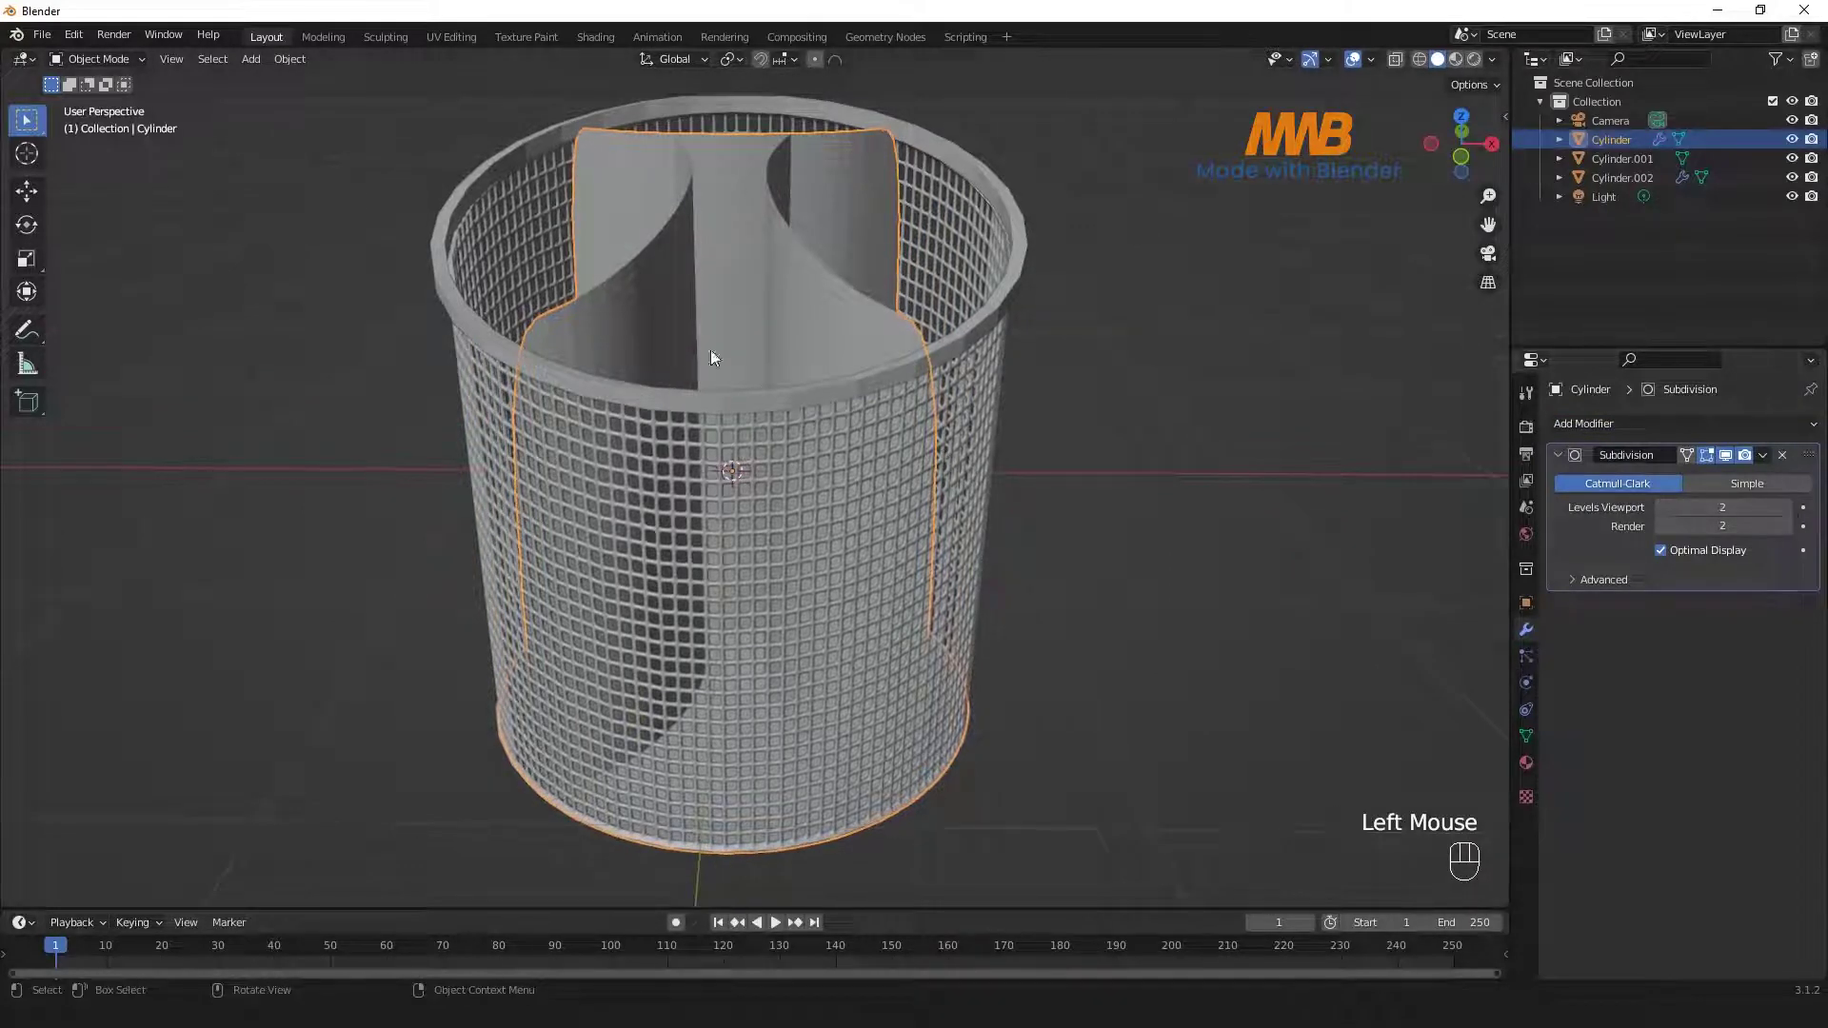
- Shade the dividers smooth and inspect them from around the holder
right_click(736, 245)
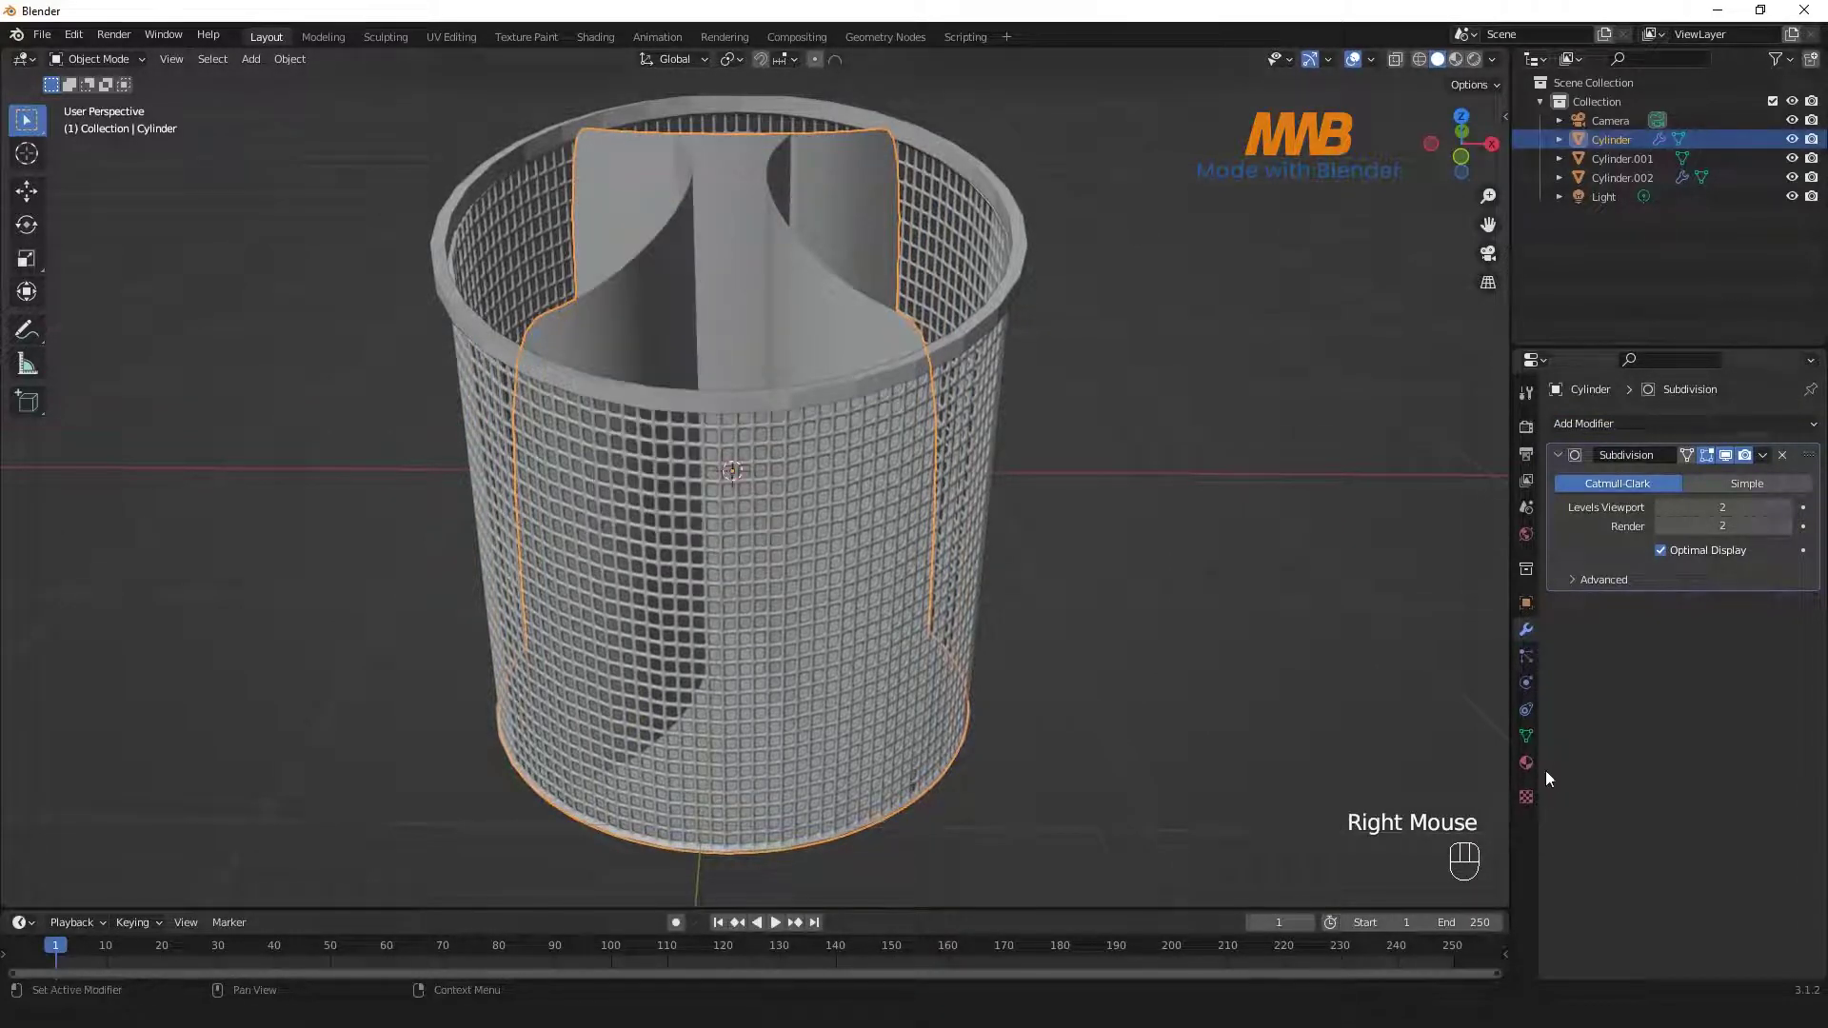
left_click(1535, 743)
left_click(1664, 830)
left_click_drag(1094, 514, 1065, 525)
left_click(1194, 522)
left_click_drag(904, 291, 897, 332)
left_click_drag(955, 334, 816, 331)
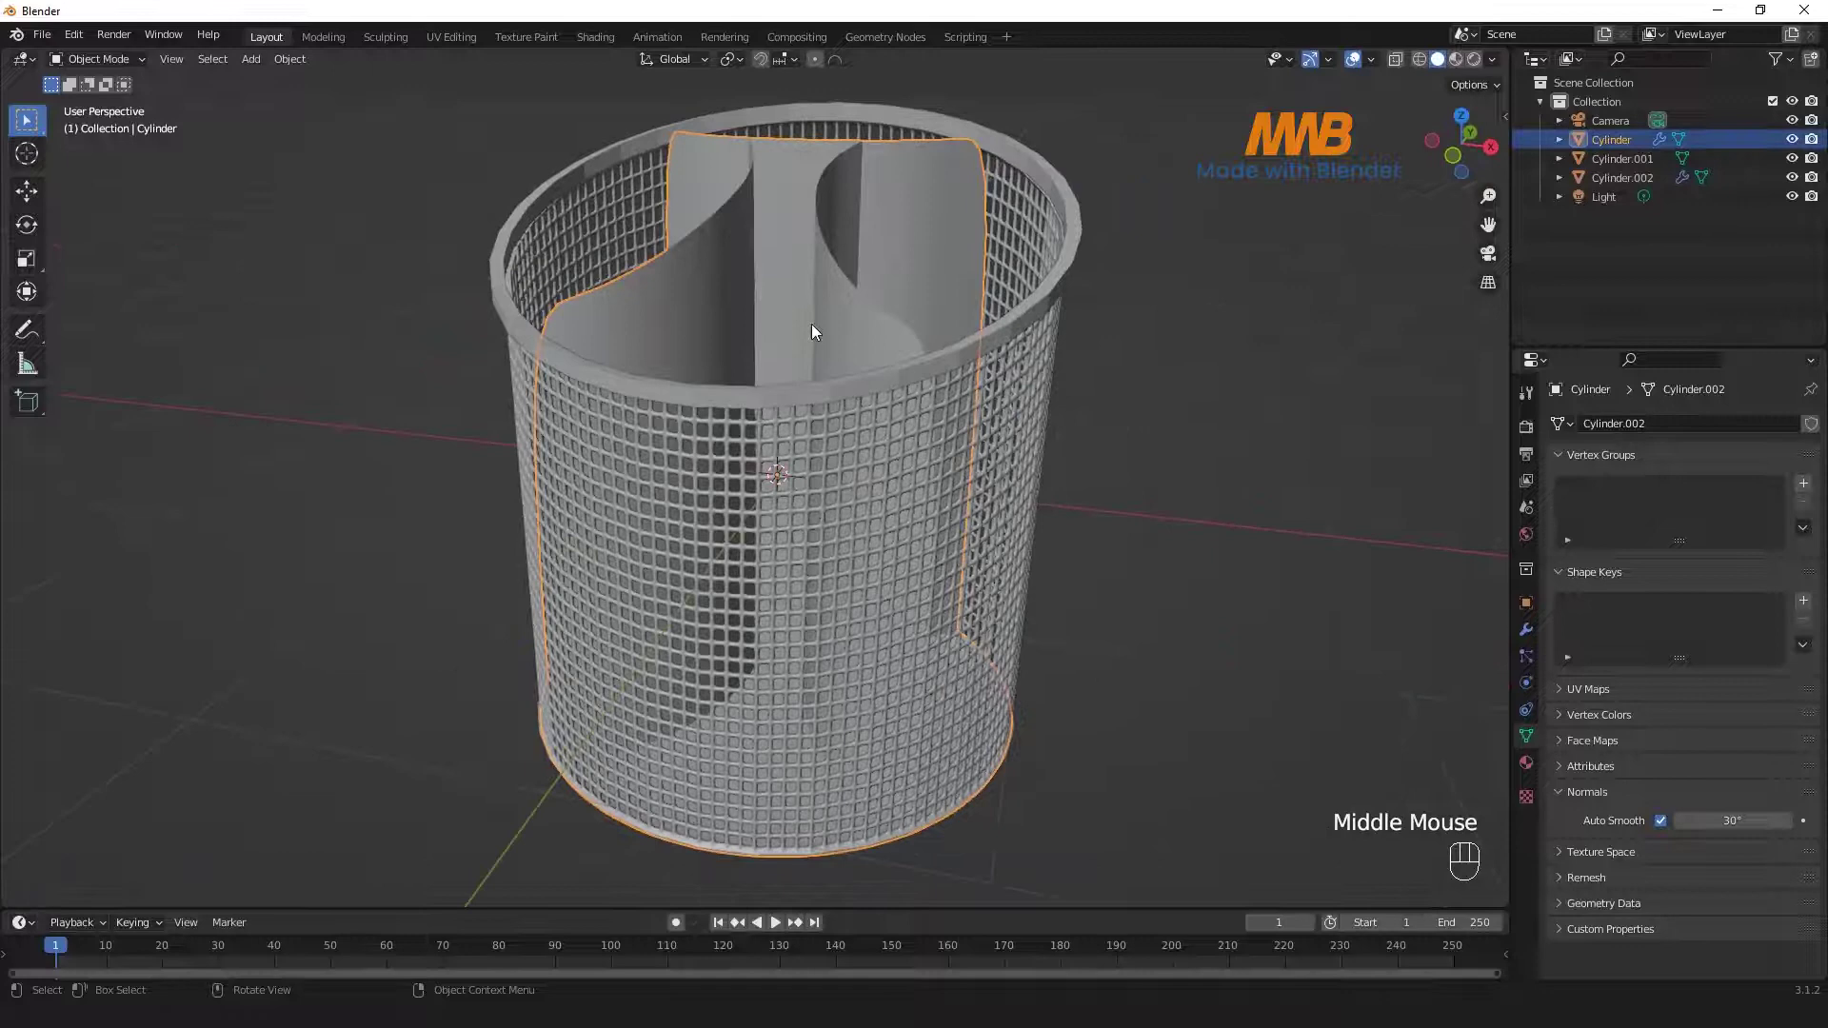
- In front view, slide the dividers' bottom edge loop down to meet the holder's base
left_click_drag(867, 370, 877, 350)
key("KP_1")
key("Tab")
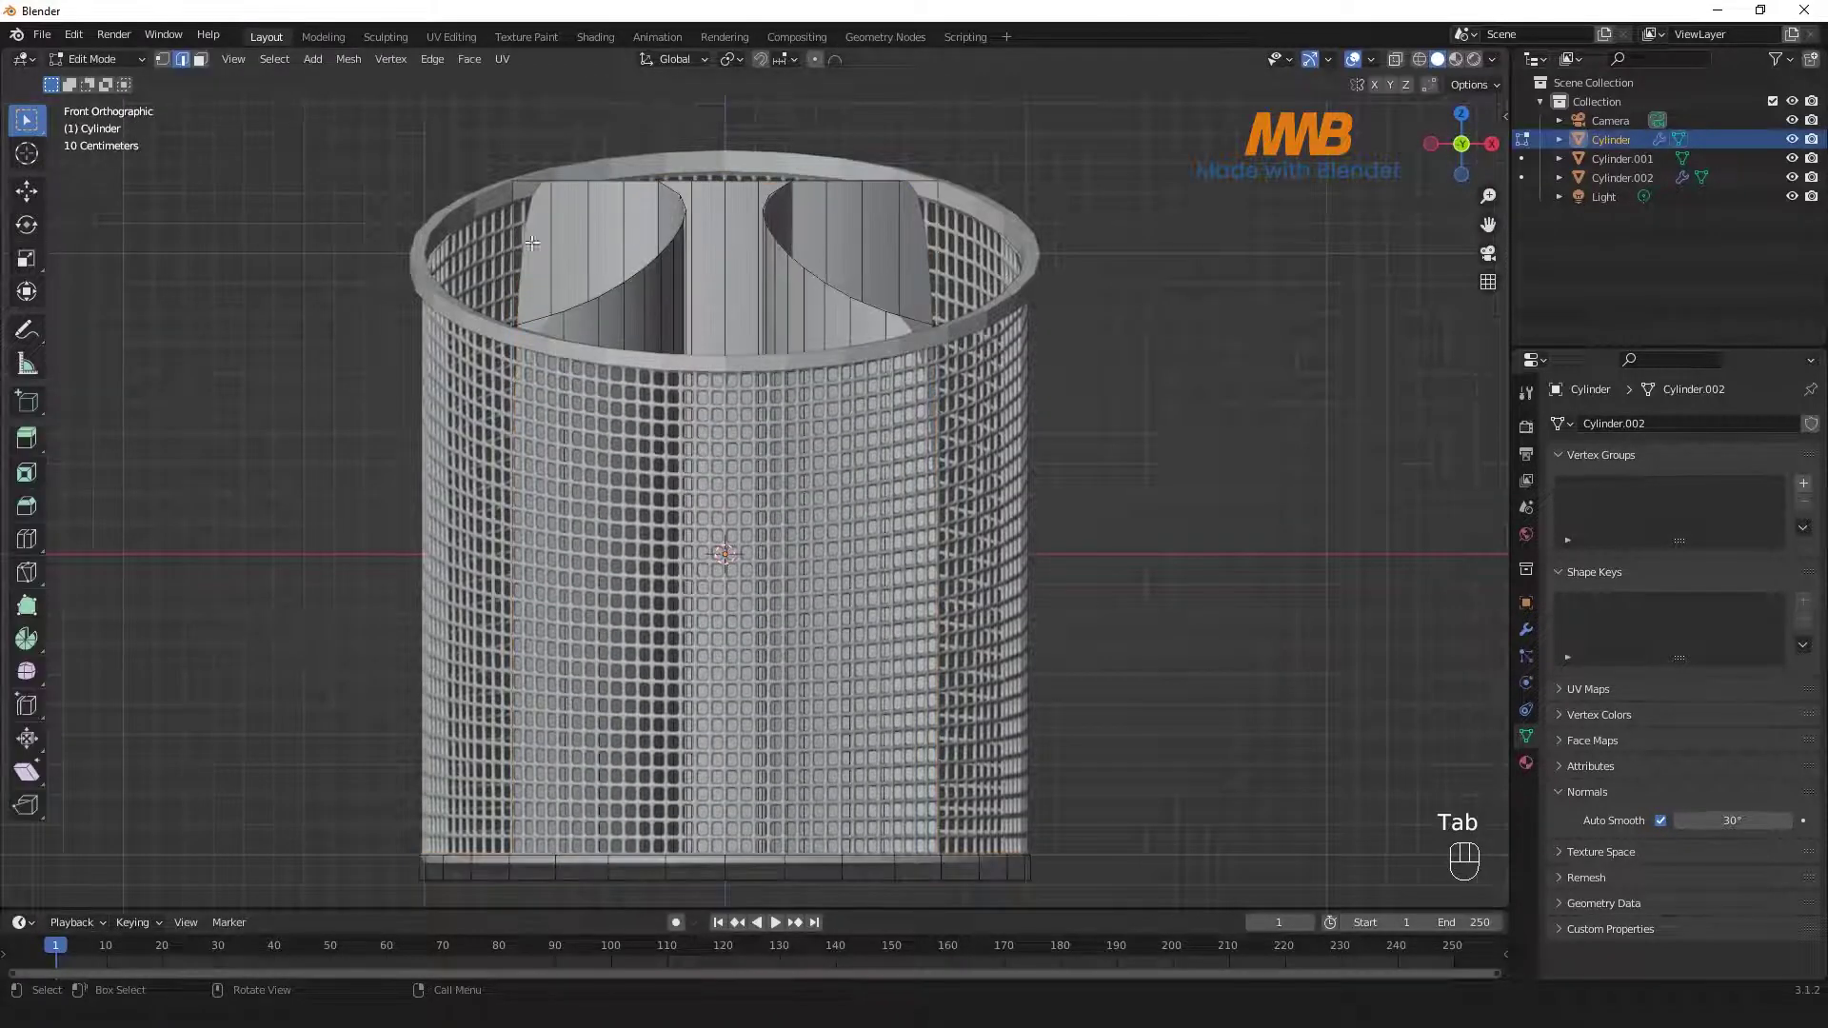
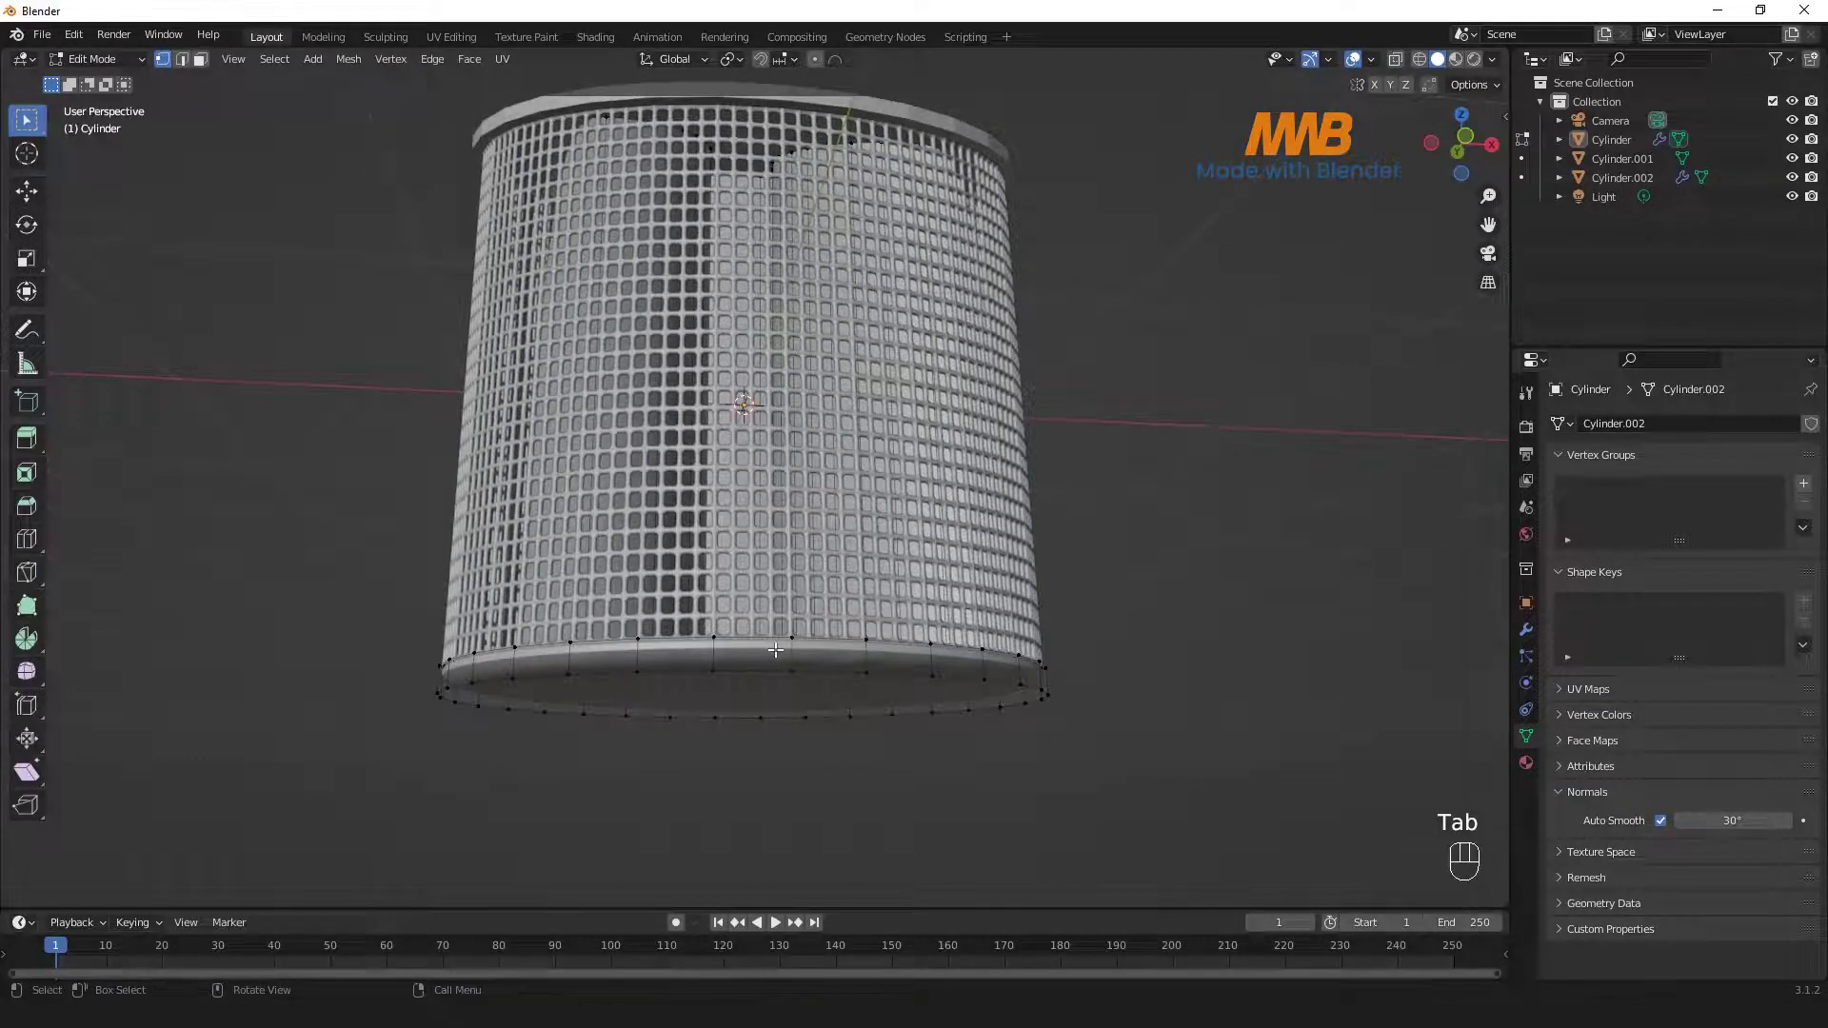
key("KP_1")
key("ctrl+r")
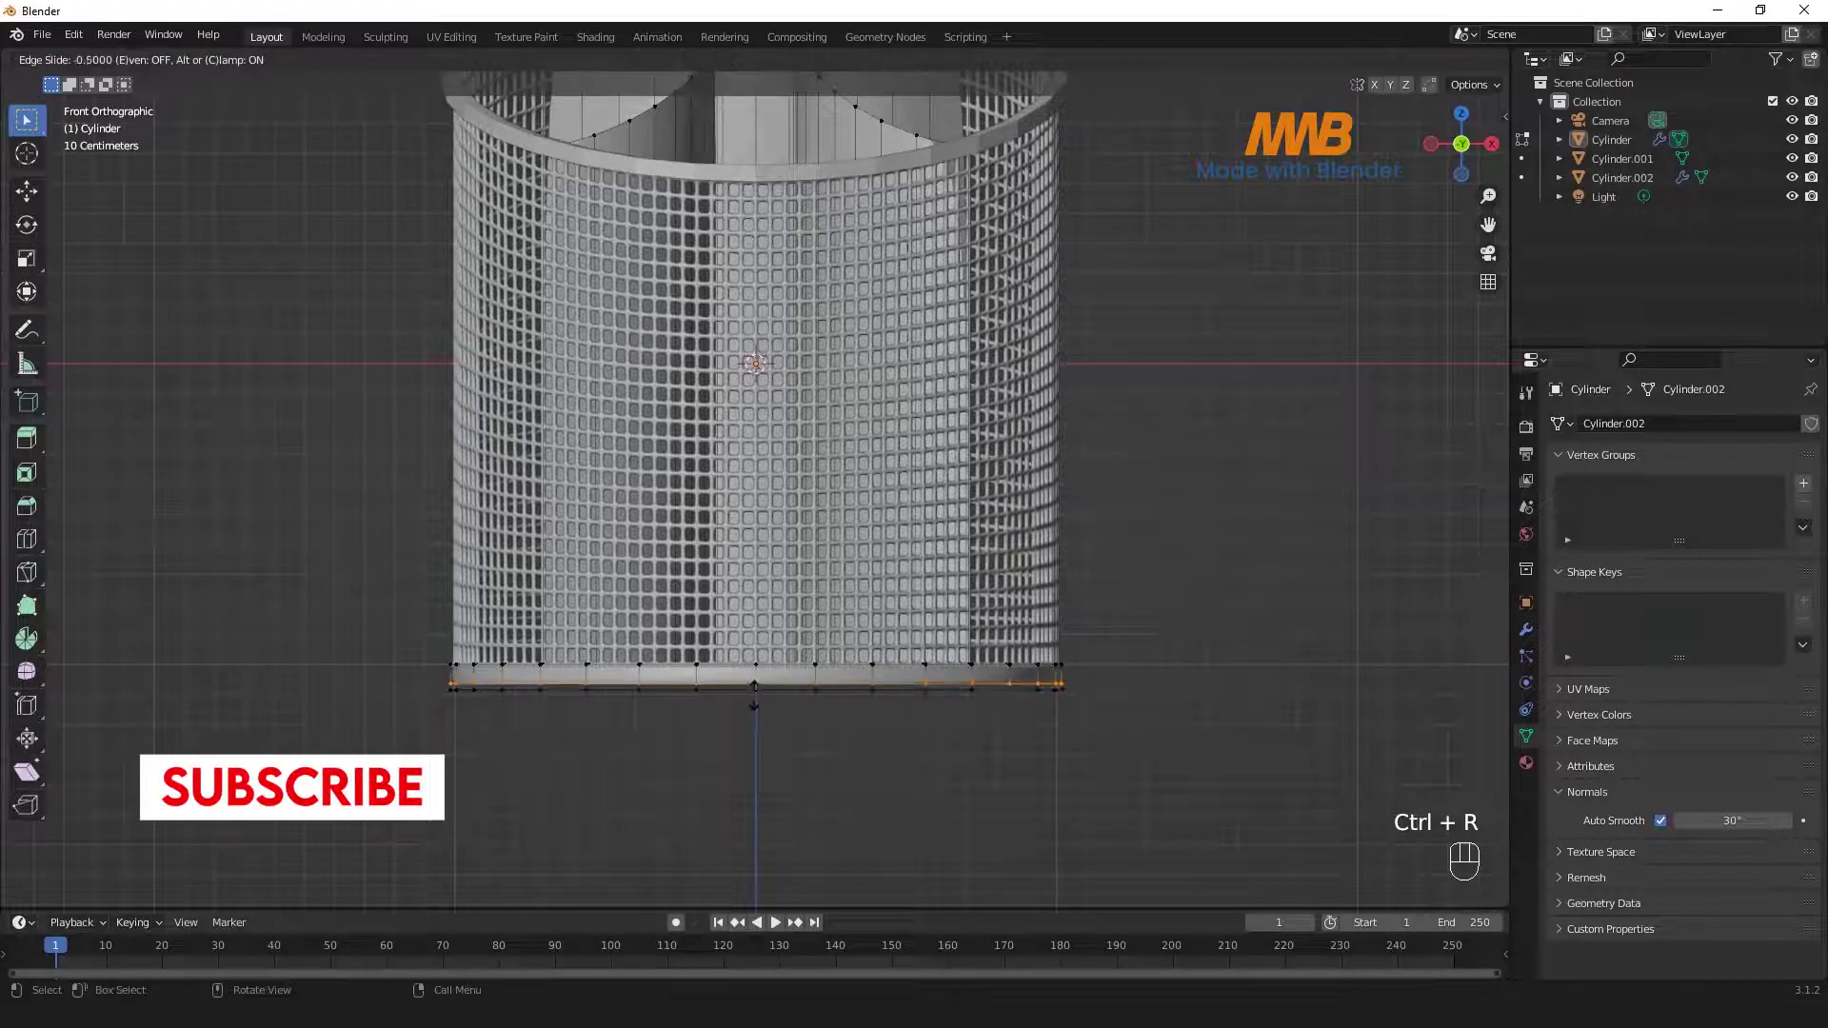
key("Tab")
left_click(879, 770)
- Inspect the result and apply Shade Smooth from the object menu
scroll("up", 3)
left_click_drag(1066, 626, 1006, 593)
scroll("down", 3)
left_click_drag(971, 606, 955, 508)
left_click_drag(976, 602, 903, 463)
left_click(833, 327)
left_click_drag(841, 322, 941, 385)
left_click(1534, 737)
left_click(1650, 808)
left_click(1110, 454)
- Select the rim-and-base shell Cylinder.001 and give it subdivision level 1 (Ctrl+1)
left_click_drag(832, 413, 774, 413)
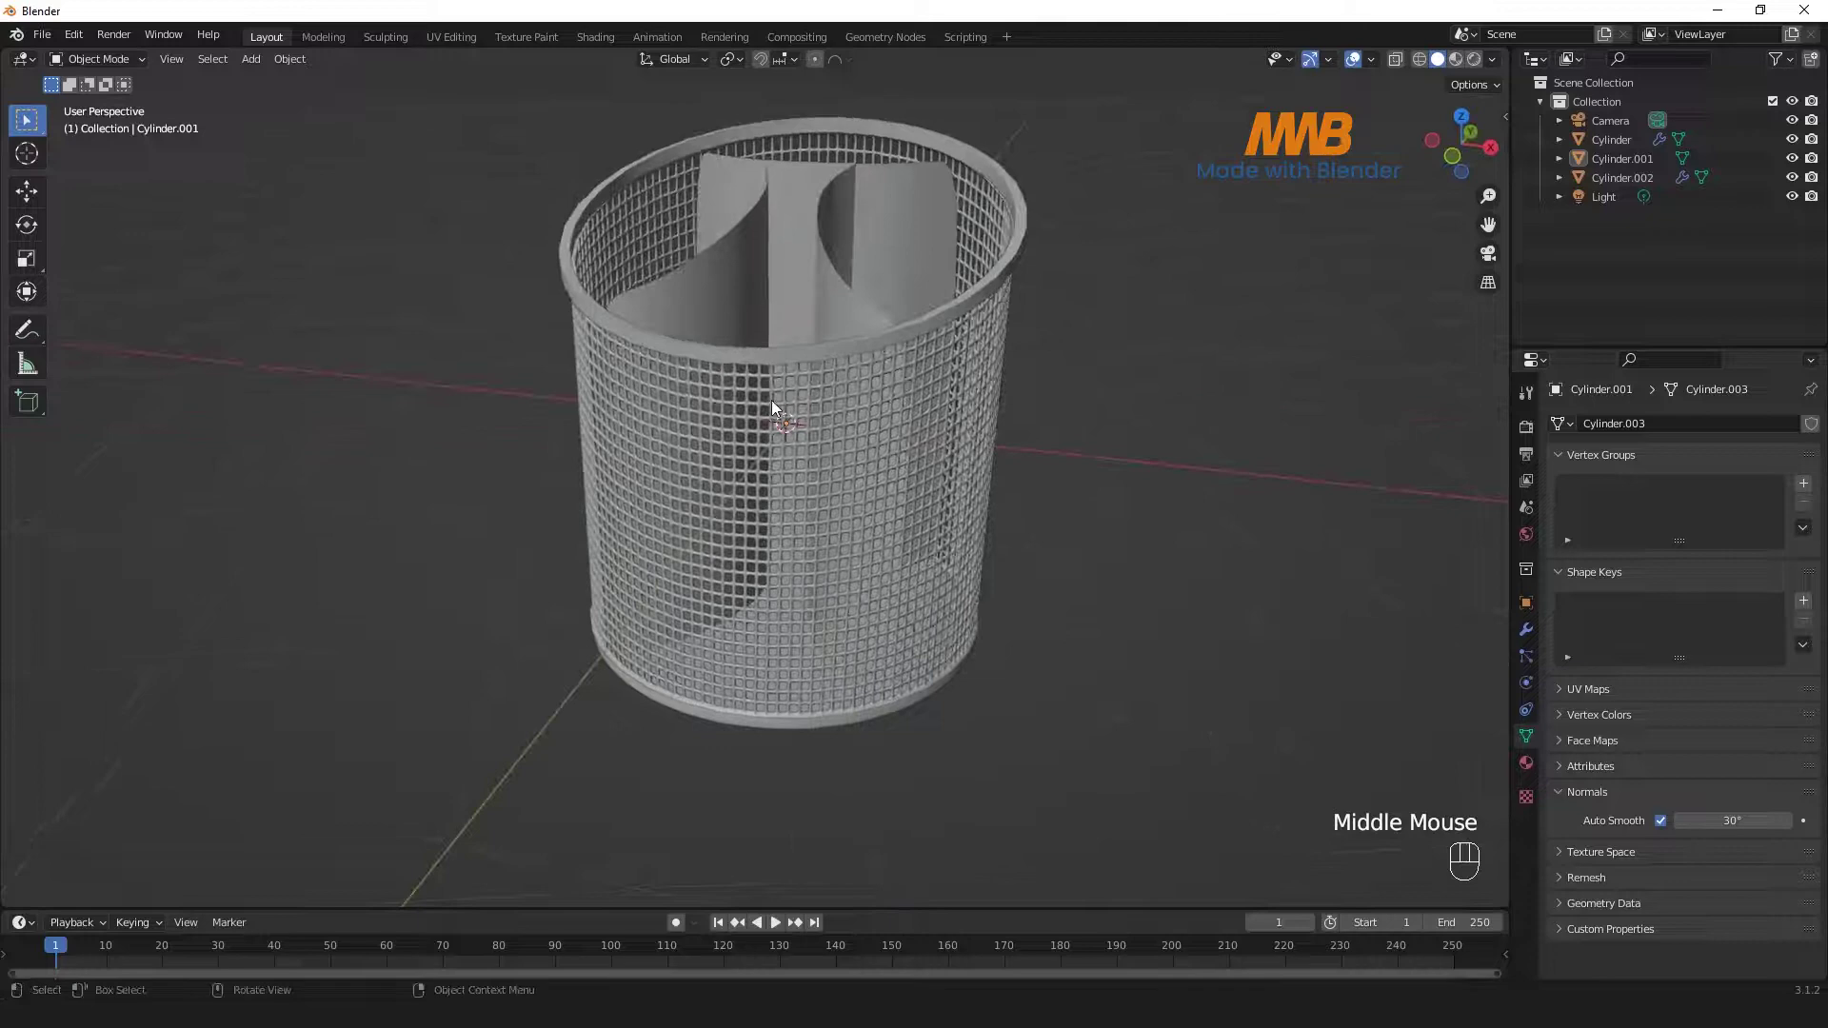
left_click(806, 360)
key("ctrl+1")
- Raise the rim-and-base shell's subdivision to level 2 (Ctrl+2)
left_click(1146, 412)
left_click_drag(690, 416, 780, 469)
scroll("up", 3)
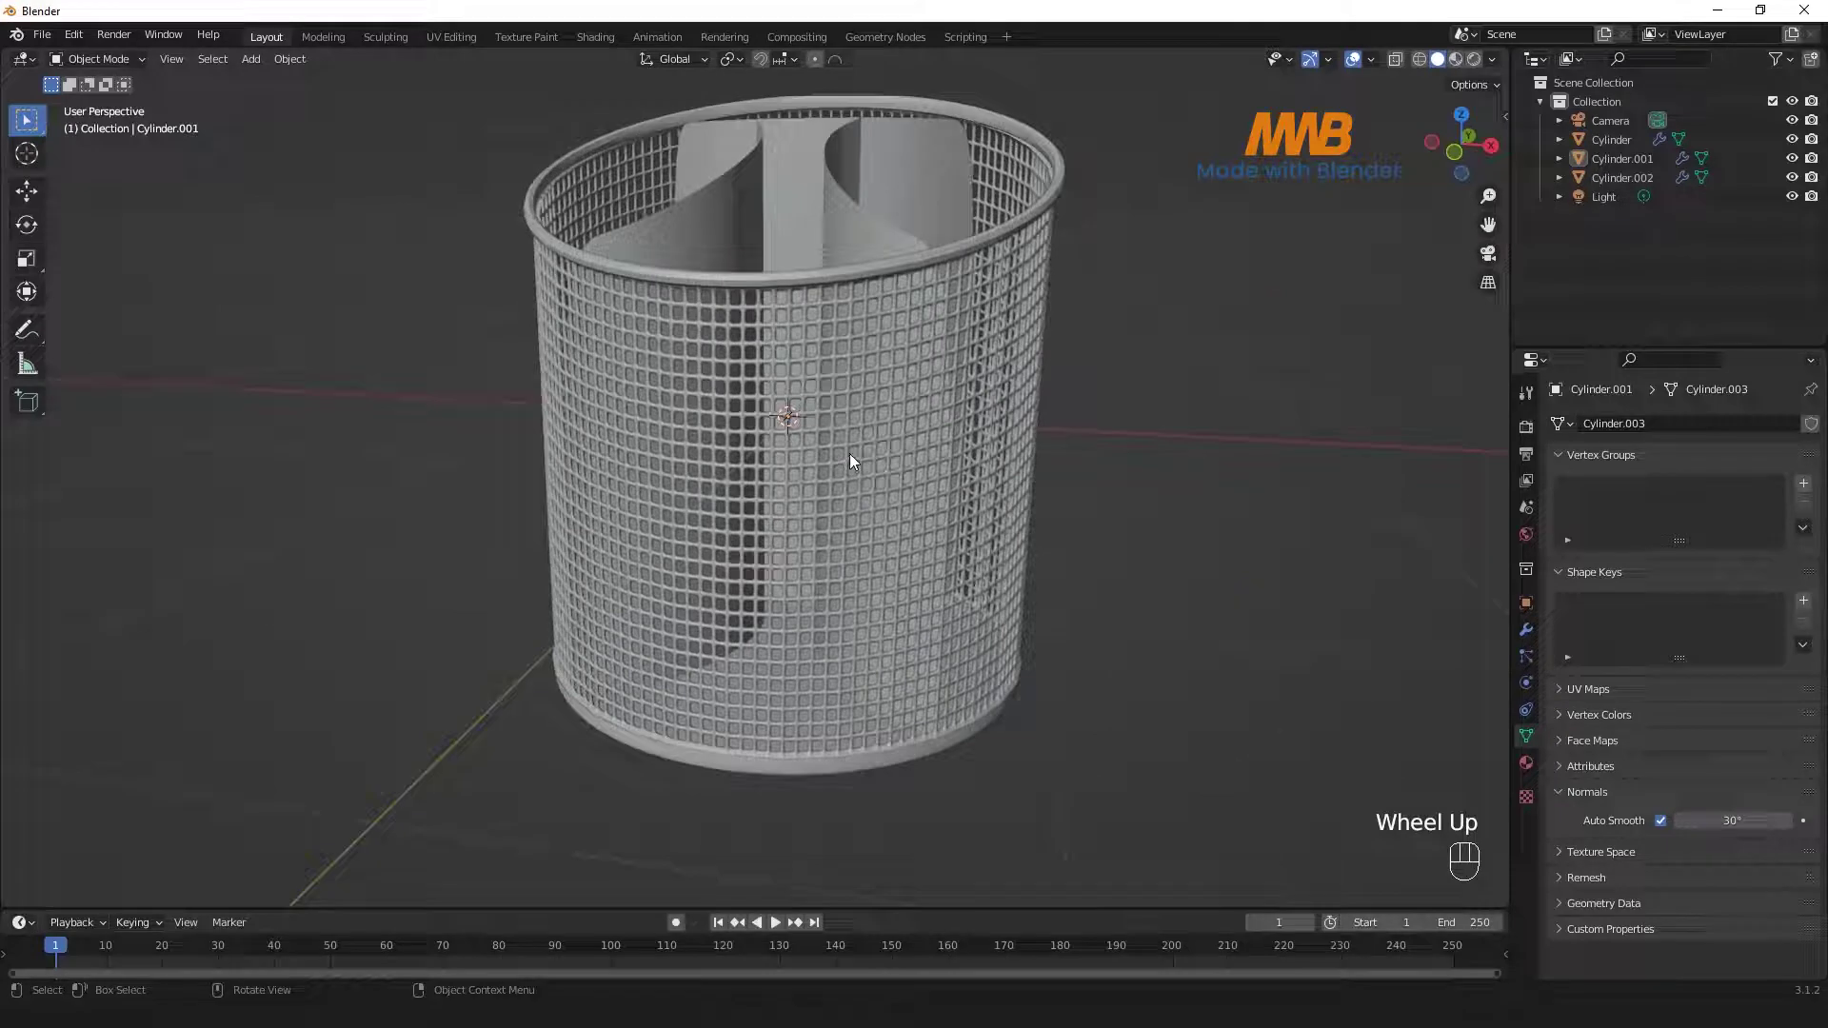
left_click(849, 276)
left_click(849, 277)
key("ctrl+2")
left_click(1221, 365)
- Undo stray viewport changes and select the mesh wall Cylinder.002
left_click_drag(807, 422, 1056, 428)
key("ctrl+z")
middle_click(1031, 437)
key("ctrl+z")
left_click(1257, 449)
middle_click(879, 376)
- Frame the pen holder and switch the viewport to Material Preview shading
left_click_drag(926, 383, 895, 492)
scroll("down", 3)
left_click_drag(892, 501, 940, 473)
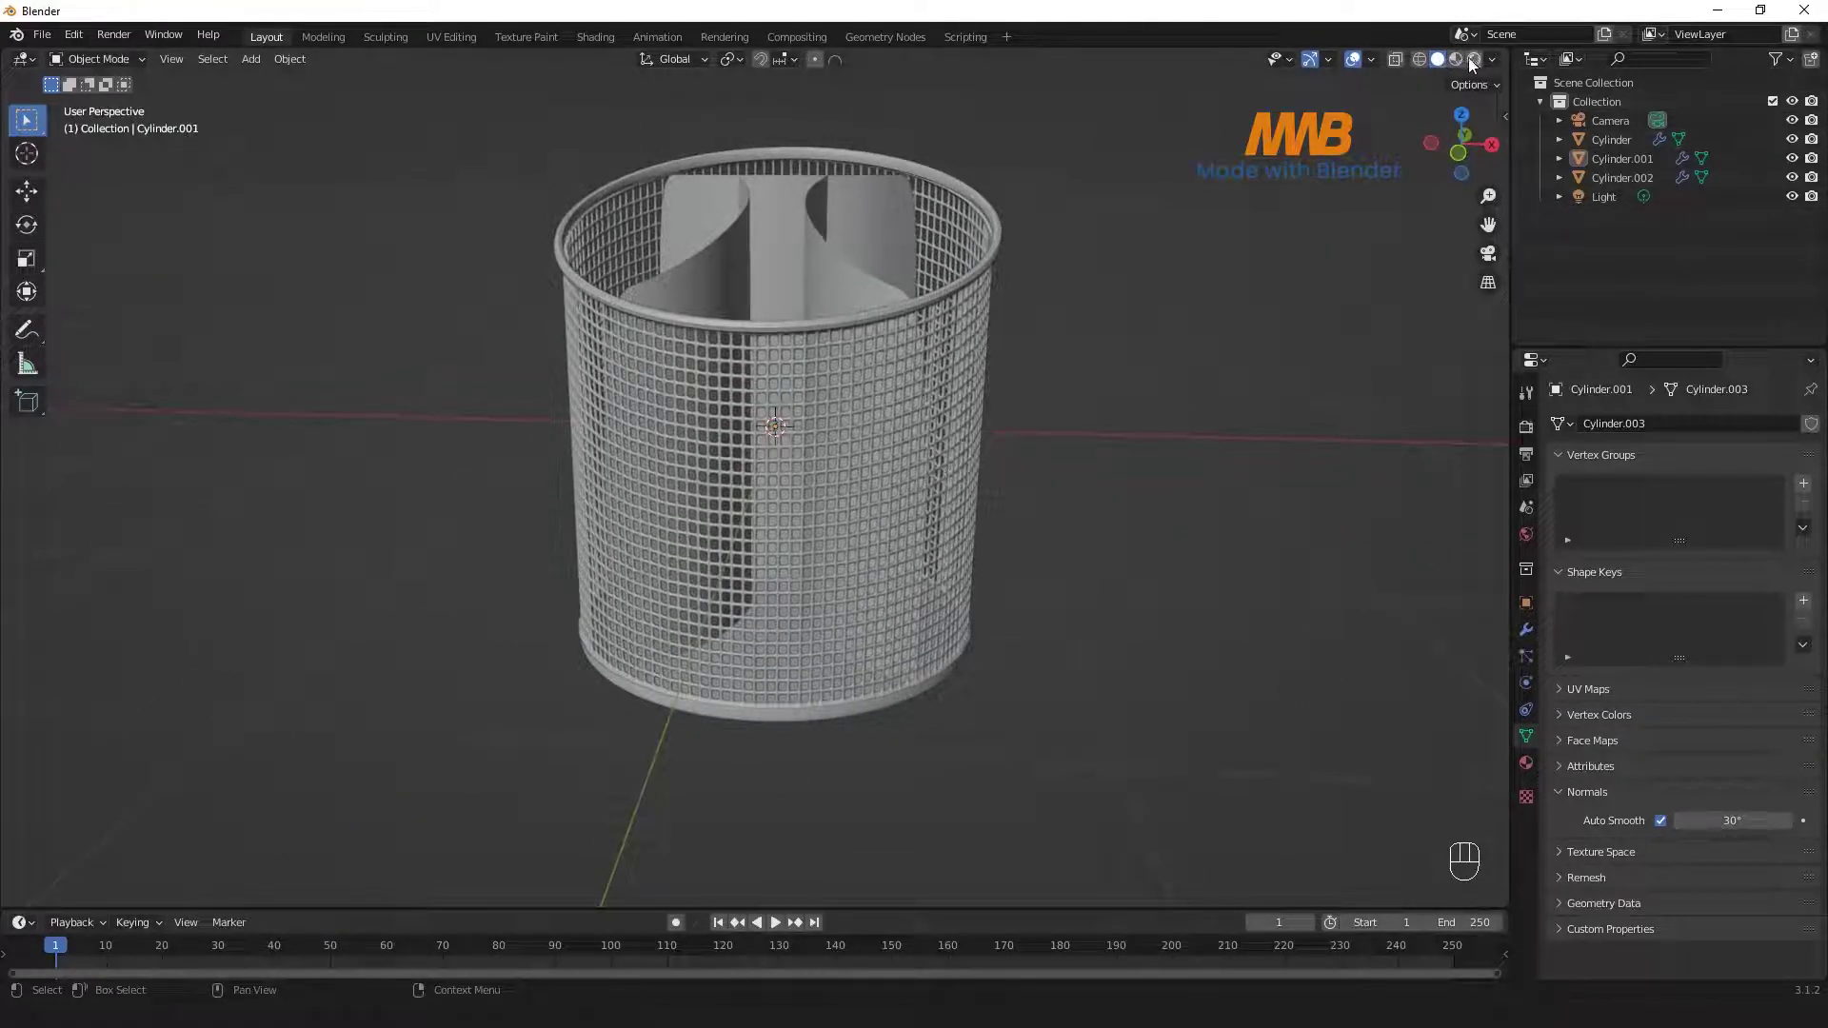
scroll("down", 3)
left_click_drag(886, 436, 903, 444)
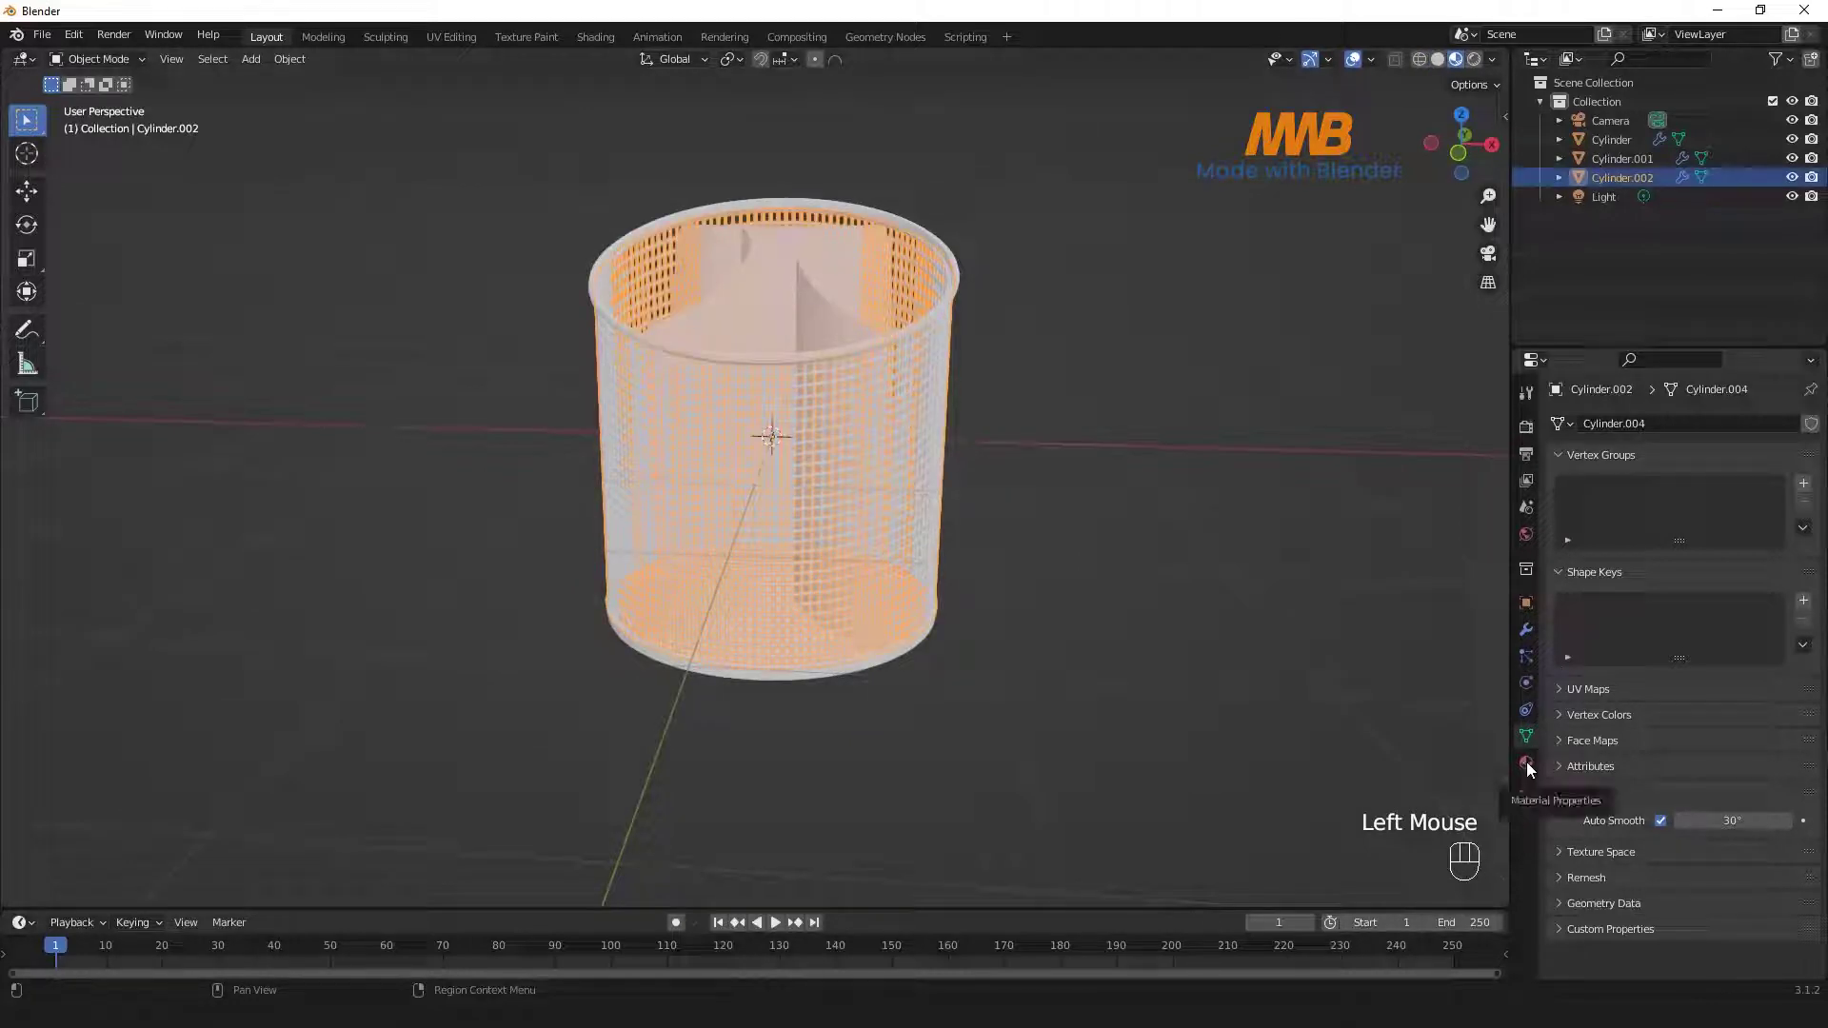
- Create a new material on the mesh basket with an orange base colour
left_click(1533, 768)
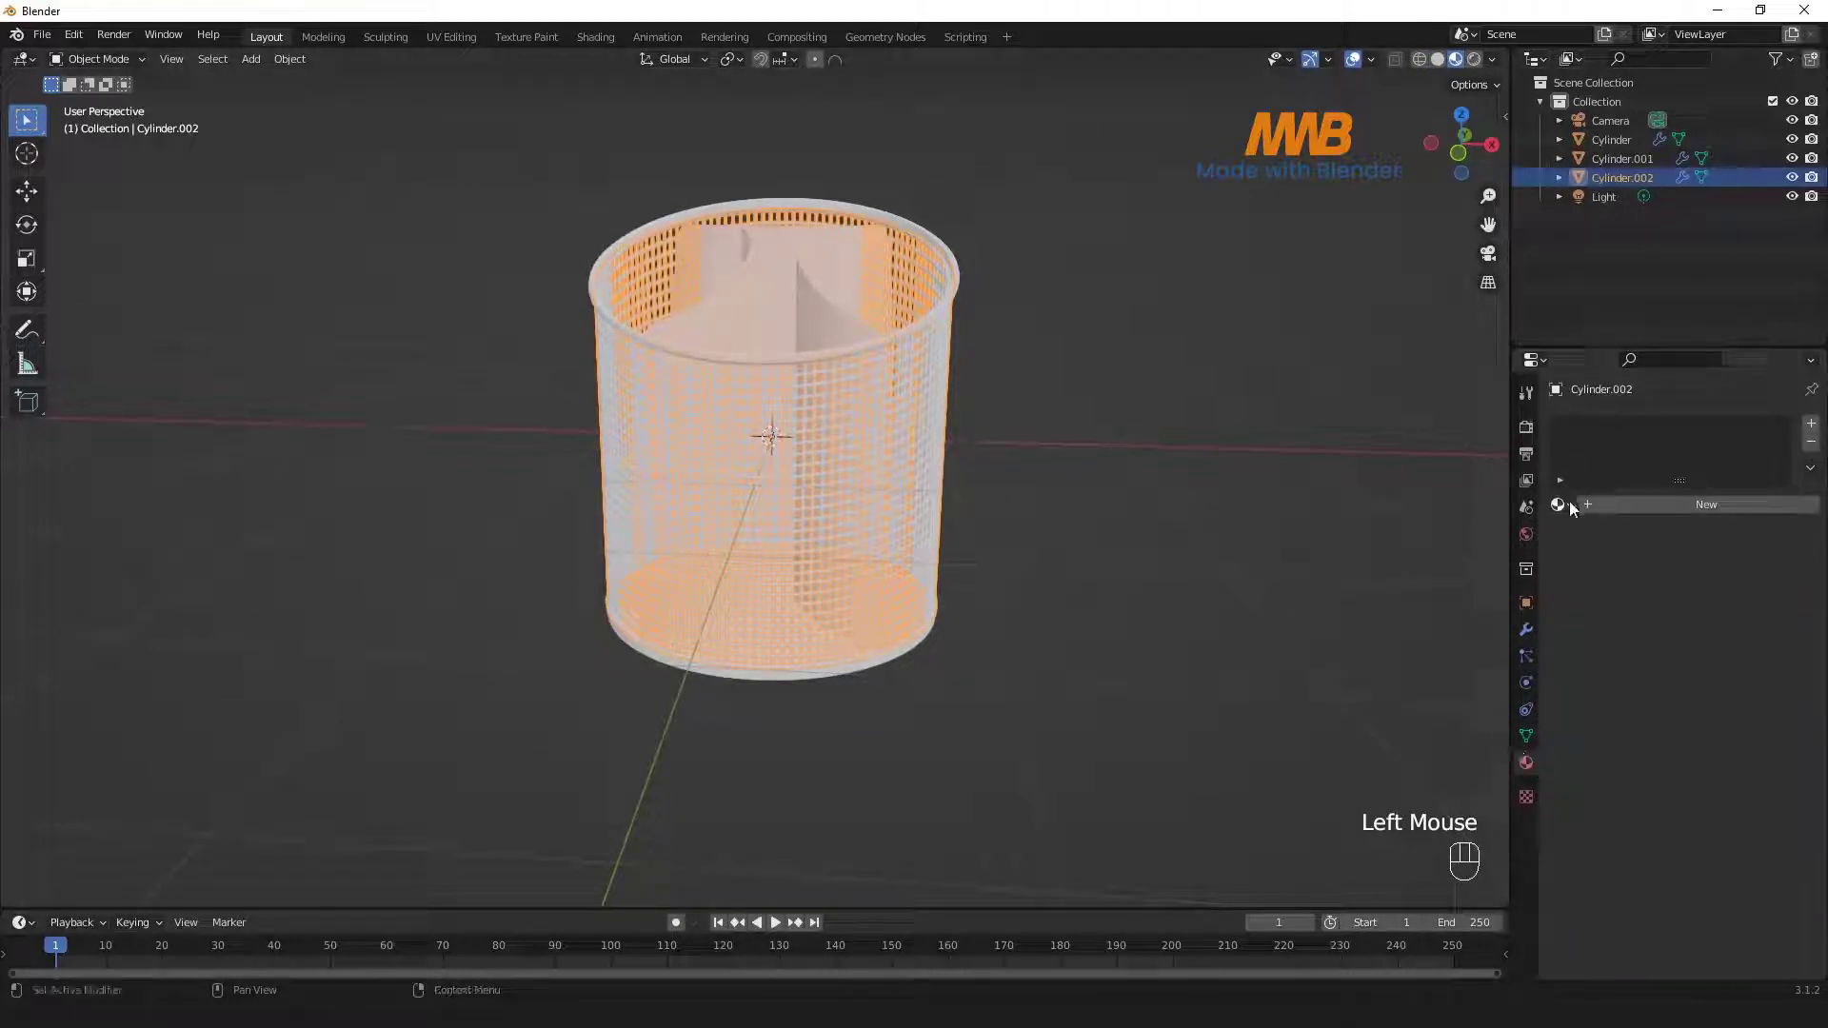
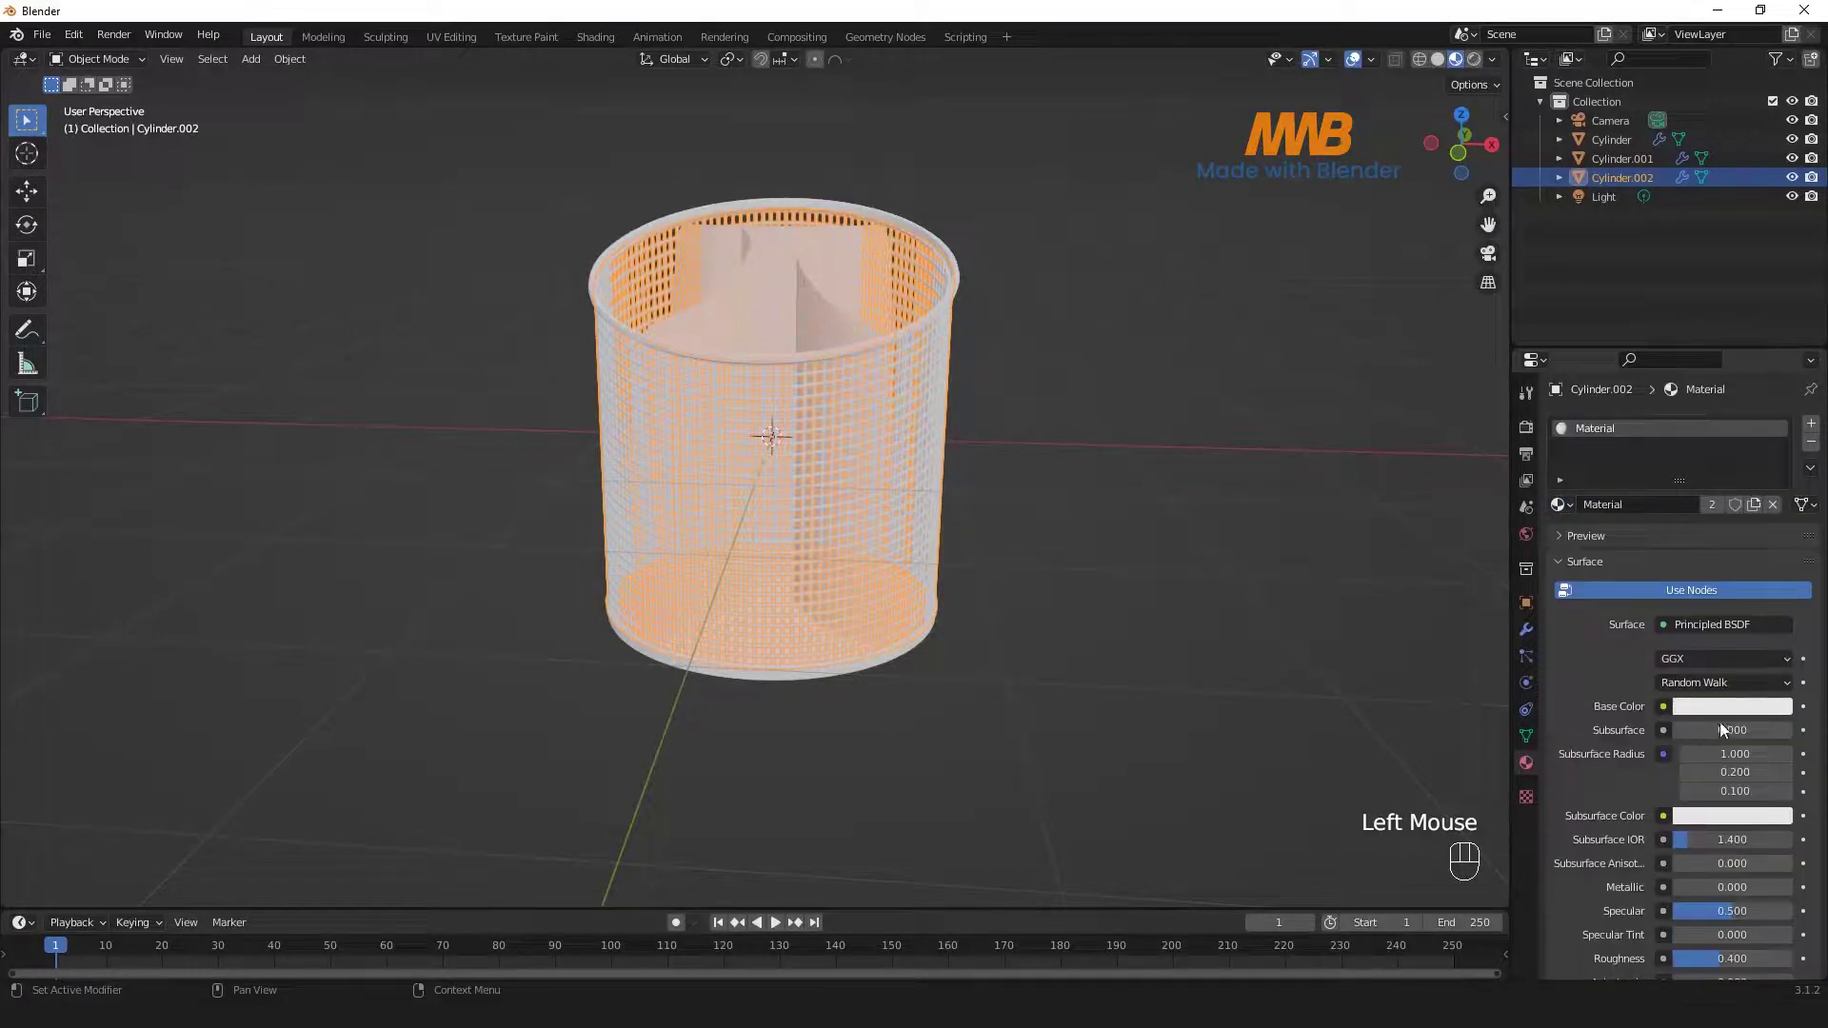
left_click(1721, 711)
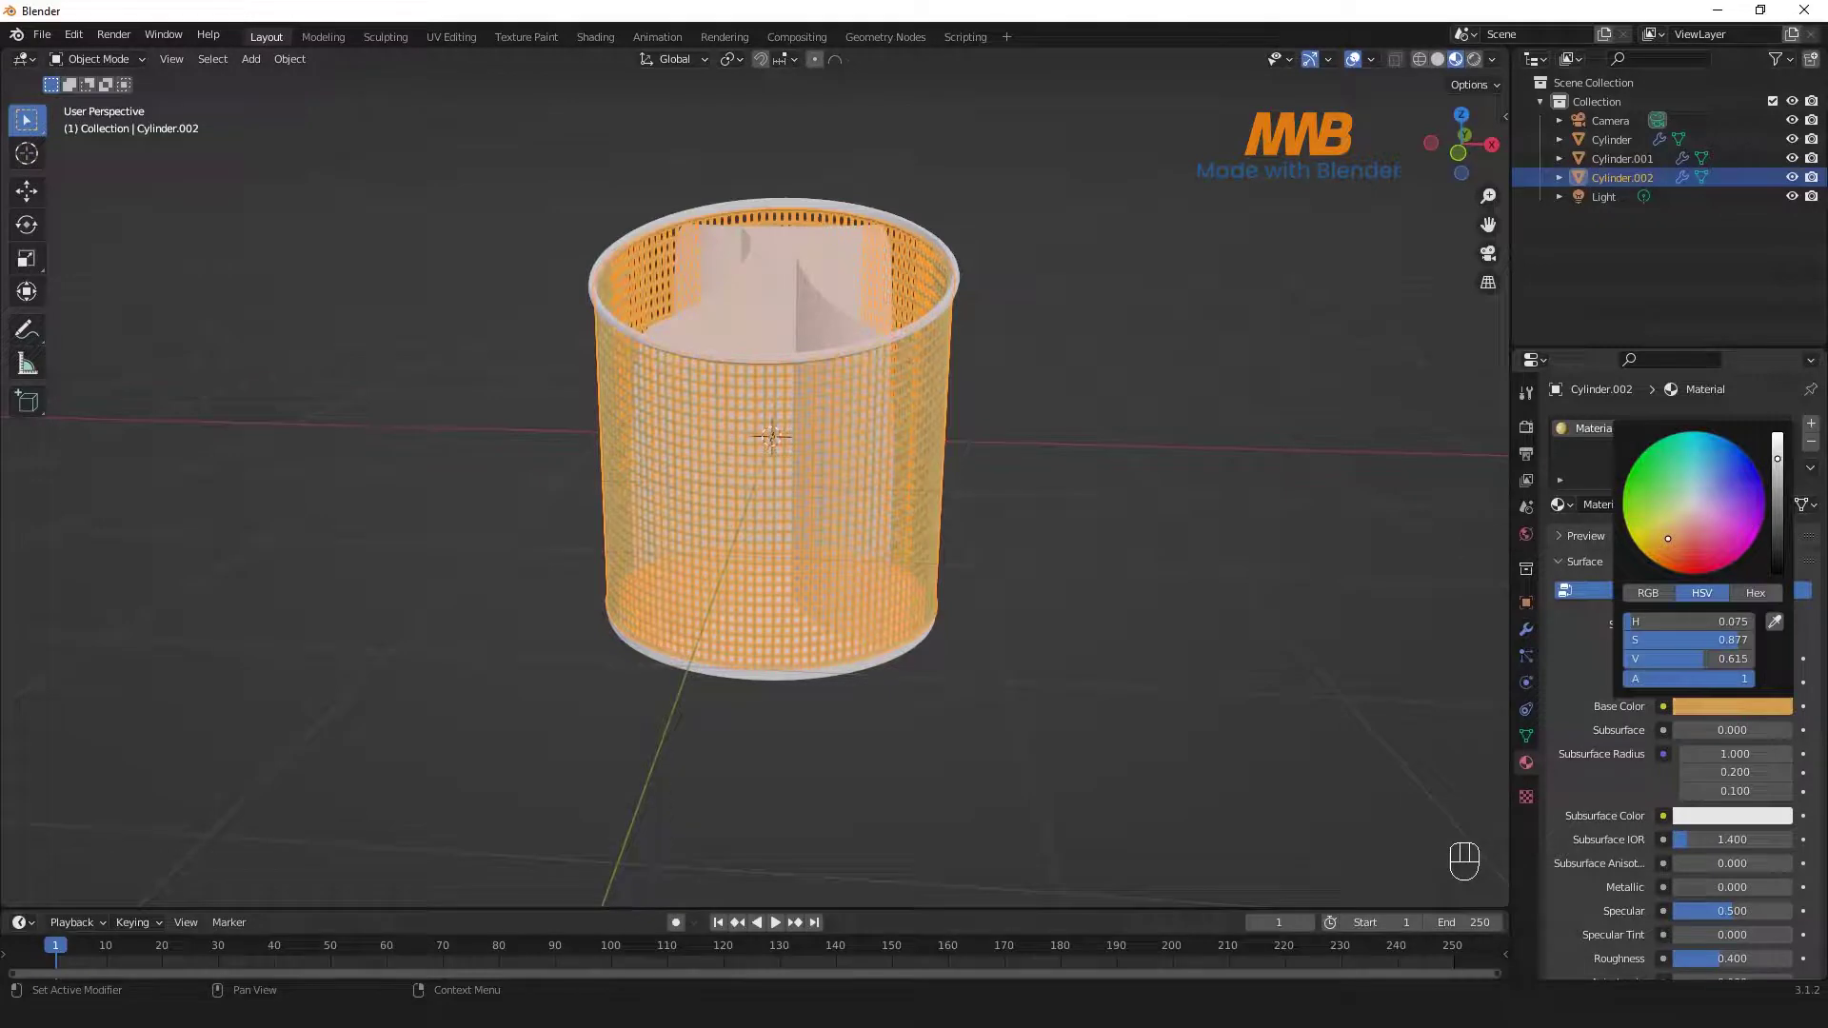
left_click(1057, 519)
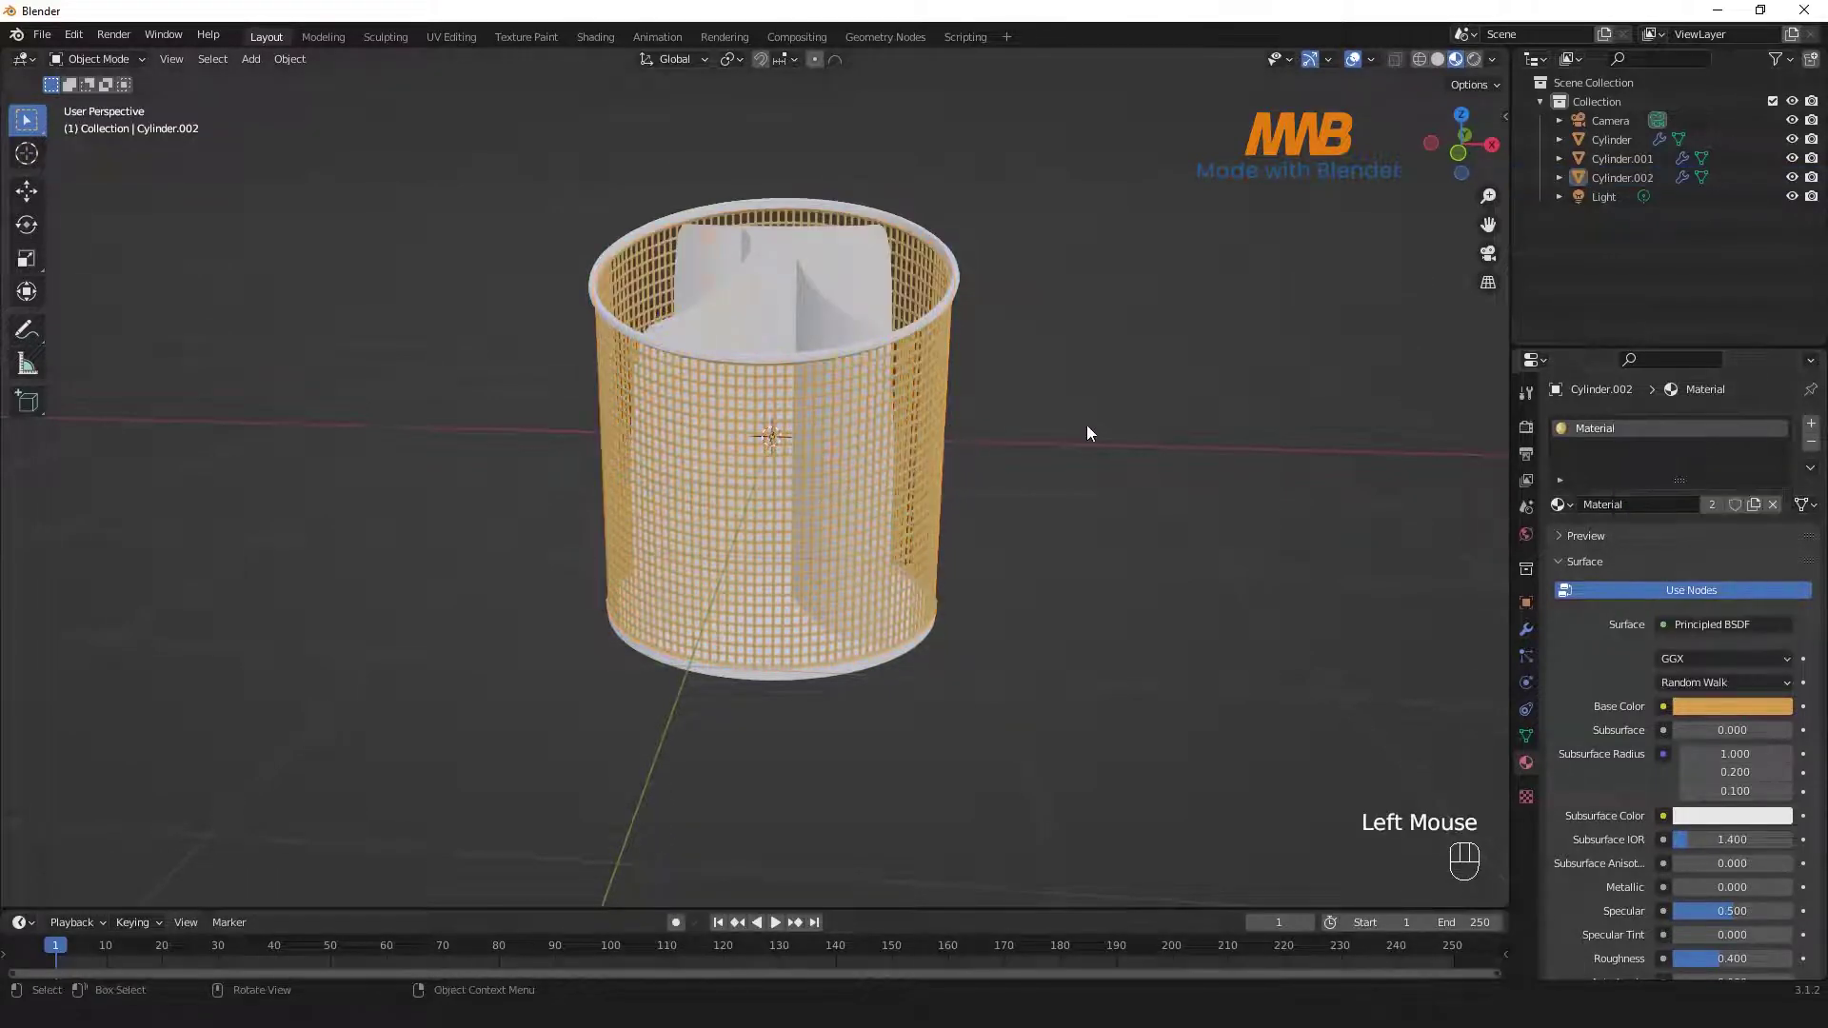
- Link the orange material to the rim and dividers so the whole holder shares it
left_click_drag(1011, 384, 929, 371)
left_click(907, 343)
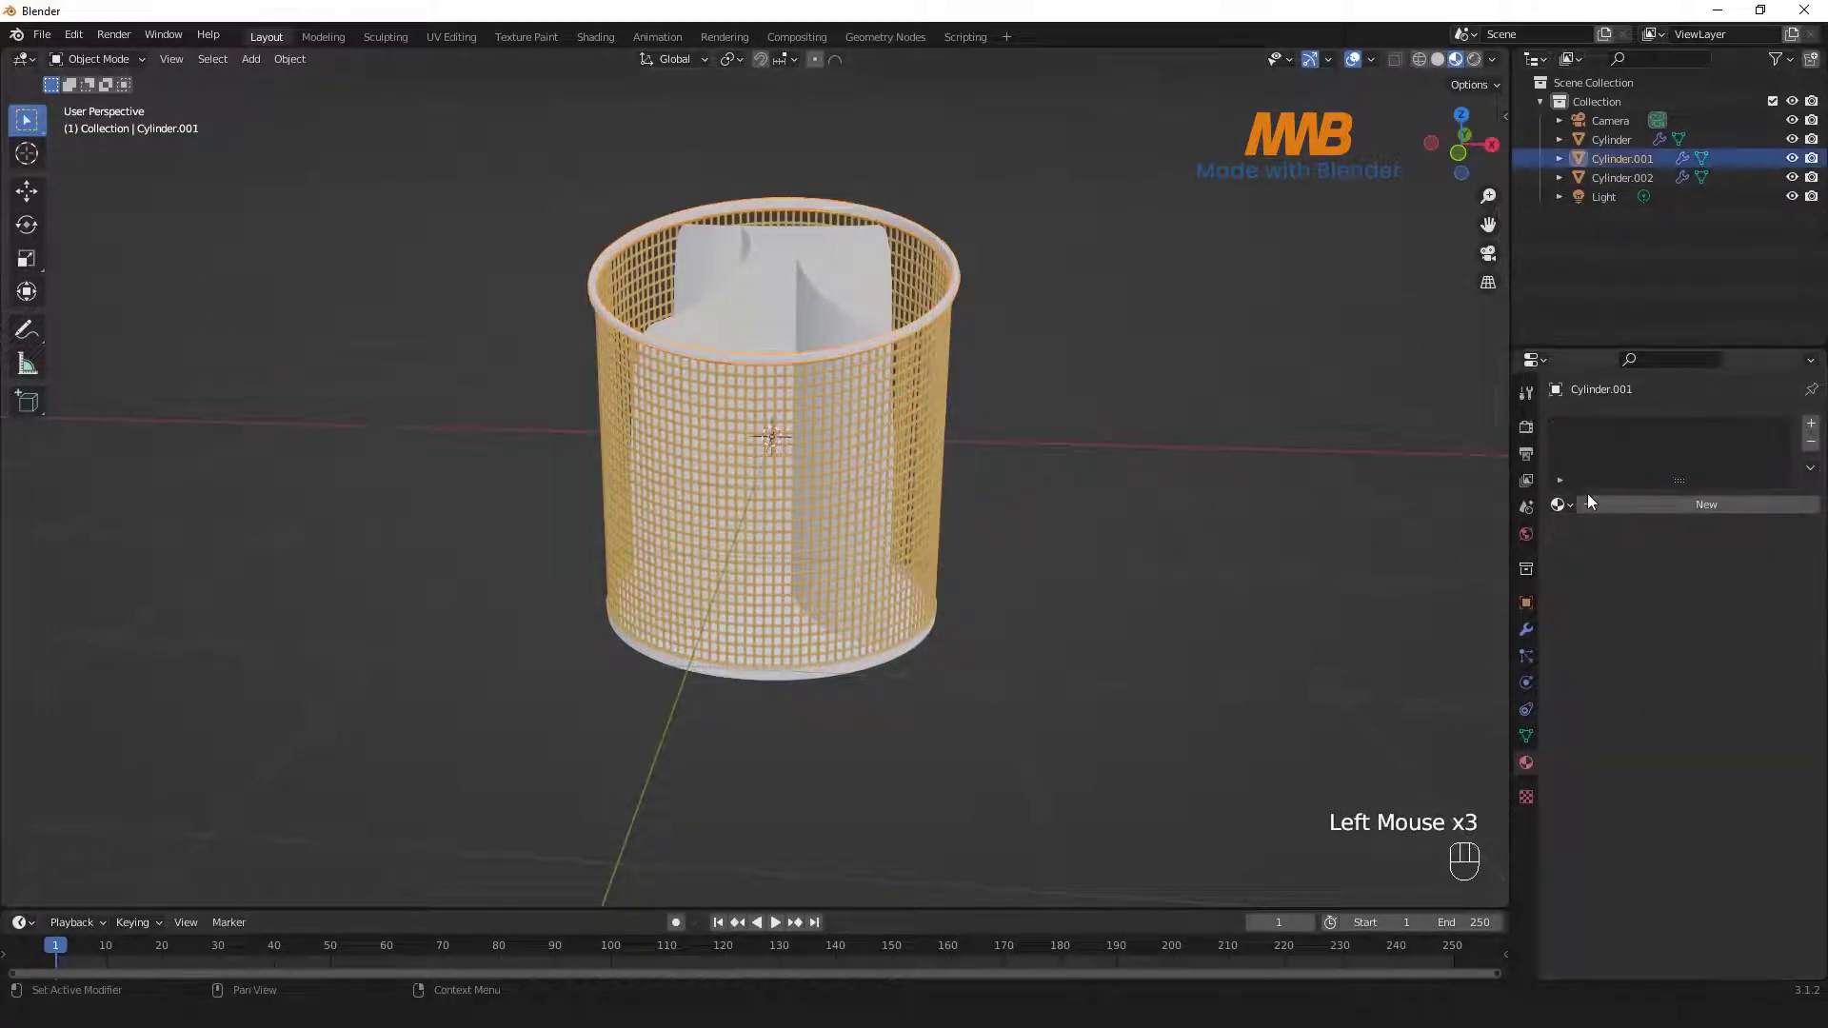
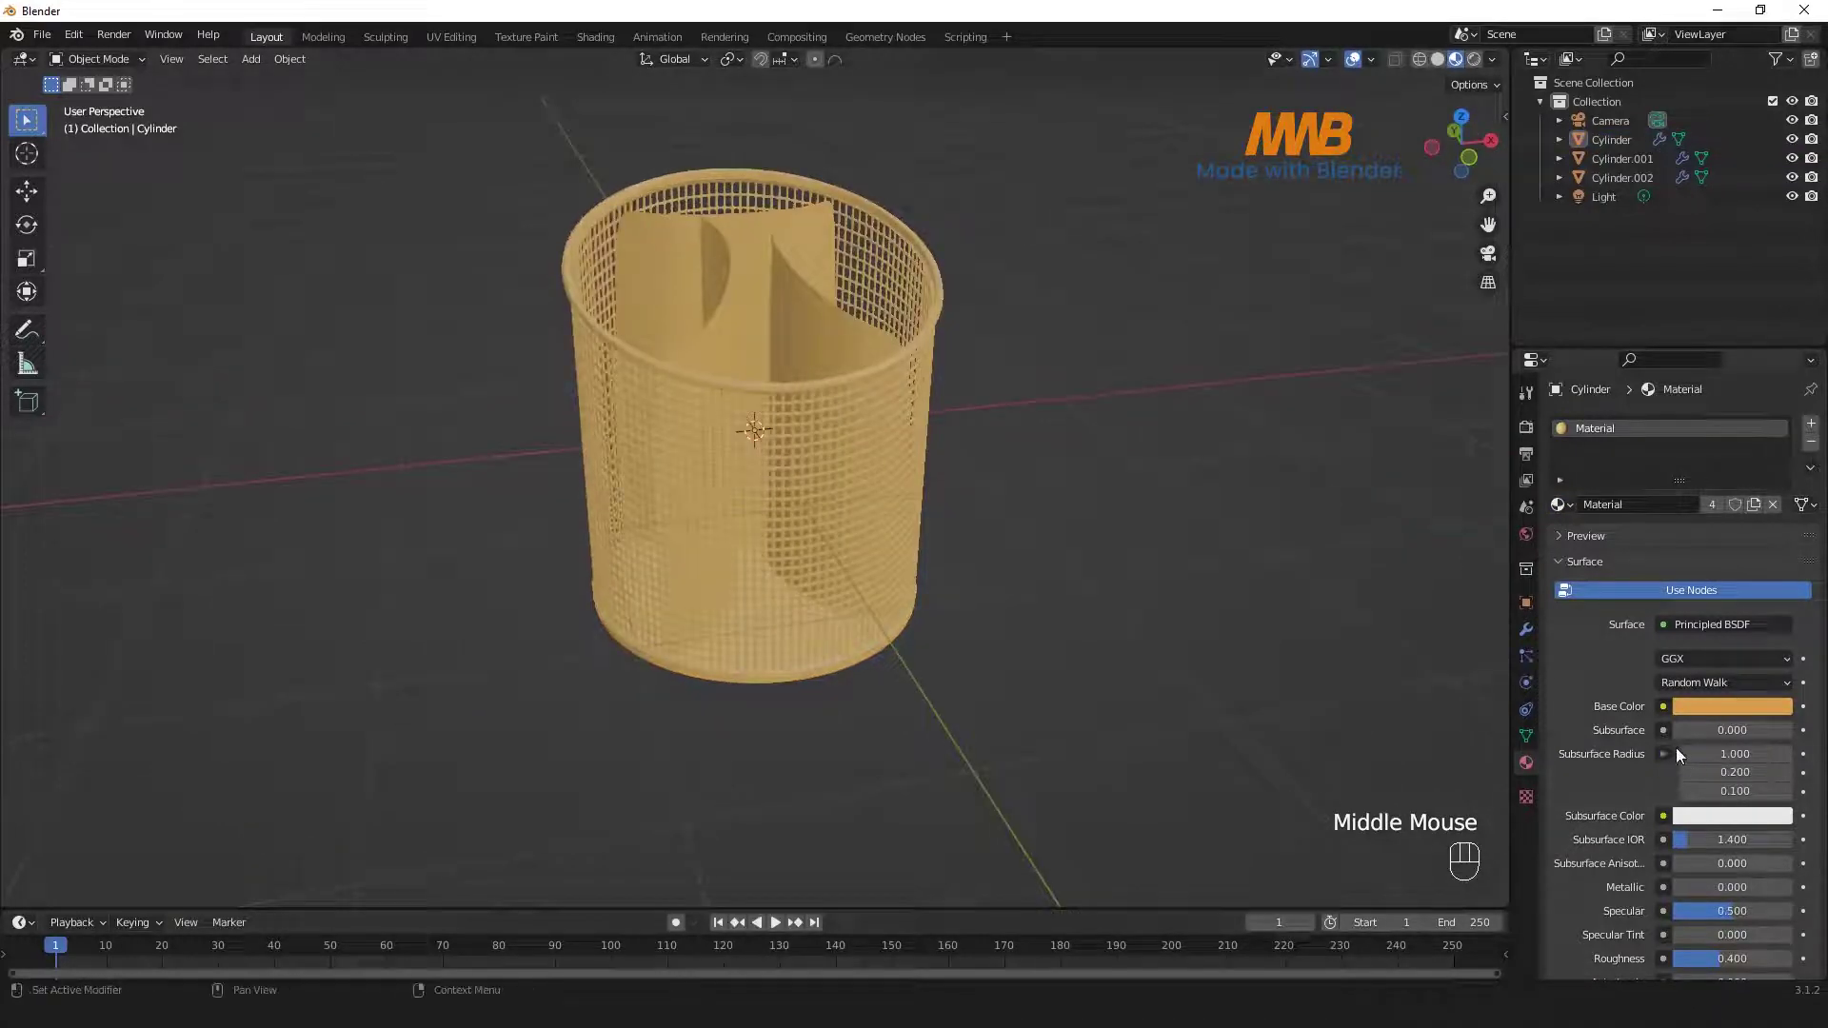
scroll("down", 3)
left_click_drag(1275, 551, 1222, 526)
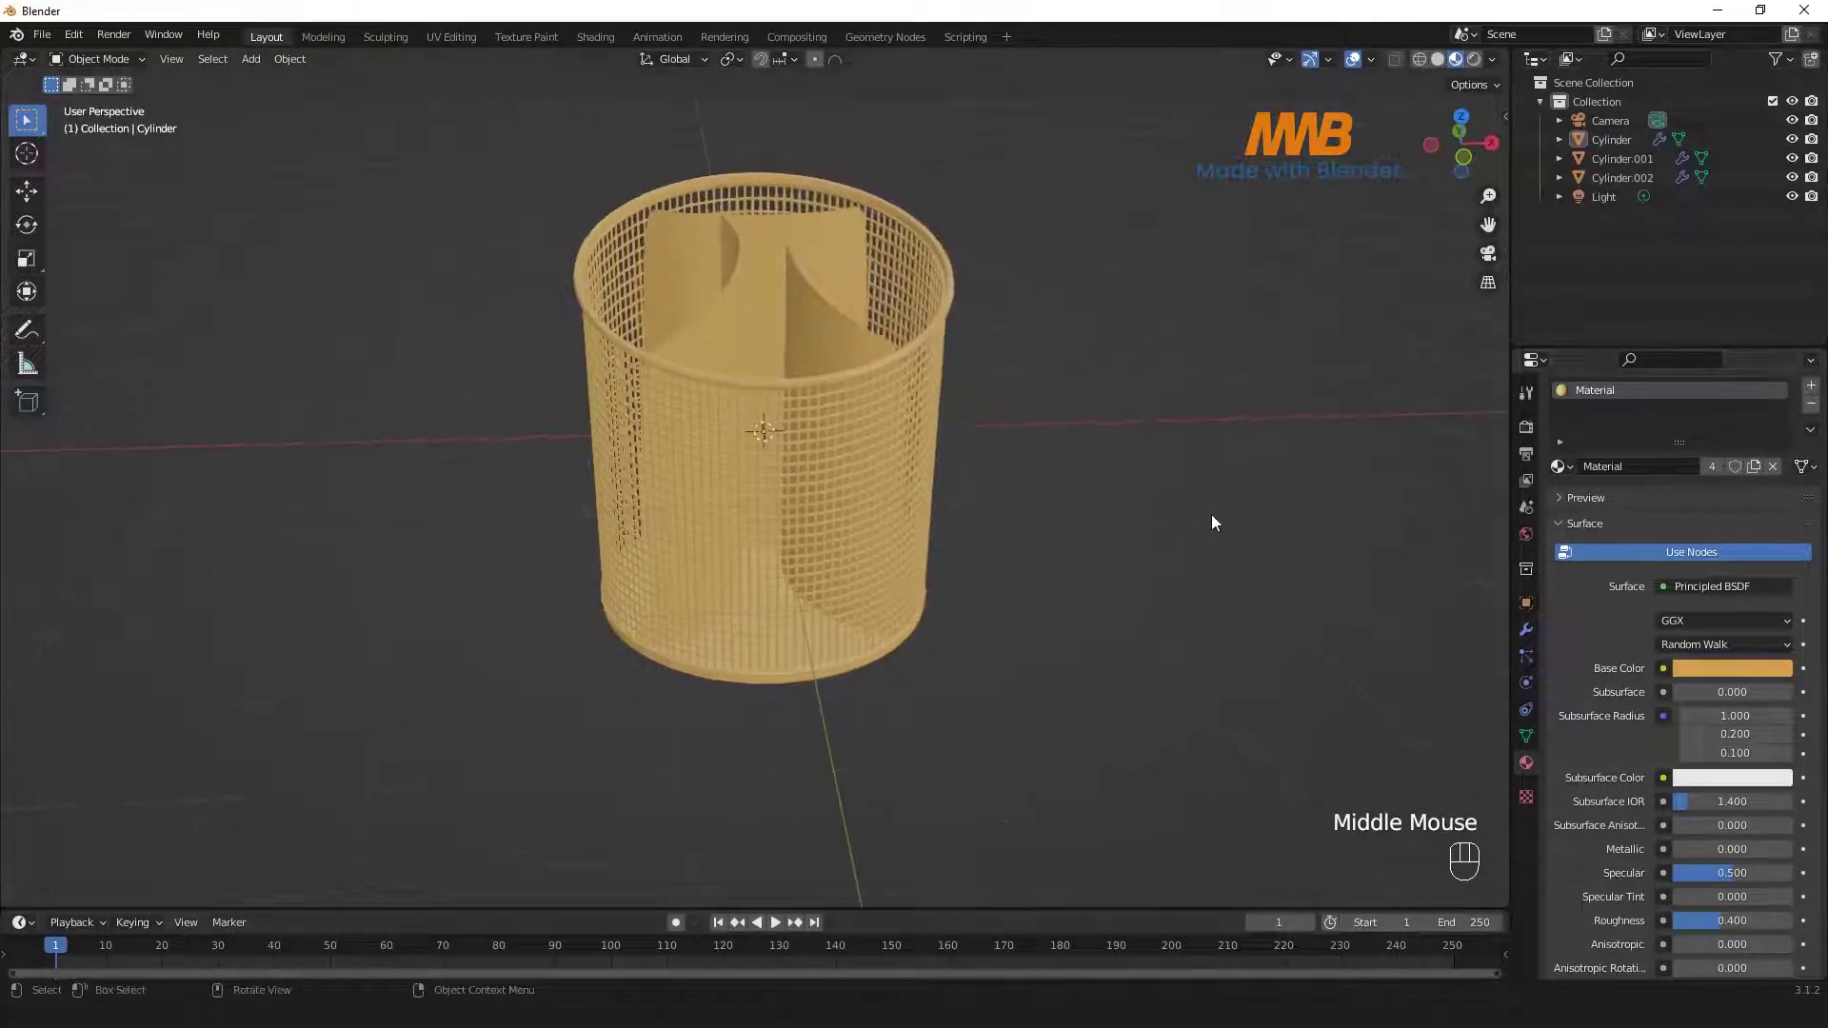
- Shift the base colour to a brighter golden orange
left_click(1712, 671)
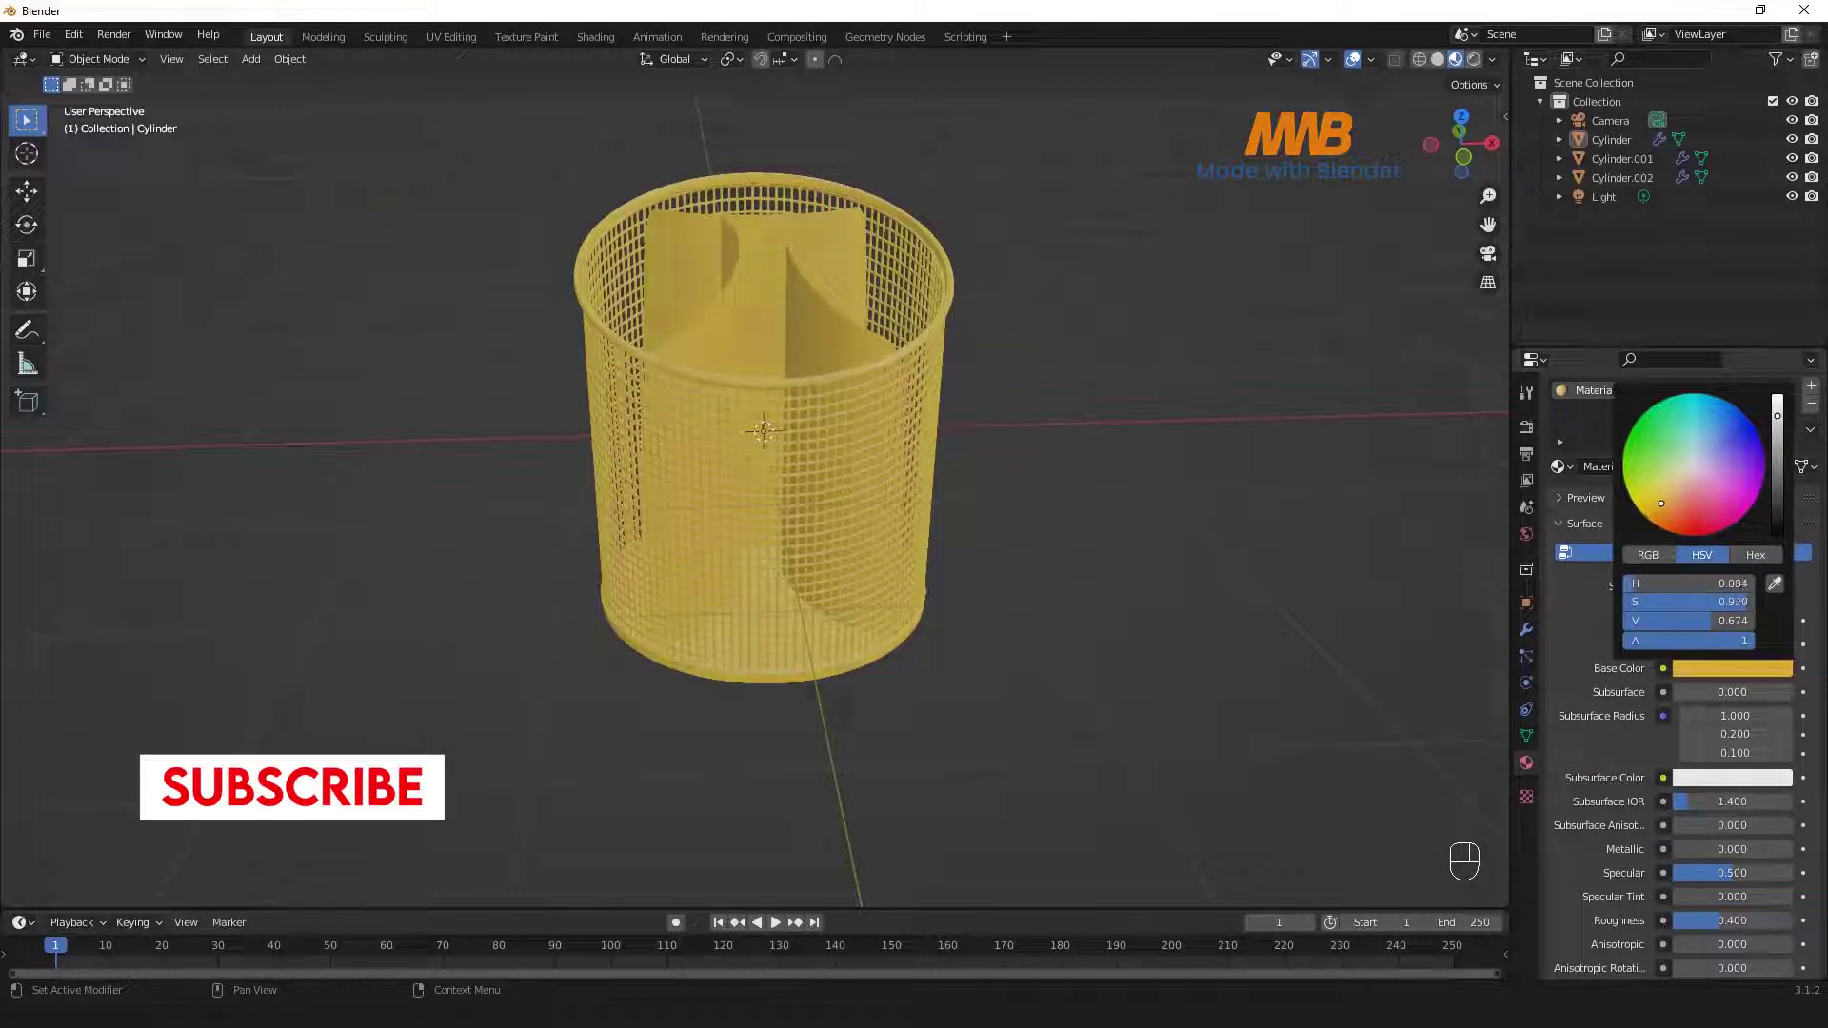
left_click_drag(1065, 479, 970, 428)
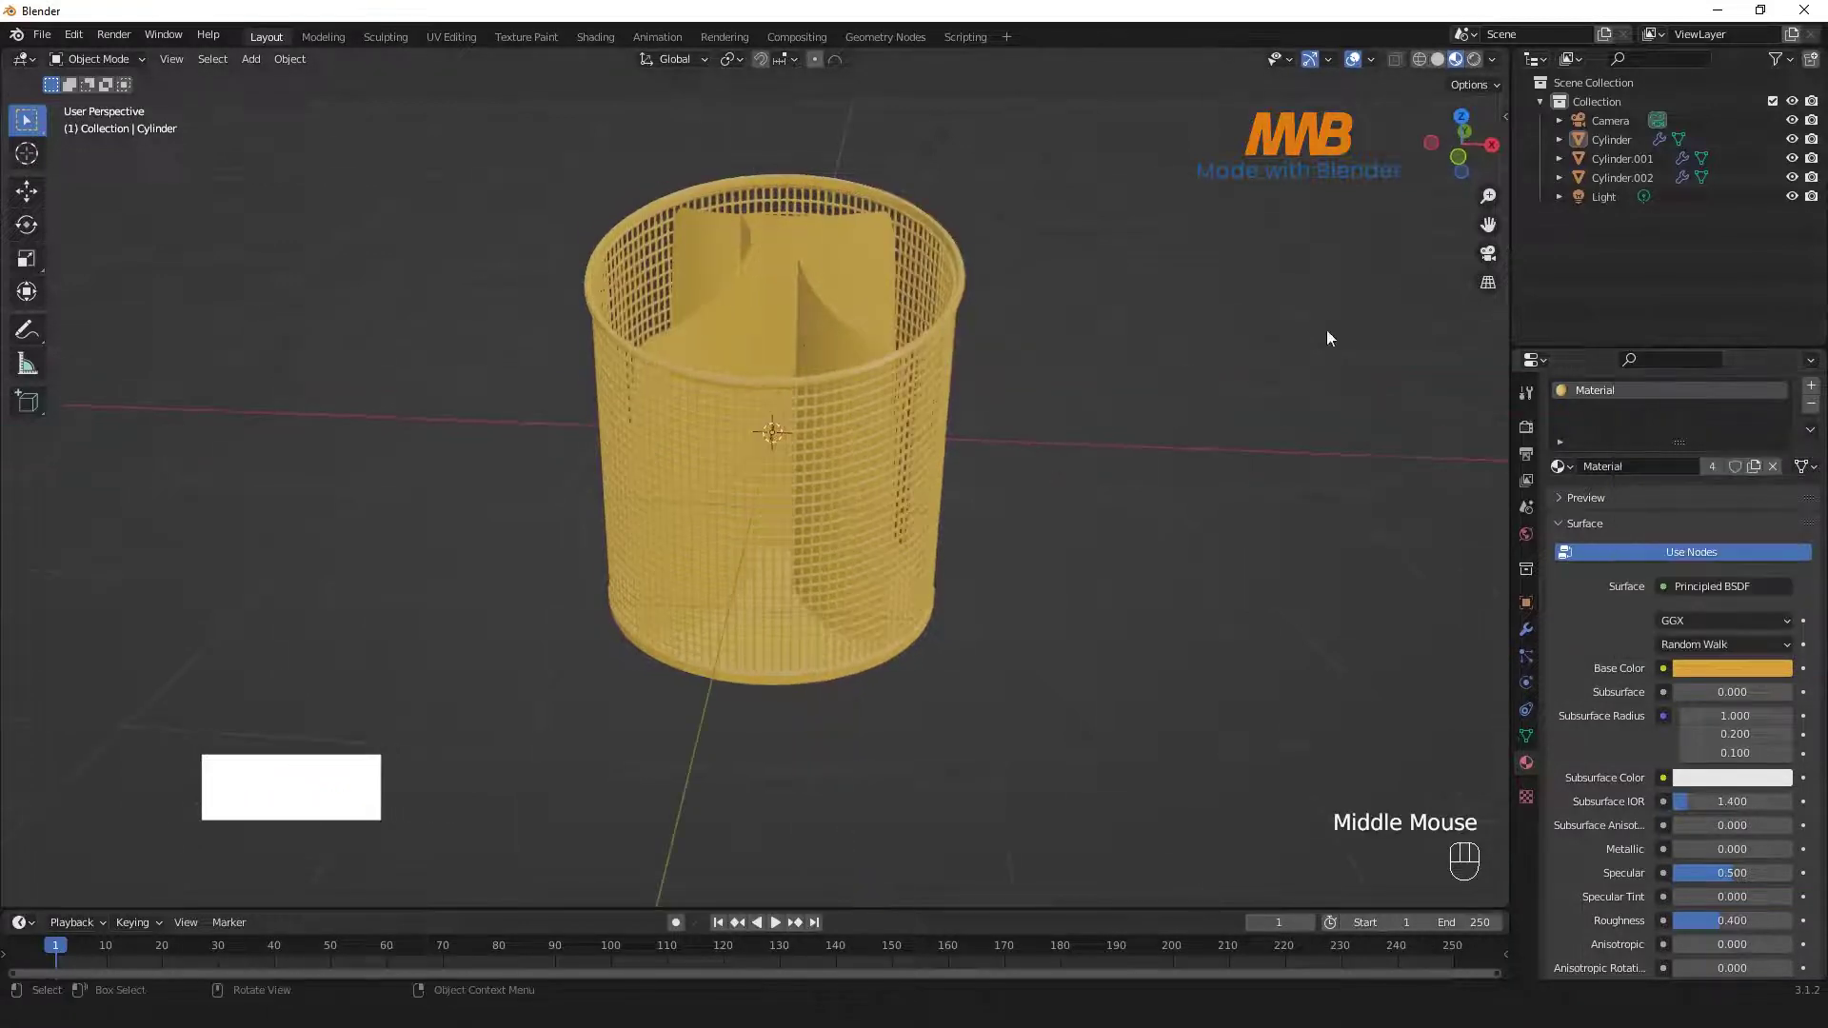
scroll("down", 3)
left_click(1237, 321)
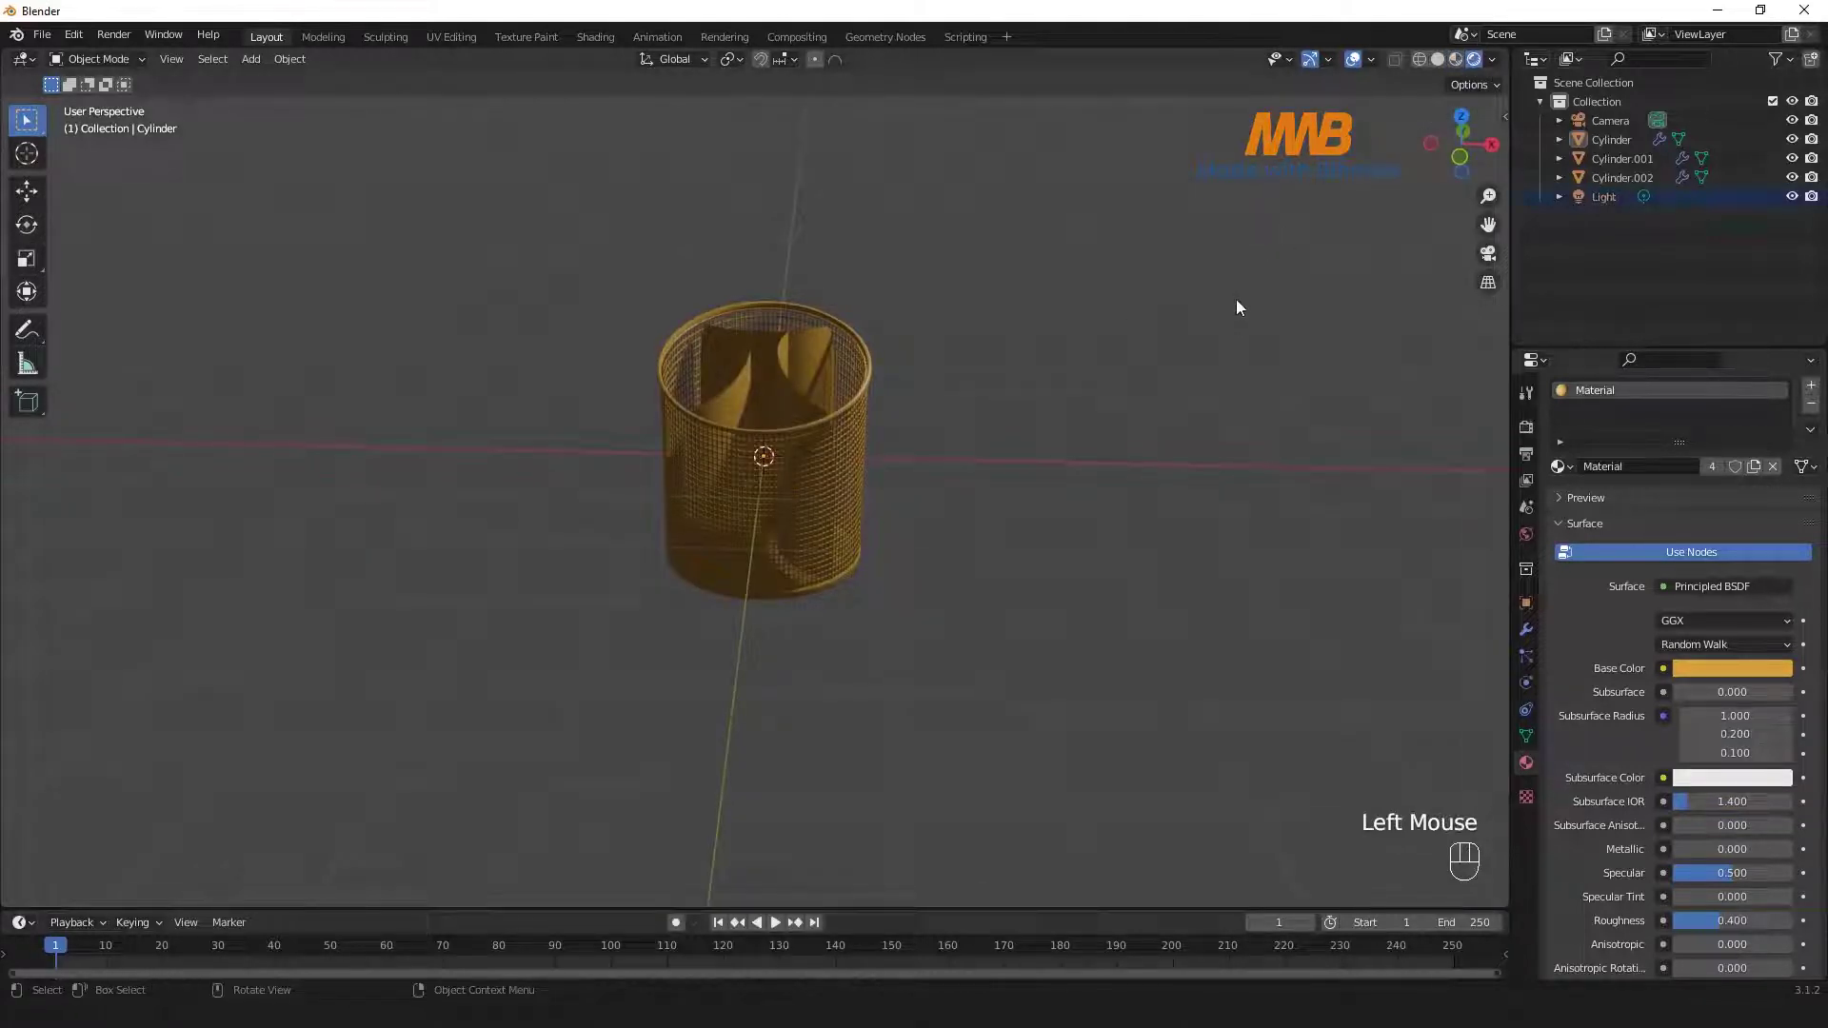
- Delete the old light, add an Area light and raise it about 3.2 m above the holder
key("Delete")
left_click(512, 464)
key("shift+a")
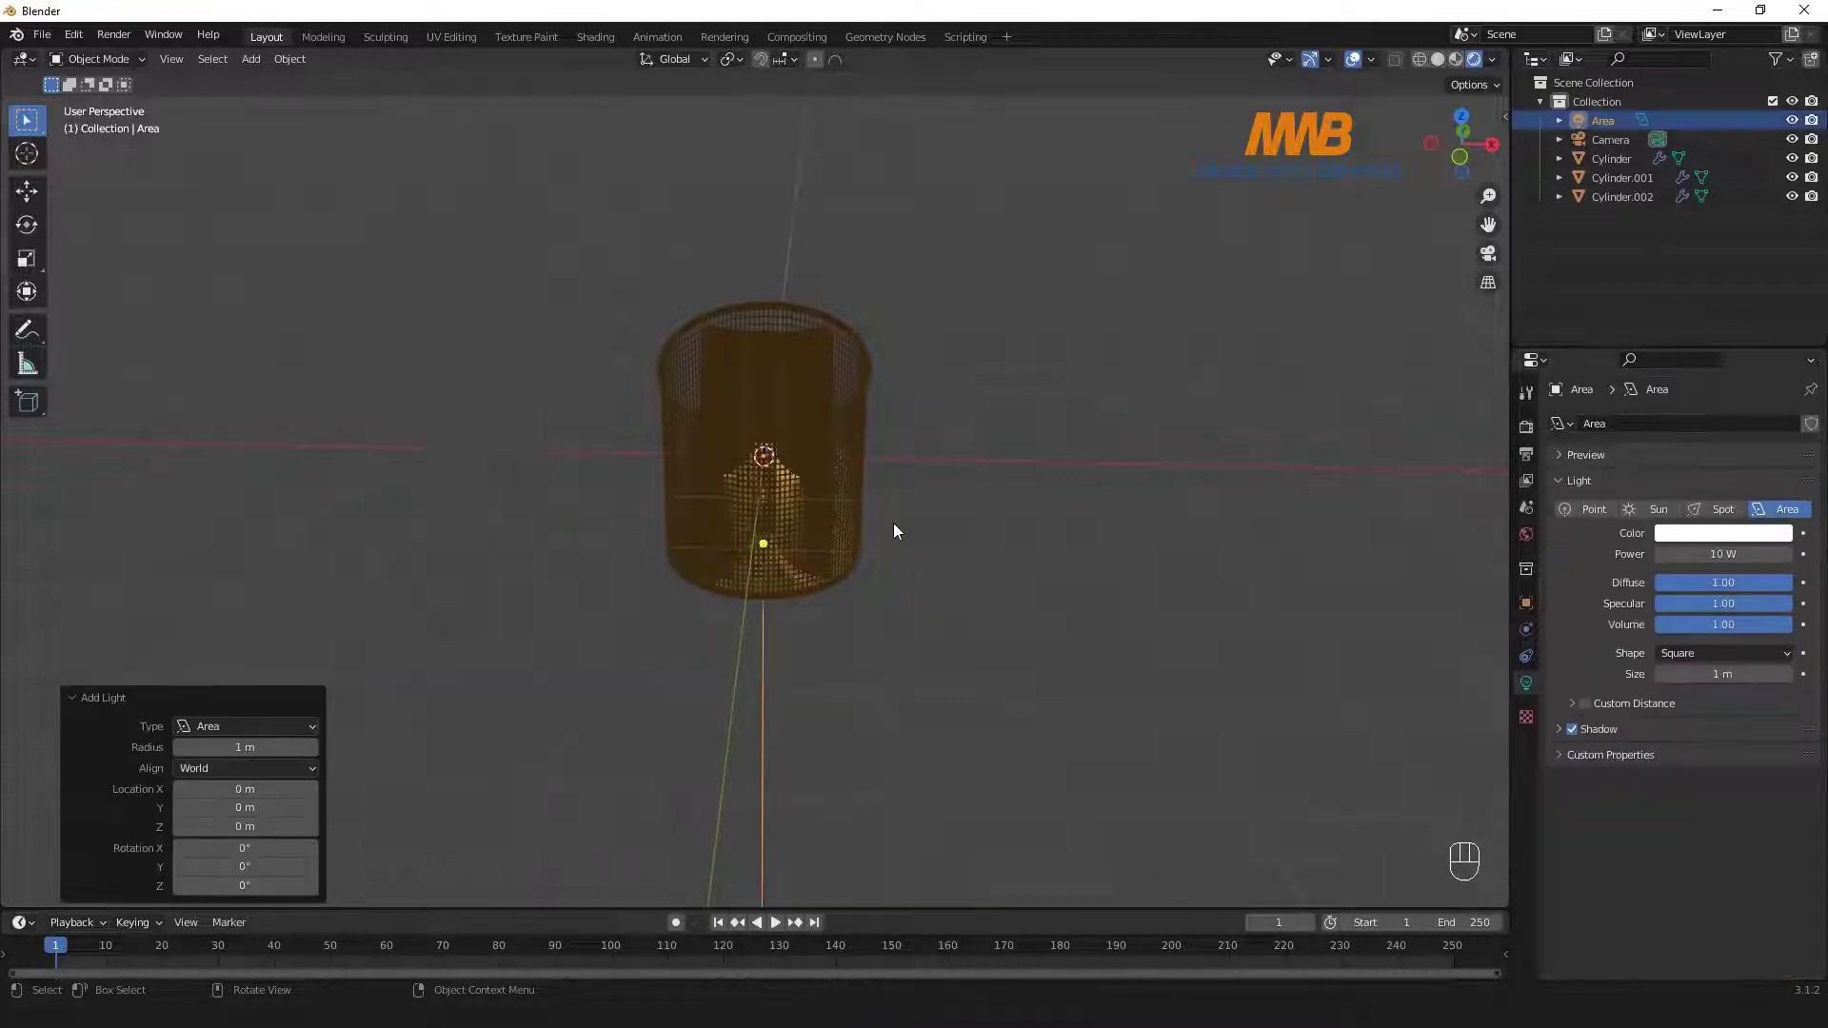
key("g")
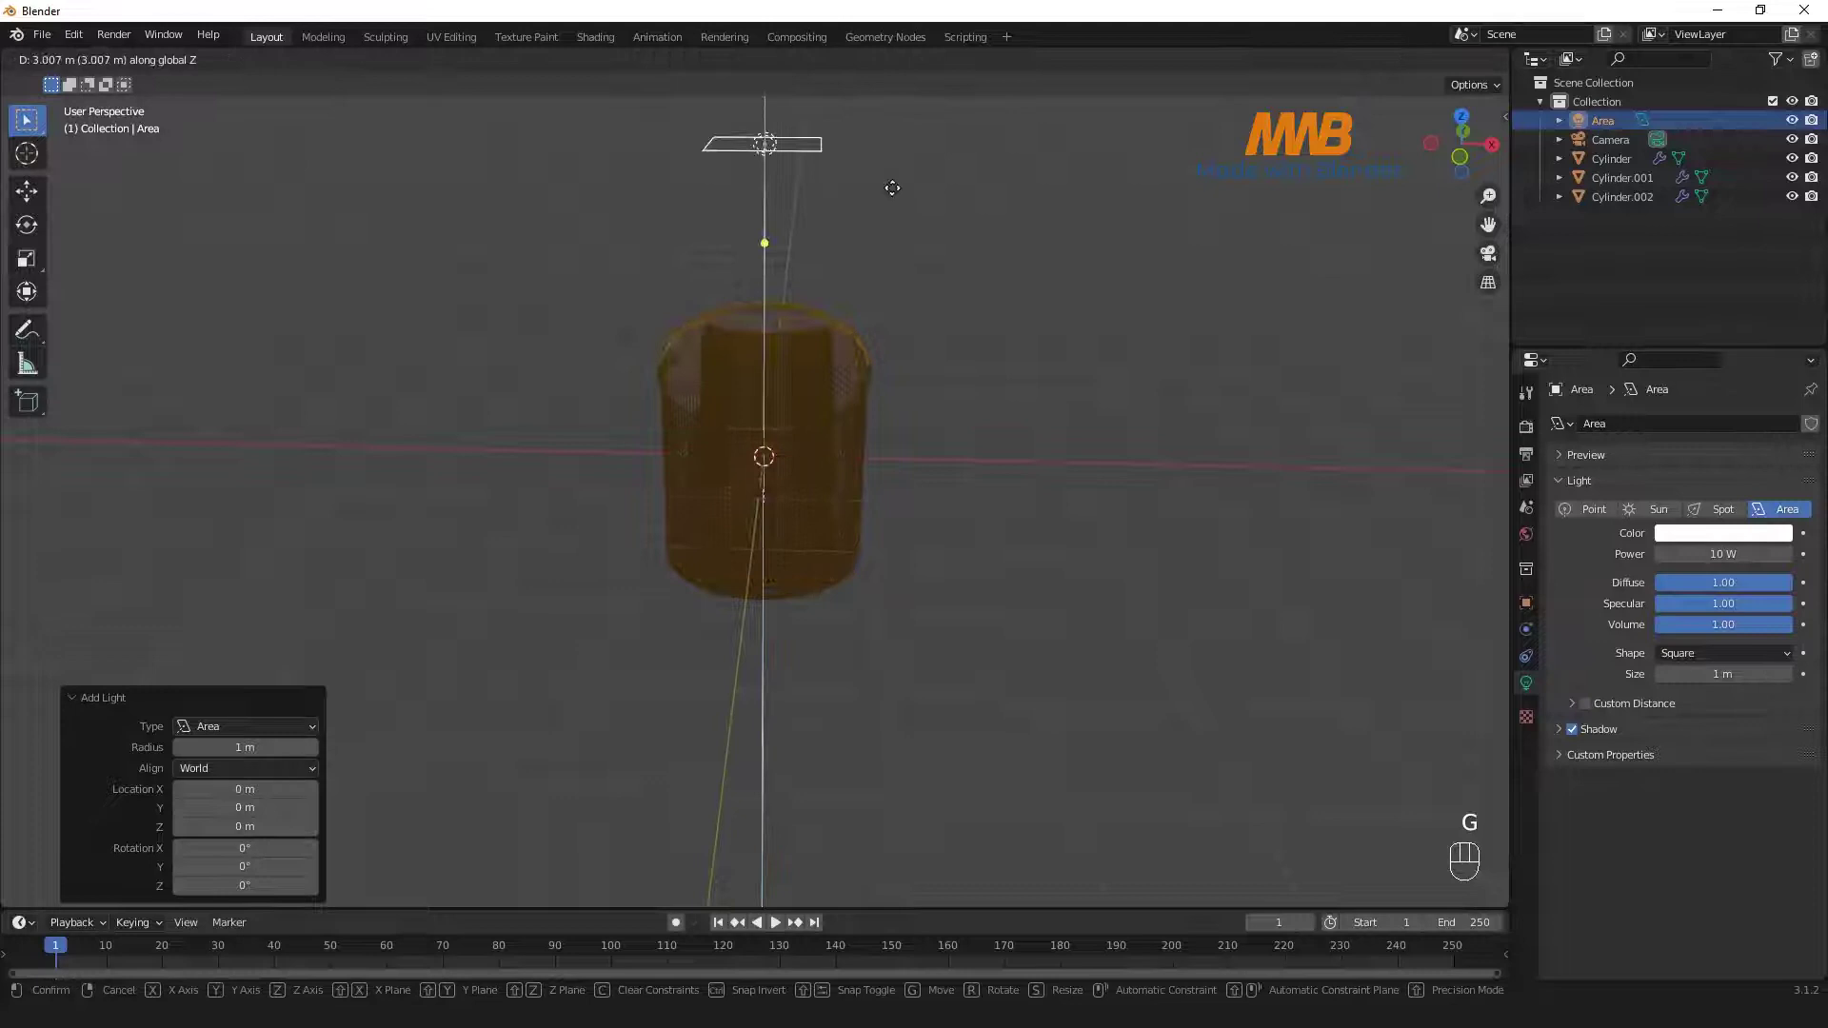
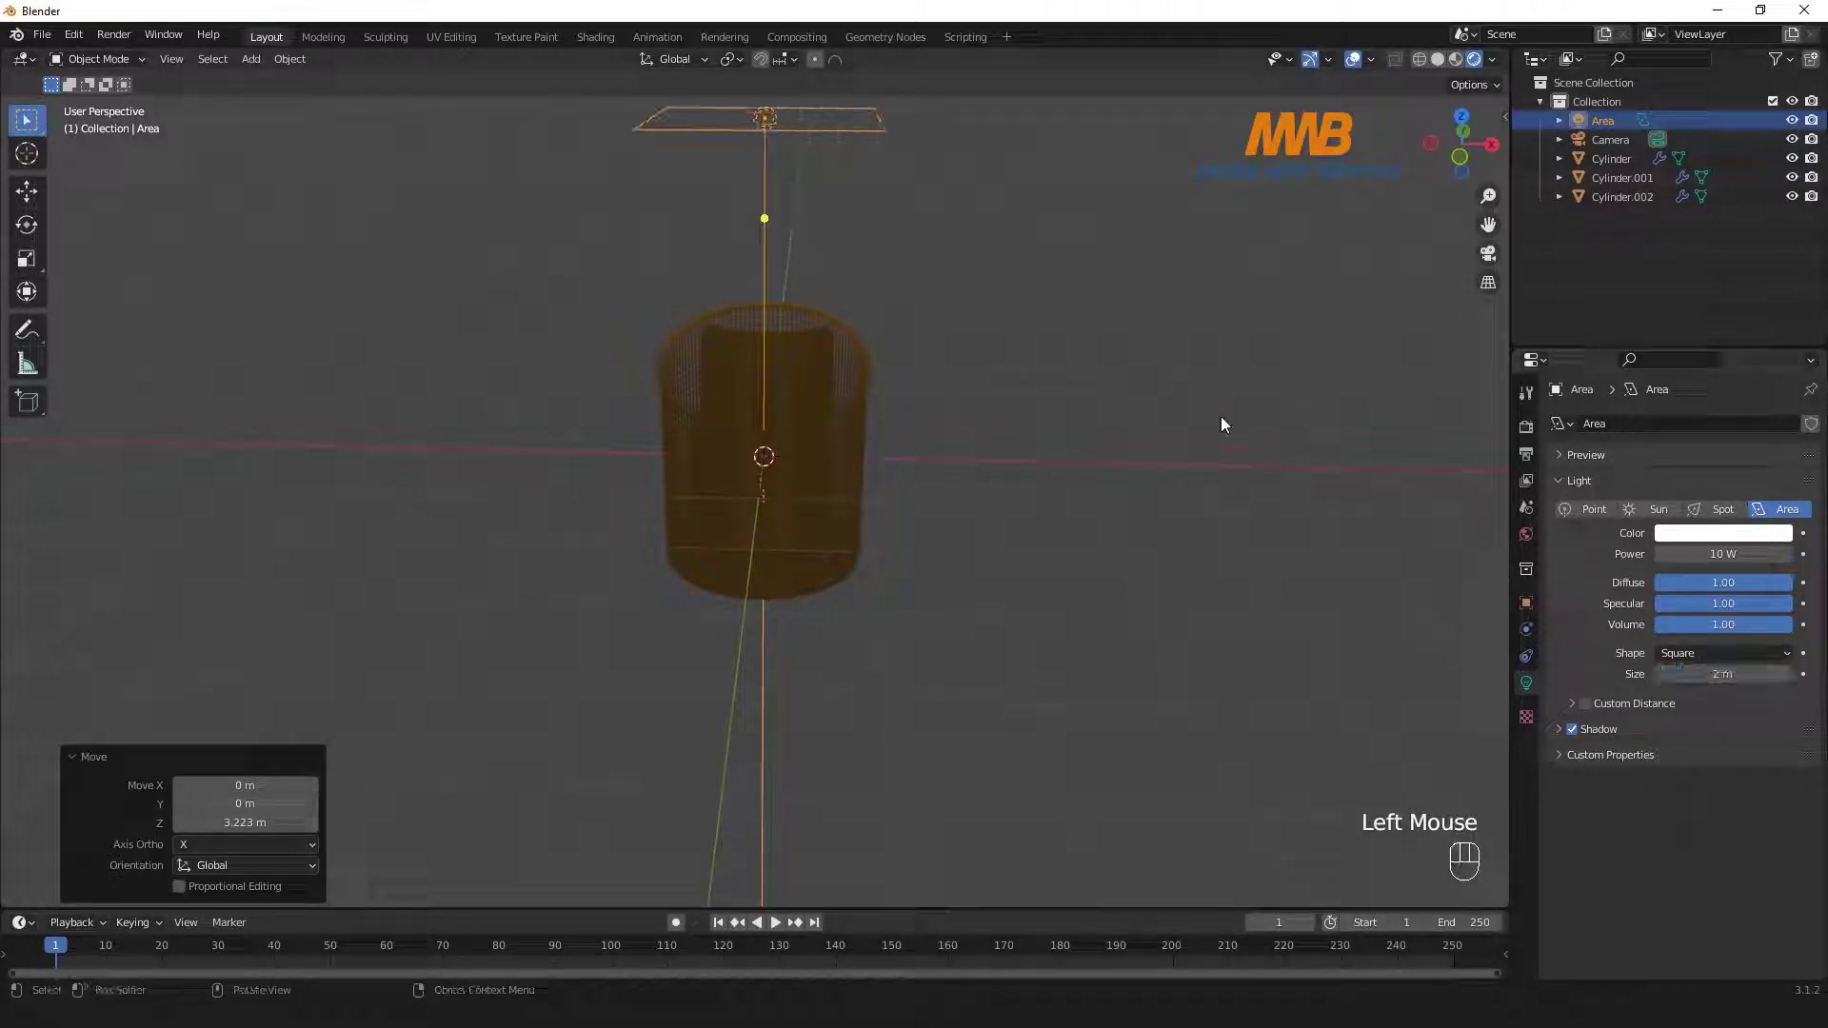
- Set the render engine to Cycles with 100 max samples, denoising, and light power 80 W
left_click(1531, 427)
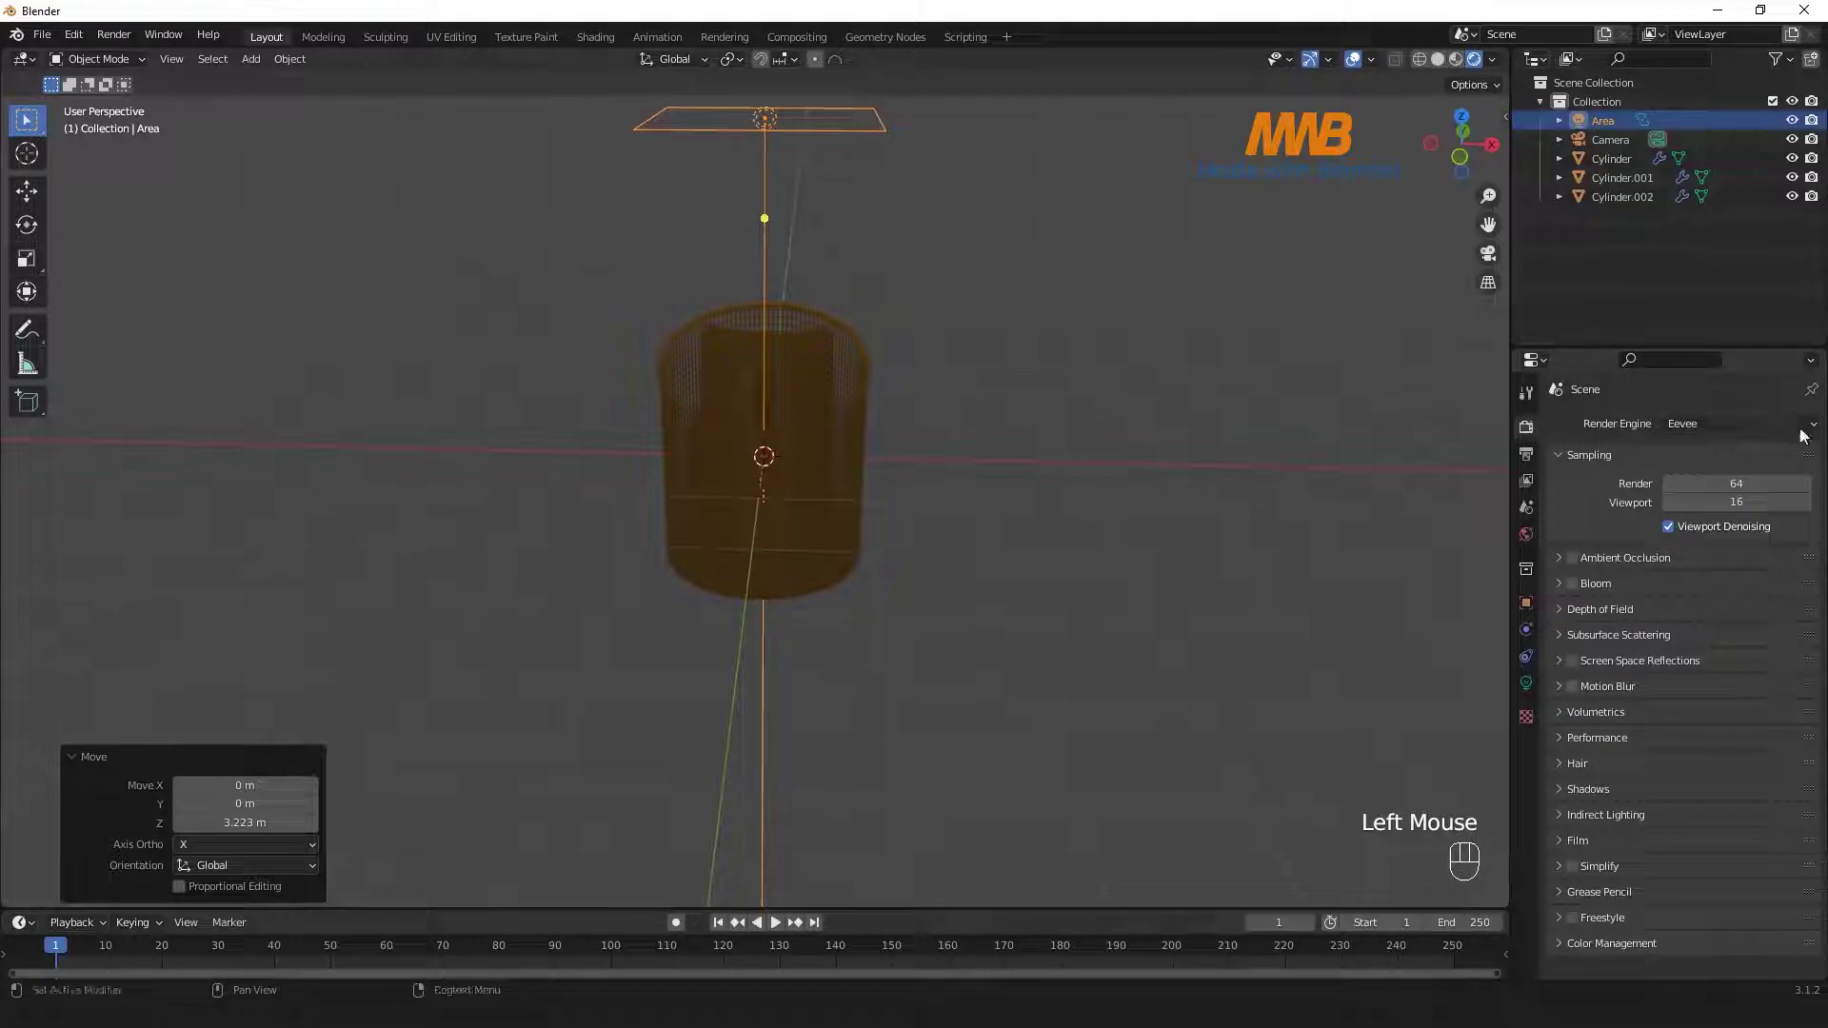
left_click_drag(1764, 437, 1203, 441)
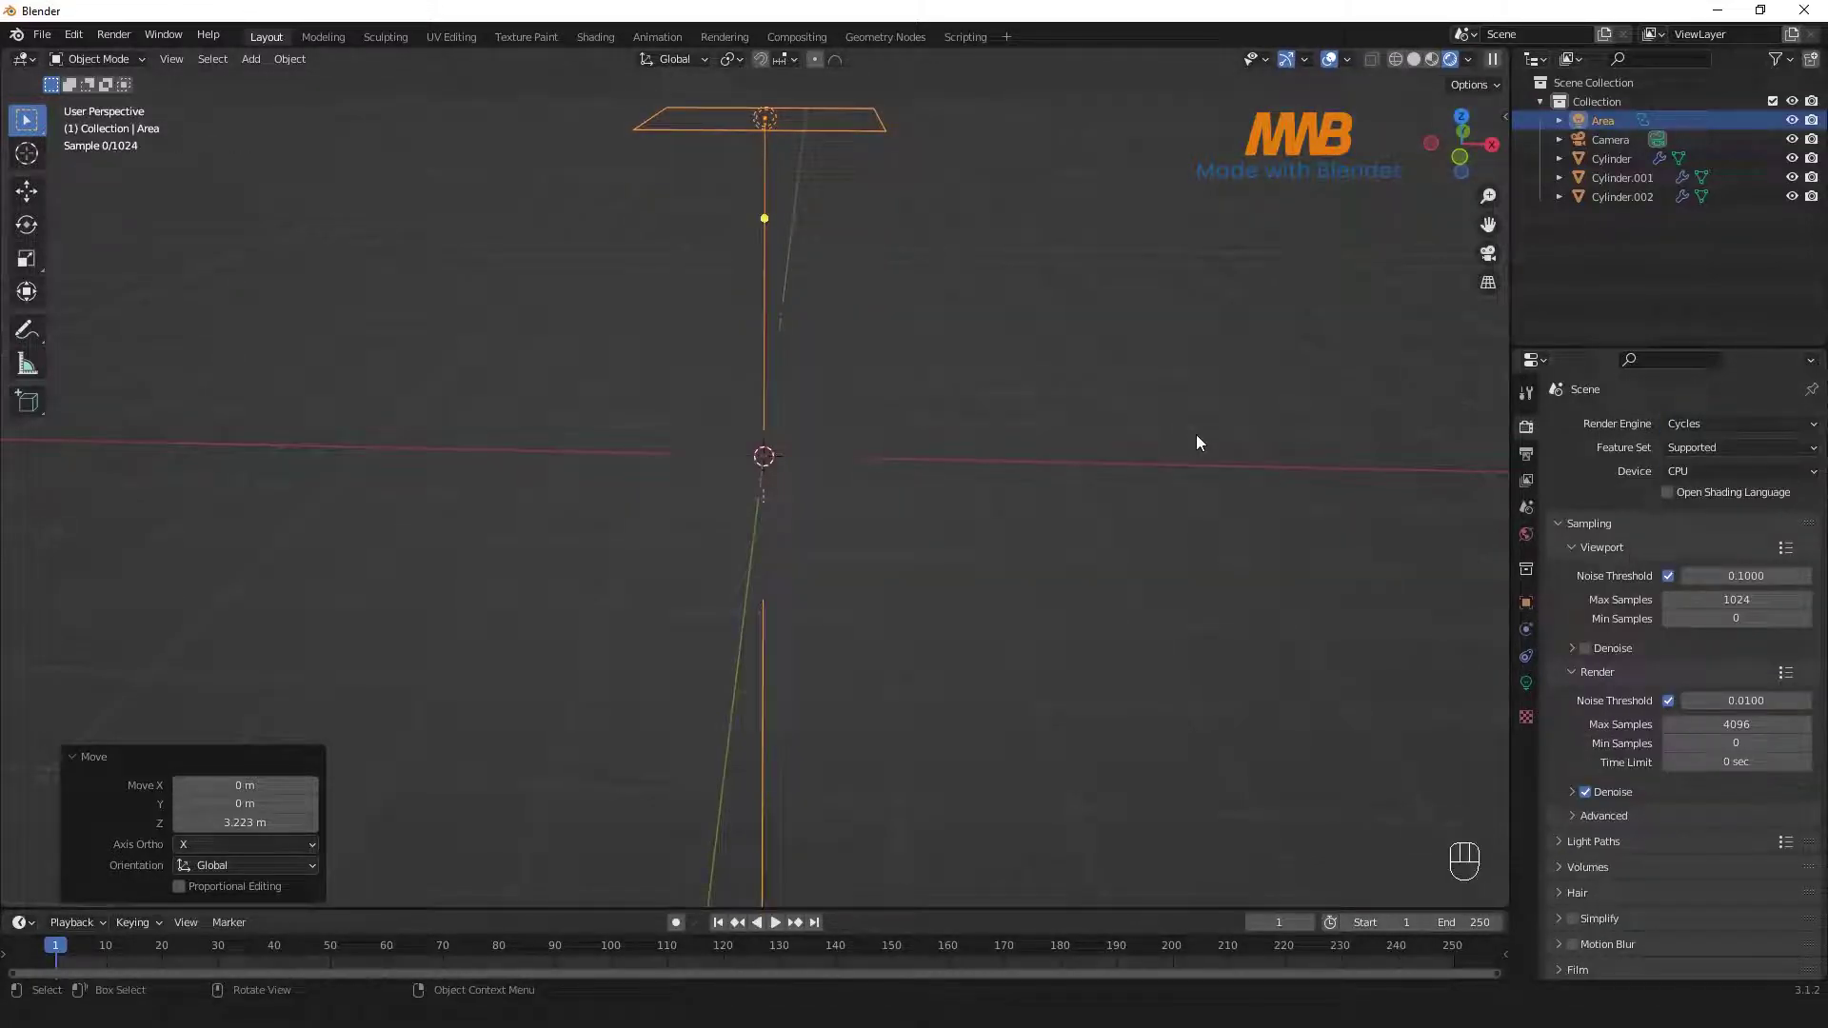
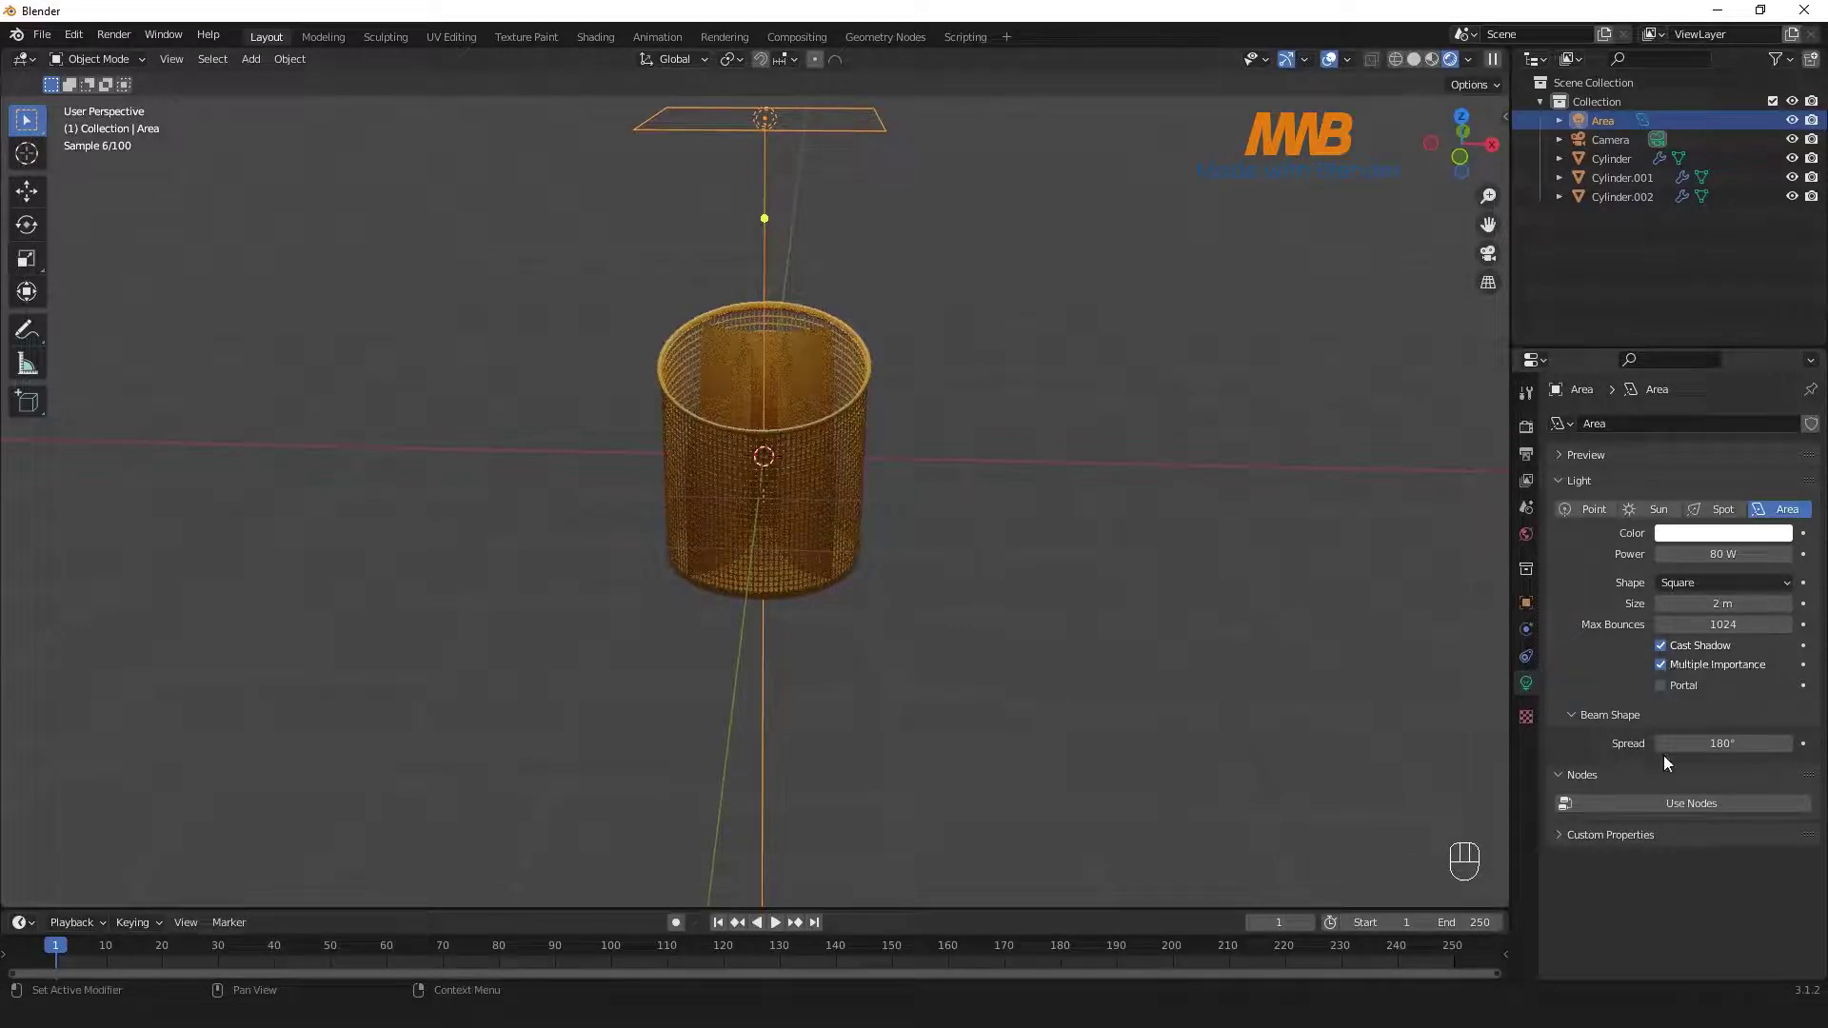
left_click(1639, 462)
scroll("down", 3)
left_click(1689, 812)
- Choose a higher-contrast colour management Look and return the viewport to solid shading
scroll("down", 3)
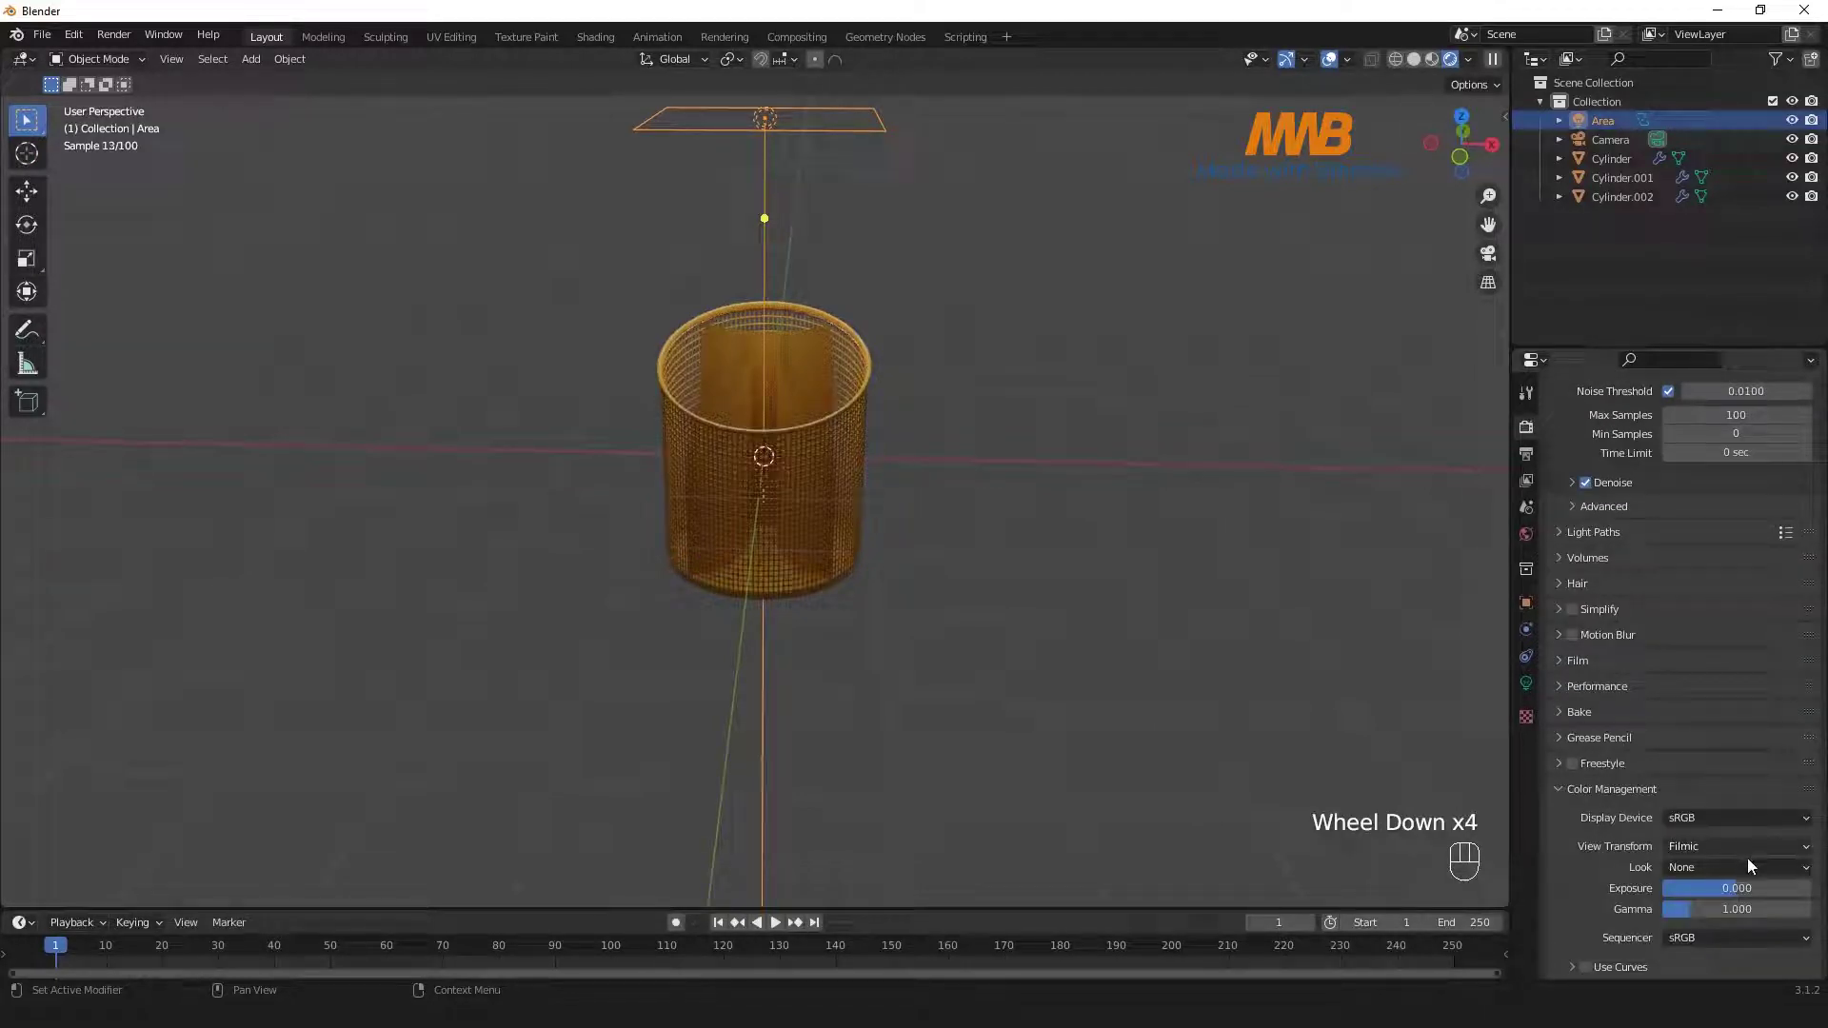
left_click_drag(1745, 873, 882, 582)
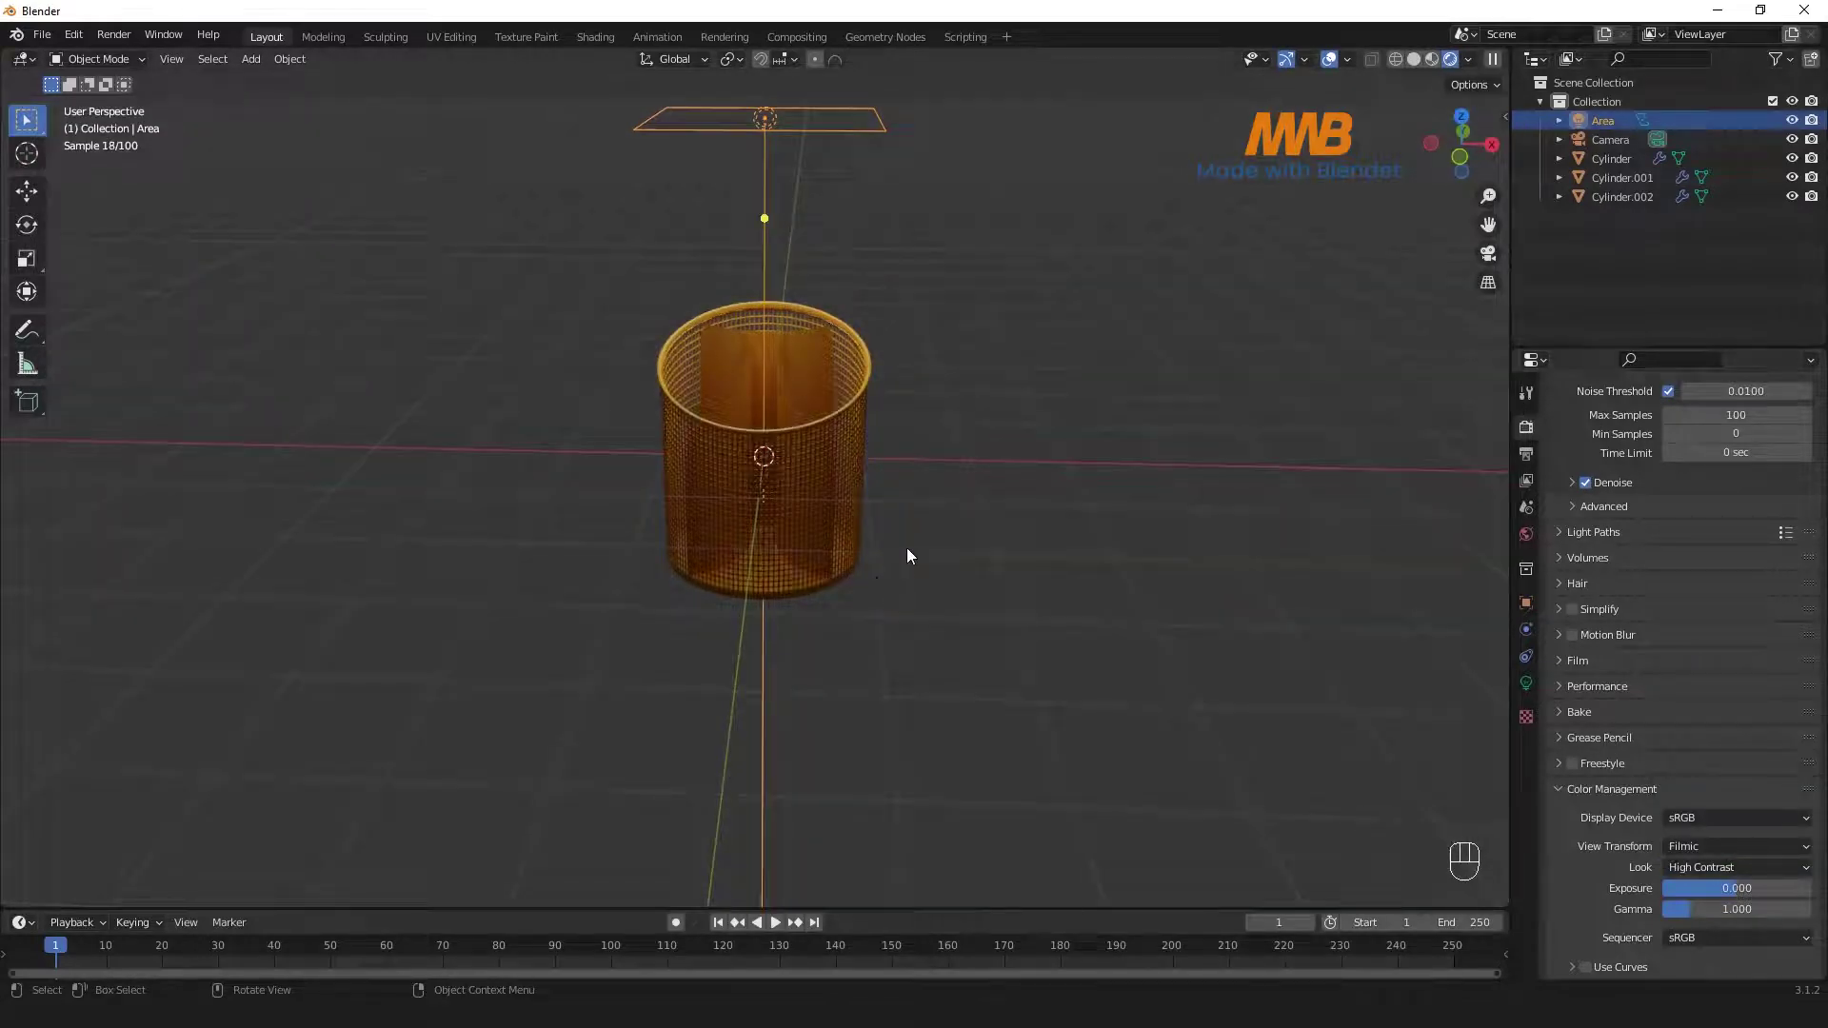
left_click(443, 605)
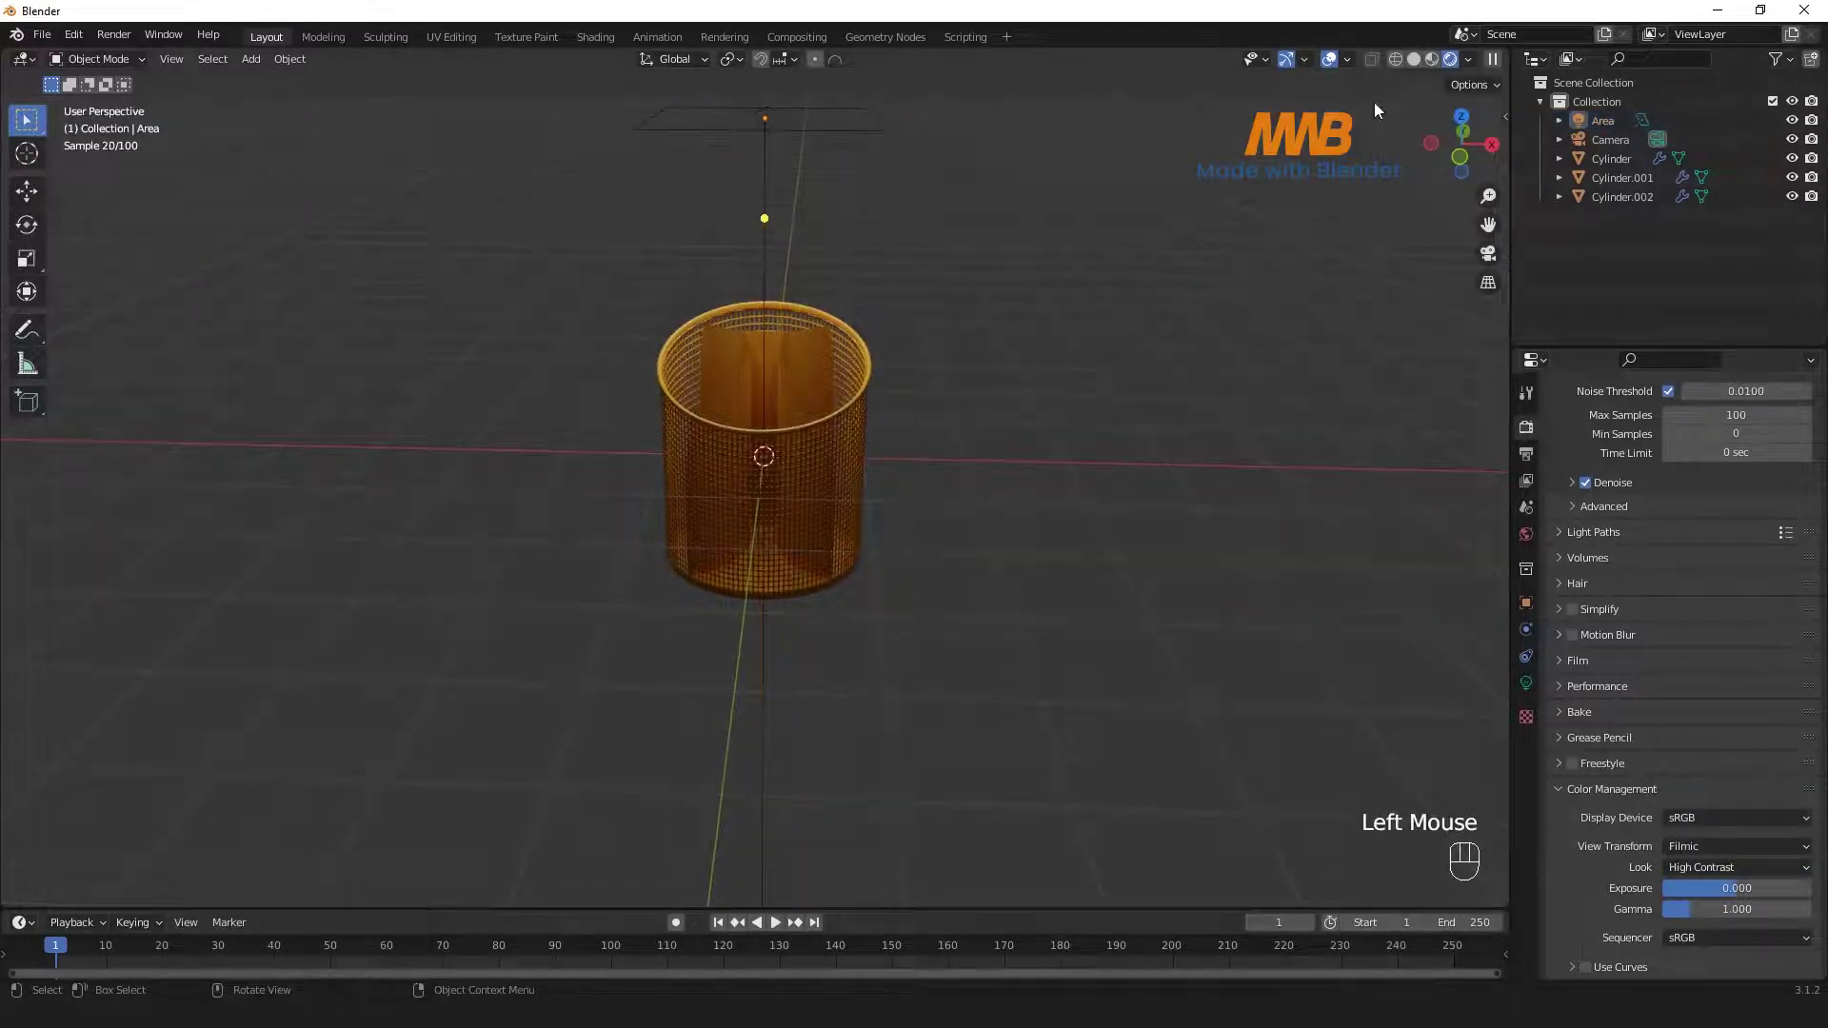
left_click_drag(625, 596, 557, 588)
- Add a cube, scale it up around the pen holder and check it through the camera
left_click_drag(455, 537, 399, 562)
key("shift+a")
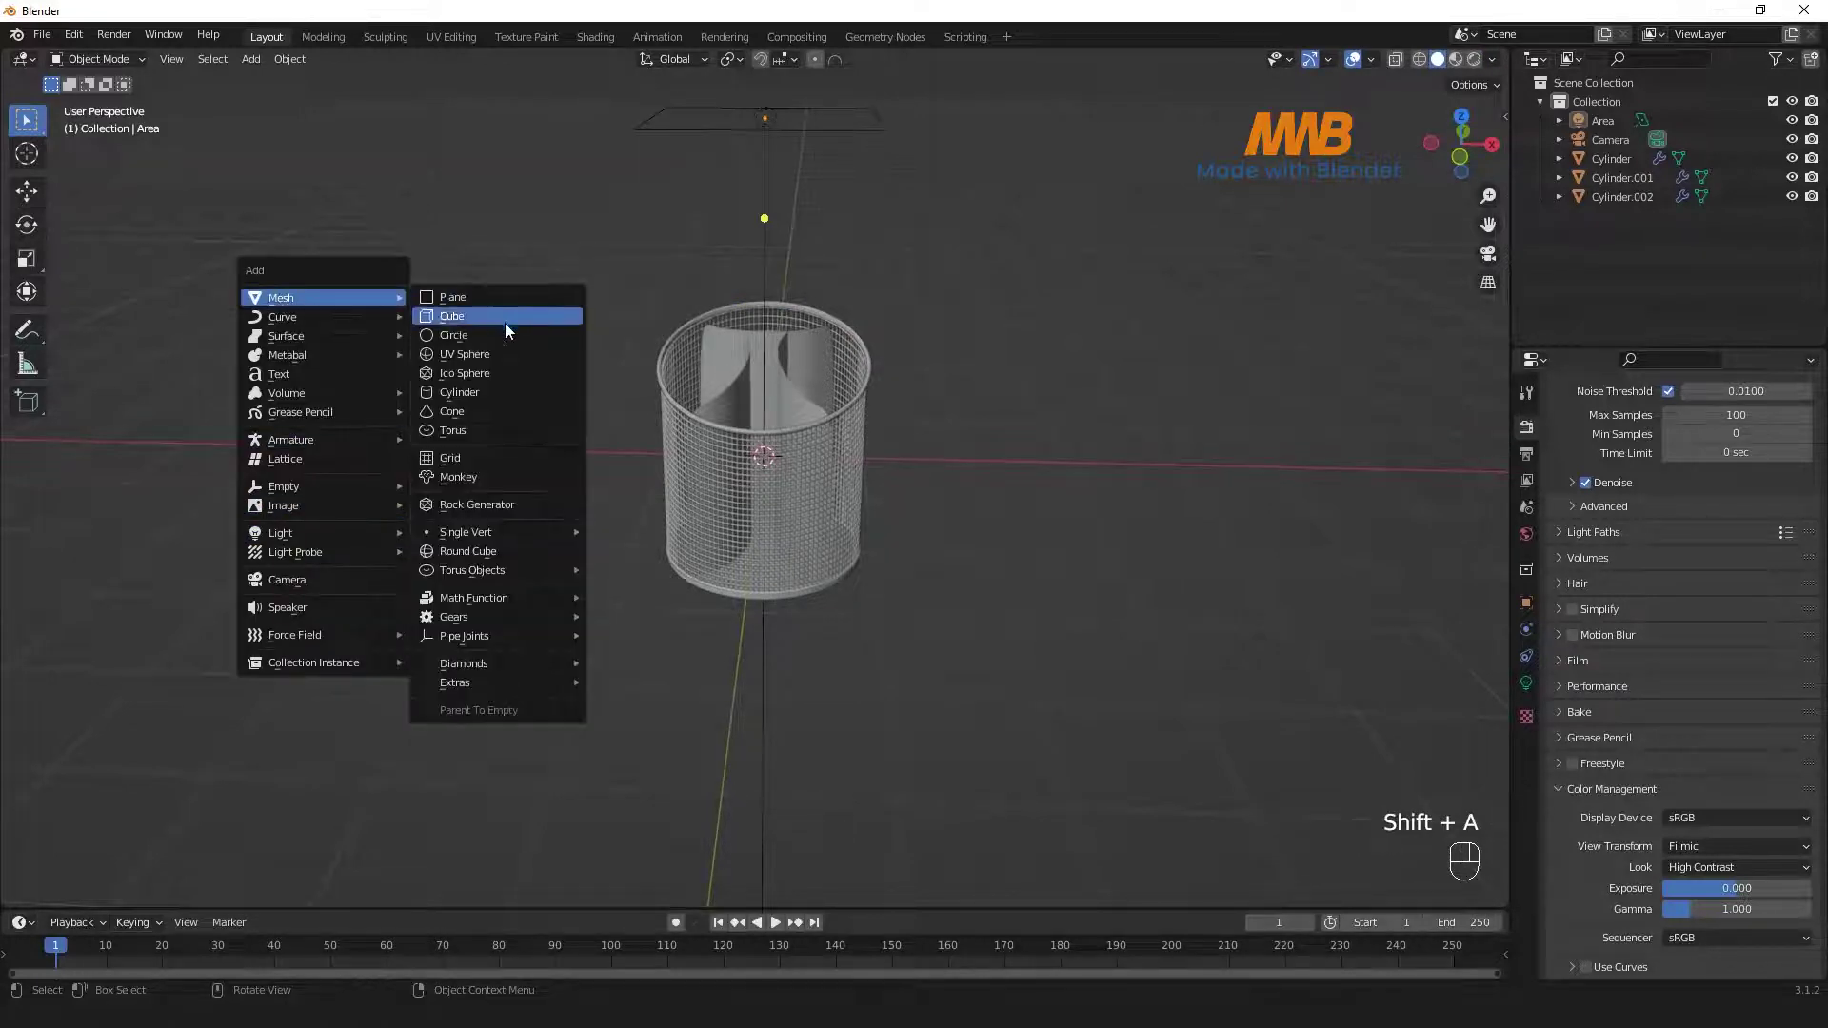
key("s")
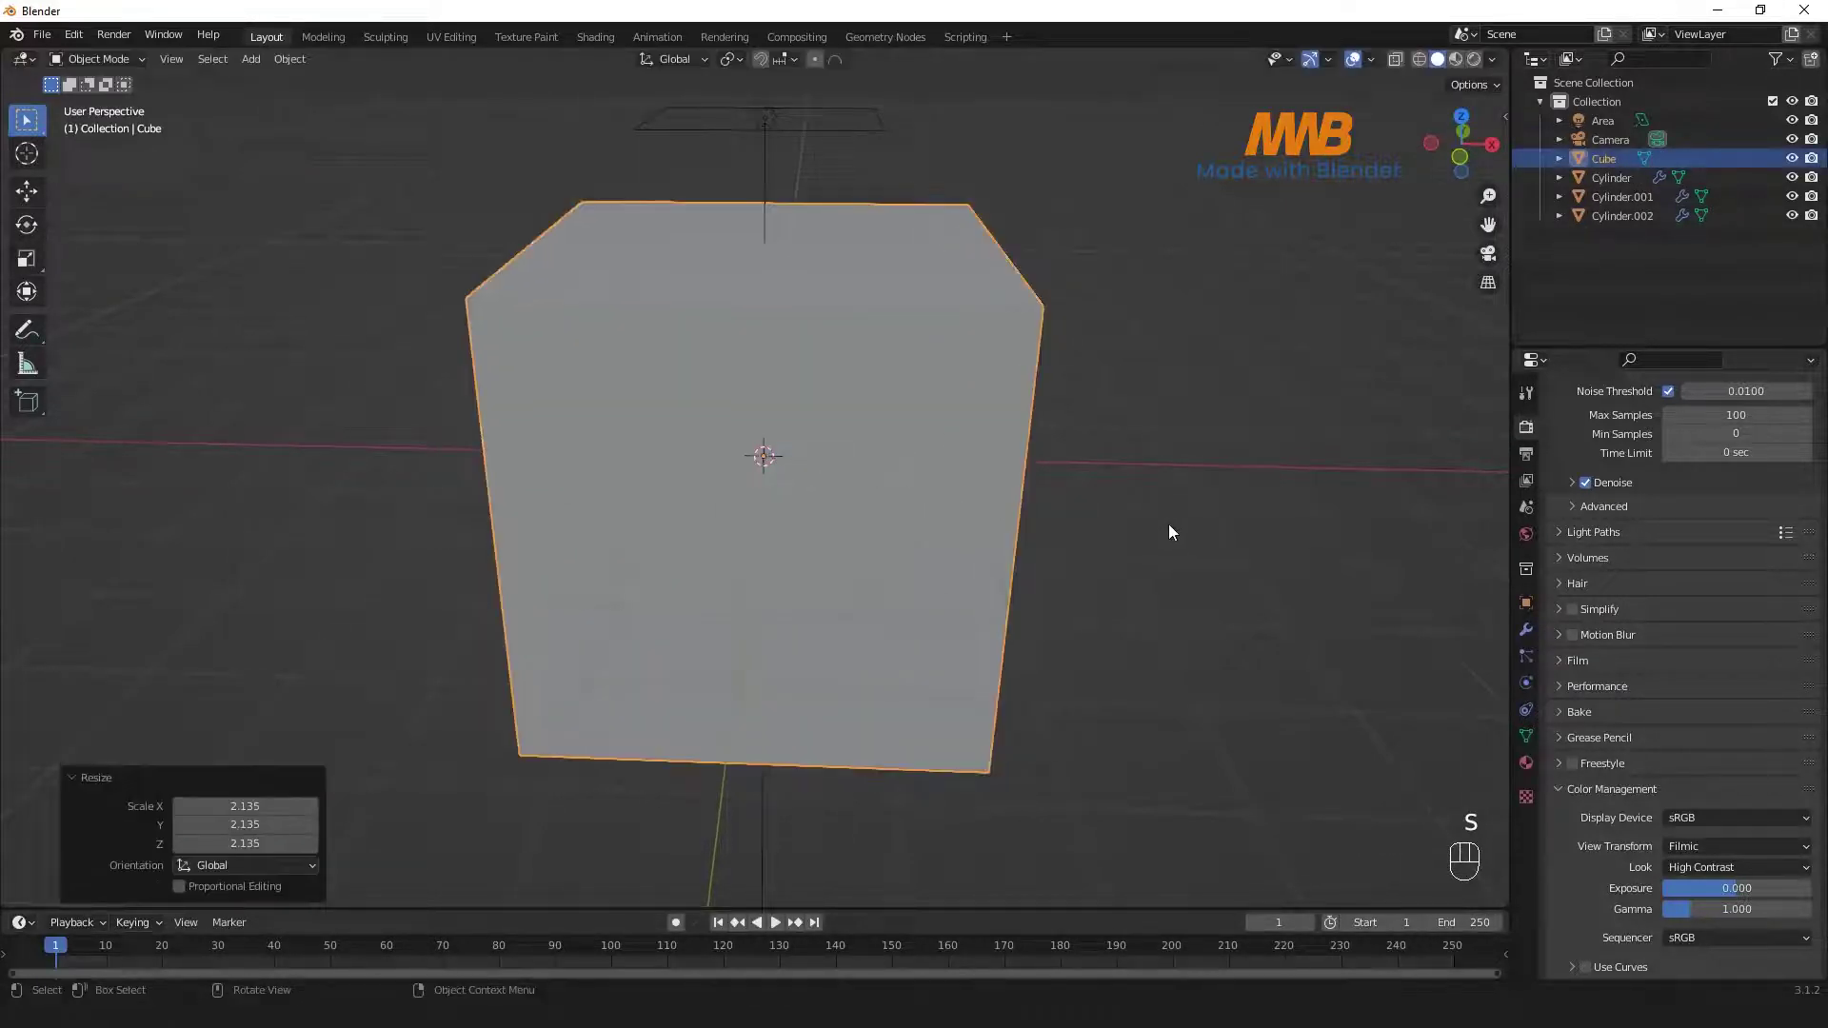
middle_click(1114, 536)
key("KP_0")
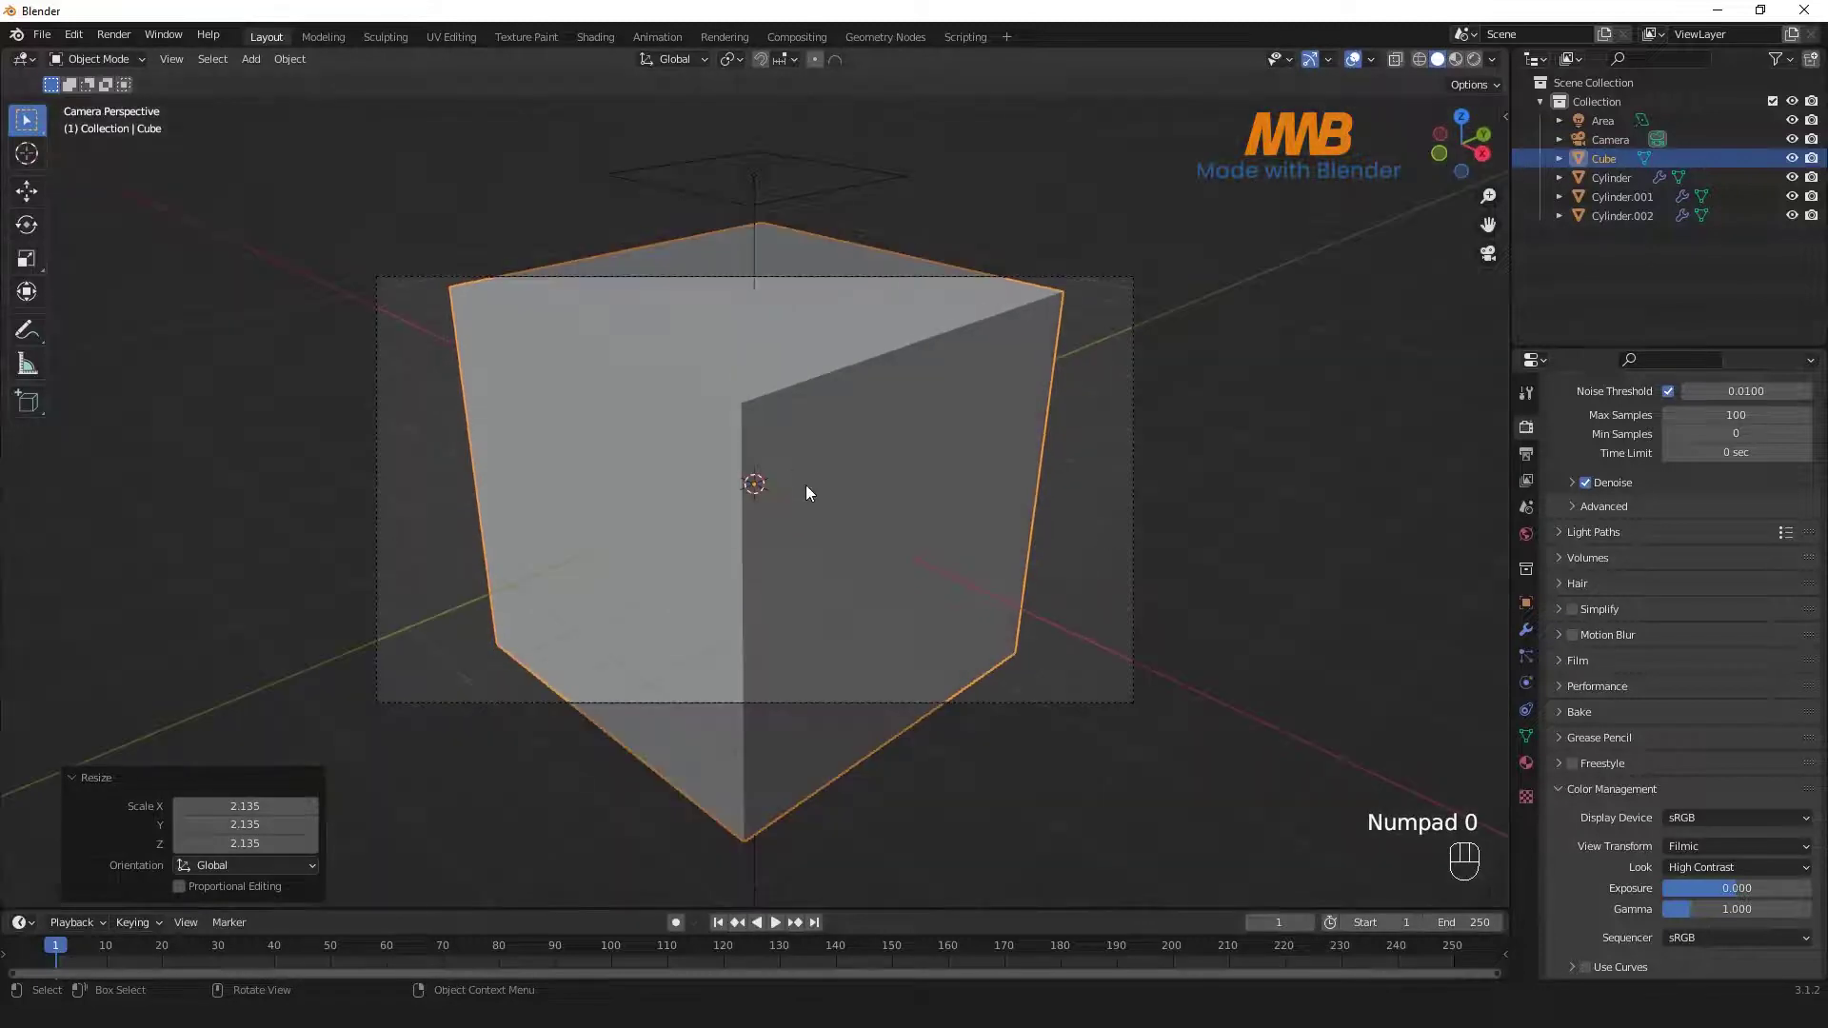
scroll("down", 3)
left_click(1038, 316)
- In Edit Mode, select the cube's camera-facing faces
key("n")
left_click(1495, 188)
left_click(1508, 212)
left_click(1398, 356)
key("n")
scroll("down", 3)
scroll("down", 3)
scroll("up", 3)
scroll("down", 3)
key("n")
left_click(1394, 354)
key("n")
left_click(826, 285)
- Delete the selected faces to turn the cube into an open box backdrop
key("Tab")
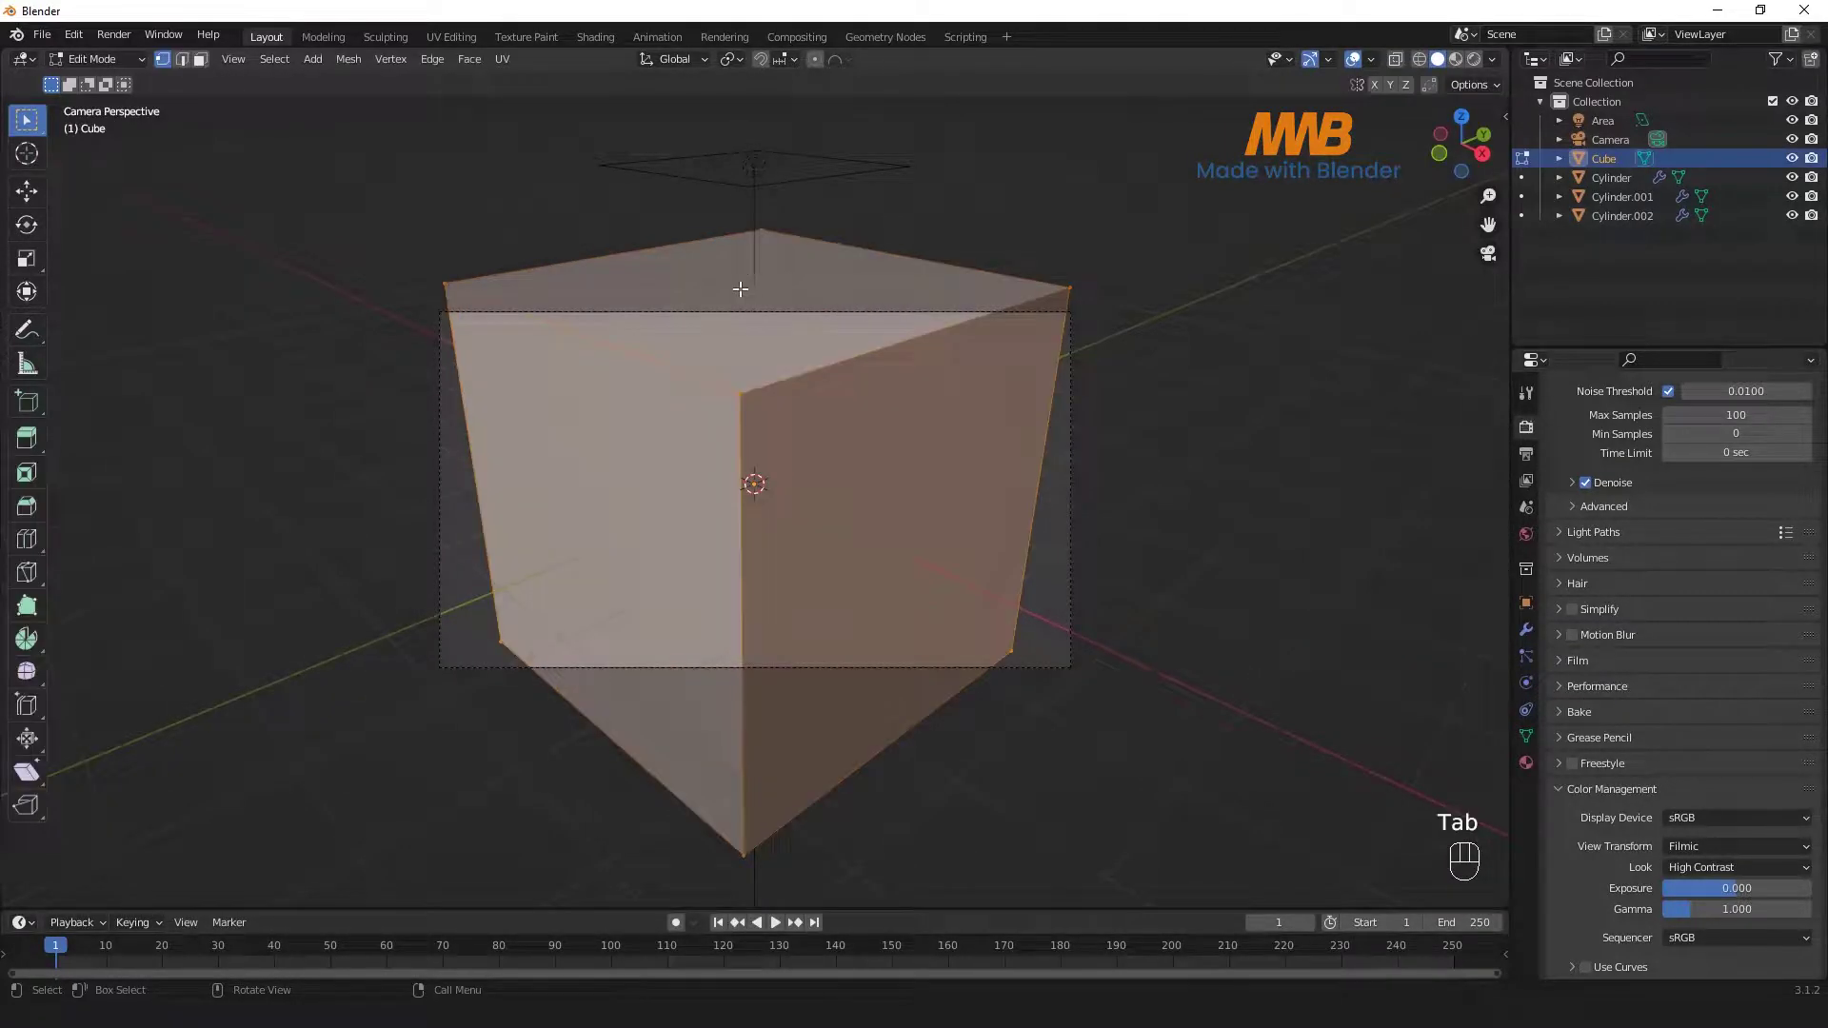
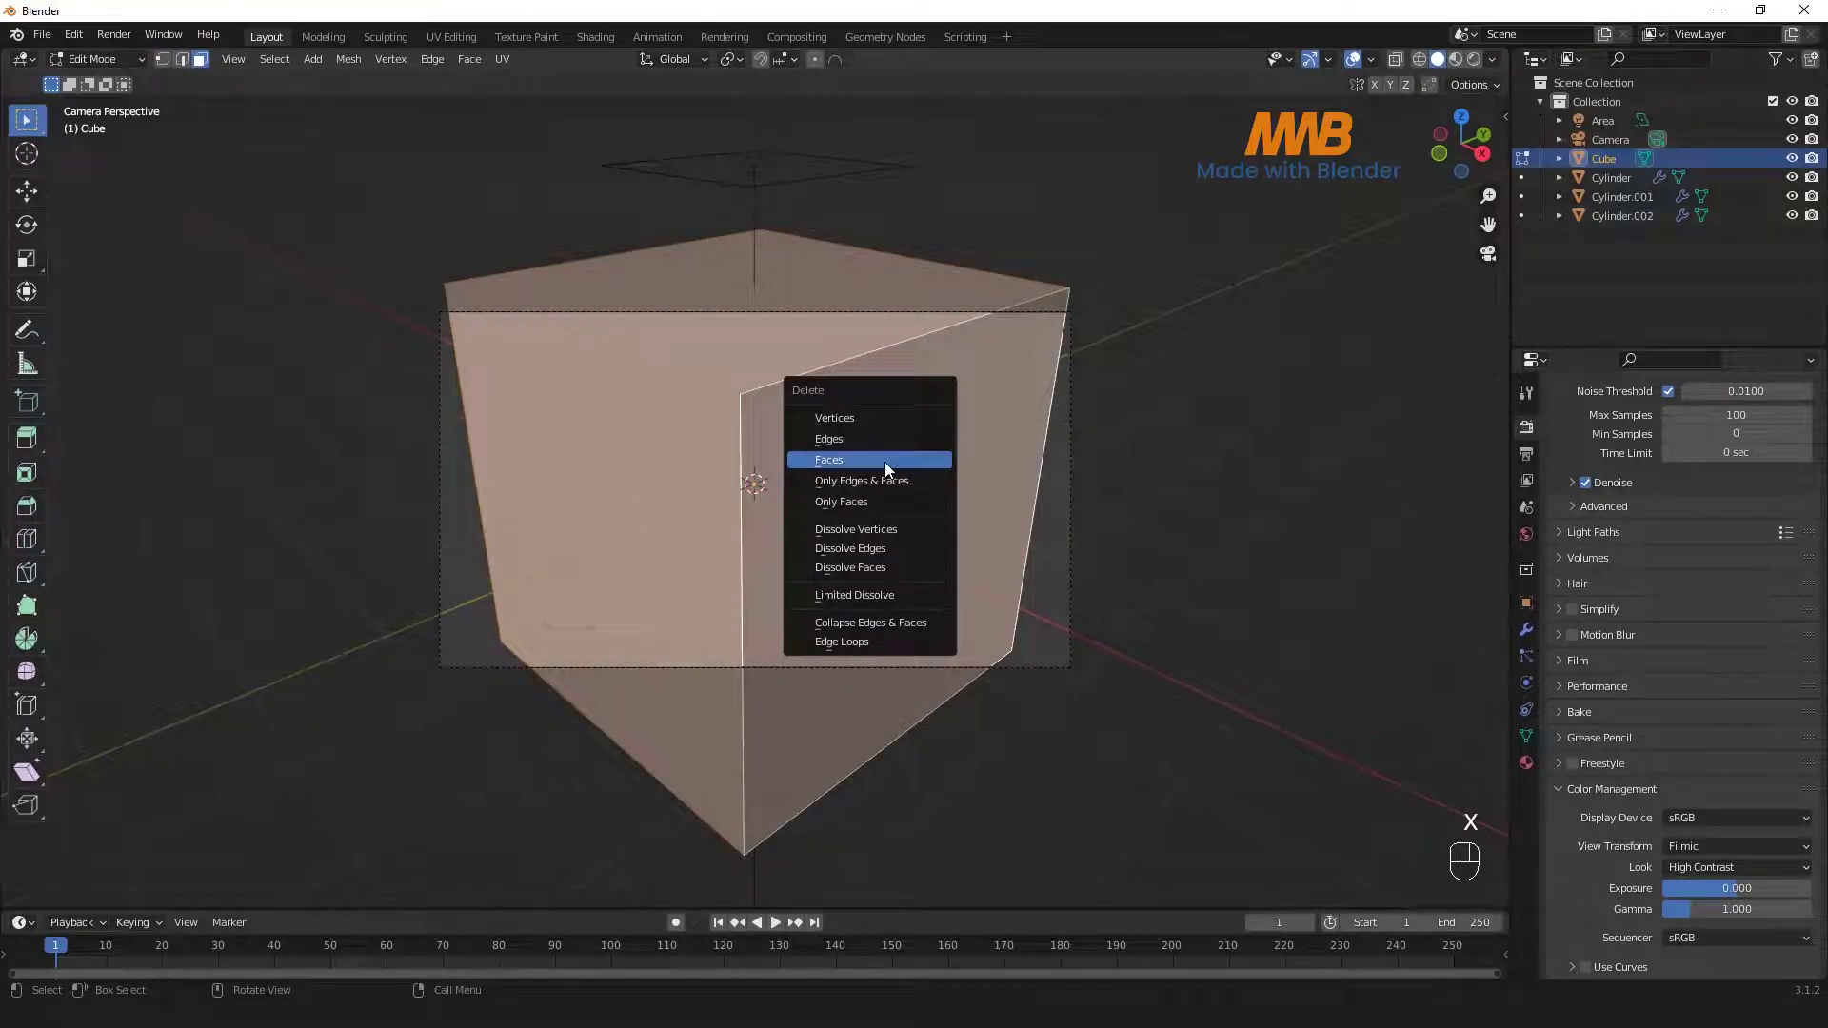
key("Tab")
left_click(998, 493)
left_click_drag(998, 575, 1017, 539)
- In front view lower the backdrop floor to the basket base, then preview rendered through the camera
key("KP_1")
key("g")
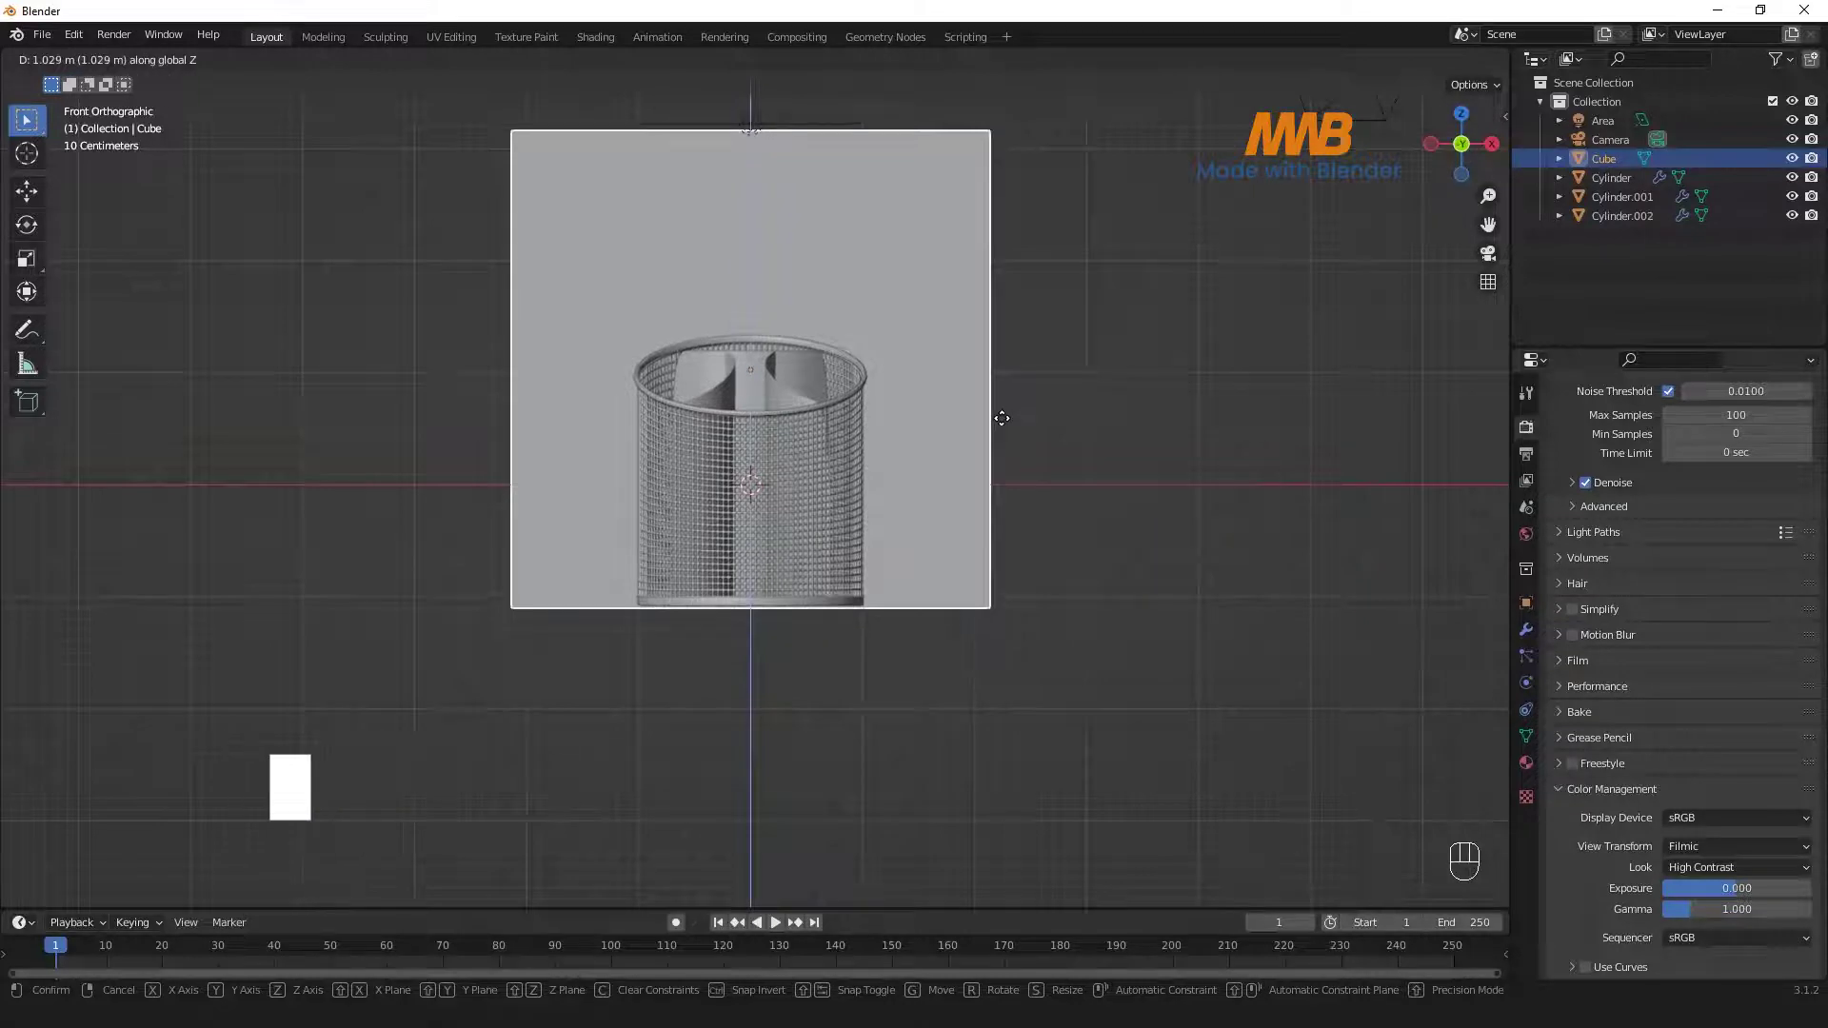
scroll("up", 3)
middle_click(759, 534)
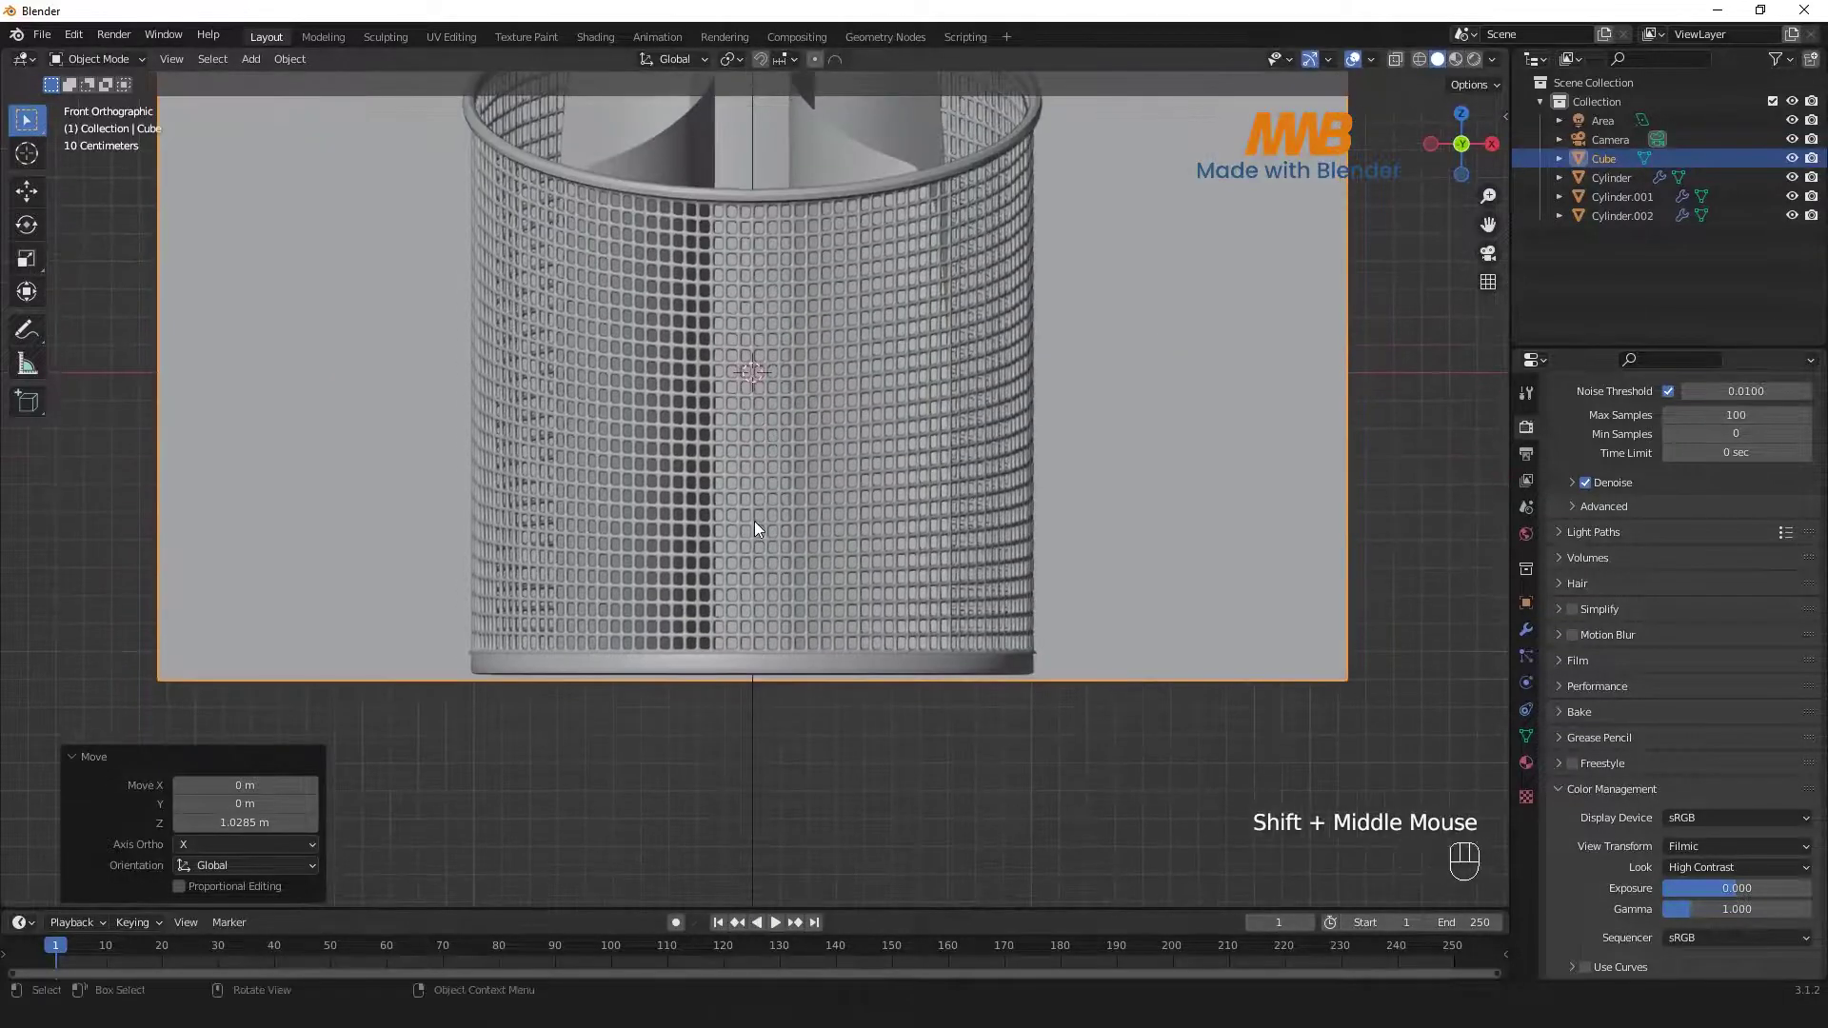
key("g")
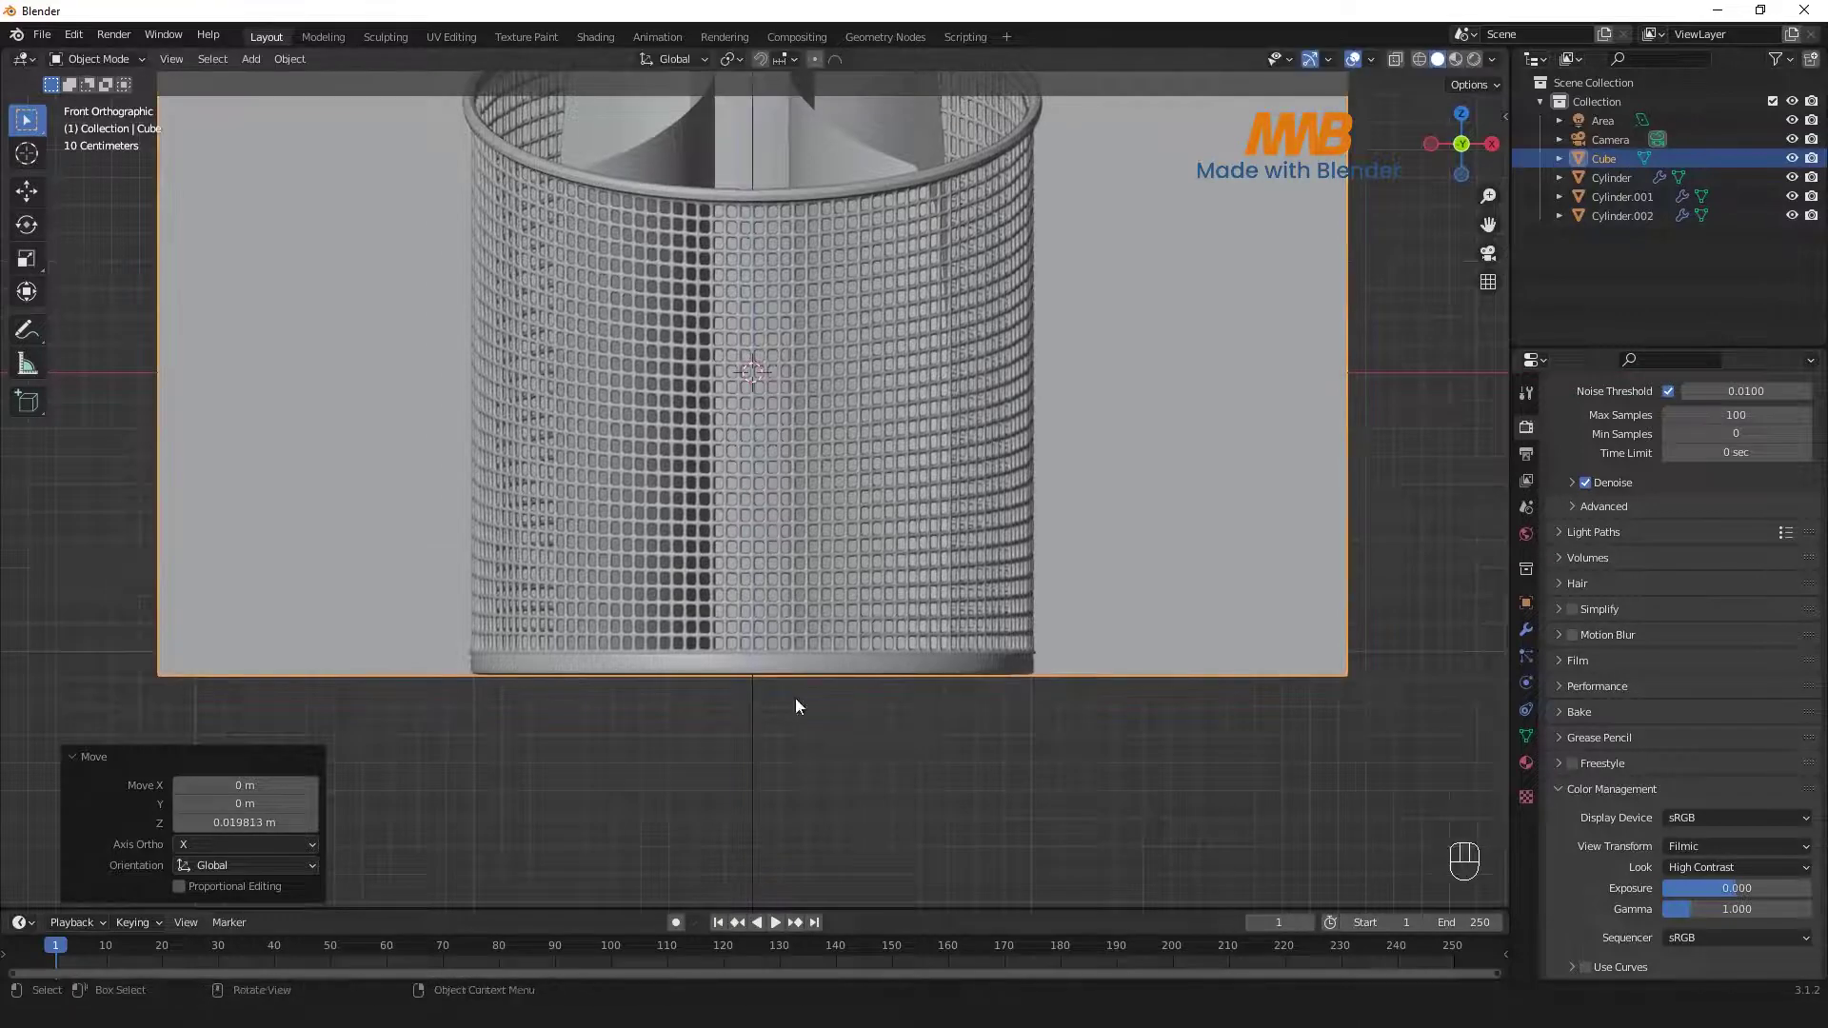
left_click(792, 787)
key("KP_0")
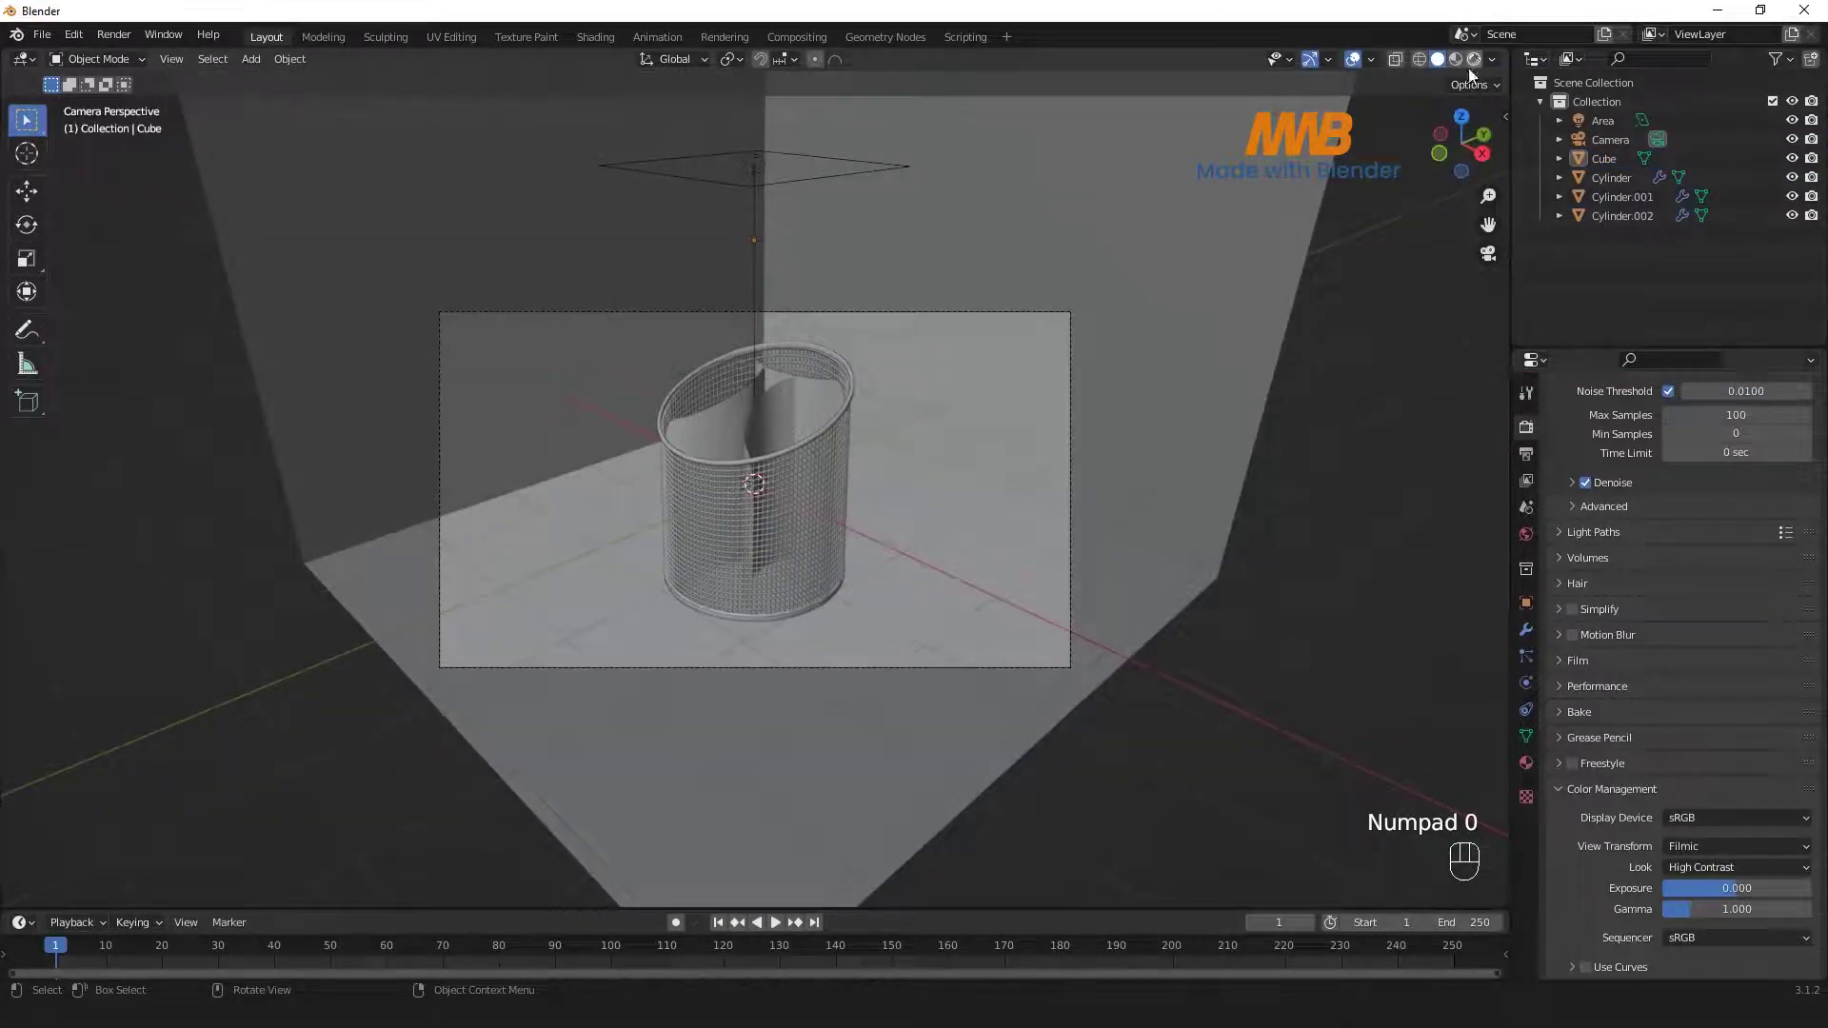
left_click(894, 536)
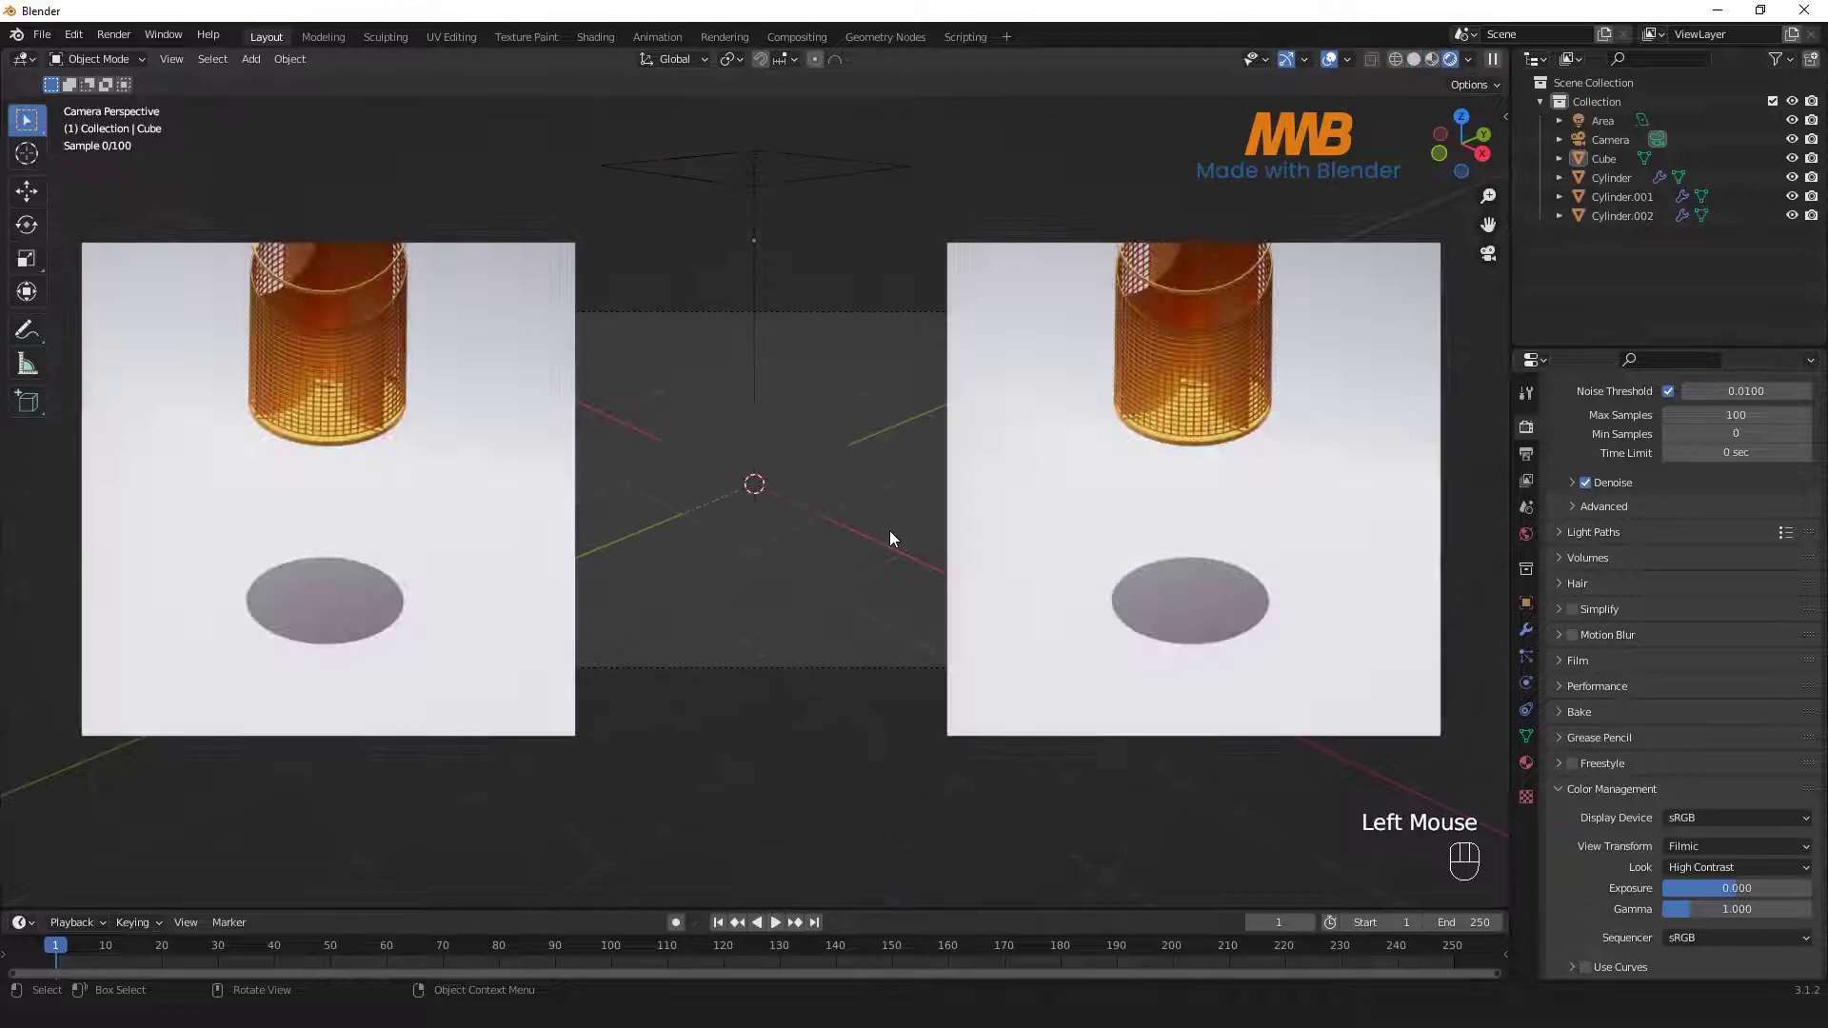